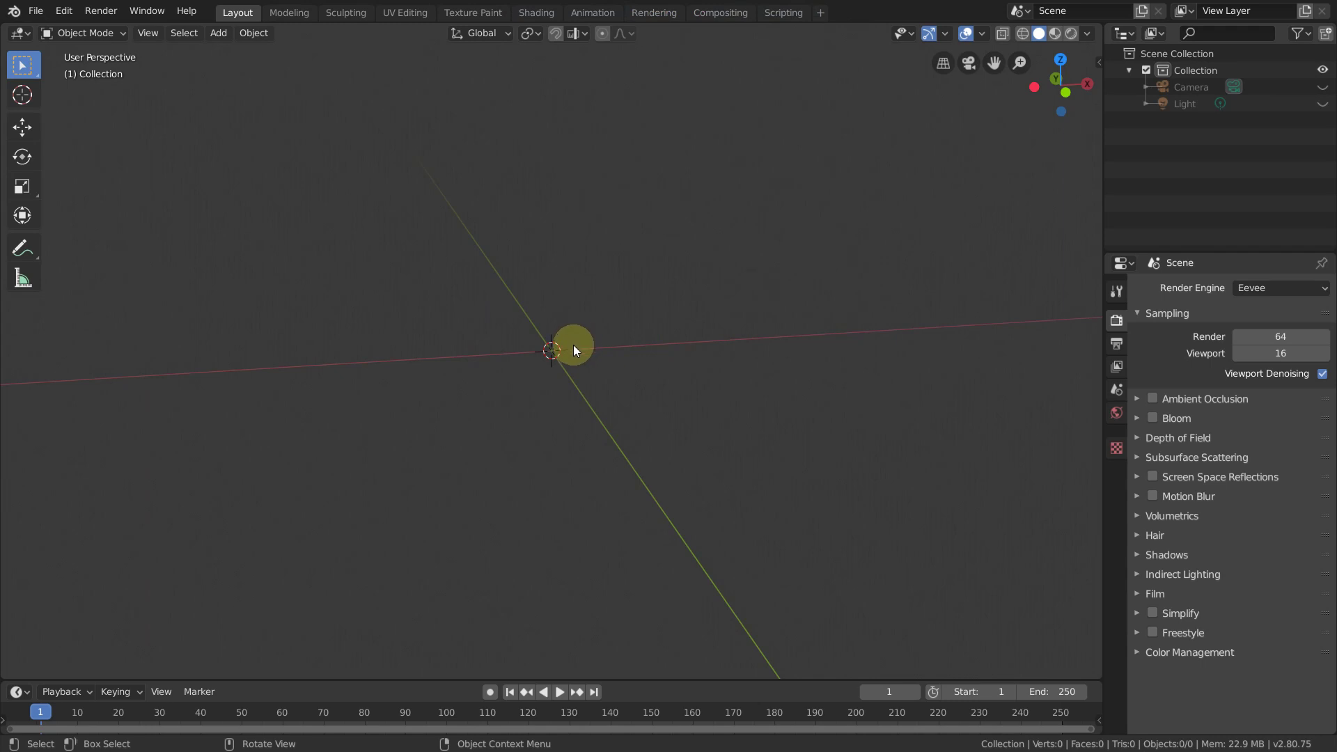
# Step: Add a 32-vertex circle mesh to the empty scene via the Shift+A add menu
pyautogui.press('shift+Num_Lock')
pyautogui.press('shift+a')
pyautogui.click(659, 384)
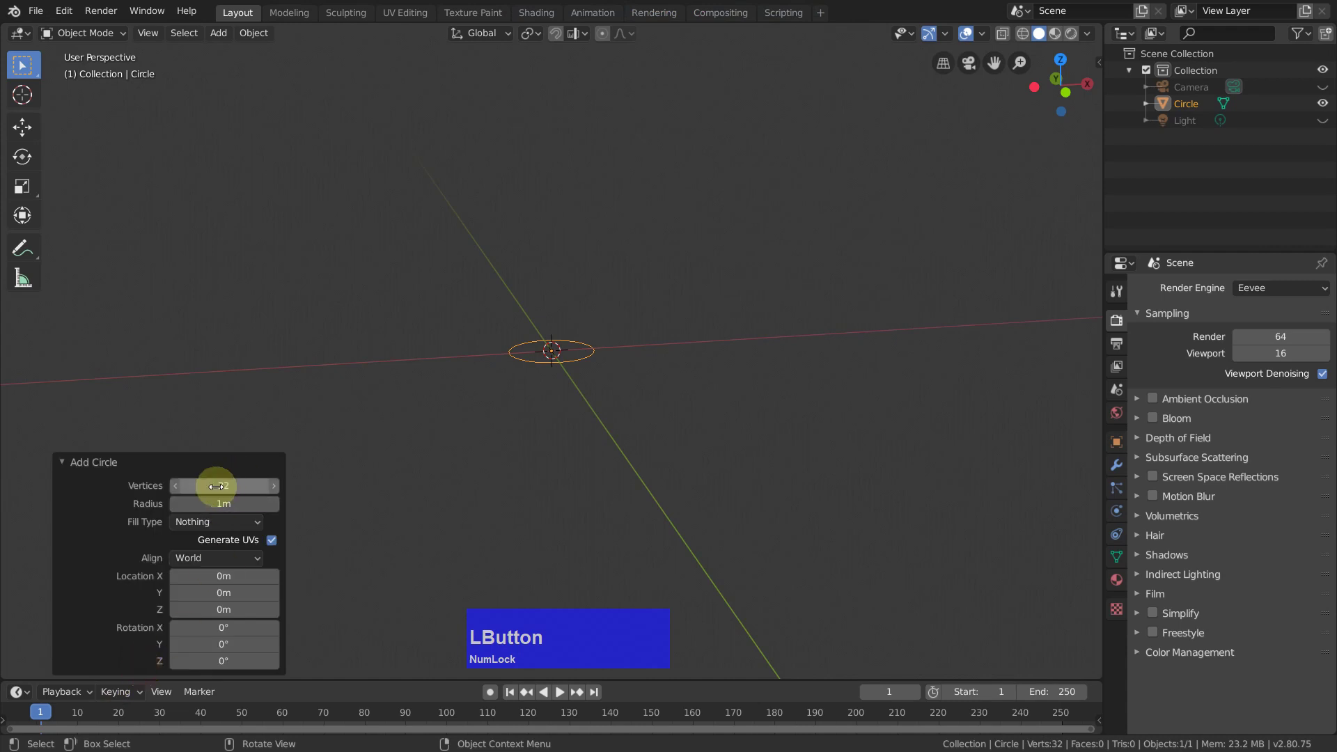
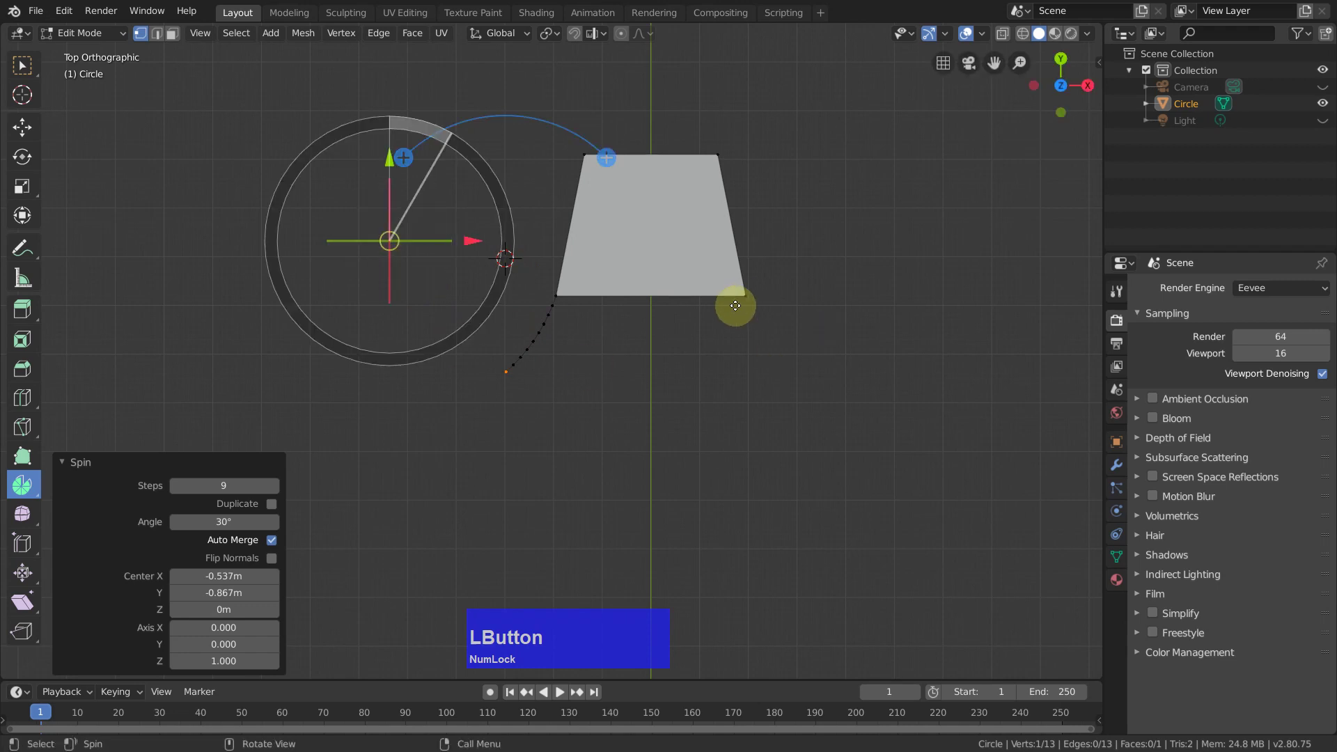
# Step: Spin the face's bottom-right corner vertex into an arc with 9 steps and 30° angle
pyautogui.click(749, 294)
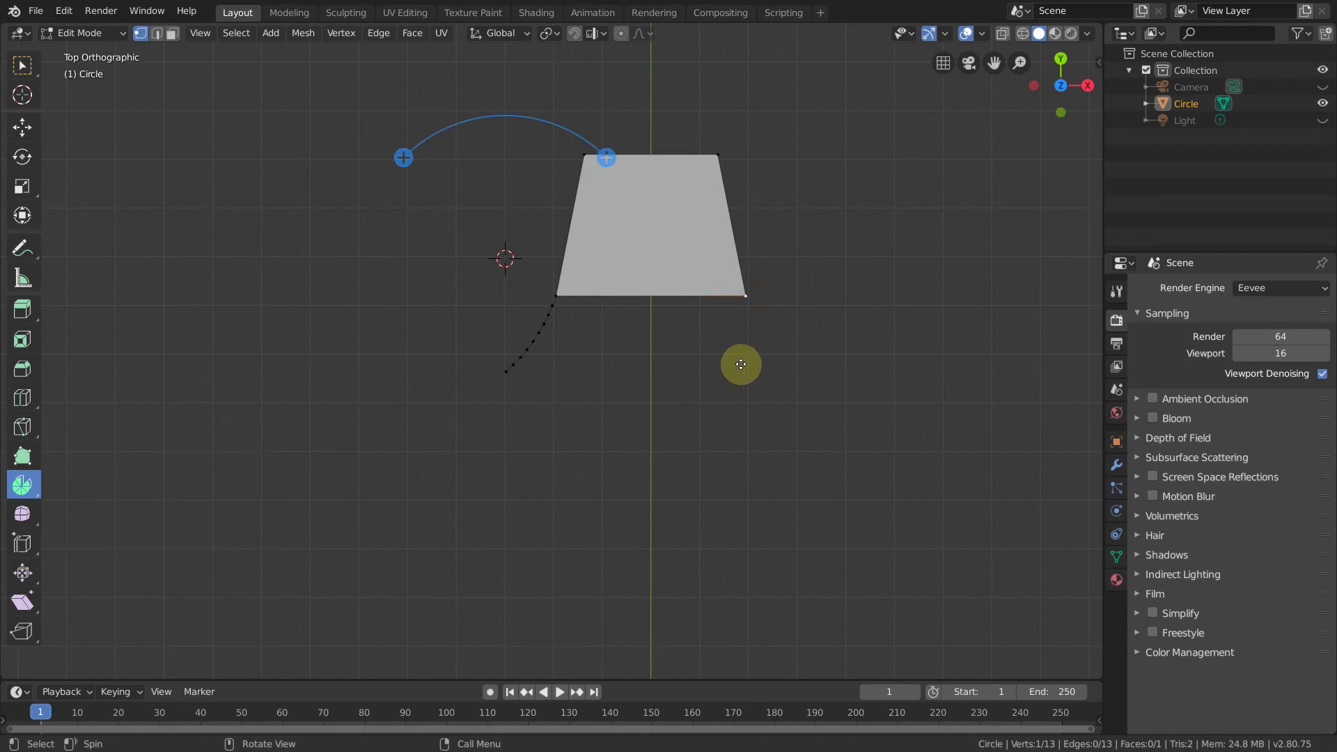
pyautogui.click(609, 160)
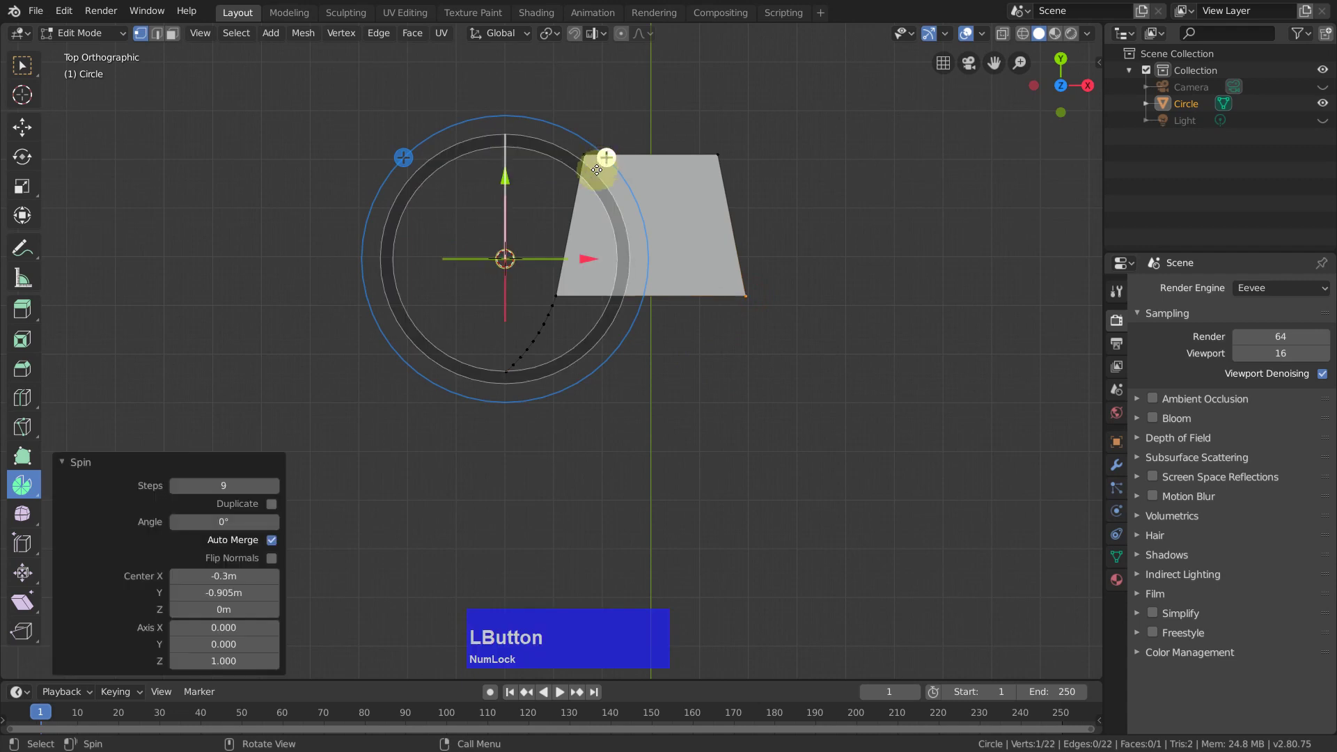
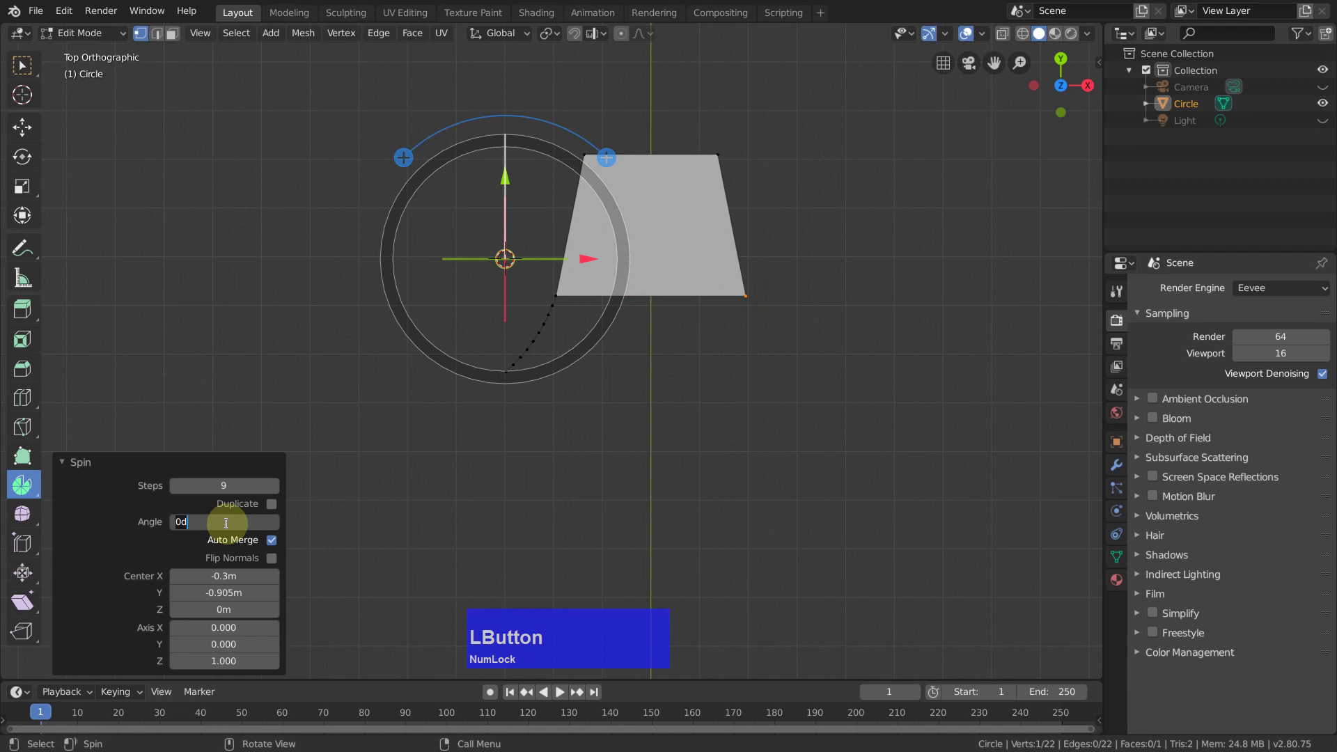
pyautogui.write('39')
pyautogui.press('BackSpace')
pyautogui.press('0')
pyautogui.press('Return')
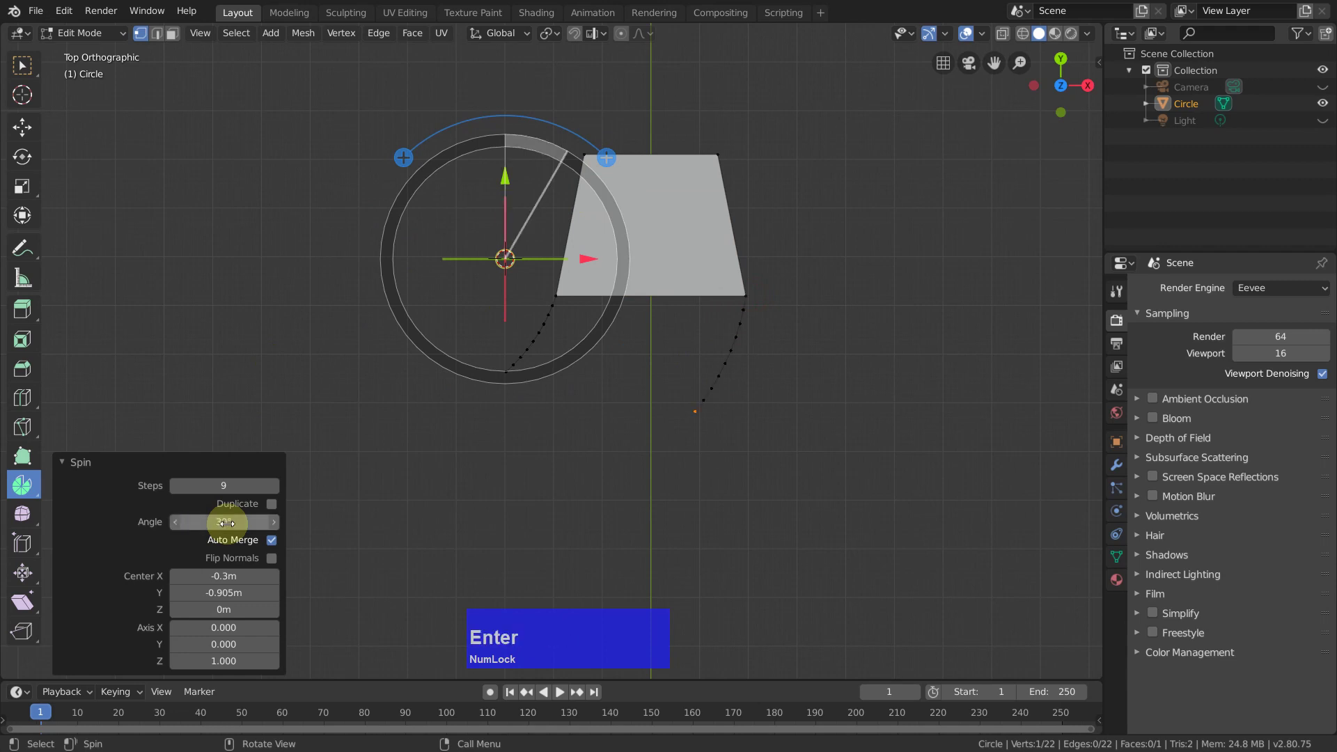
# Step: Reposition the spin centre to widen the second arc below the first
pyautogui.scroll(-3)
pyautogui.middleClick(788, 445)
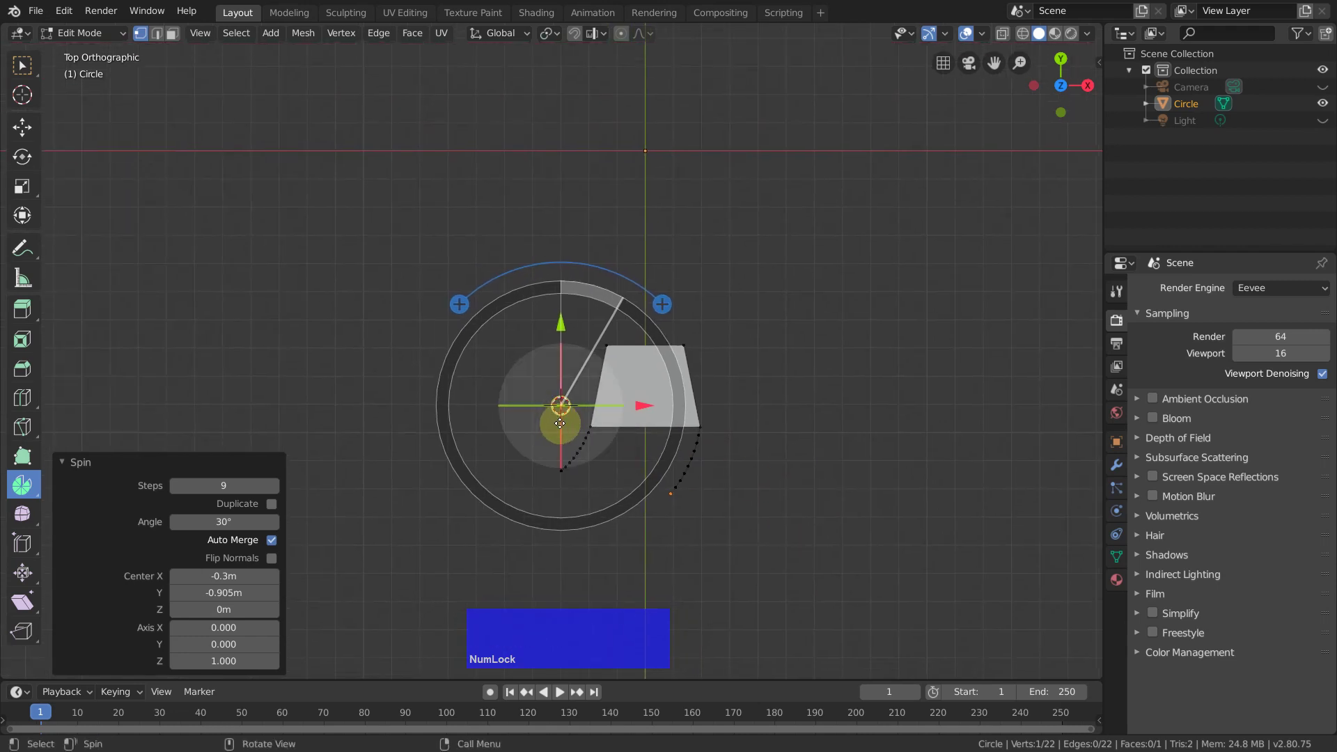
pyautogui.click(569, 410)
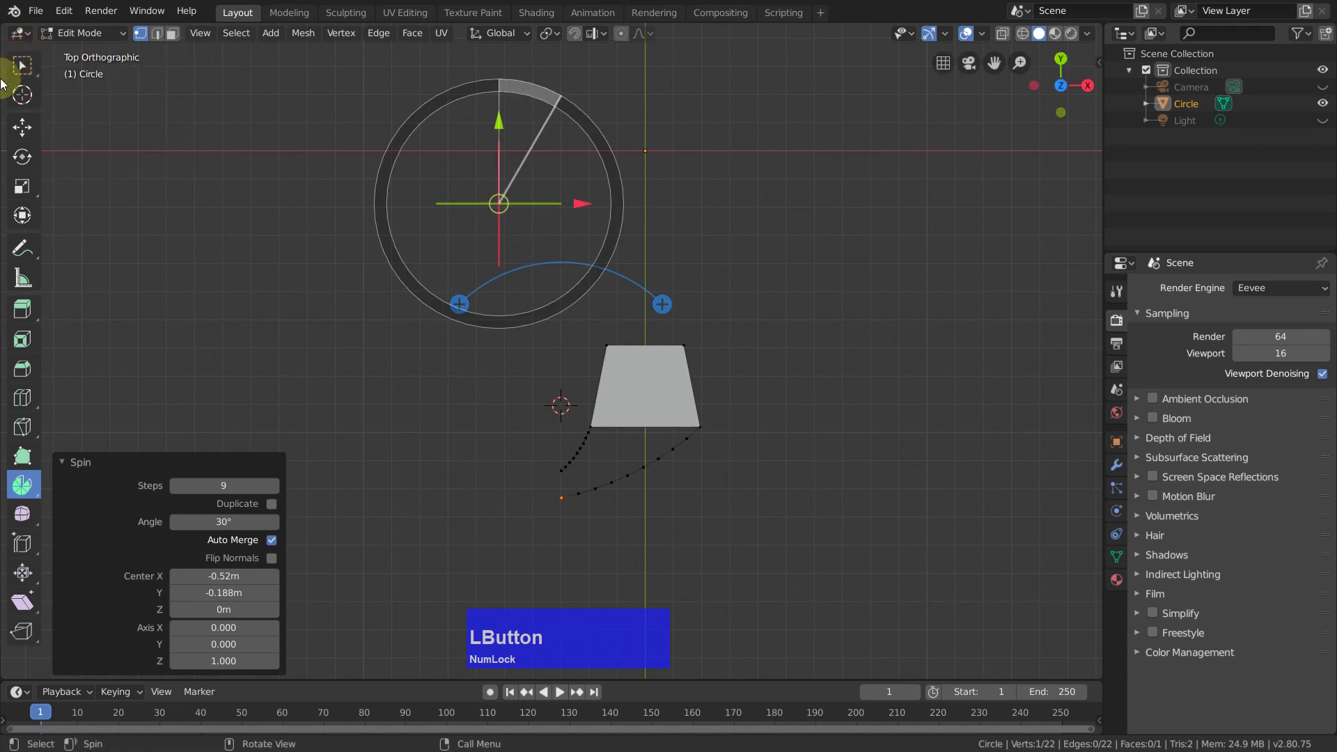
# Step: Scale both arc end vertices to 0 along X so they share one vertical line
pyautogui.scroll(3)
pyautogui.middleClick(802, 339)
pyautogui.scroll(3)
pyautogui.click(486, 417)
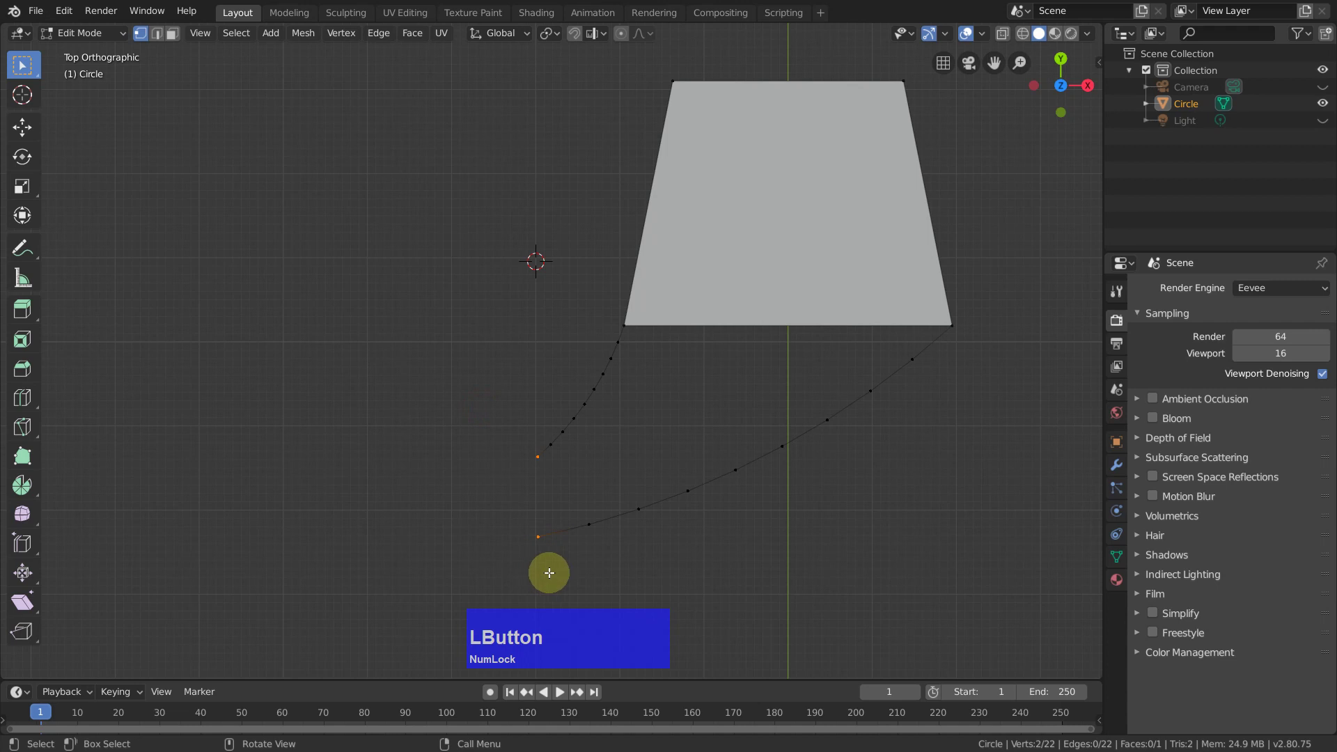
pyautogui.press('s')
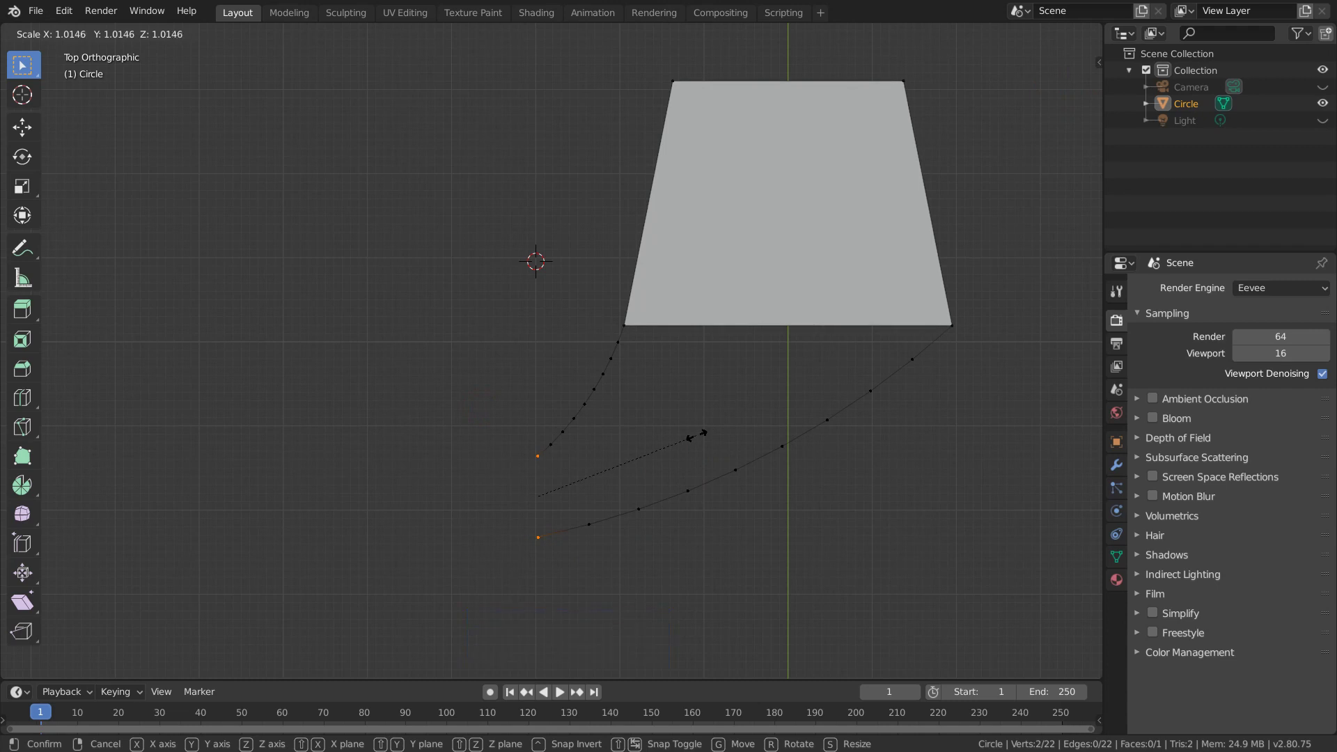
pyautogui.press('0')
pyautogui.write('0x')
pyautogui.click(684, 433)
# Step: Select the quad face in face-select mode, ready to hide it
pyautogui.scroll(3)
pyautogui.scroll(-3)
pyautogui.middleClick(534, 387)
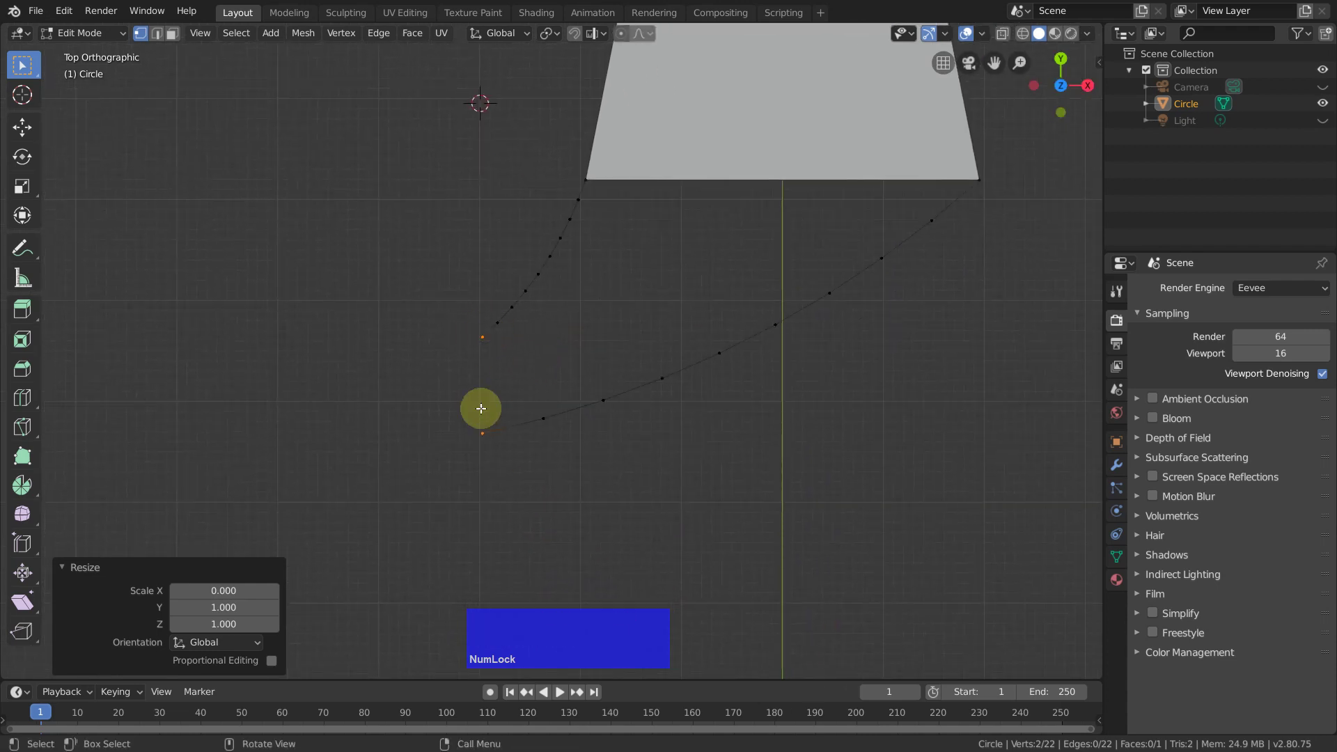
pyautogui.scroll(-3)
pyautogui.middleClick(880, 416)
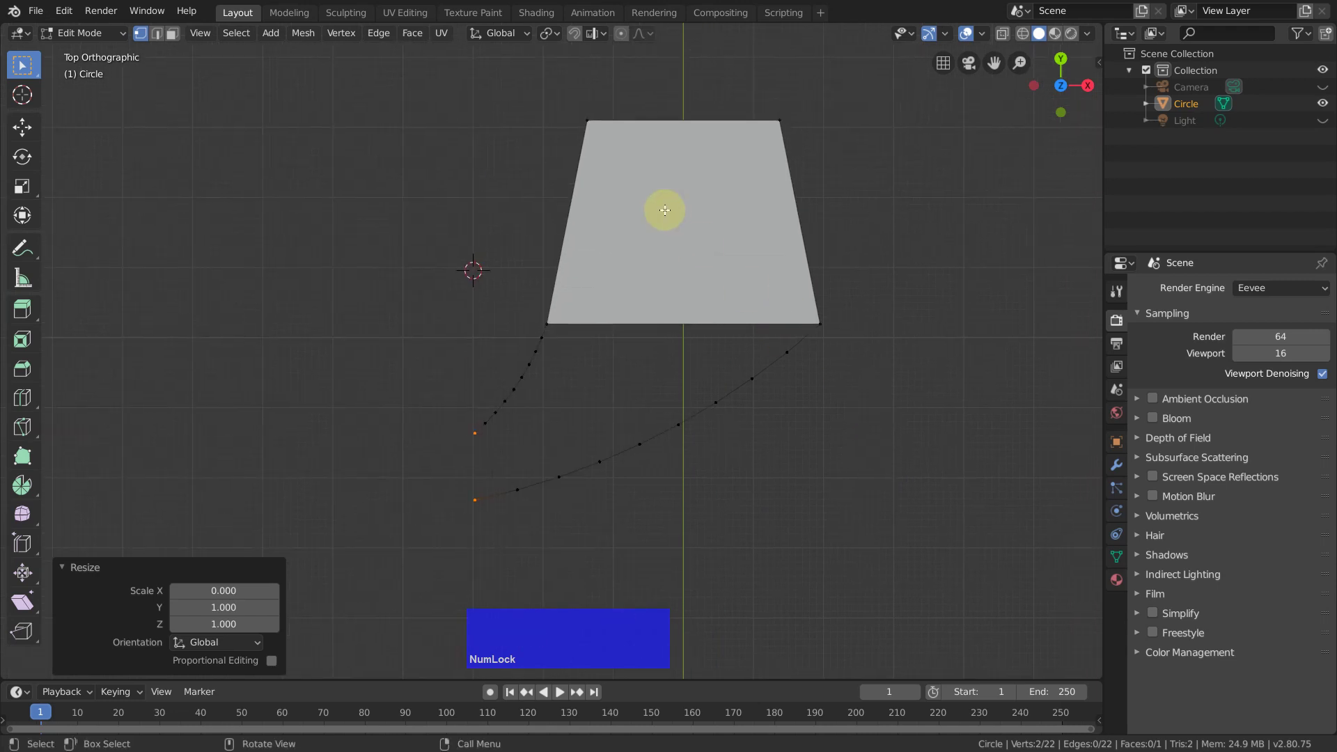
pyautogui.press('3')
pyautogui.click(675, 227)
# Step: Hide the quad face, select all remaining arc edges, then deselect everything
pyautogui.press('h')
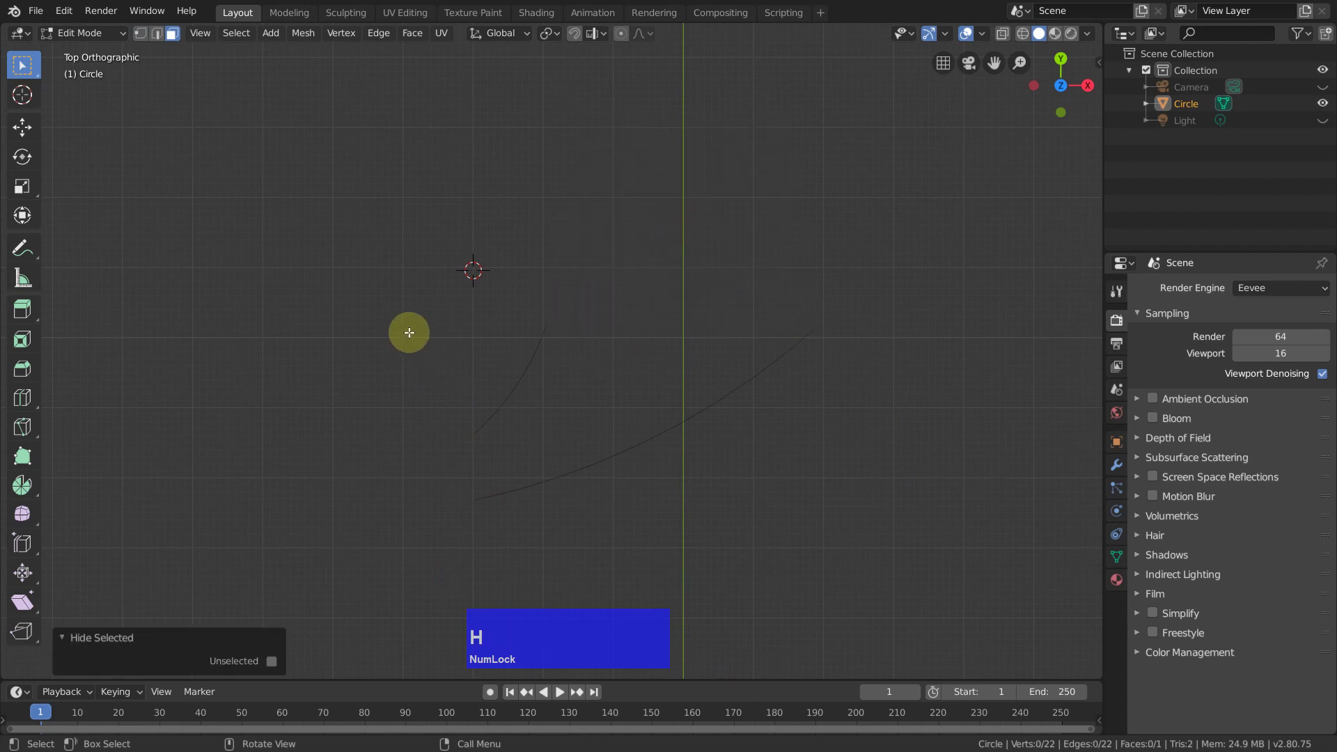
pyautogui.press('2')
pyautogui.click(395, 342)
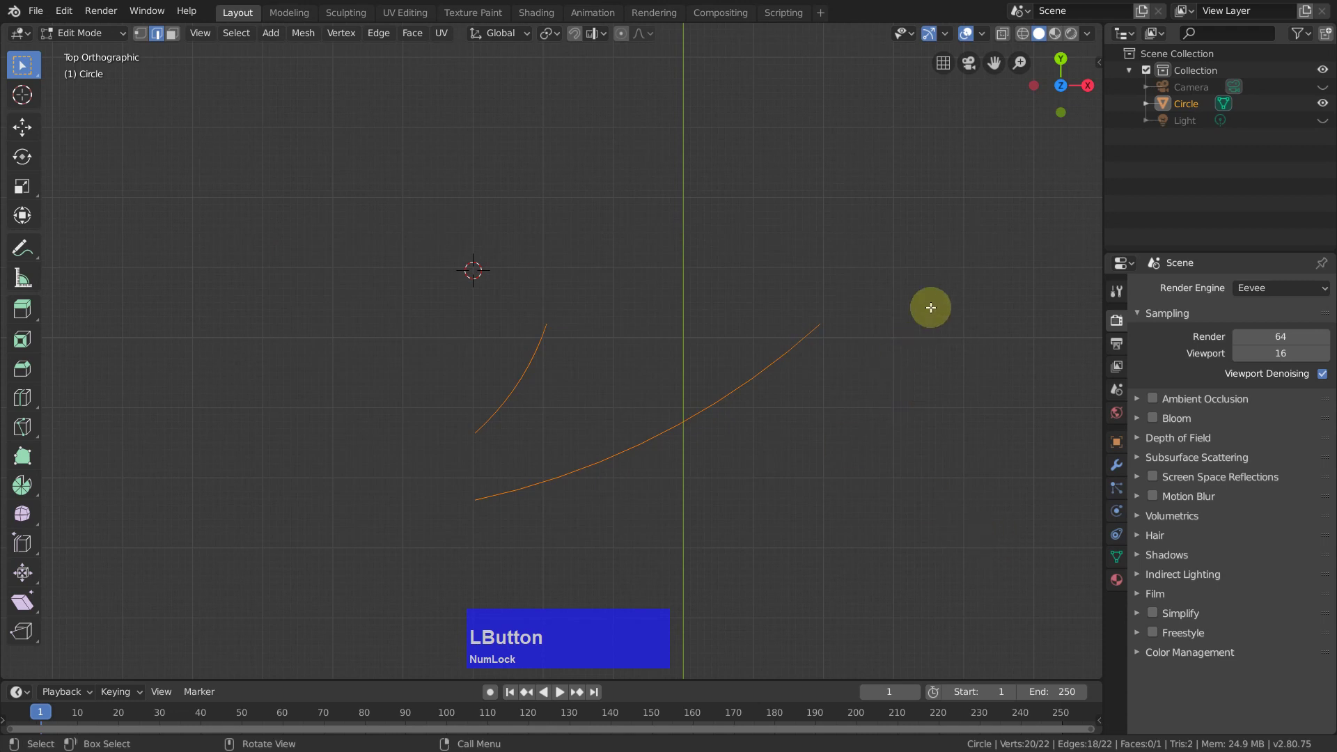
pyautogui.rightClick(933, 310)
pyautogui.click(1035, 402)
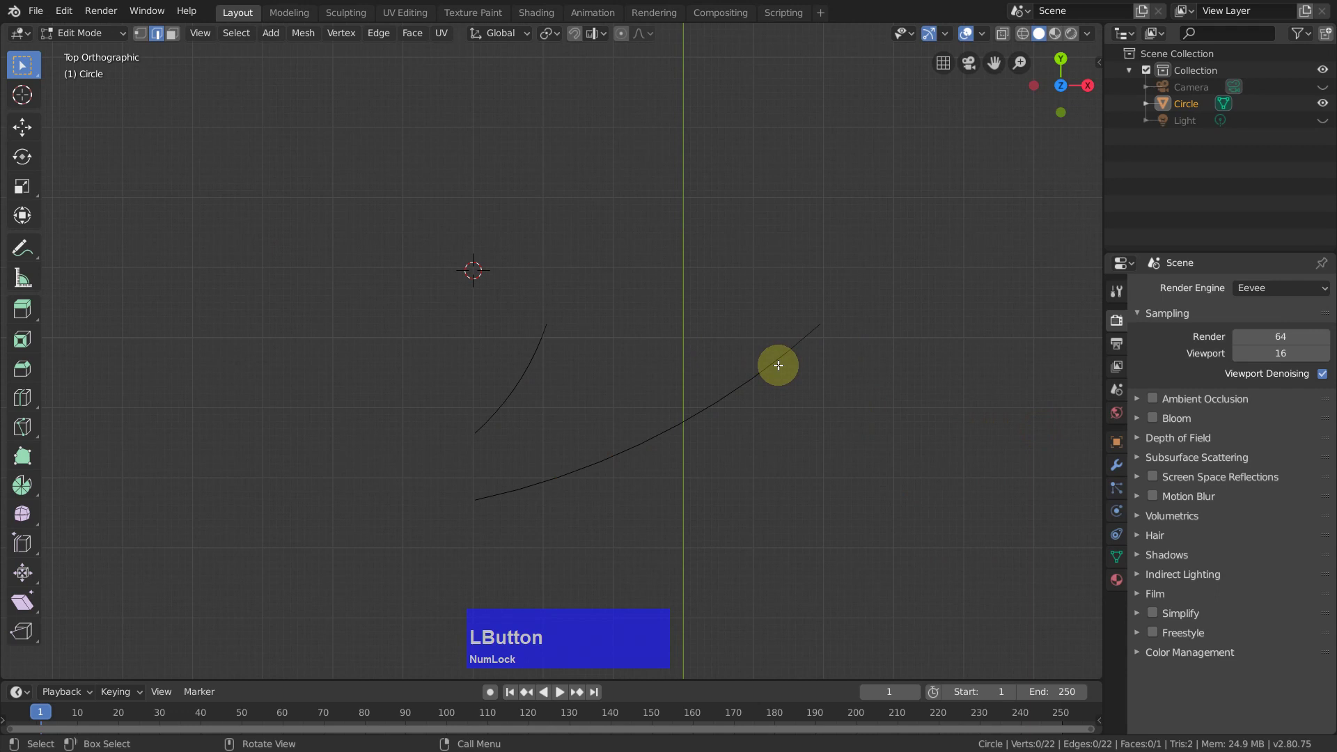
# Step: Move a vertex near the long arc's outer end to form a kink and Gstretch the outer points straight
pyautogui.press('1')
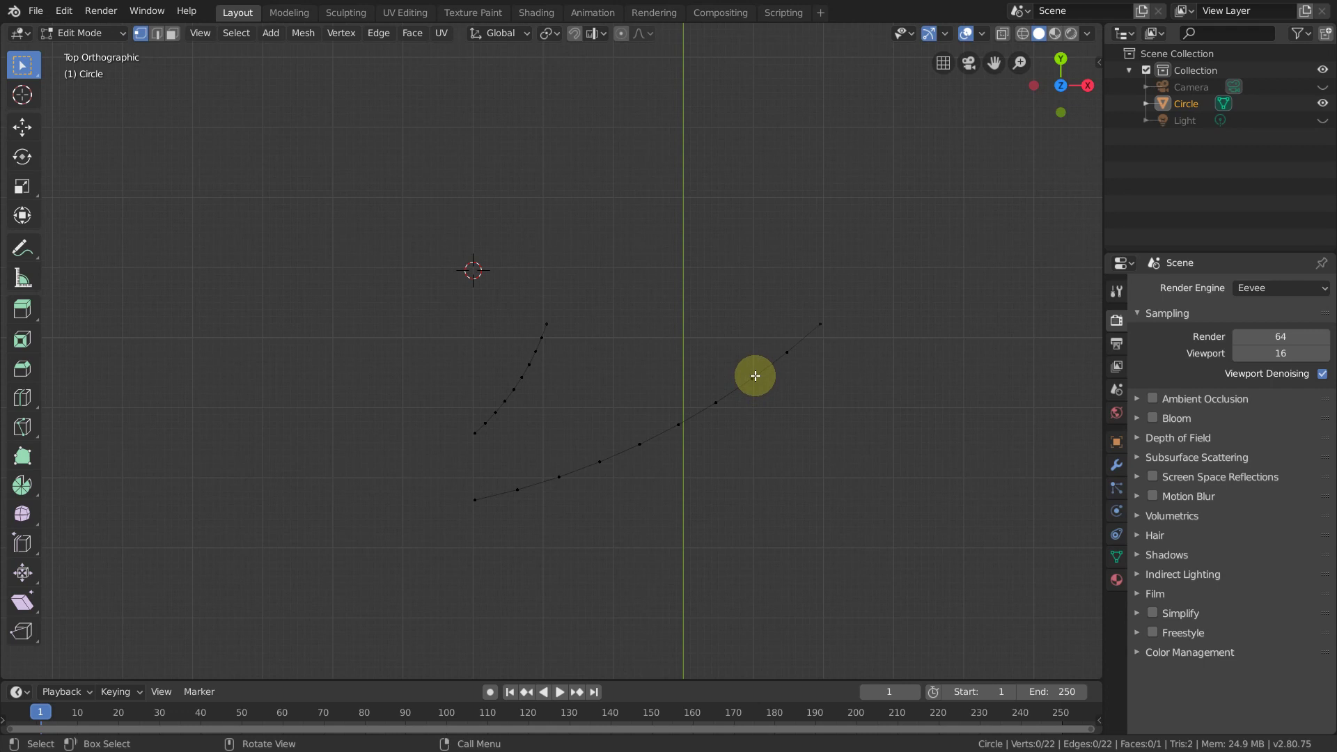
pyautogui.click(758, 372)
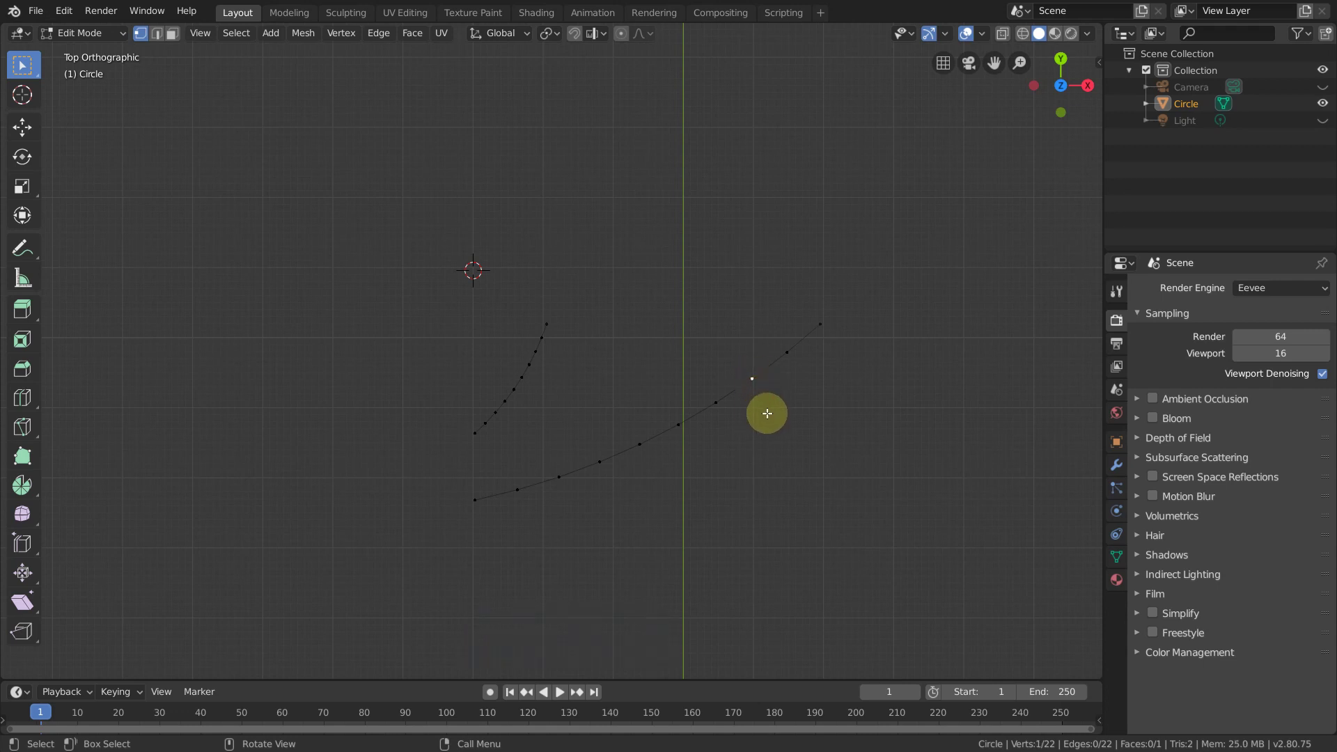
pyautogui.press('g')
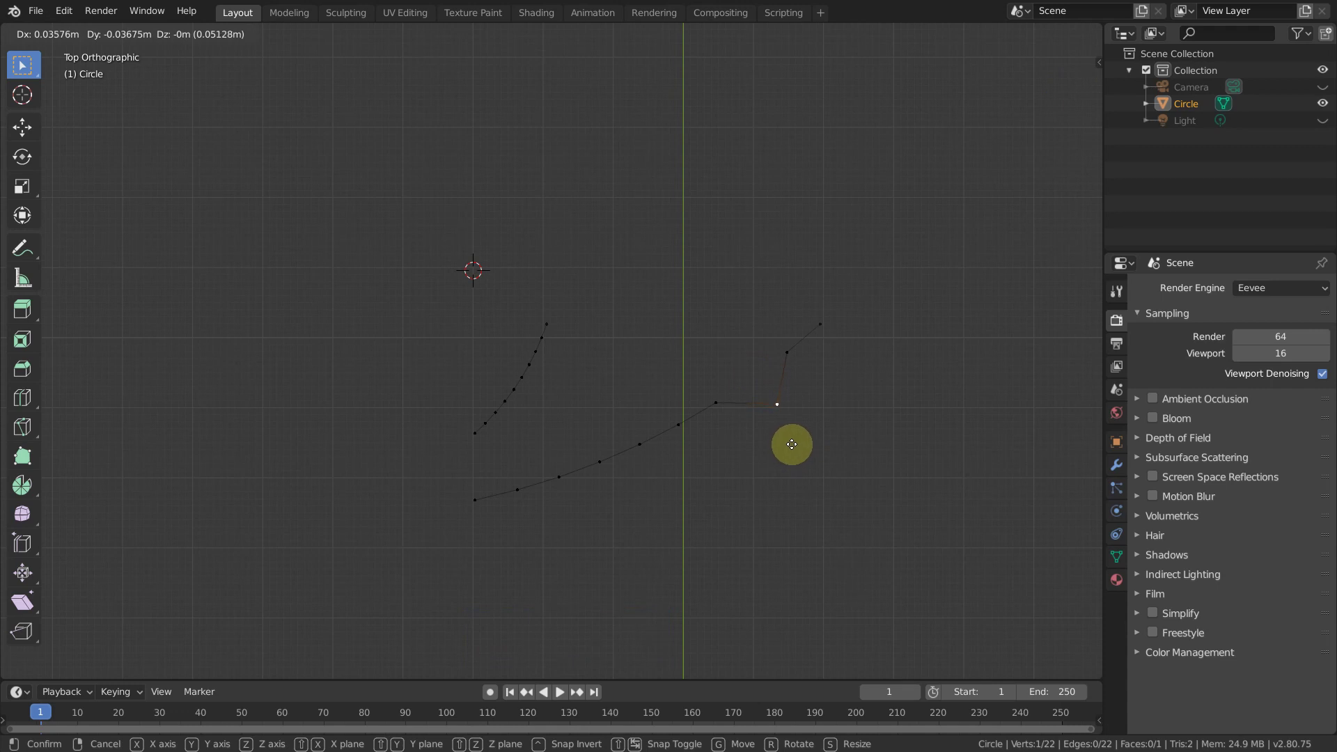
pyautogui.click(793, 438)
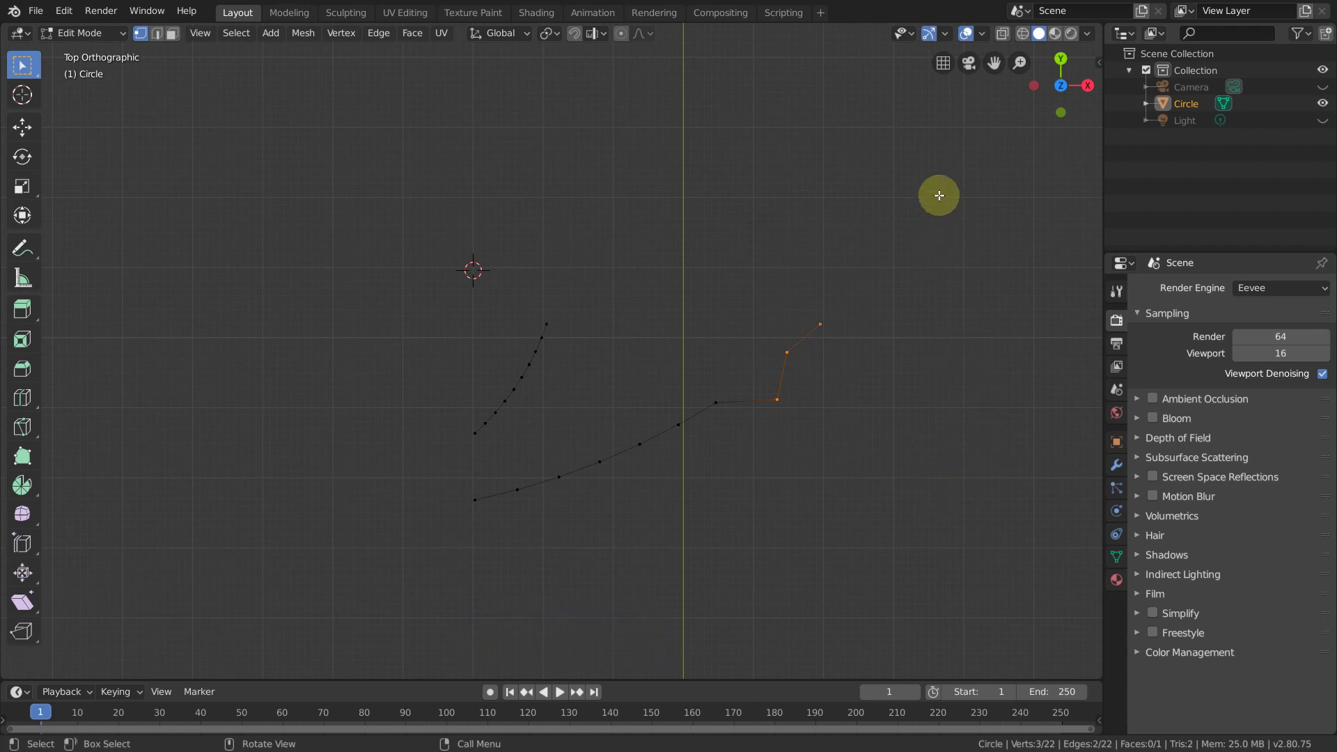
pyautogui.rightClick(894, 199)
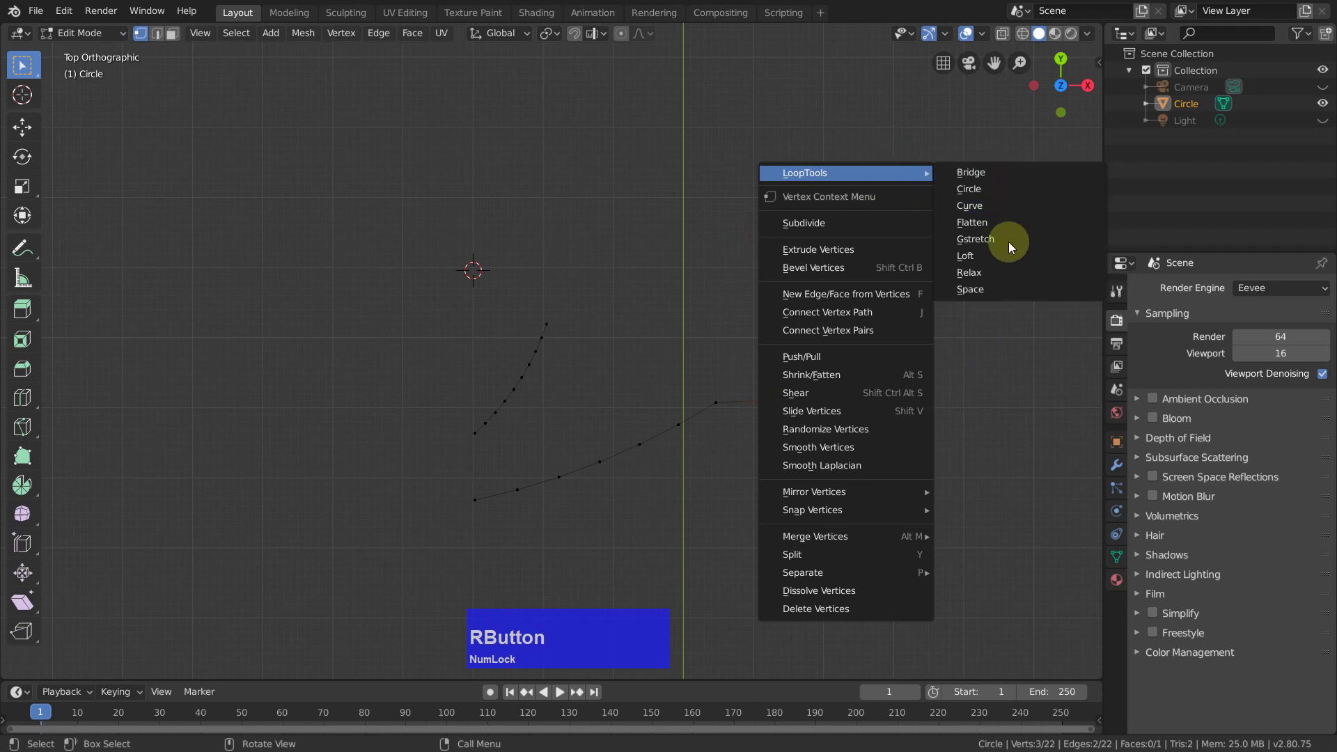
pyautogui.click(1010, 245)
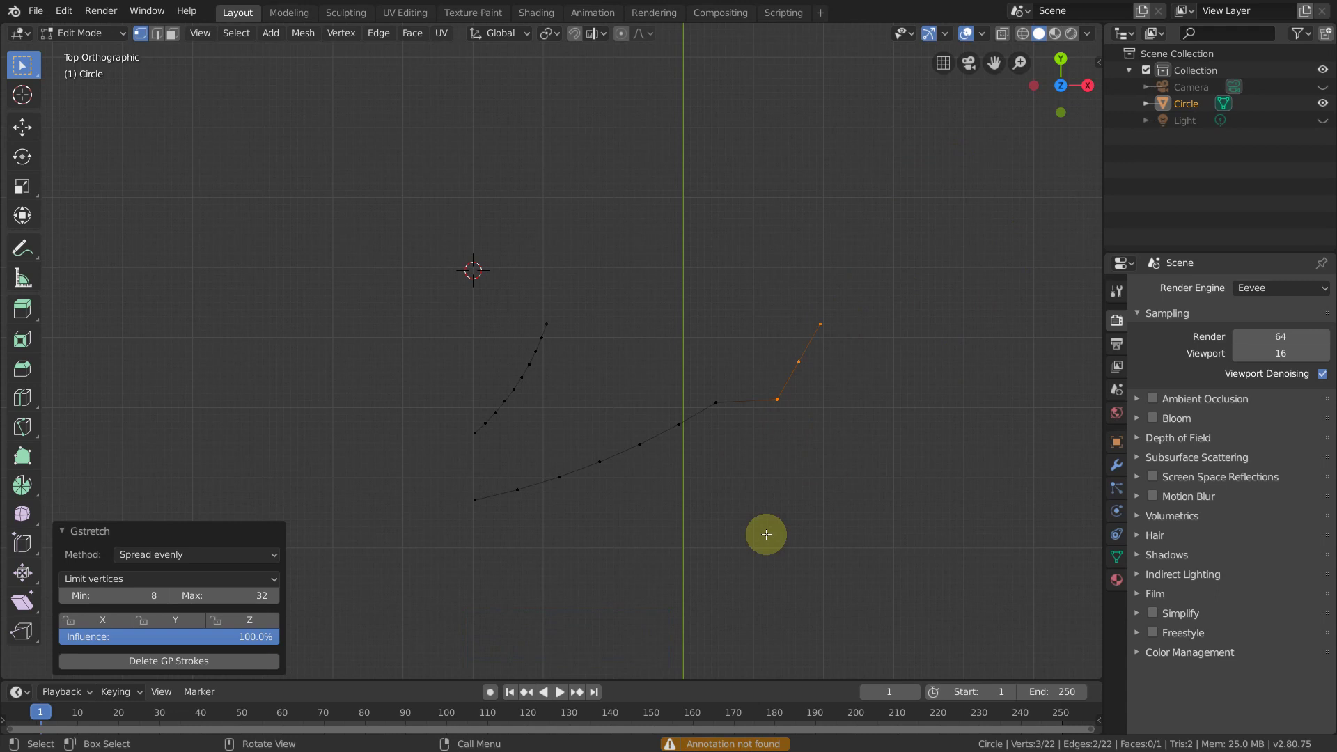
# Step: Straighten the long arc's lower run of vertices with LoopTools Gstretch and deselect
pyautogui.click(486, 500)
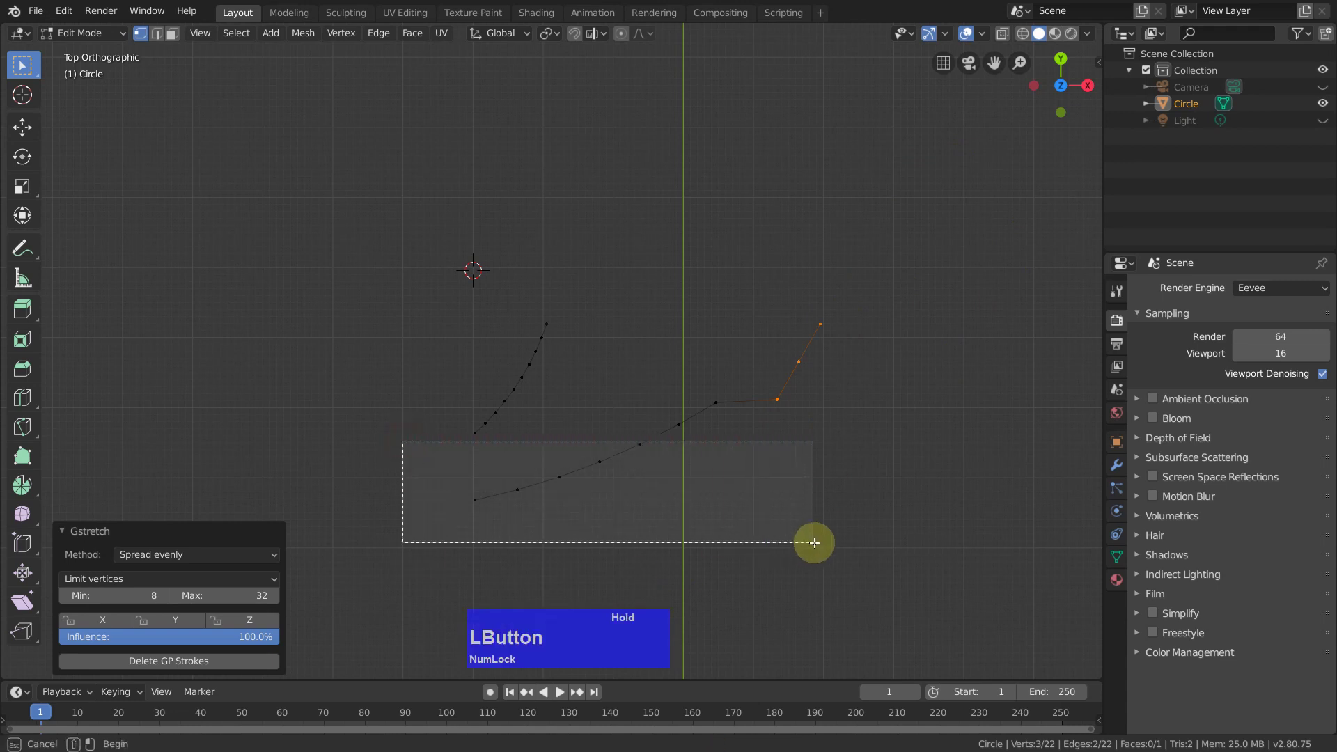
pyautogui.click(662, 489)
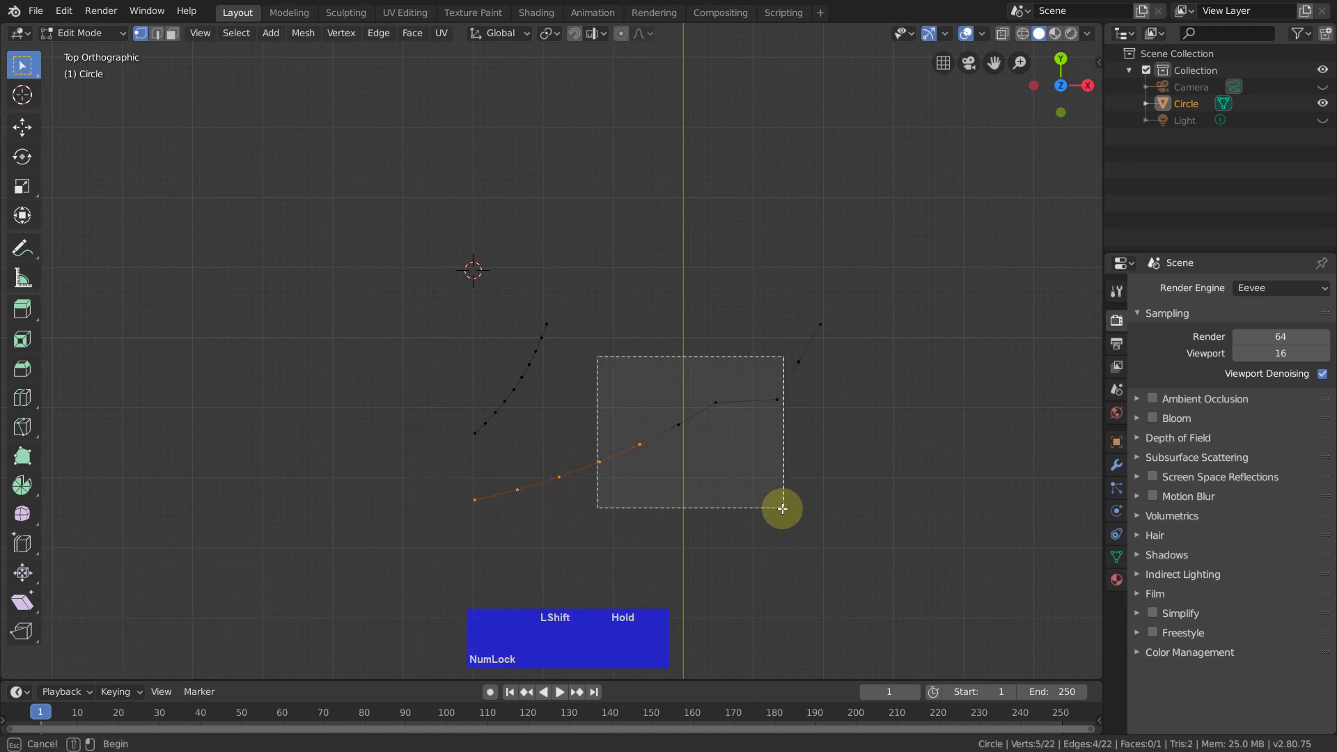
pyautogui.rightClick(913, 210)
pyautogui.click(1011, 274)
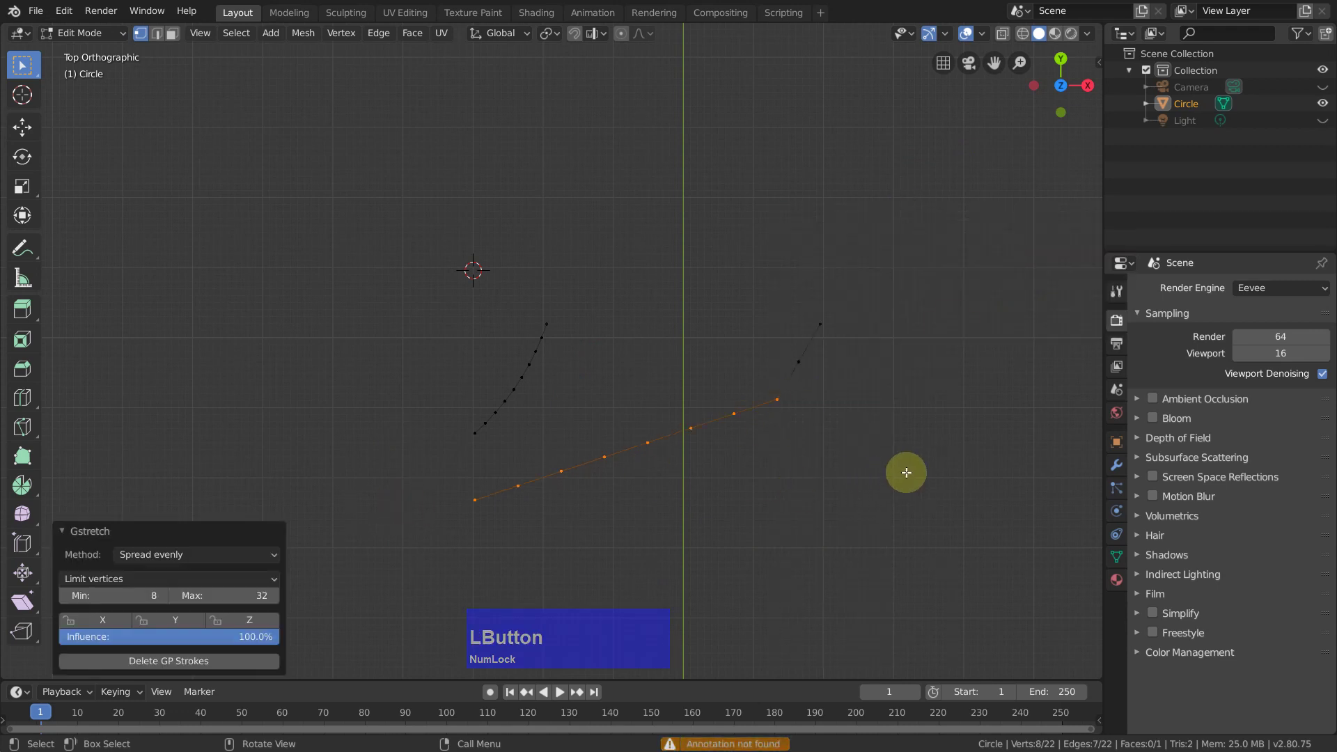
pyautogui.click(869, 452)
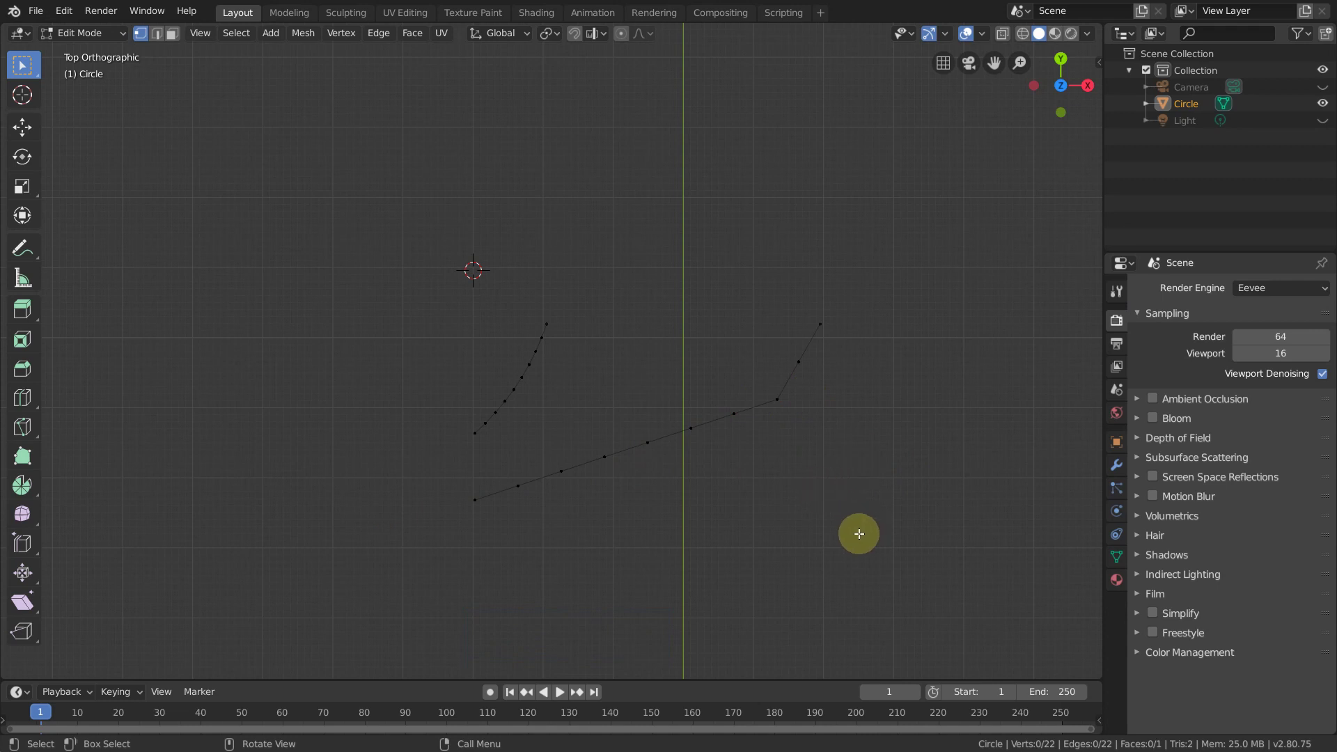
# Step: Bridge Edge Loops between the short arc and straight edge, then reveal the hidden quad with Alt+H
pyautogui.press('2')
pyautogui.click(458, 376)
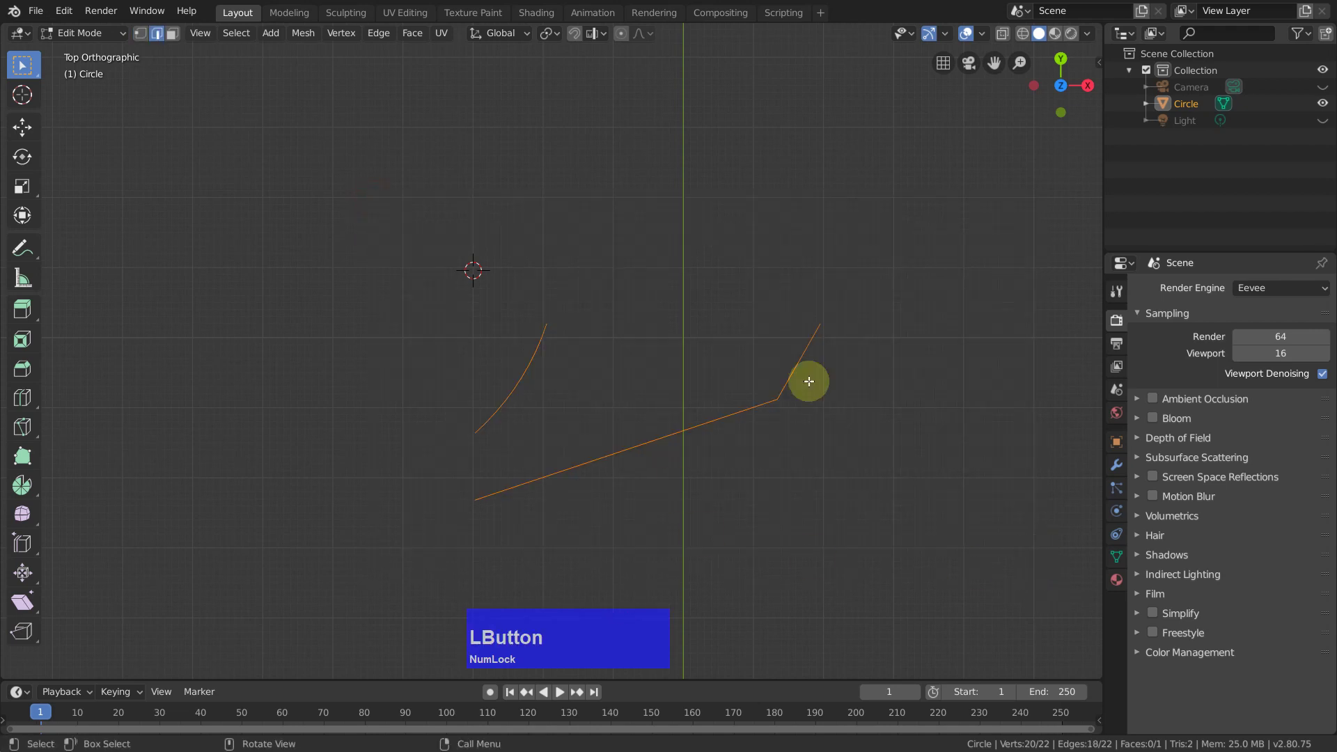
pyautogui.click(414, 35)
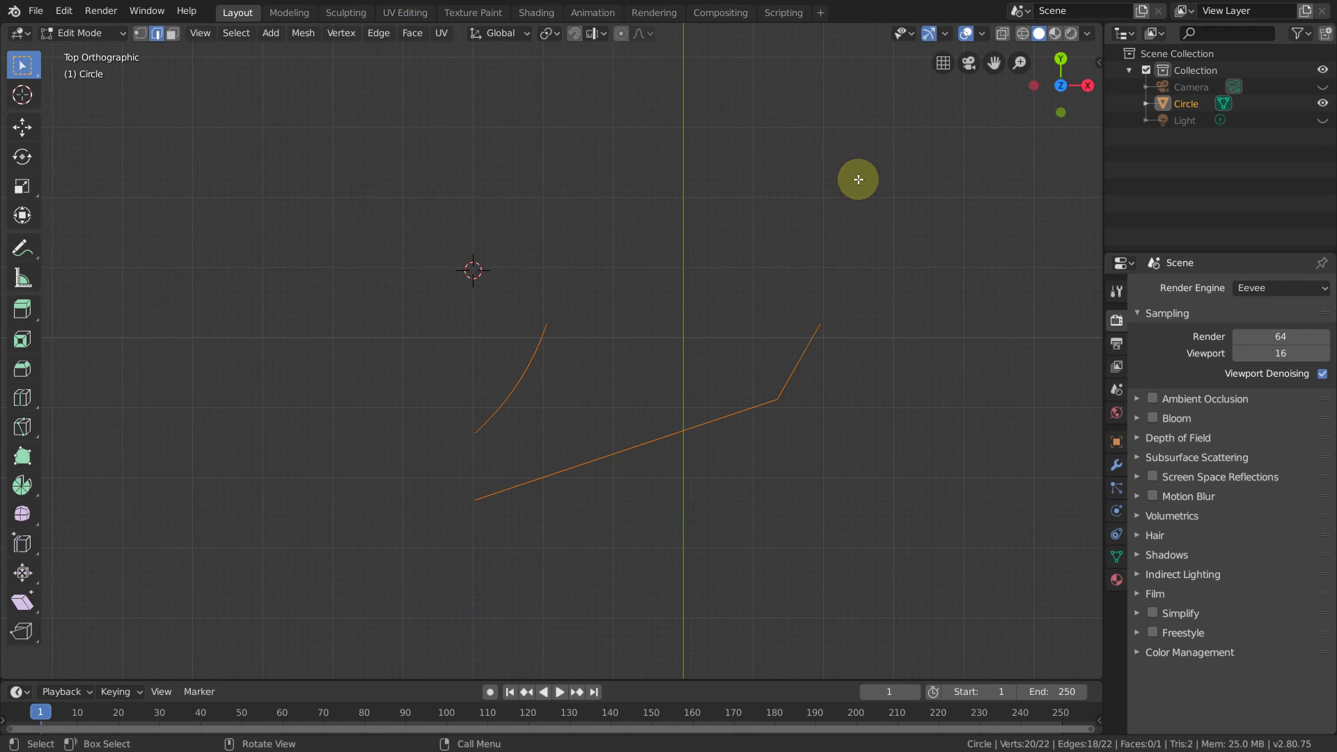
pyautogui.rightClick(864, 180)
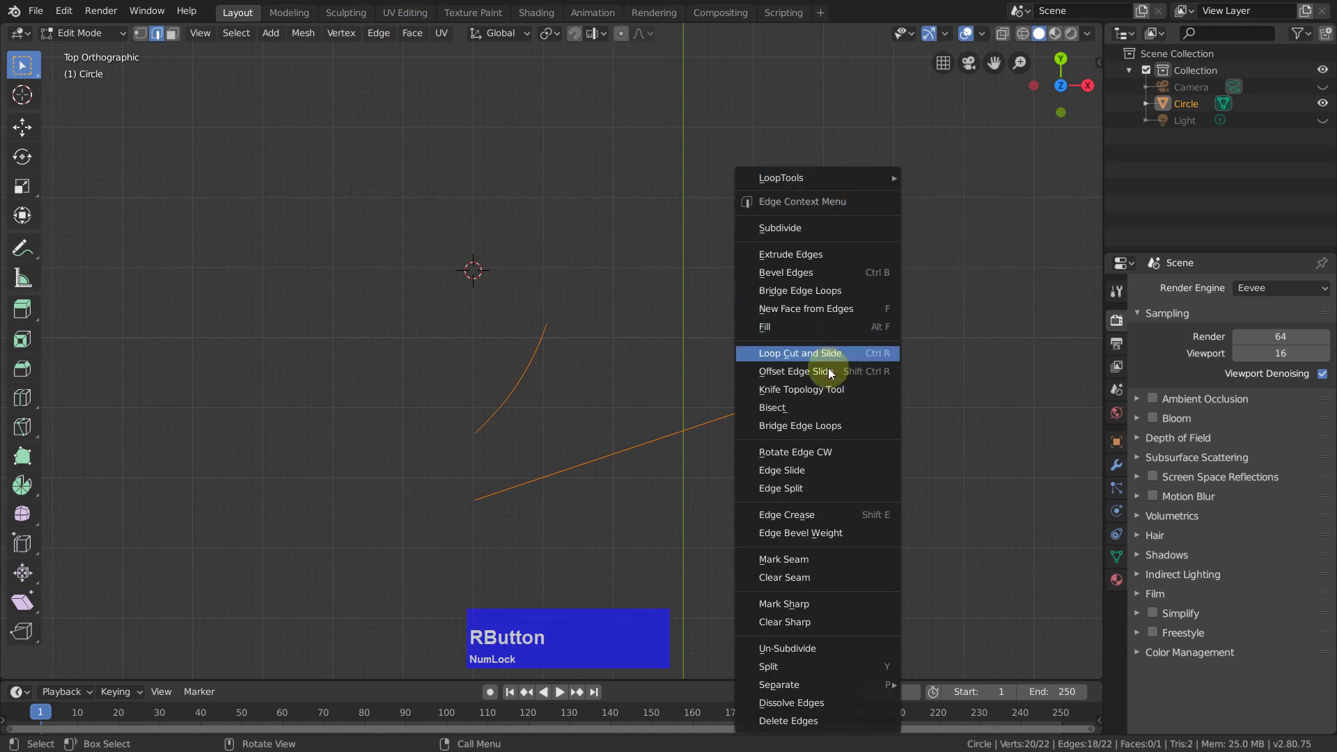
pyautogui.click(829, 432)
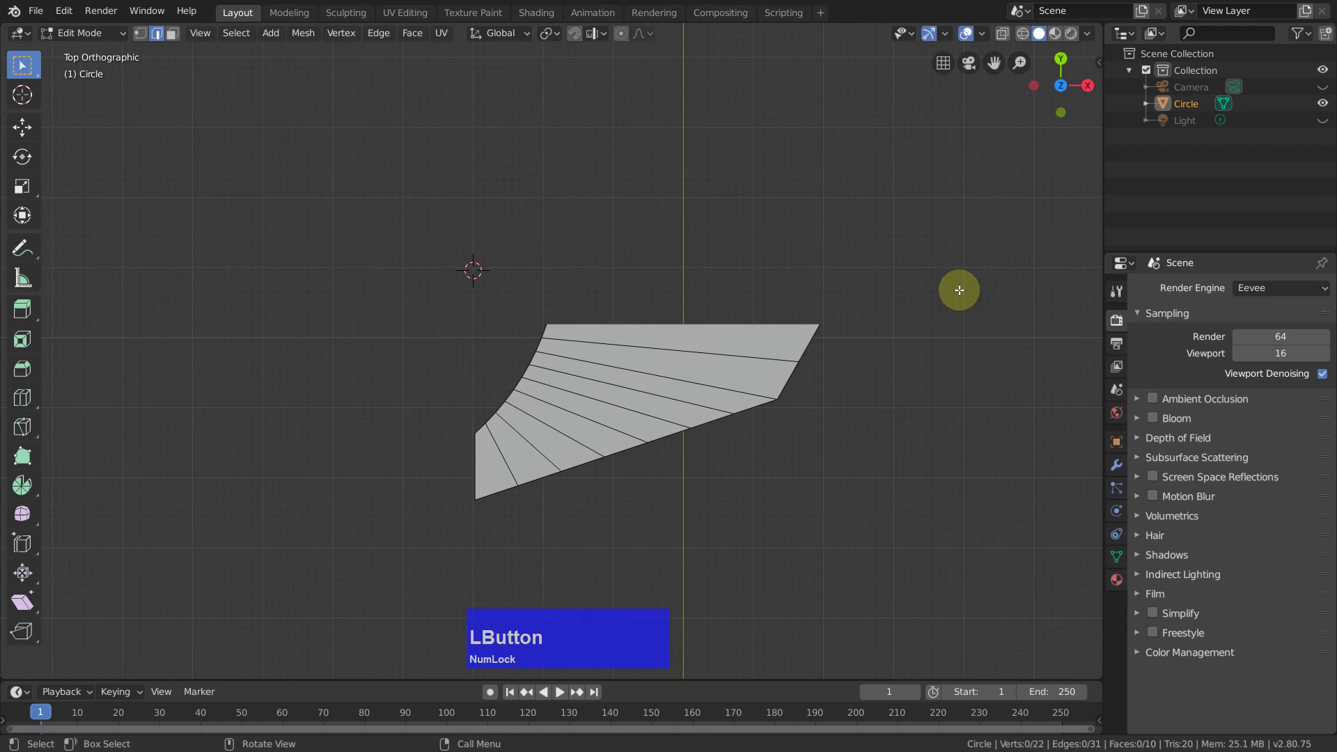
pyautogui.press('alt+h')
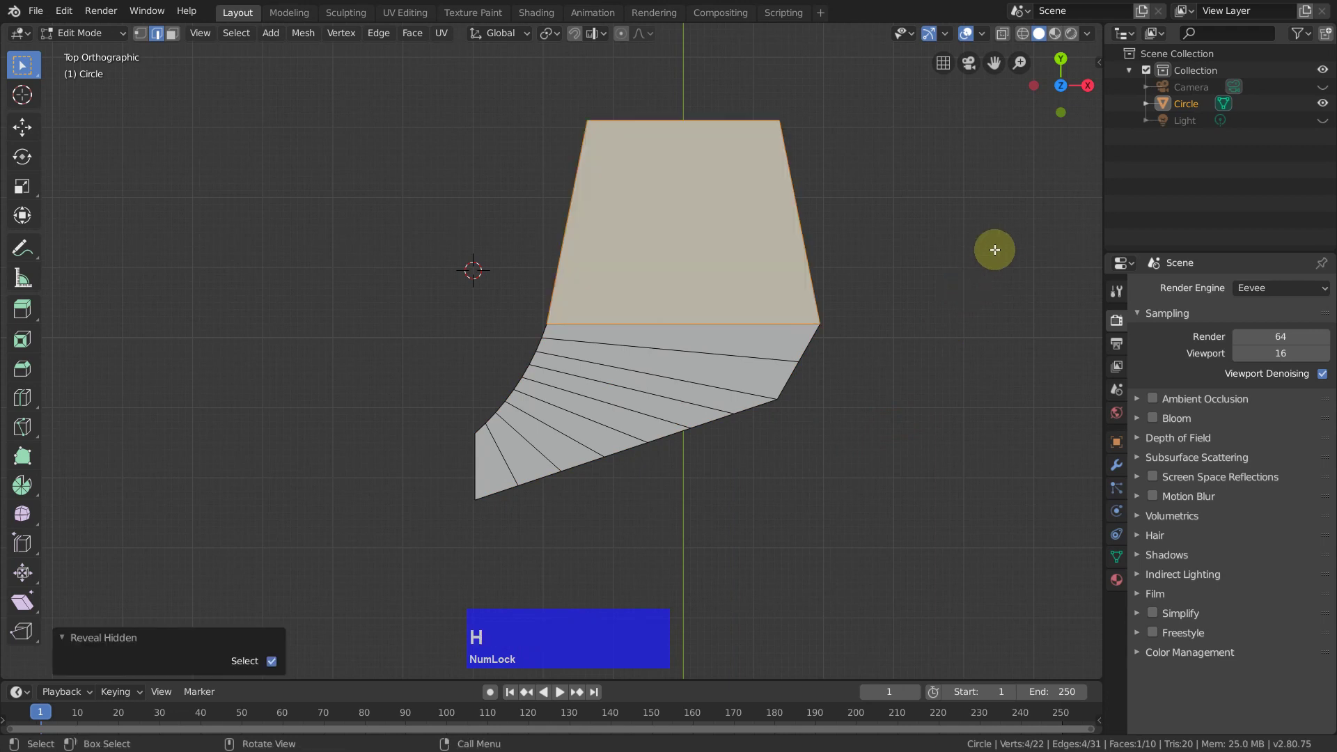
# Step: Select all tooth geometry and Merge by Distance from the quick favourites
pyautogui.click(997, 280)
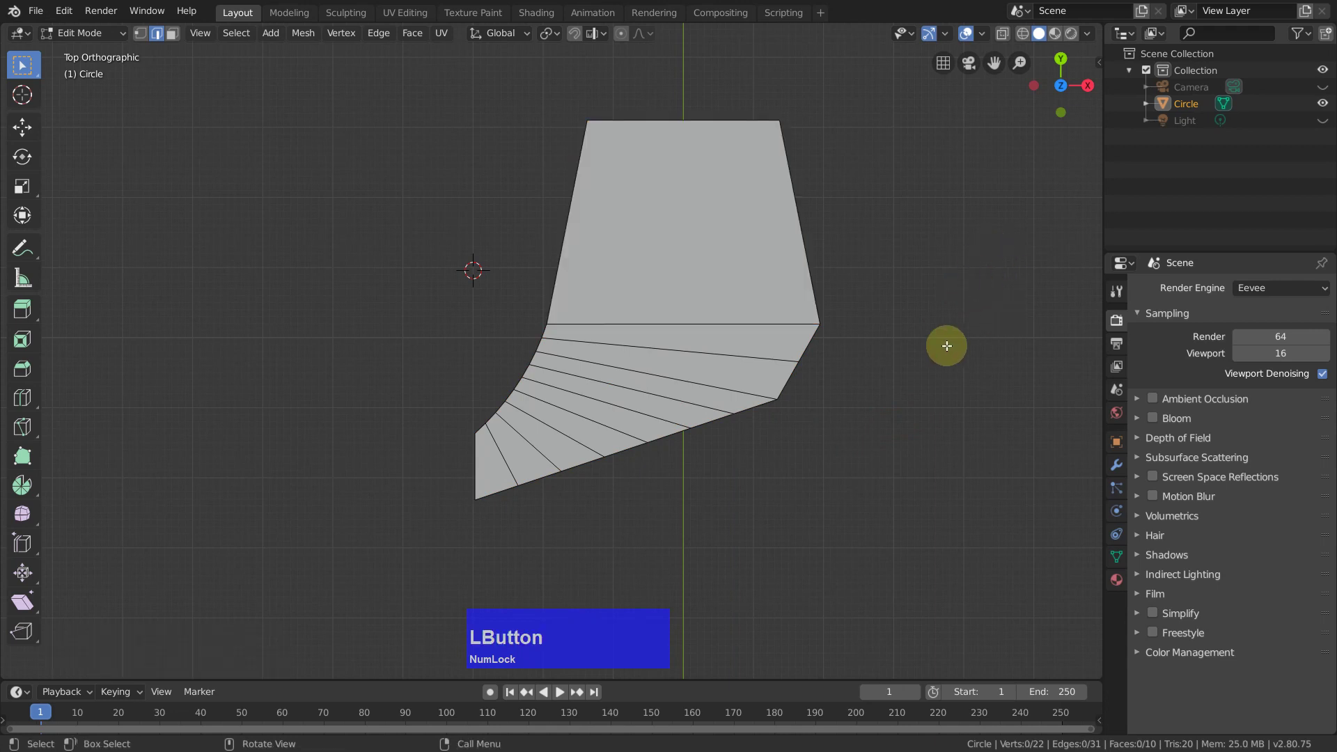
pyautogui.press('a')
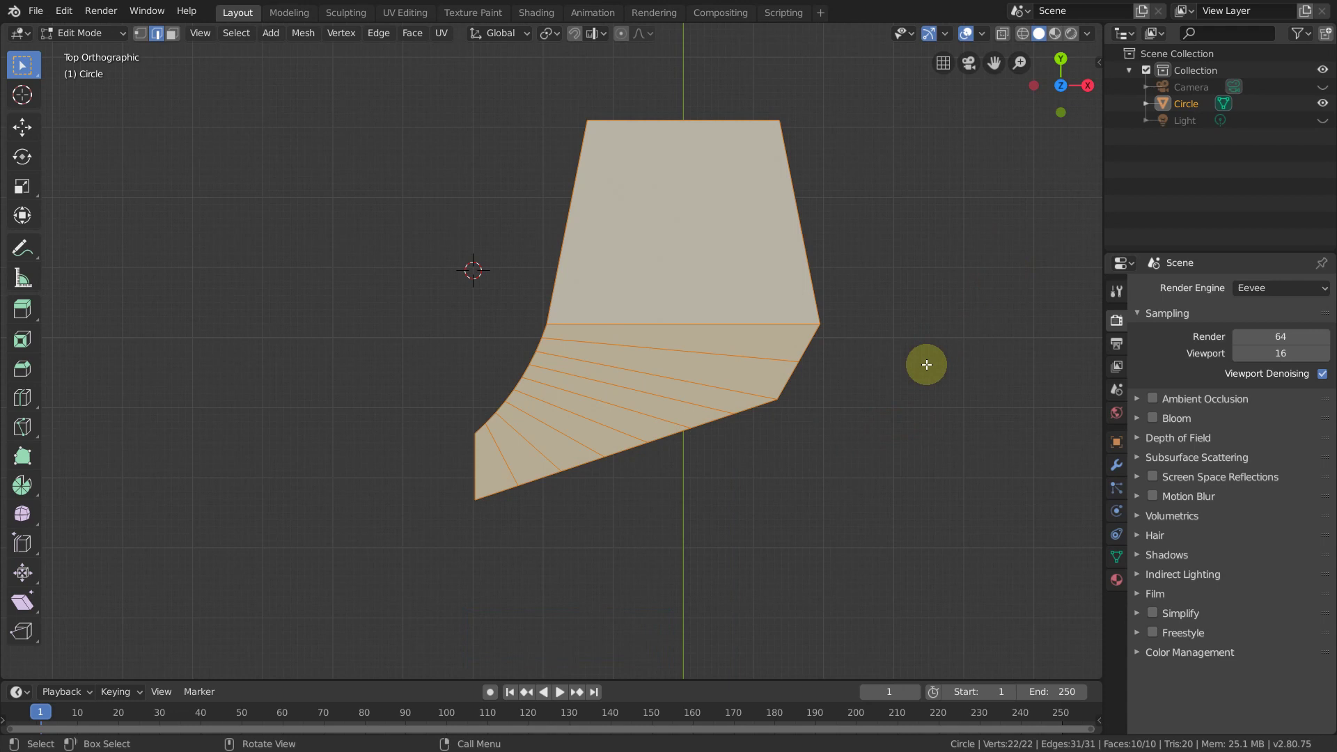
pyautogui.press('q')
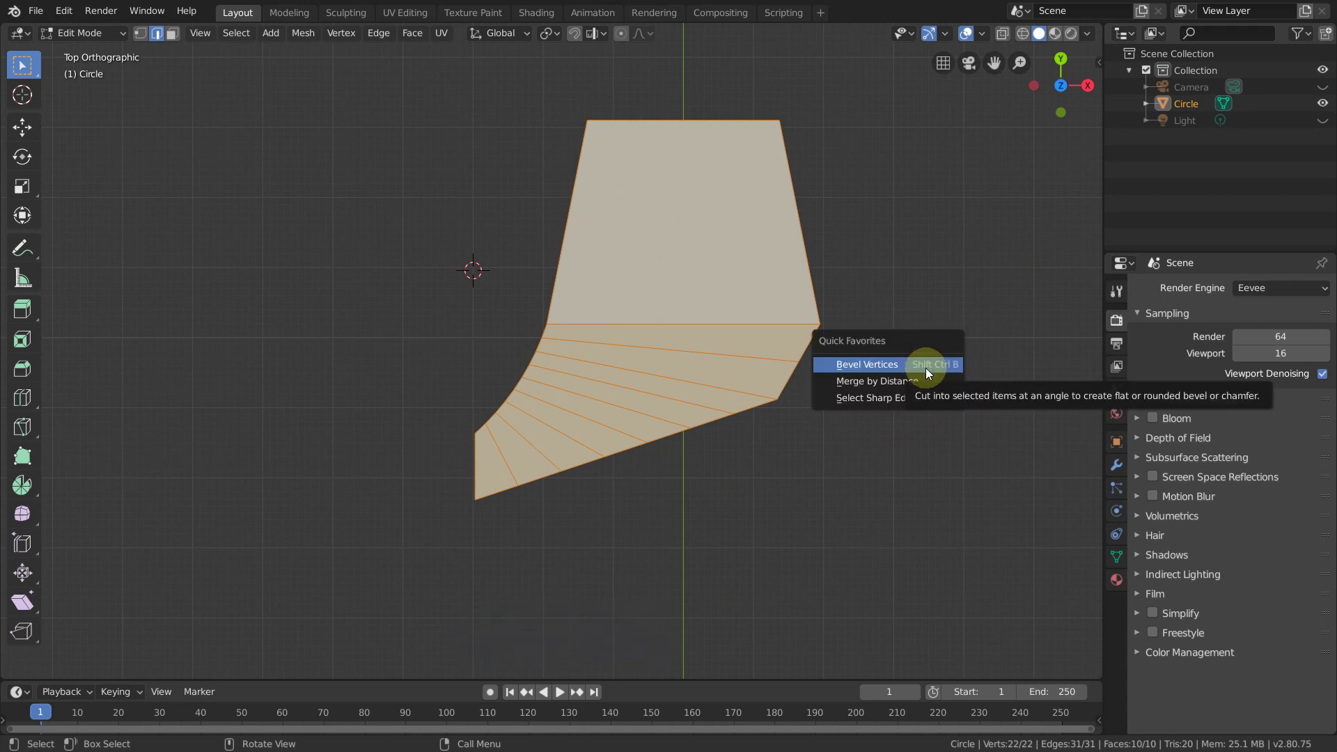
pyautogui.click(926, 387)
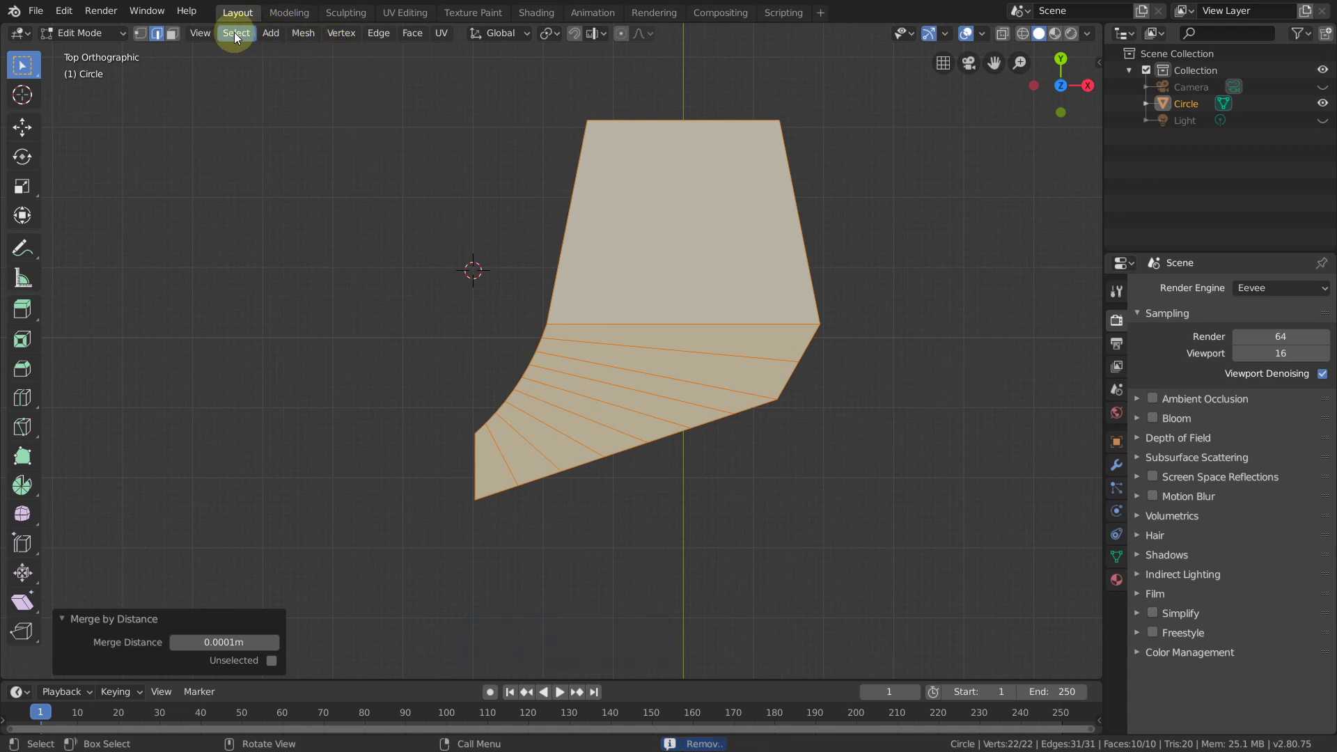
# Step: Browse the Mesh > Clean Up operations without applying anything, then clear the selection
pyautogui.click(302, 35)
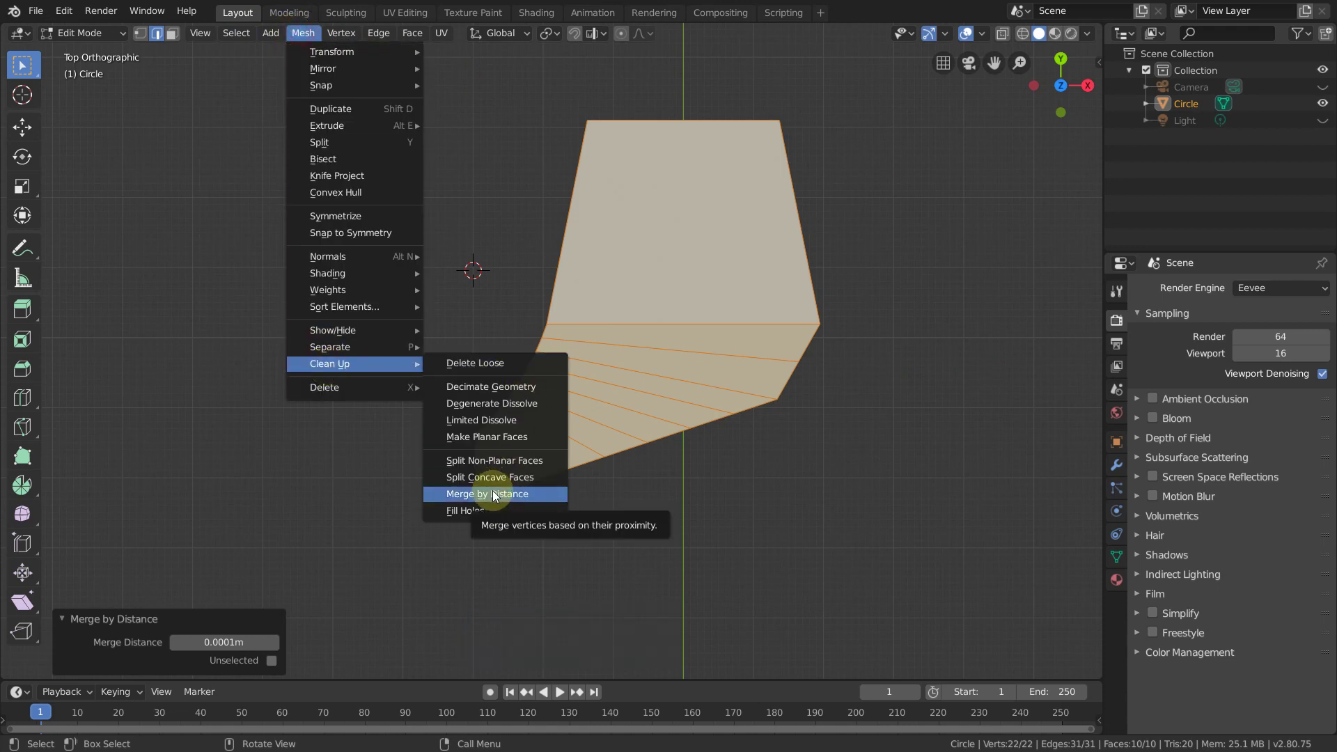
pyautogui.rightClick(509, 500)
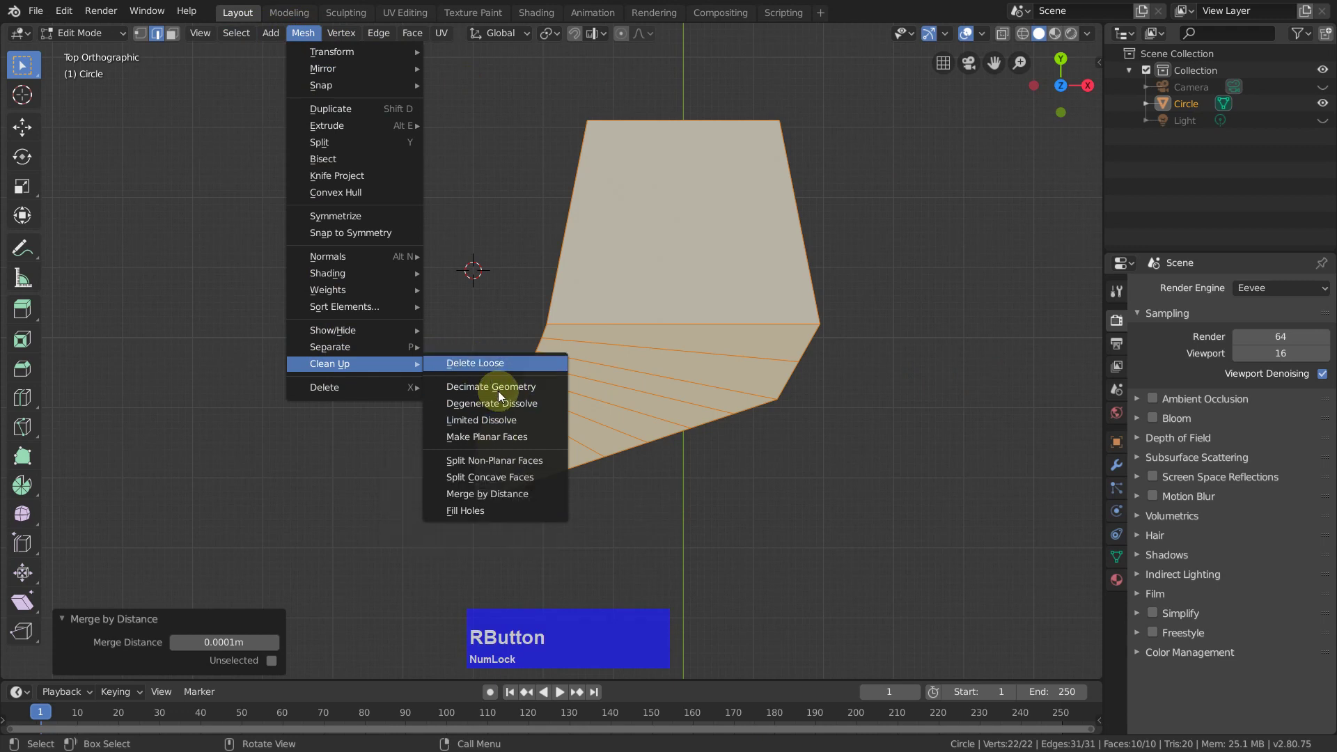
pyautogui.rightClick(494, 391)
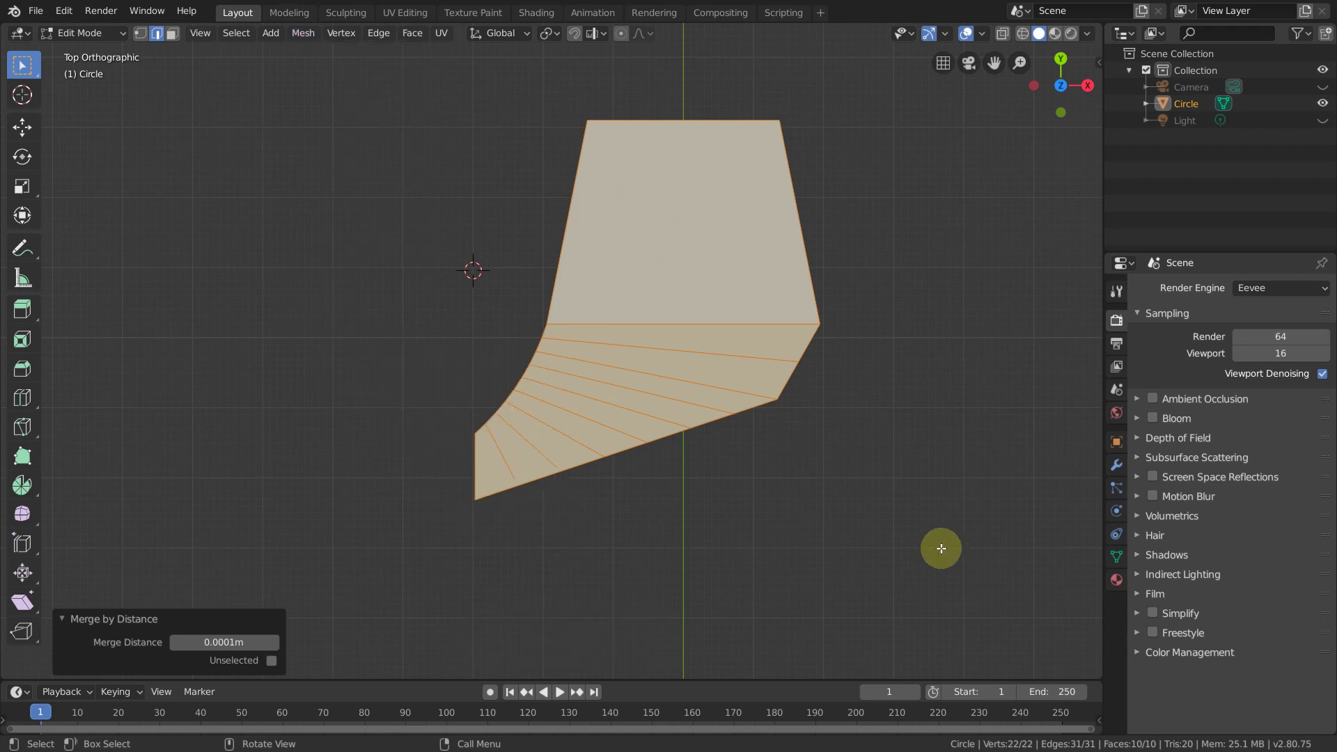
pyautogui.click(943, 529)
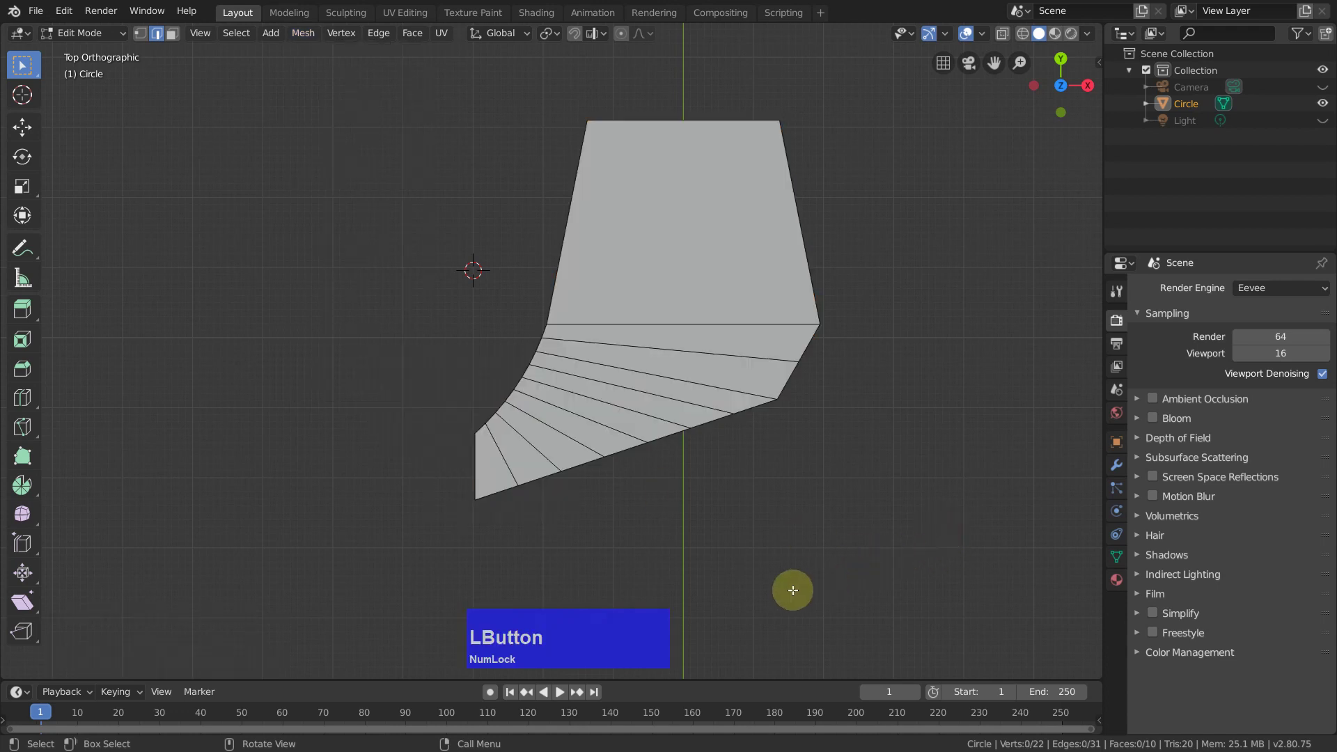
# Step: Extrude the tooth's left end edge along X into a small narrow face and select it
pyautogui.press('2')
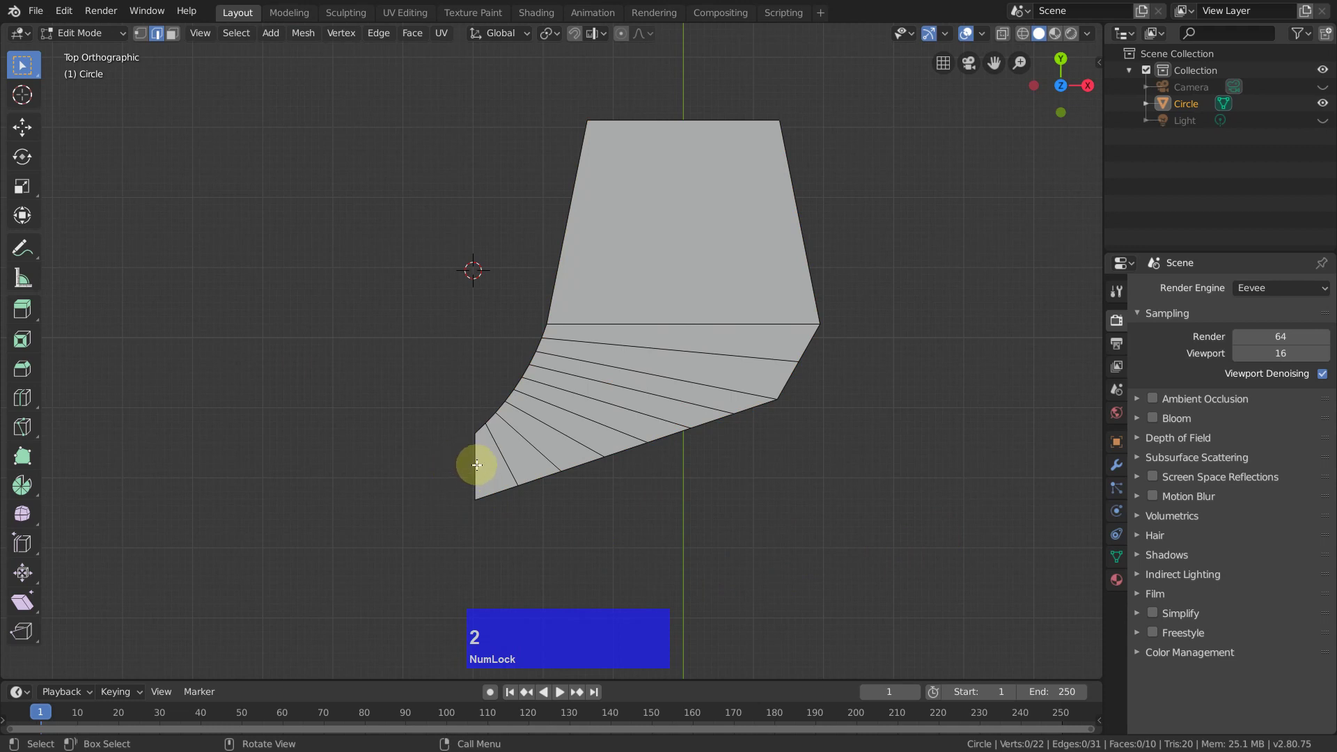
pyautogui.click(478, 464)
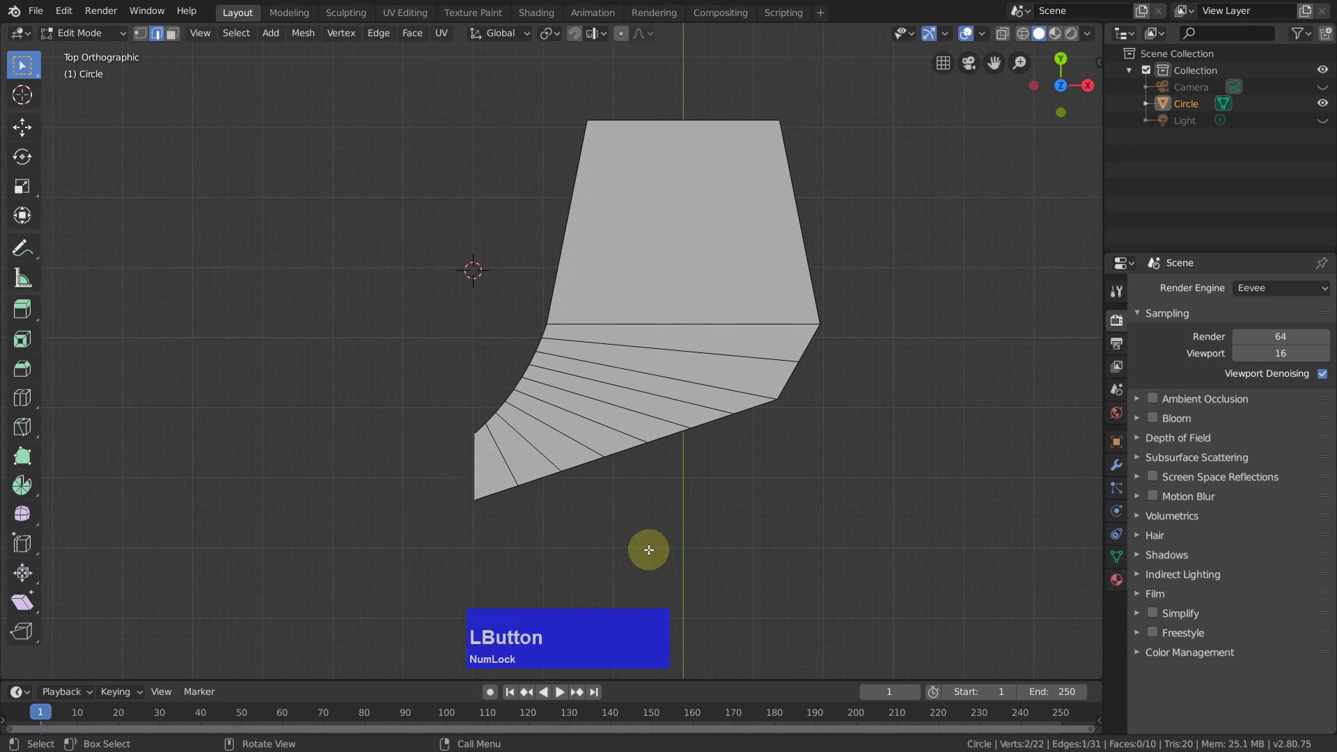
pyautogui.press('e')
pyautogui.press('x')
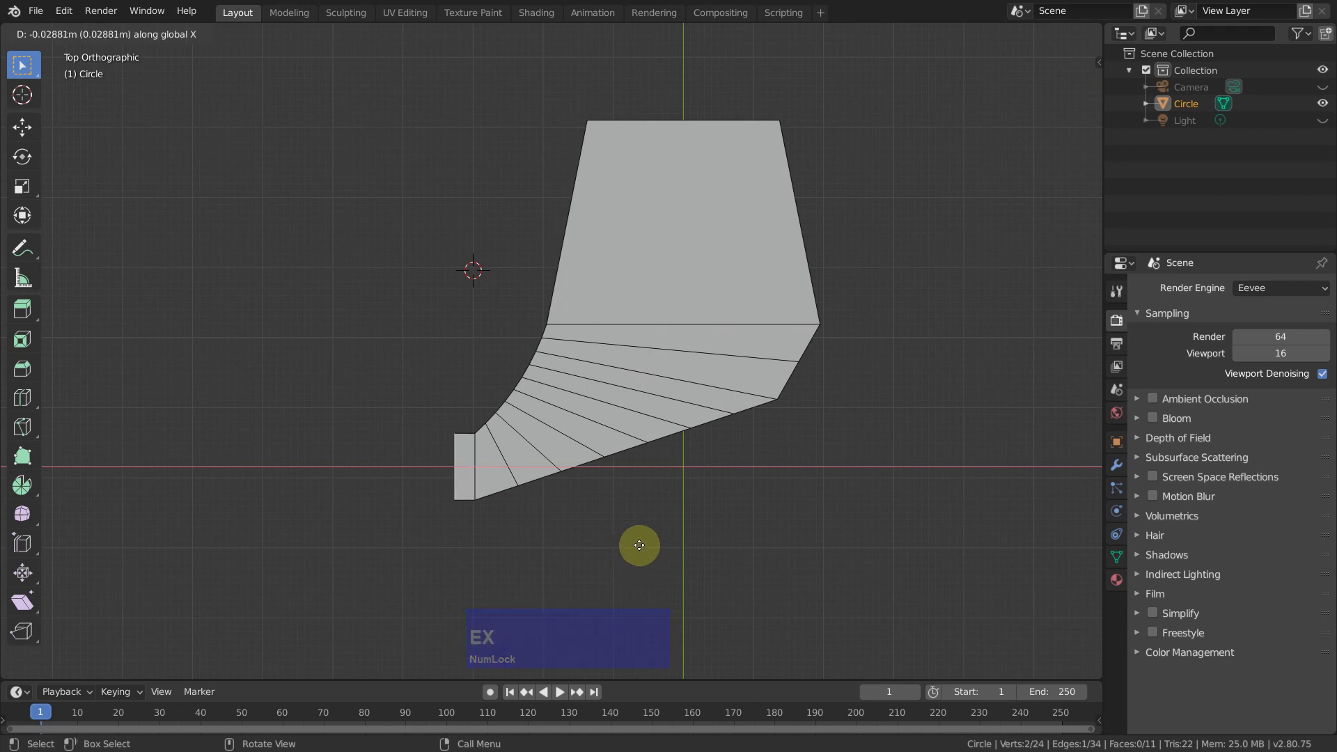
pyautogui.click(634, 543)
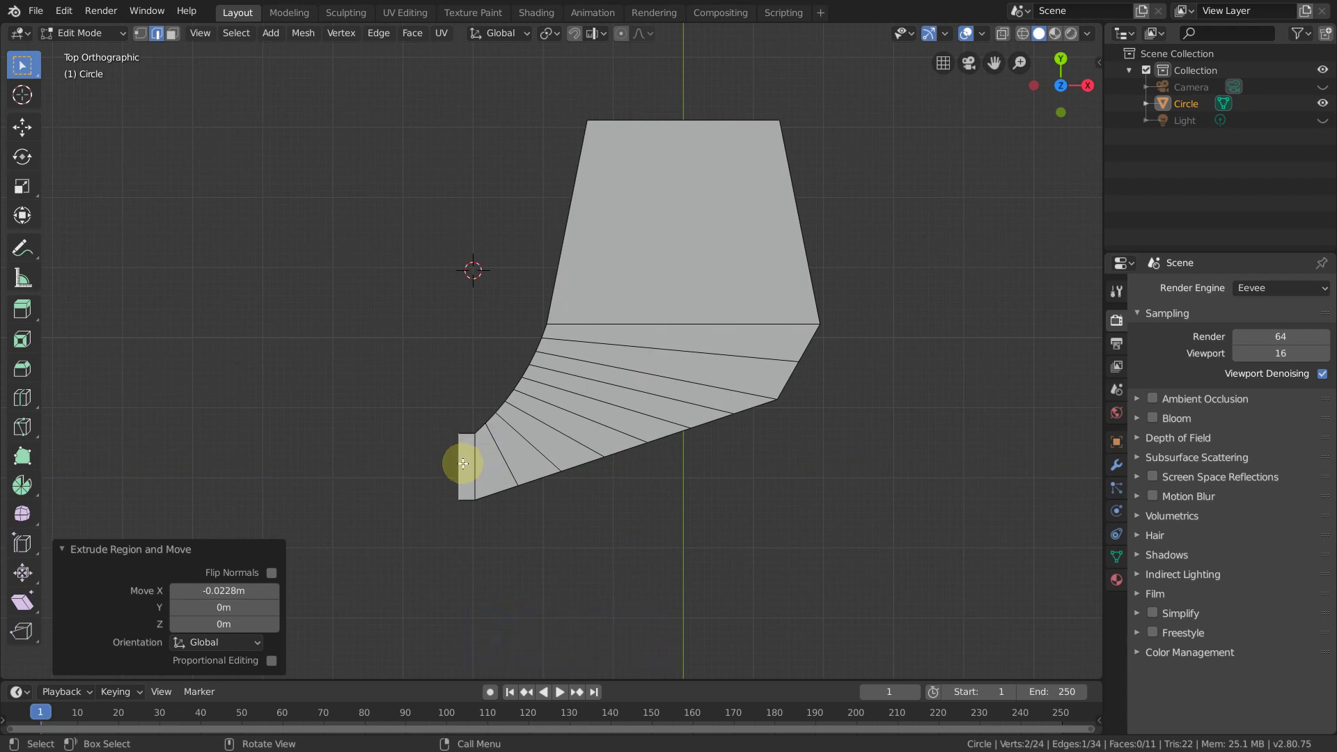
pyautogui.press('3')
pyautogui.click(461, 465)
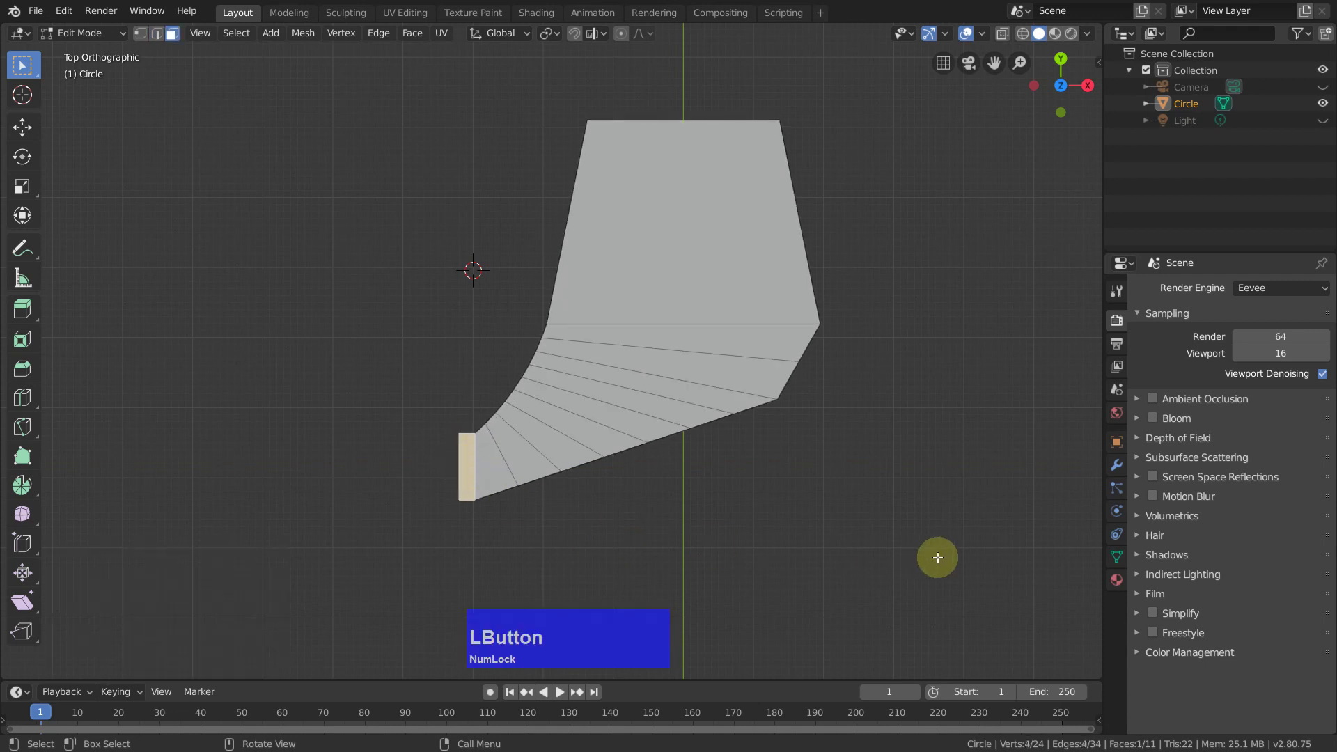
# Step: Separate the small block by Selection into object Circle.001 and select it in Object Mode
pyautogui.press('p')
pyautogui.click(943, 543)
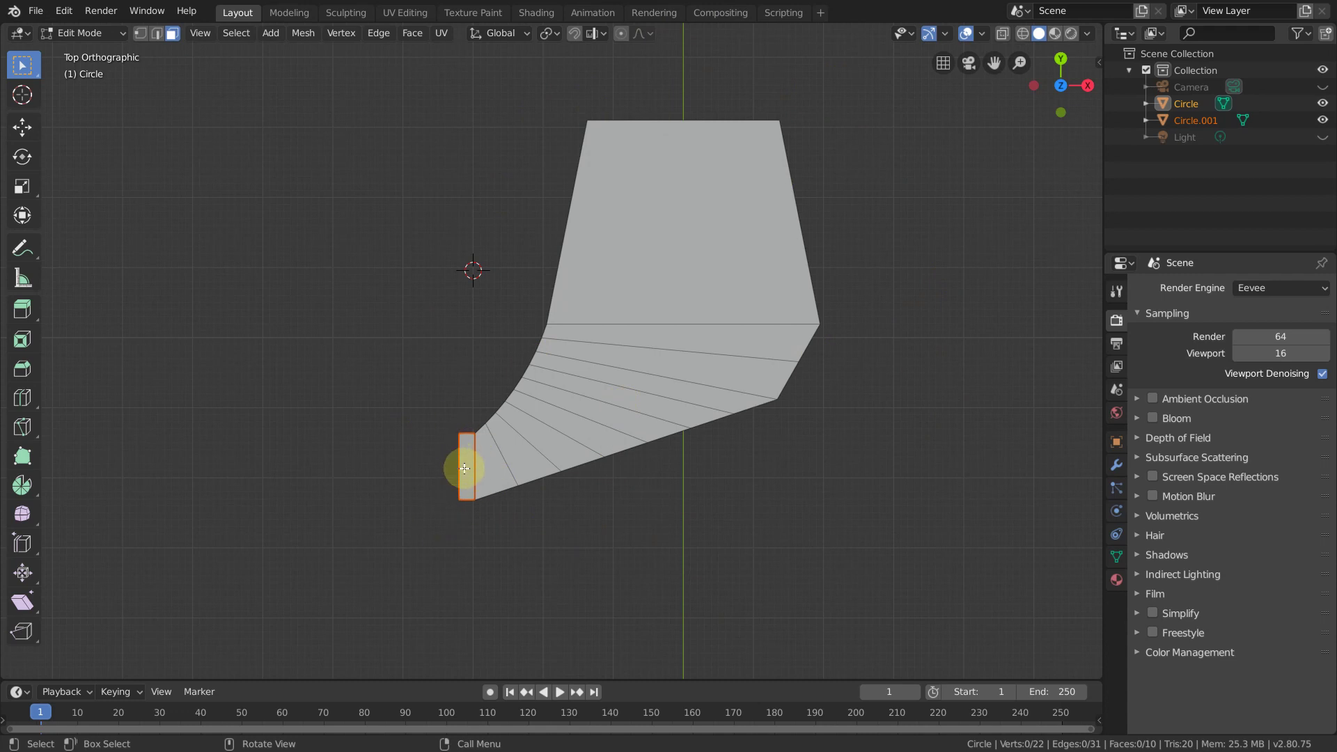
pyautogui.press('Tab')
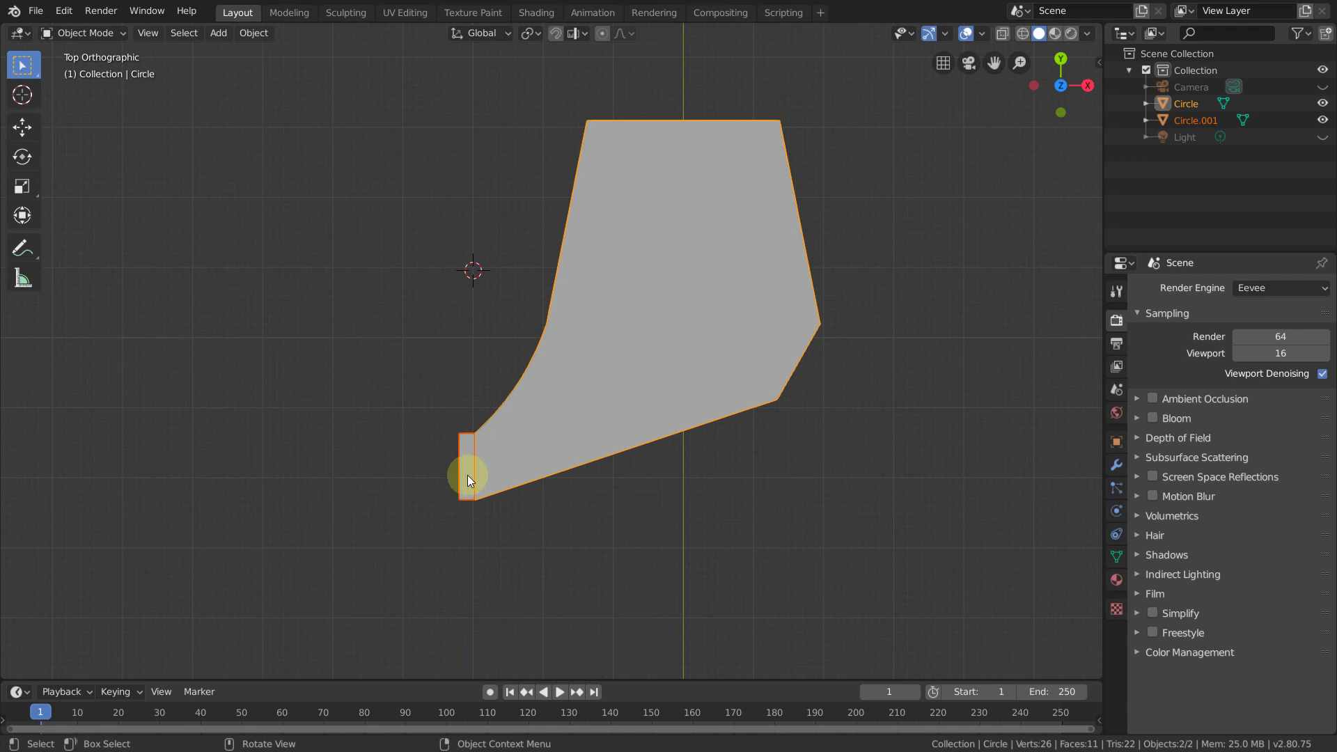
pyautogui.click(470, 480)
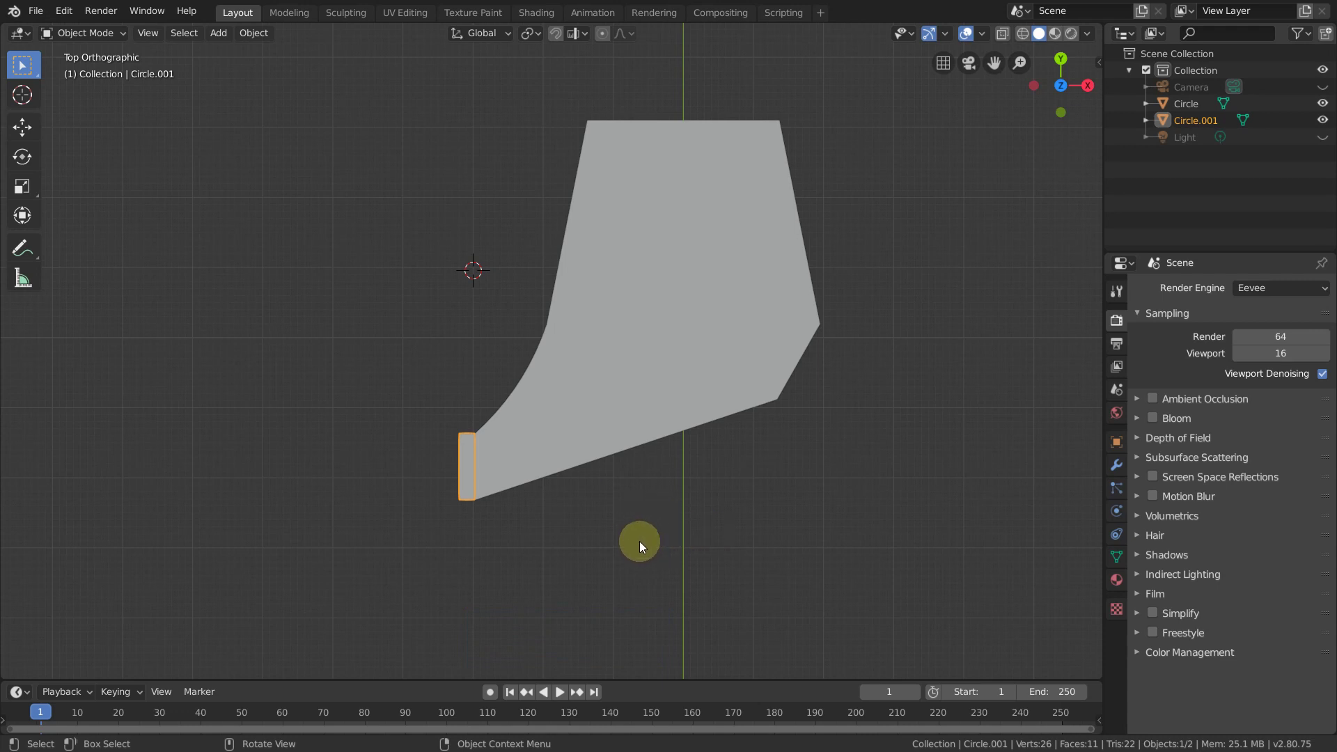
# Step: Scale Circle.001's face about 1.1 times along Y to make the block slightly taller
pyautogui.scroll(3)
pyautogui.scroll(-3)
pyautogui.middleClick(612, 442)
pyautogui.press('Tab')
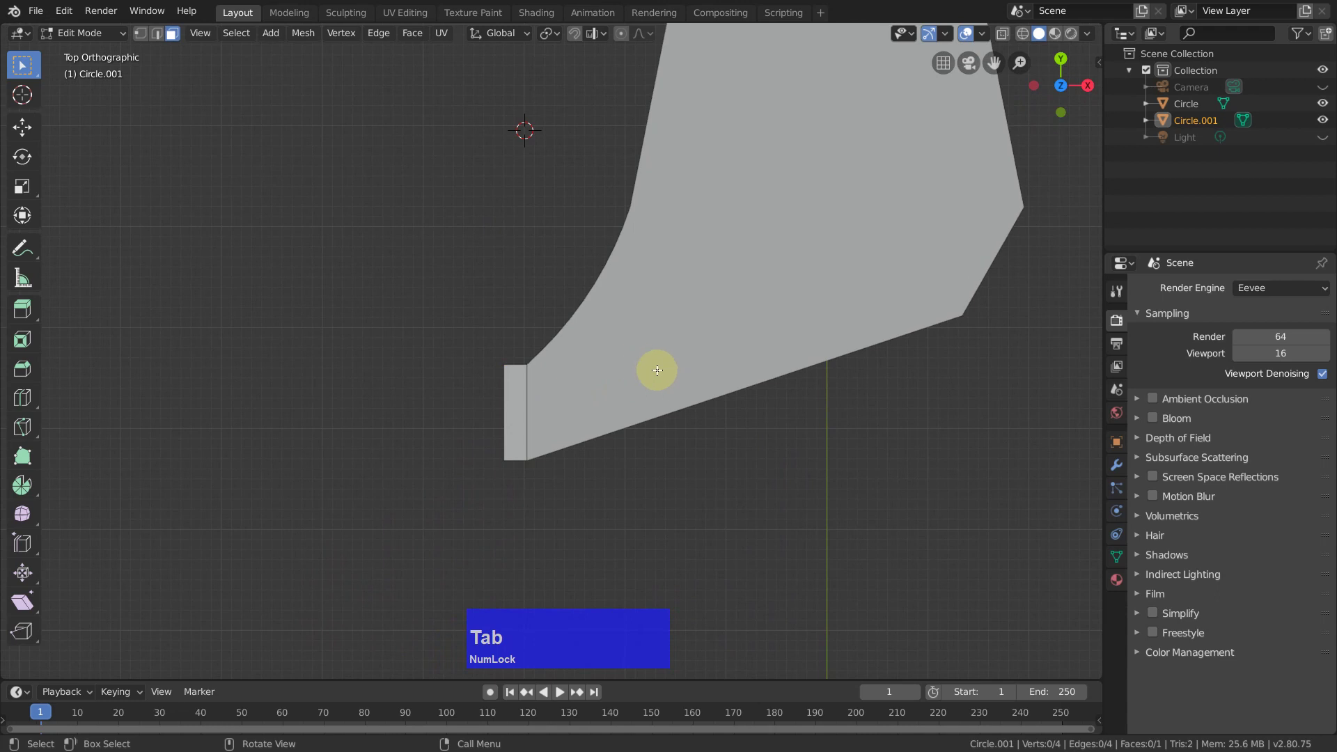
pyautogui.click(514, 416)
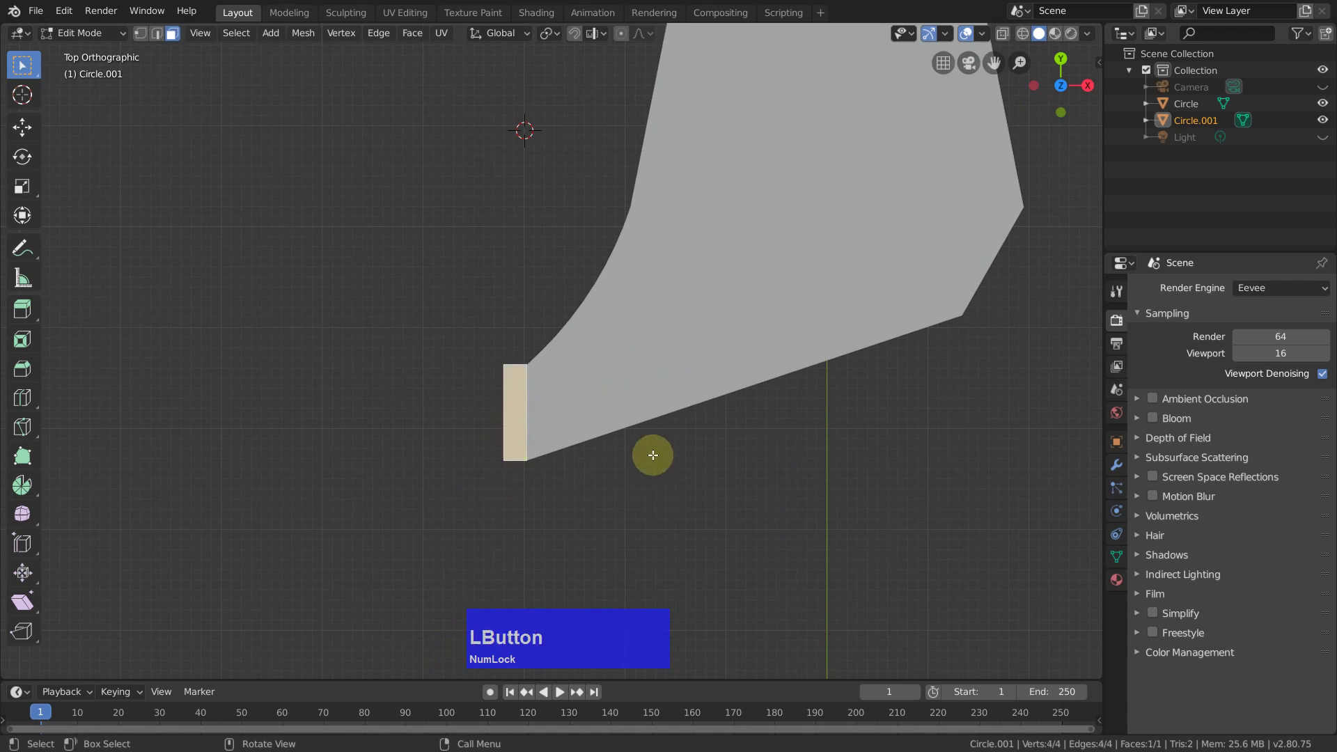
pyautogui.press('s')
pyautogui.press('y')
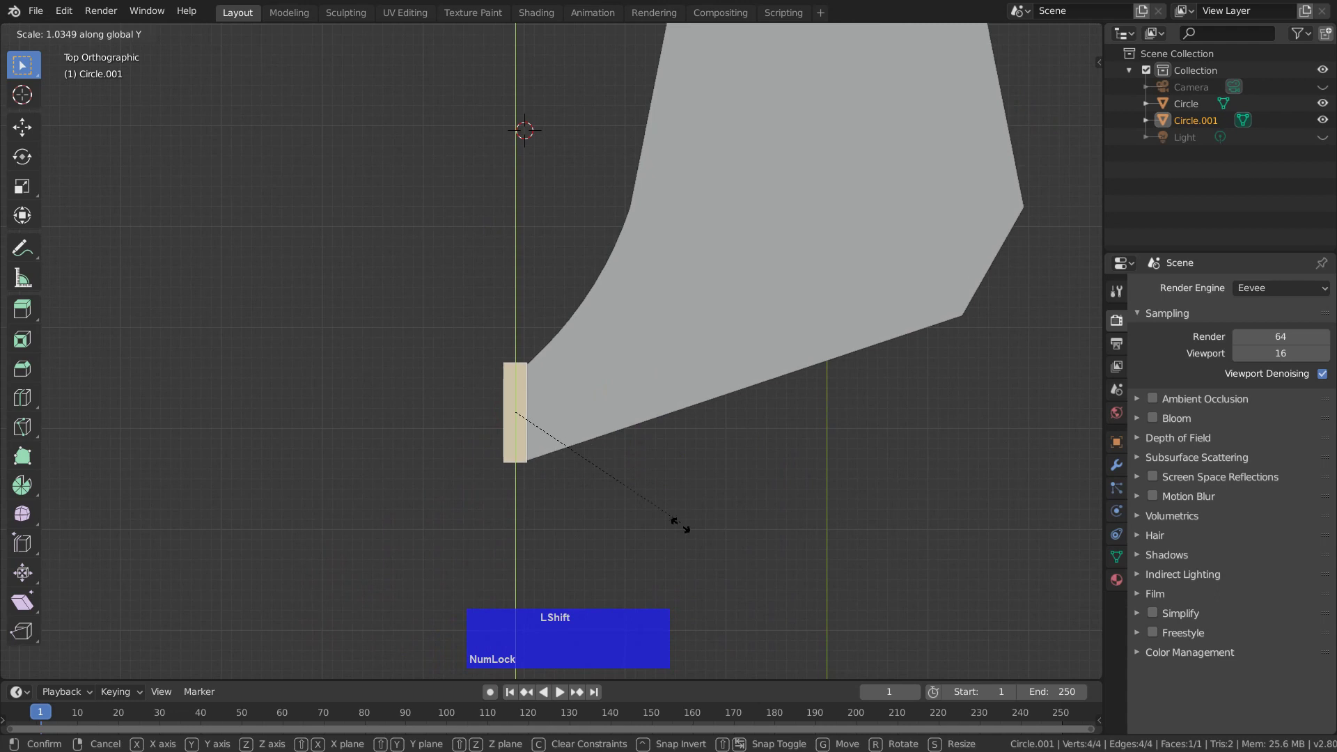
pyautogui.click(750, 610)
pyautogui.click(735, 493)
pyautogui.scroll(-3)
pyautogui.scroll(3)
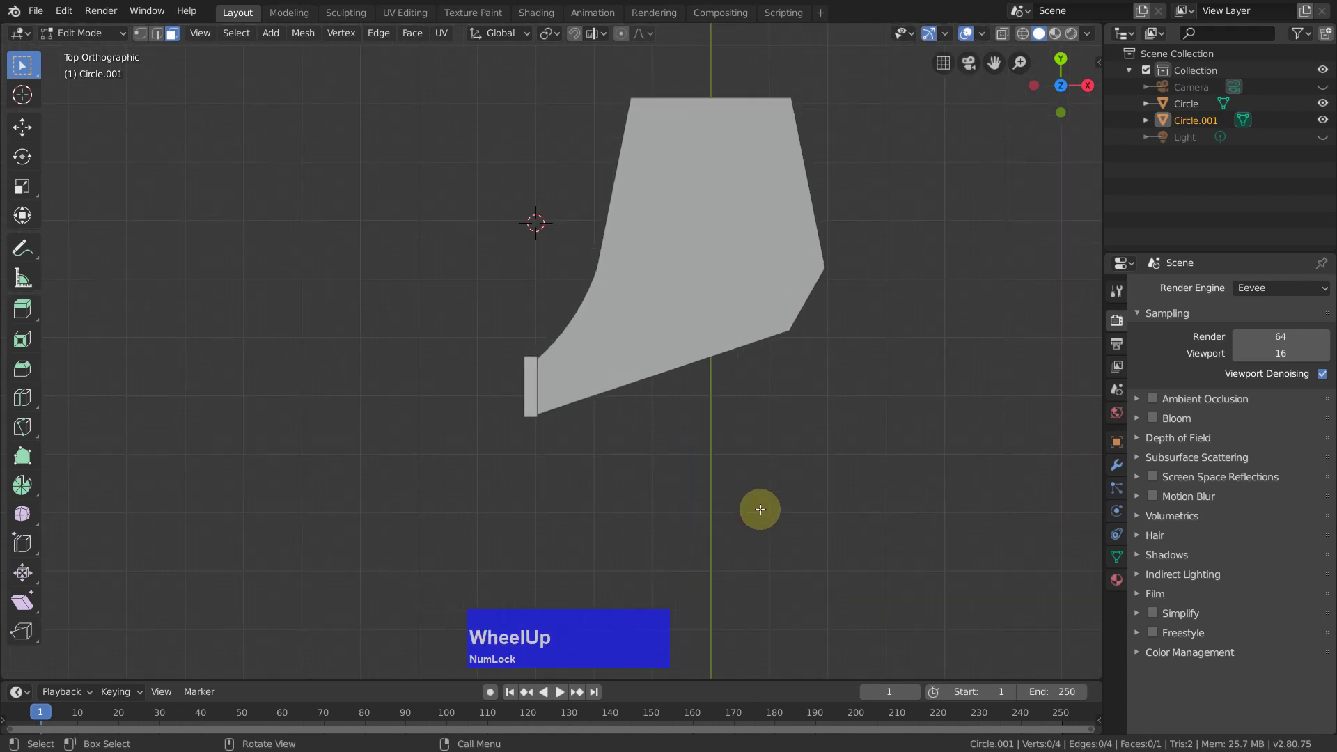
# Step: Join the block and tooth into one mesh and return to editing it
pyautogui.press('Tab')
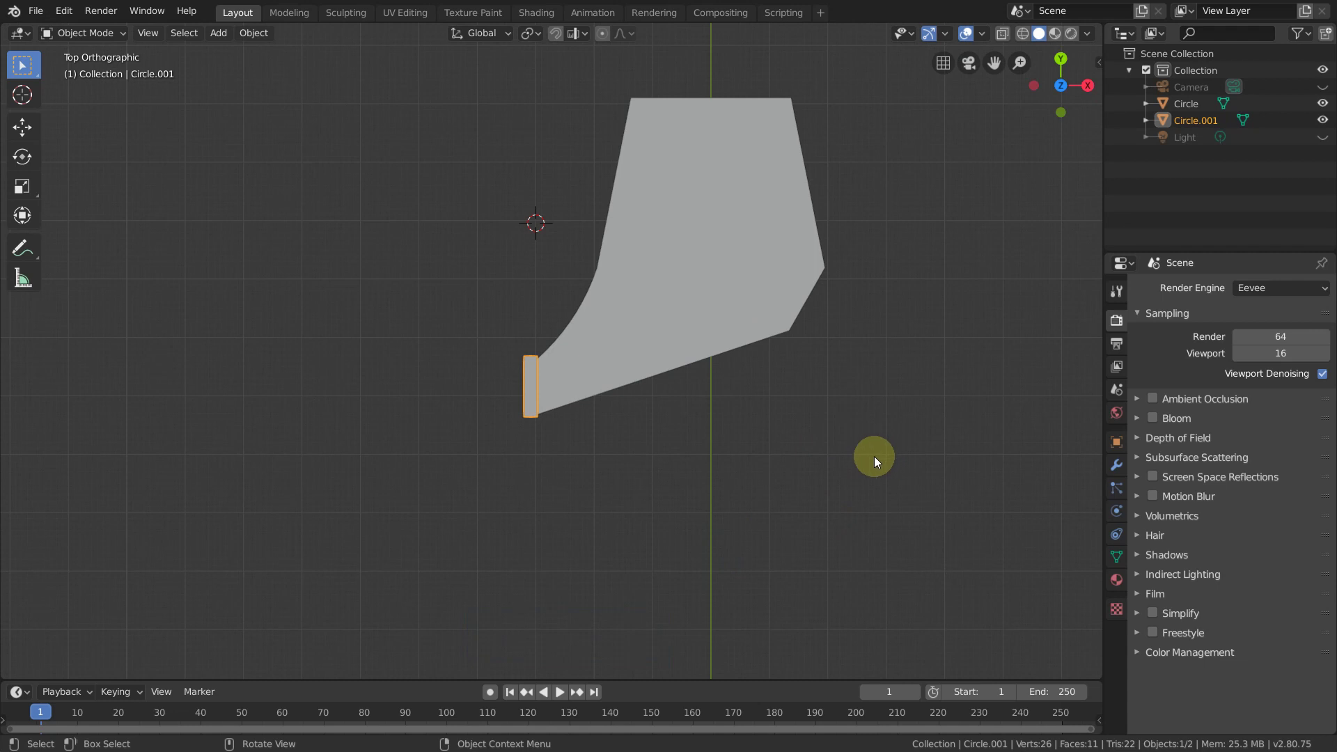
pyautogui.press('a')
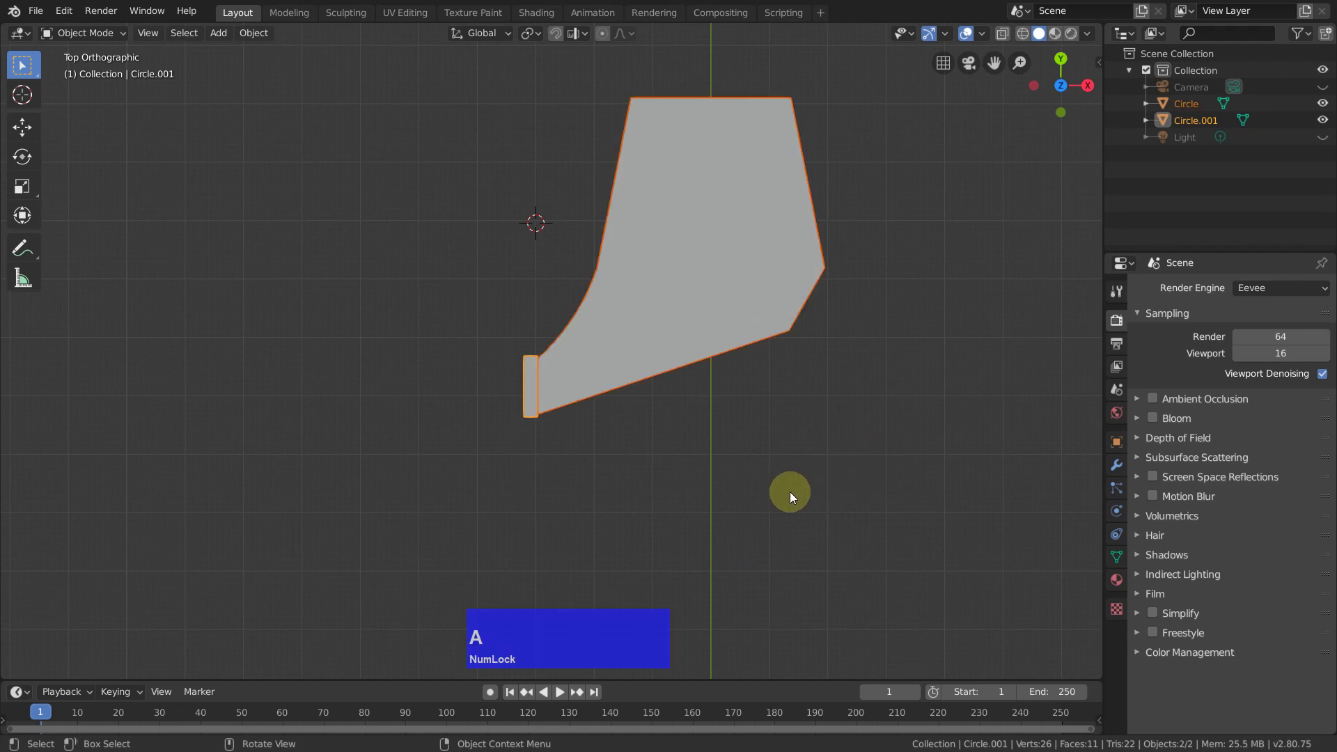
pyautogui.press('Tab')
pyautogui.scroll(-3)
pyautogui.moveTo(784, 526); pyautogui.dragTo(790, 514)
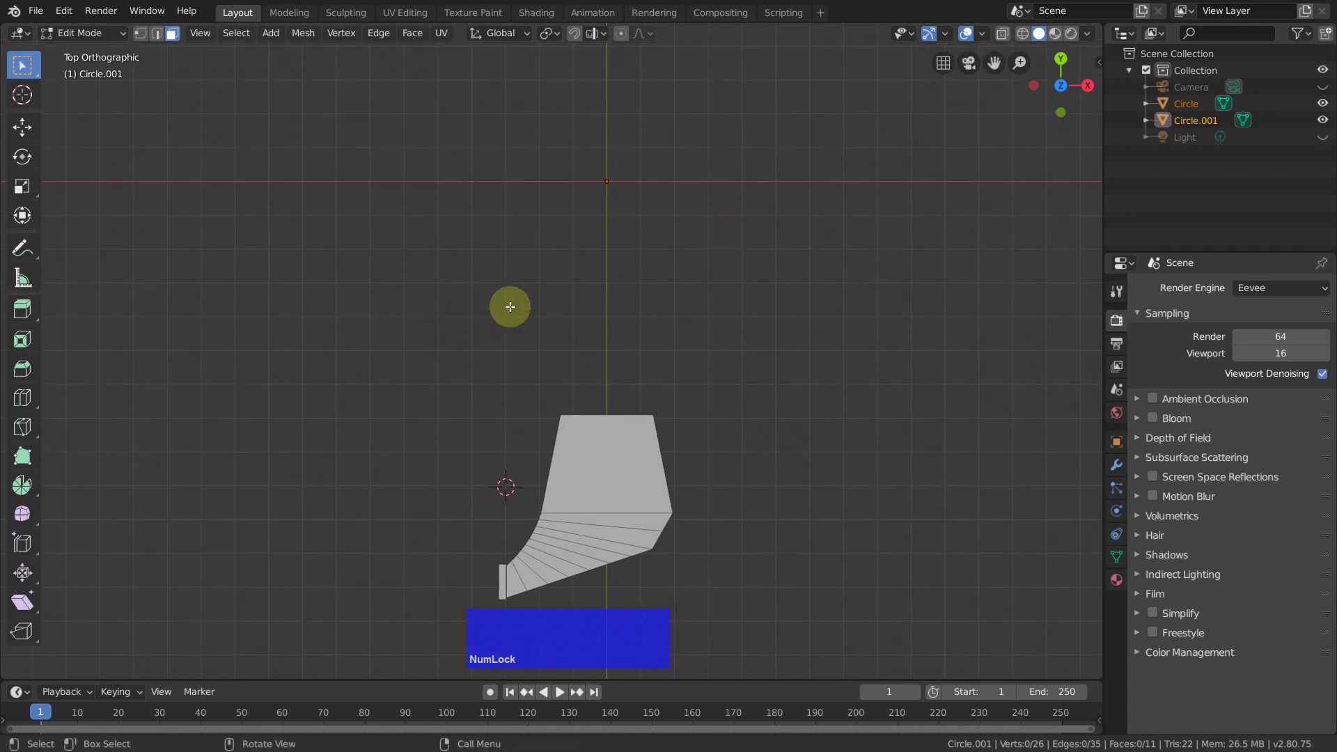
# Step: Snap the 3D cursor to the world origin and select the whole joined mesh
pyautogui.press('shift+s')
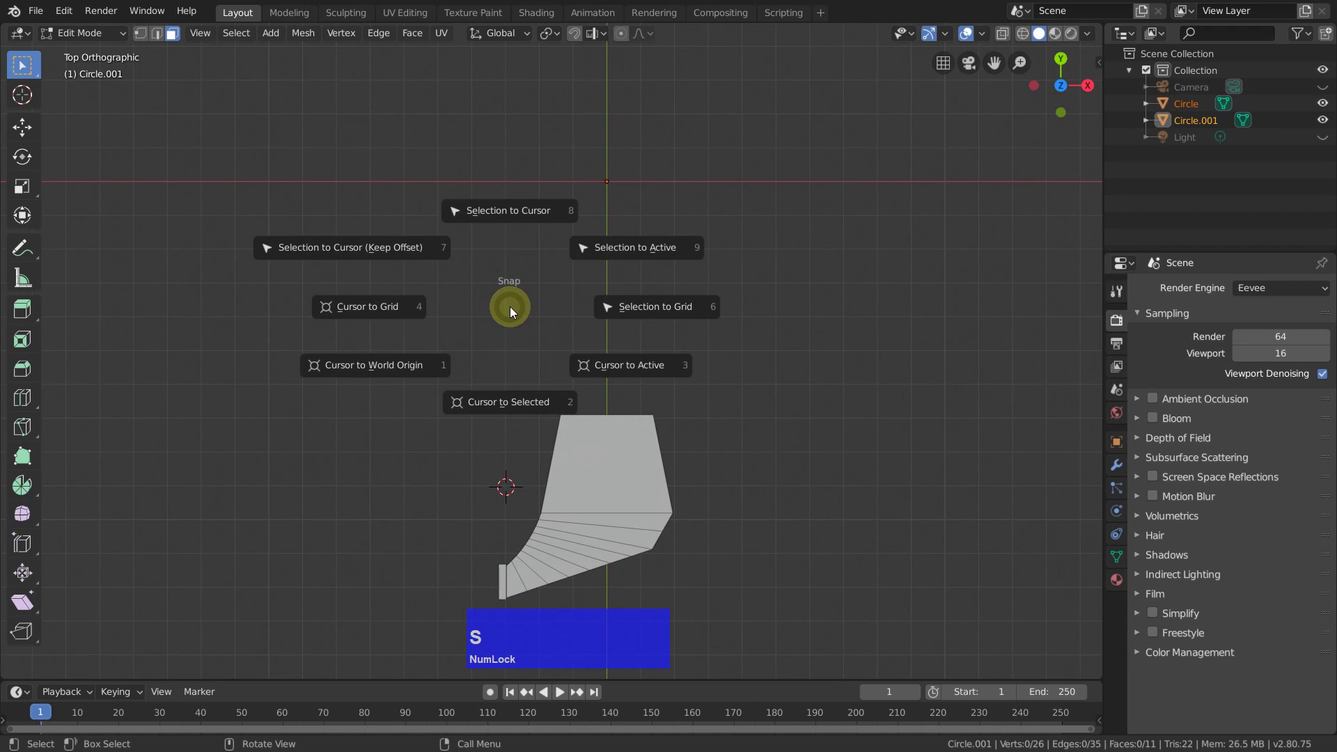
pyautogui.click(487, 335)
pyautogui.press('a')
pyautogui.scroll(-3)
pyautogui.middleClick(785, 450)
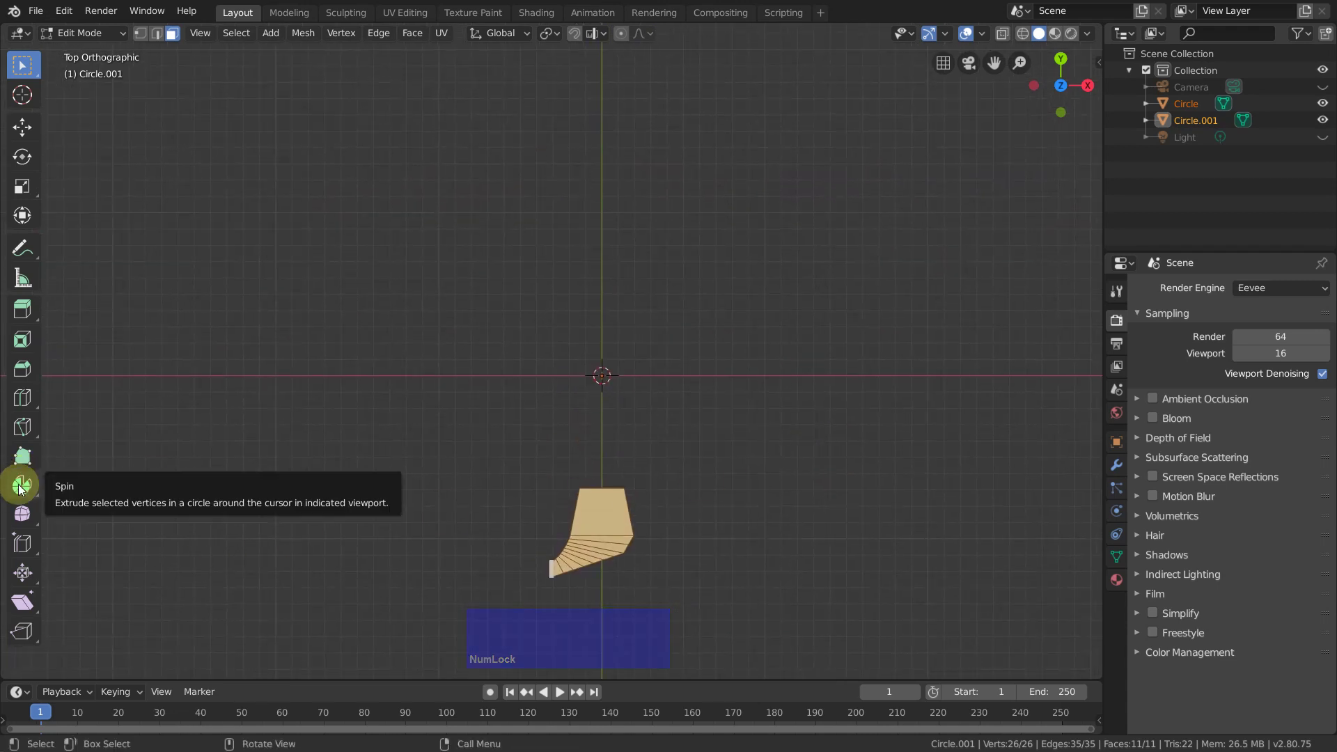
pyautogui.click(21, 489)
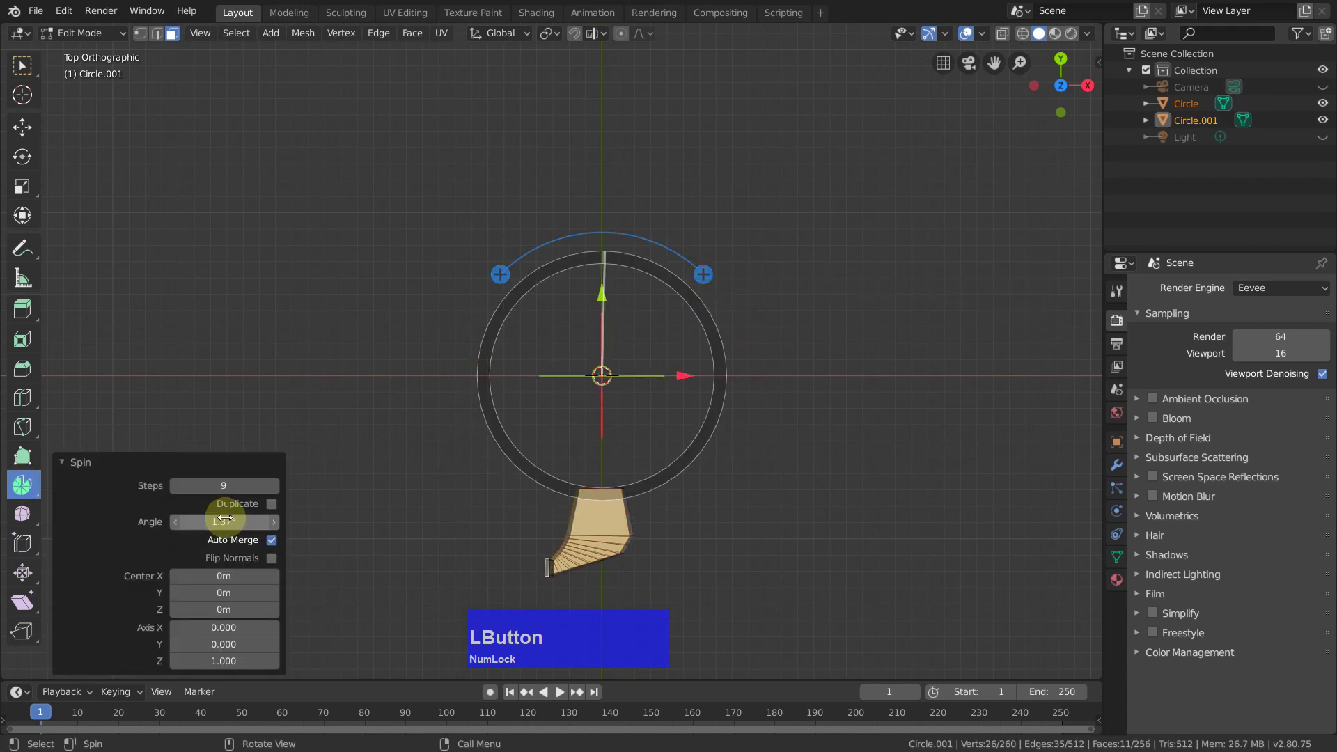
pyautogui.write('360')
pyautogui.press('Return')
pyautogui.click(271, 506)
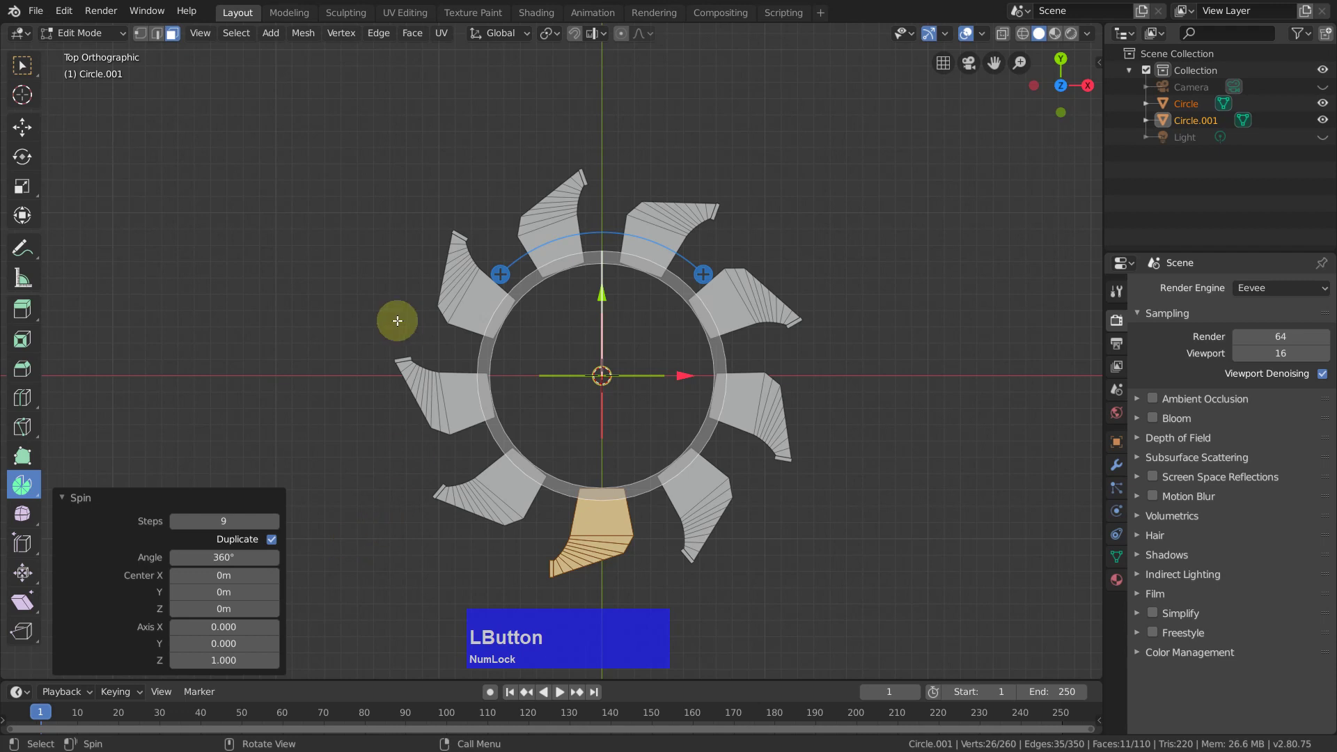
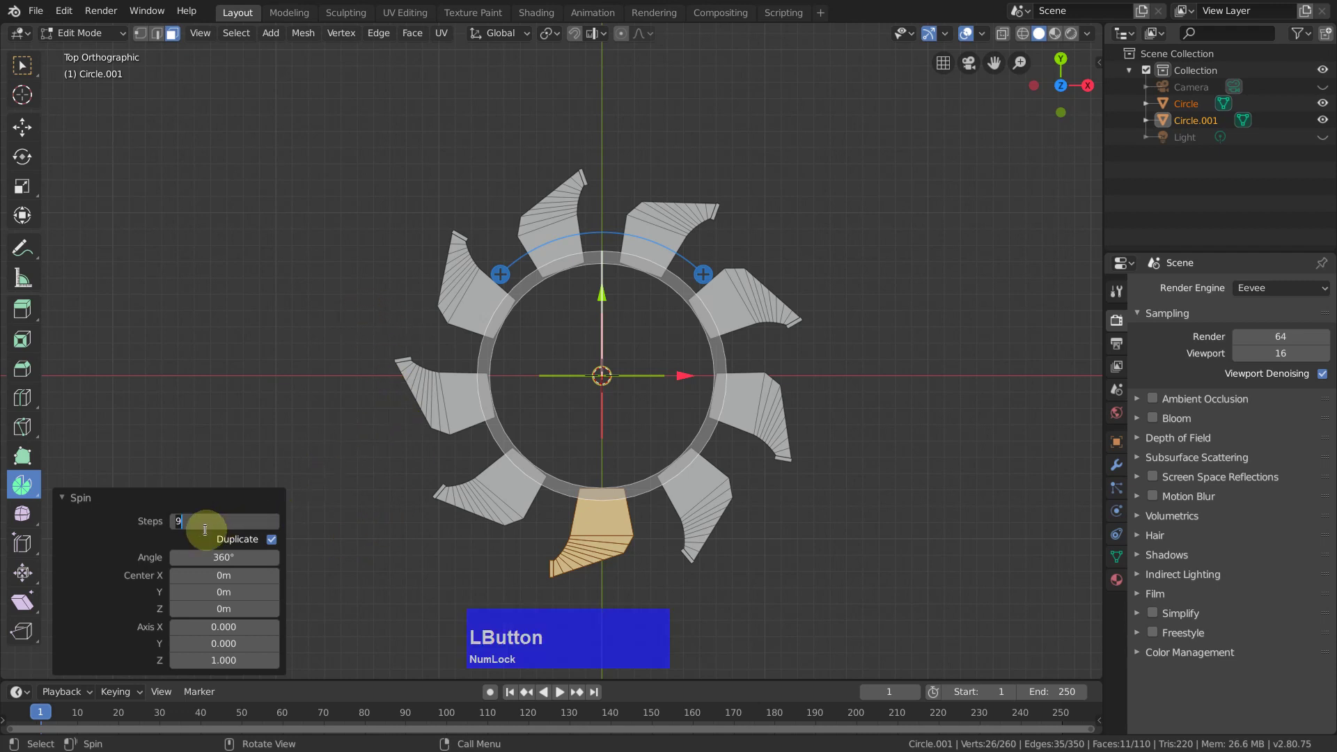
pyautogui.write('16')
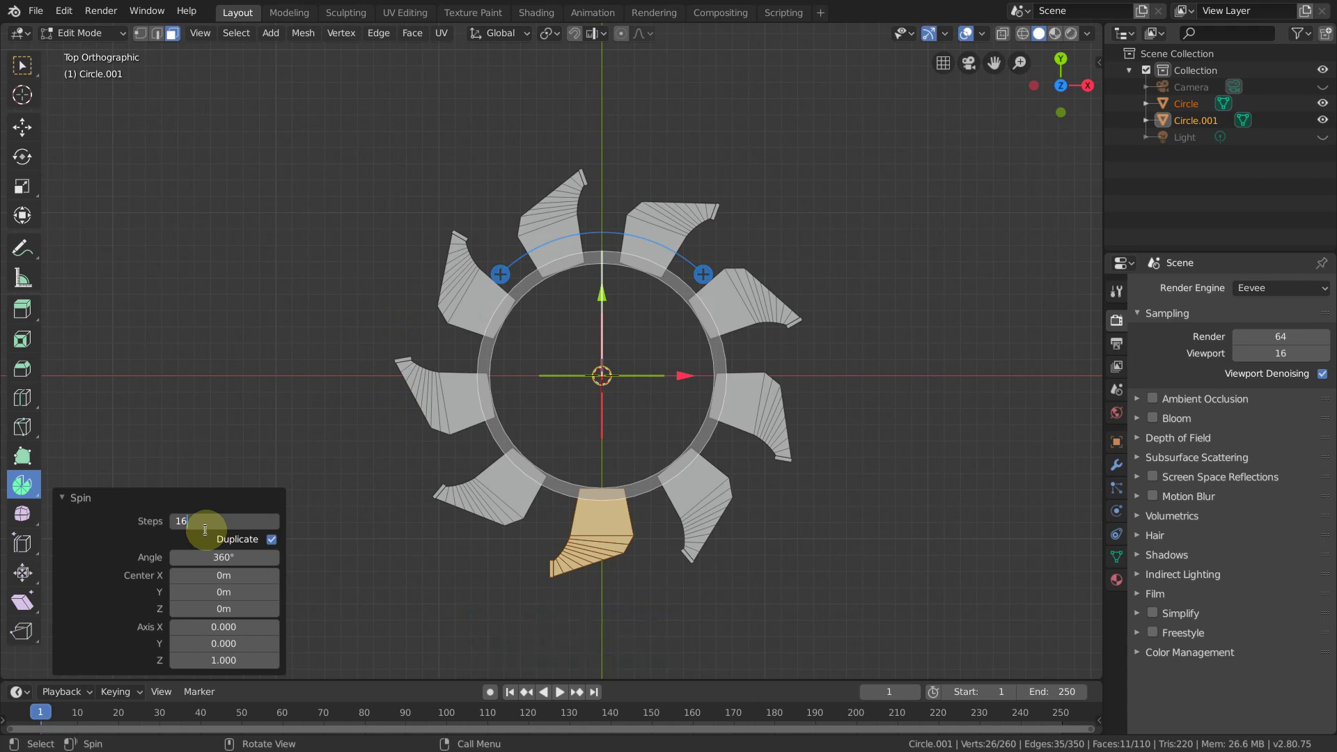
pyautogui.press('ctrl+Num_Lock')
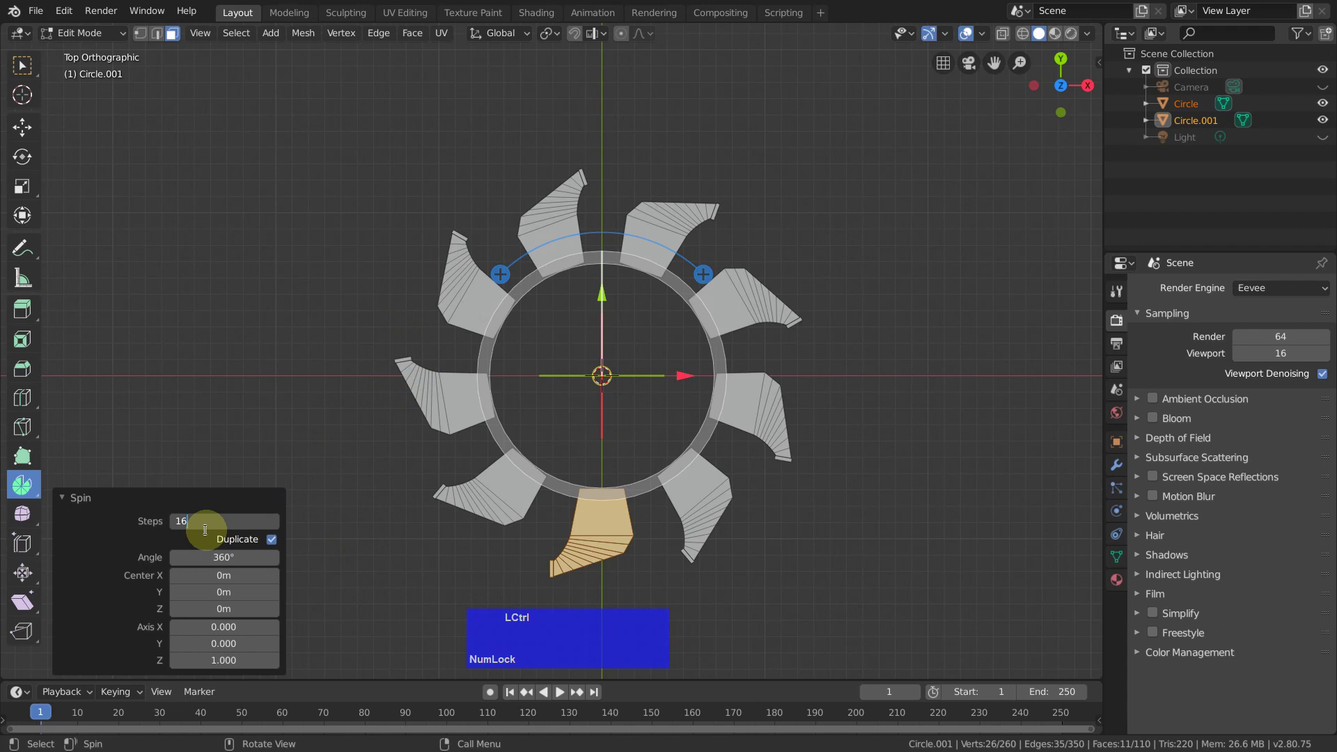
pyautogui.press('ctrl+z')
pyautogui.press('Escape')
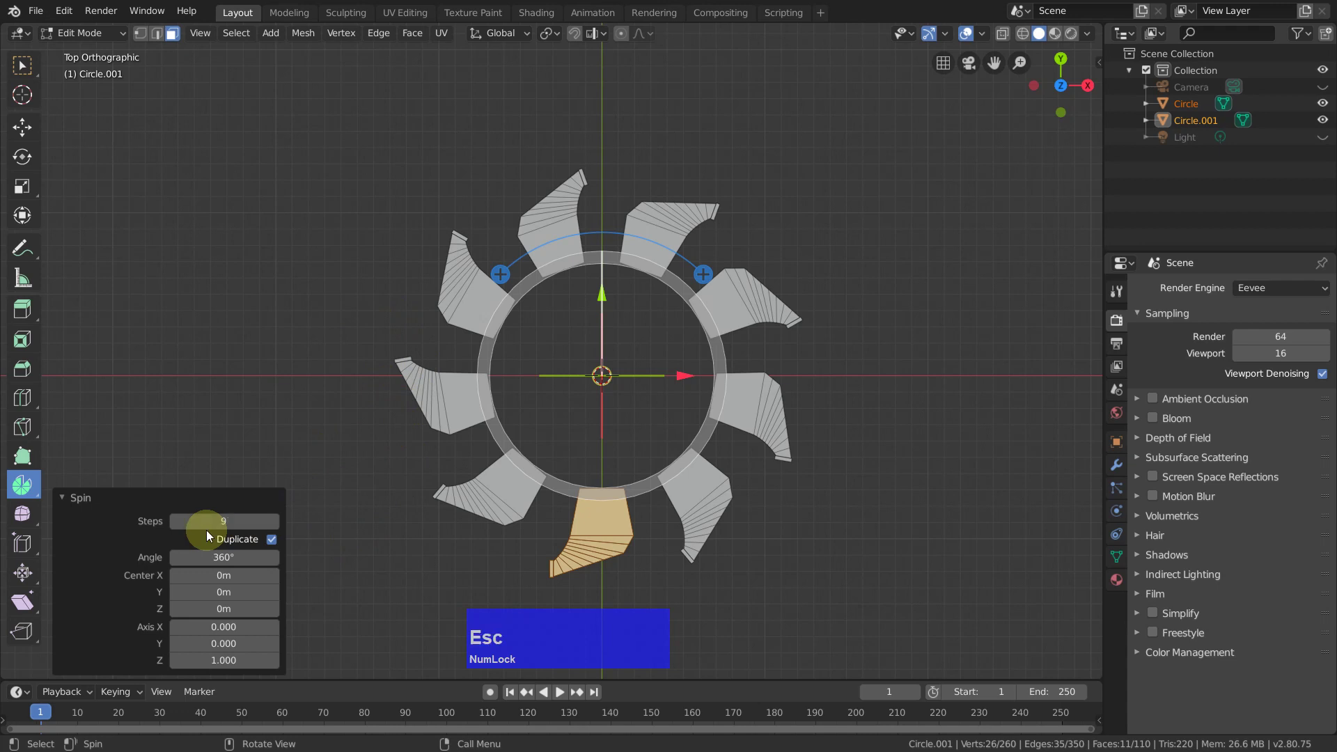
pyautogui.press('ctrl+z')
pyautogui.click(30, 67)
pyautogui.scroll(3)
pyautogui.middleClick(715, 418)
# Step: Frame the single tooth mesh in view and select all of its vertices
pyautogui.scroll(3)
pyautogui.middleClick(637, 318)
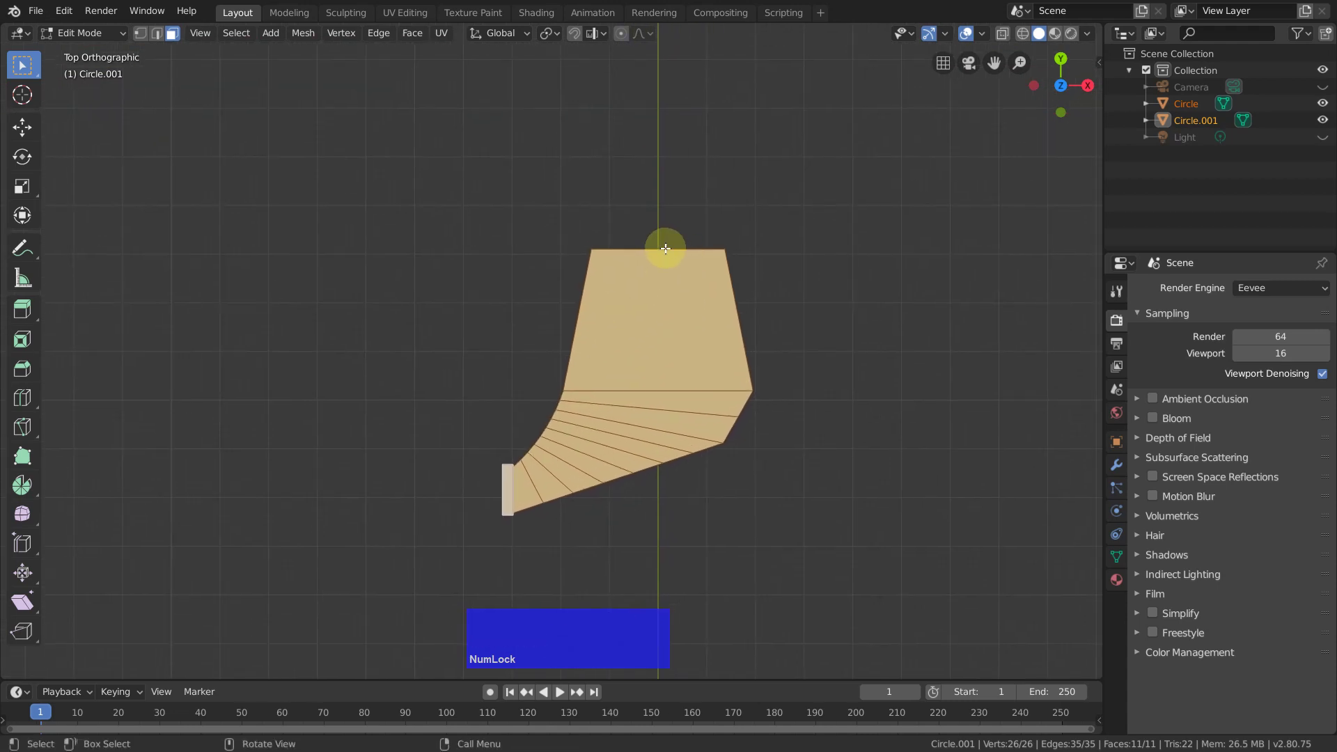
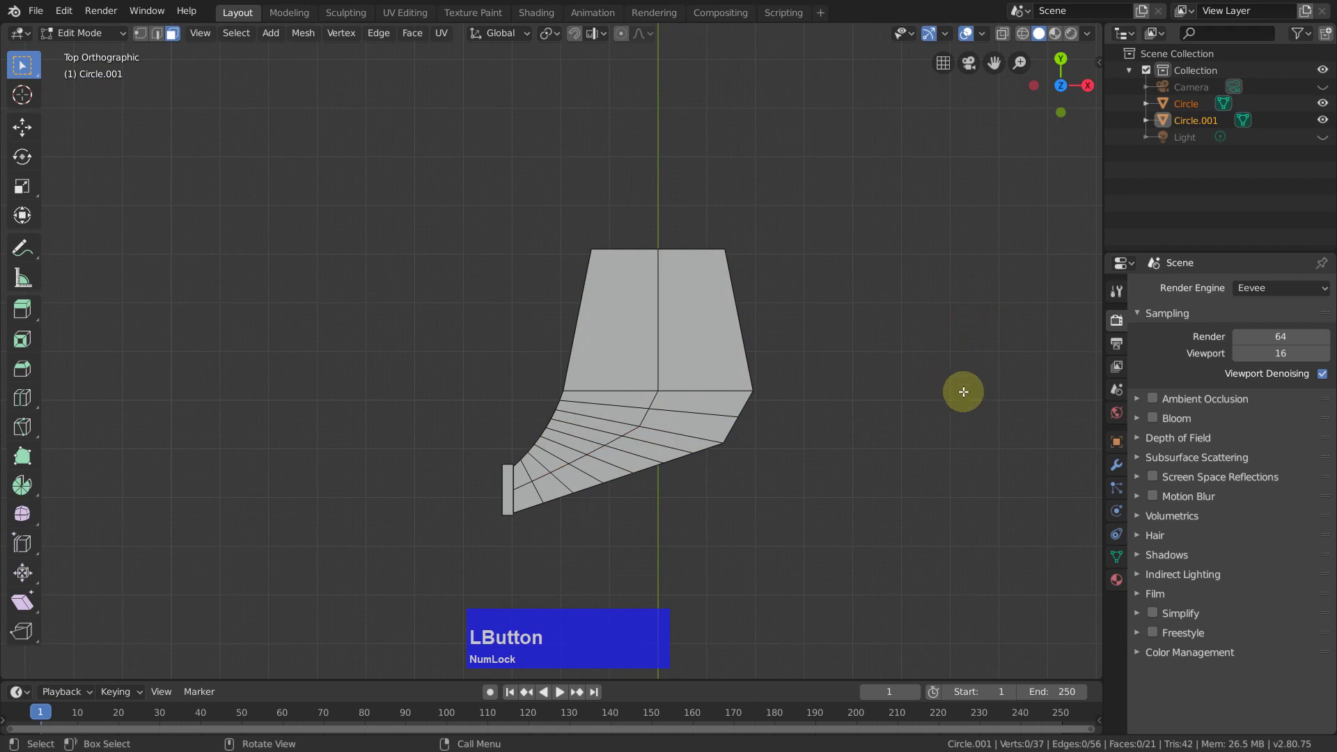
pyautogui.middleClick(789, 350)
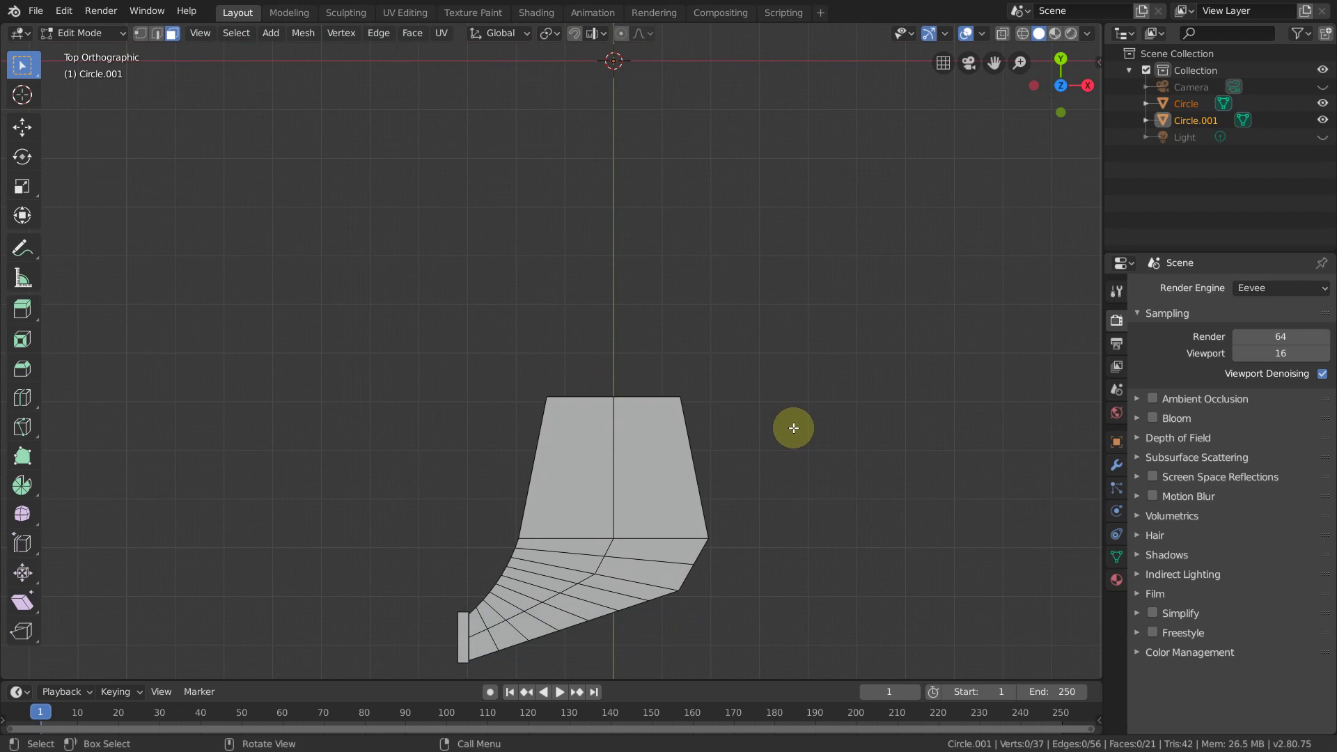
pyautogui.scroll(-3)
pyautogui.middleClick(733, 430)
pyautogui.press('a')
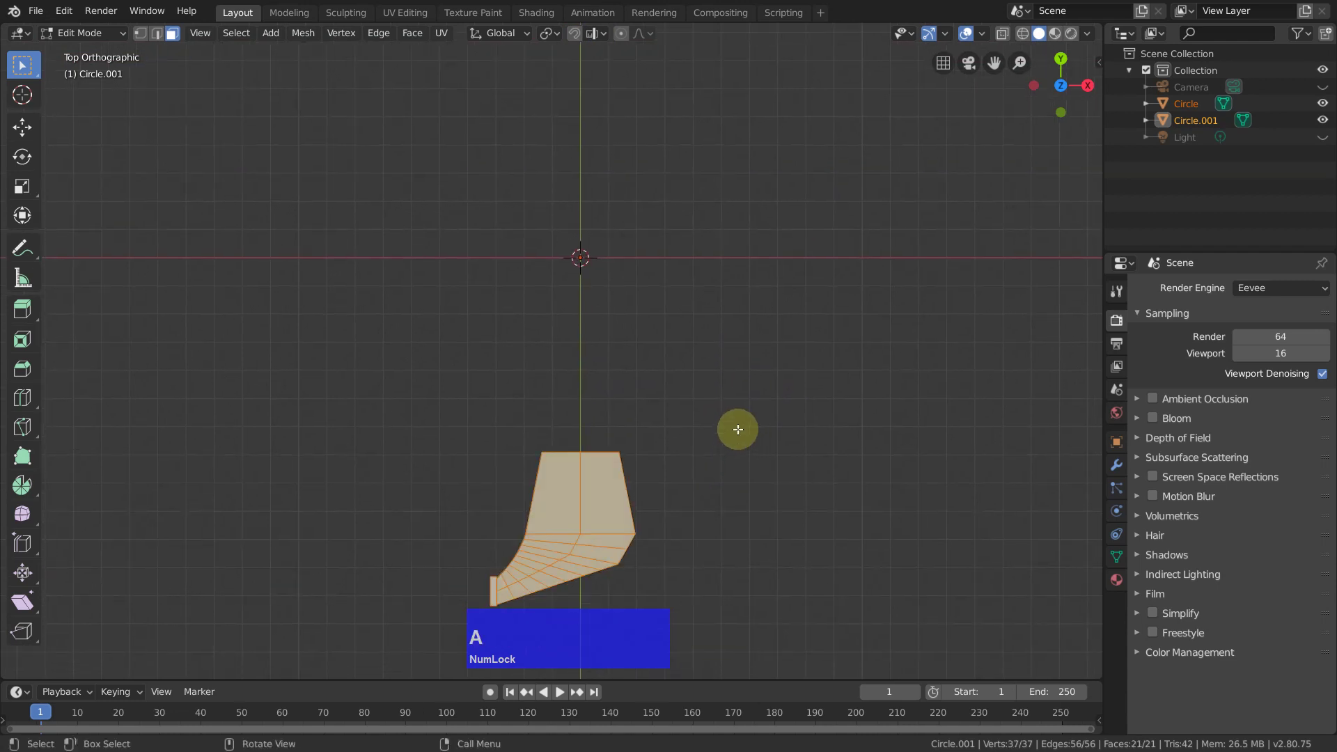
# Step: Spin-duplicate the tooth 360° in 16 steps around the origin, then select the whole ring
pyautogui.click(31, 489)
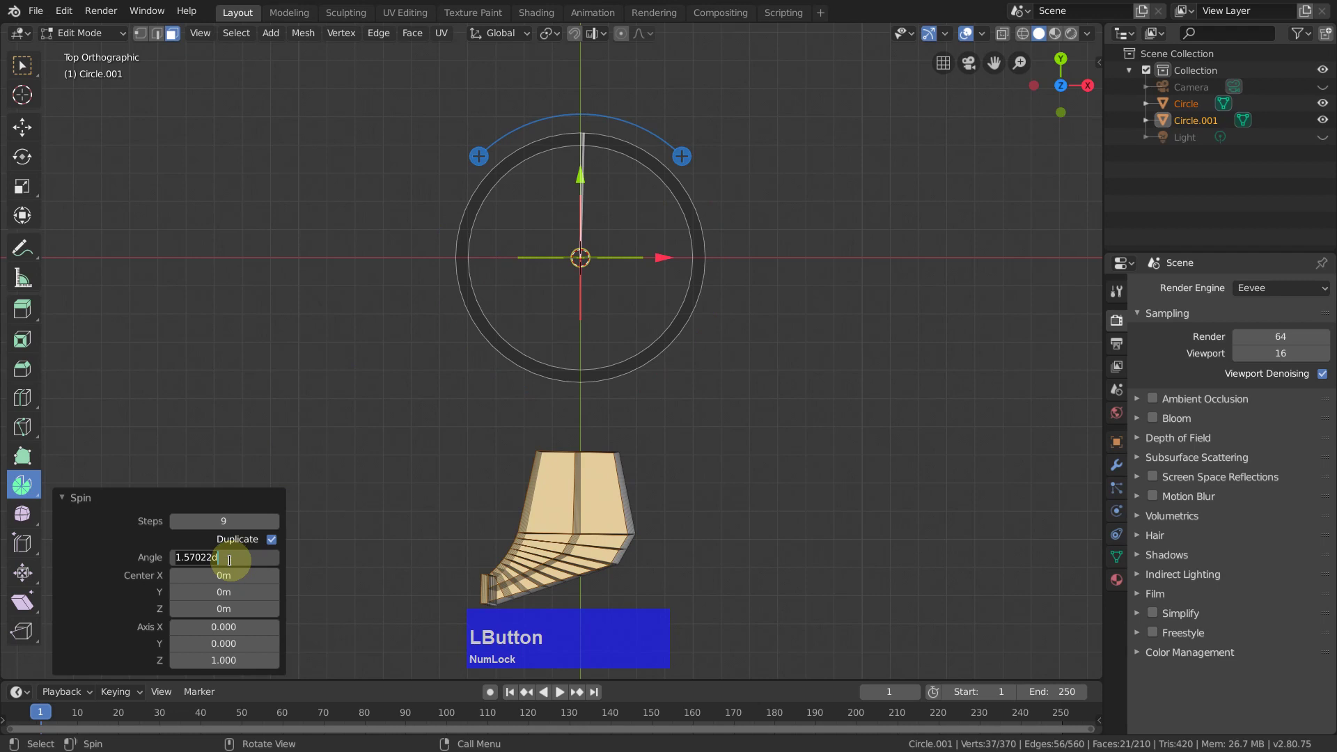
pyautogui.write('360')
pyautogui.press('Return')
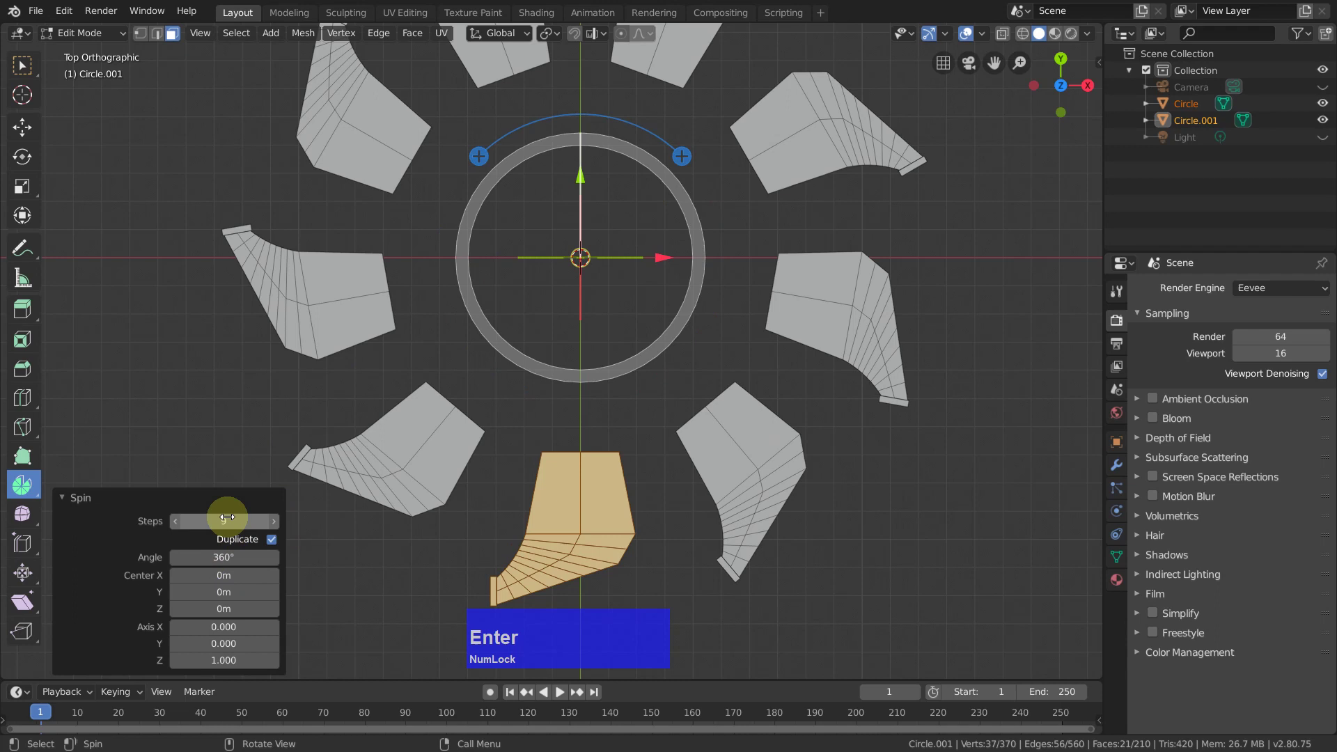
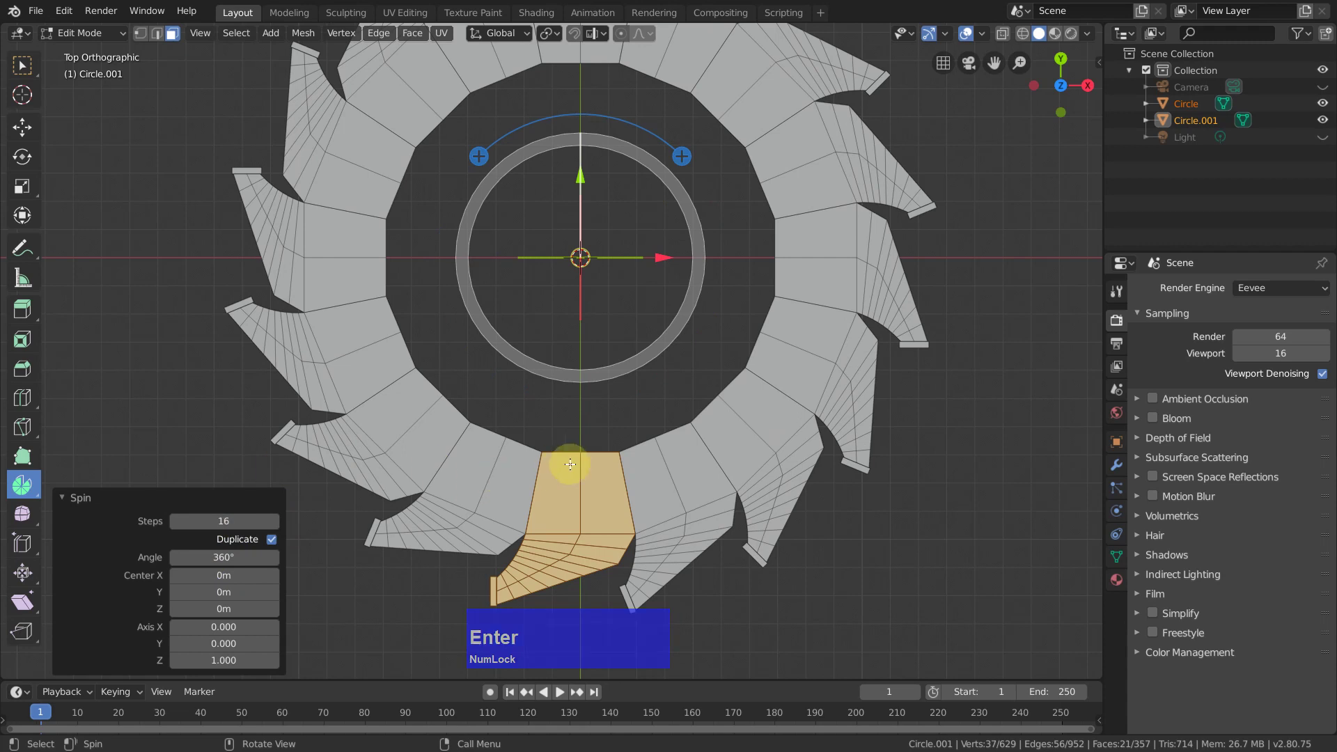
pyautogui.scroll(-3)
pyautogui.scroll(3)
pyautogui.middleClick(795, 454)
pyautogui.click(26, 69)
pyautogui.press('a')
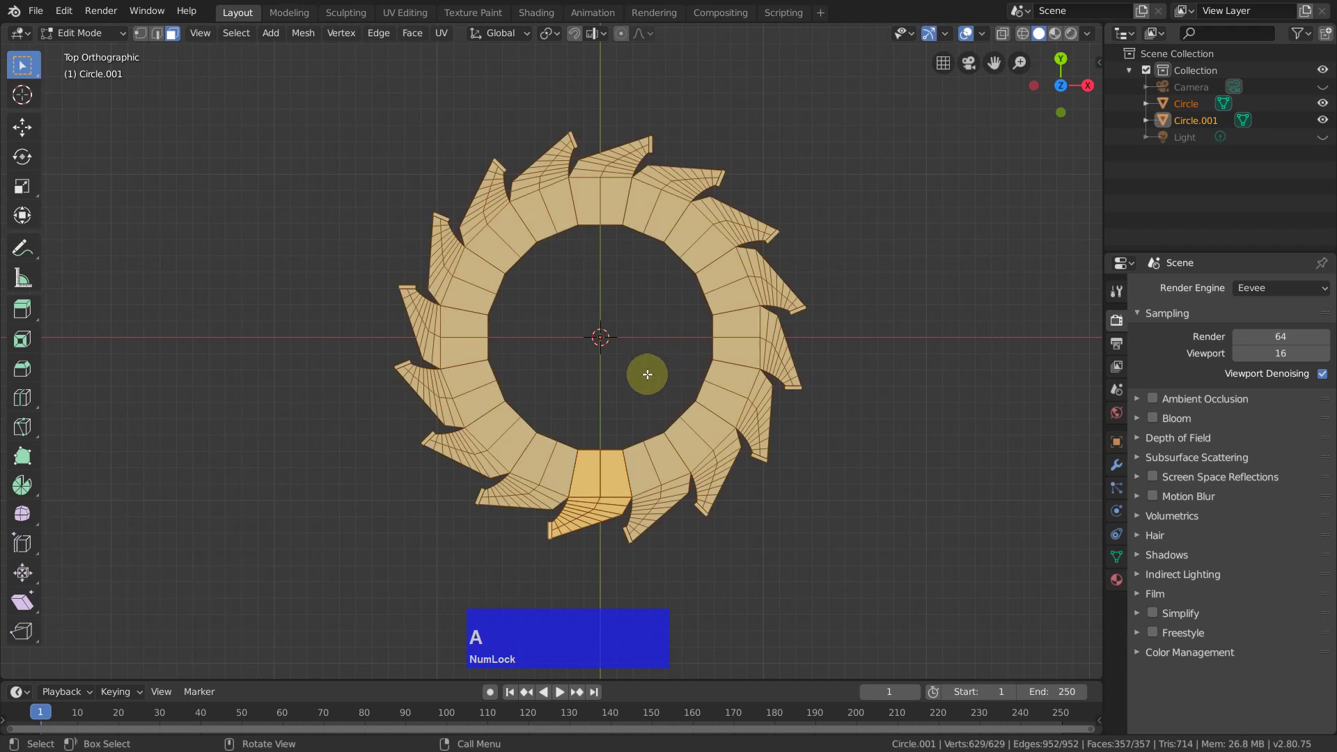
# Step: Merge the ring's overlapping vertices by distance and clear the selection
pyautogui.press('q')
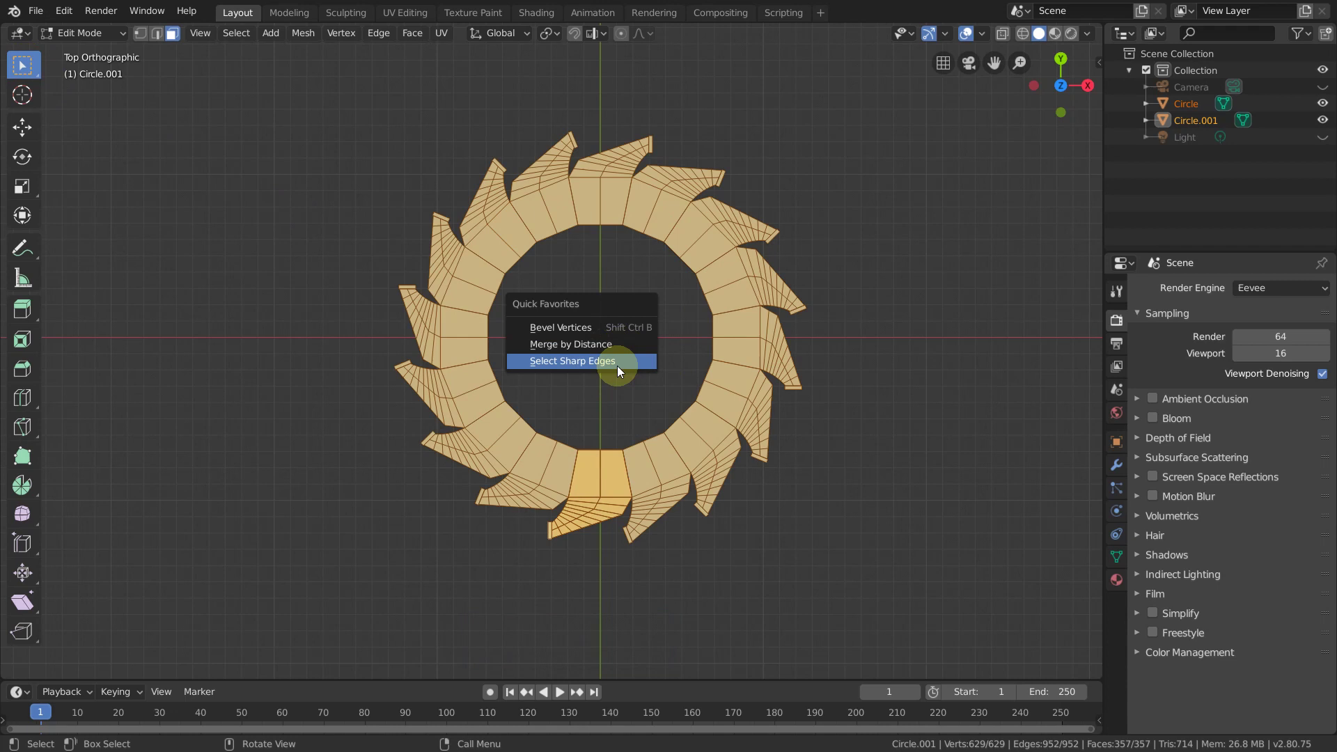
pyautogui.click(622, 352)
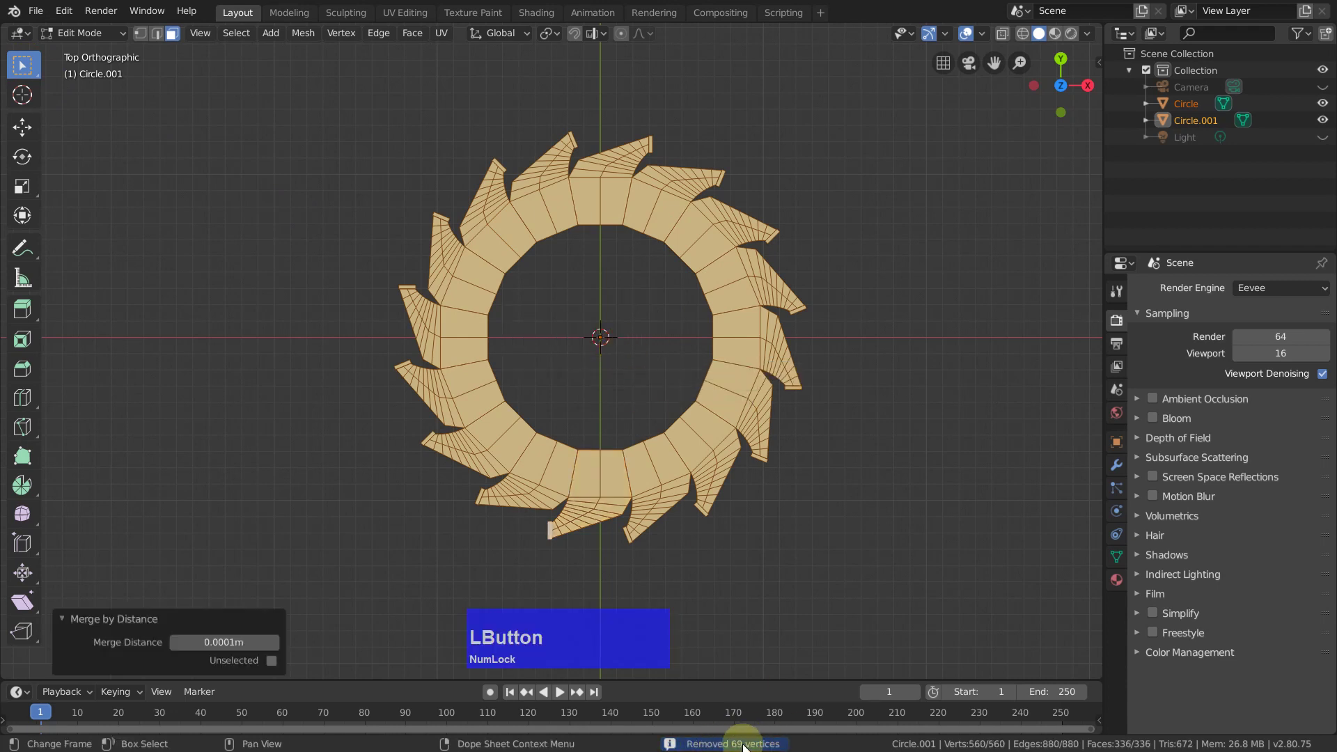
pyautogui.click(916, 517)
# Step: In edge select mode, pick the inner rim edge loop of the ring
pyautogui.scroll(3)
pyautogui.press('2')
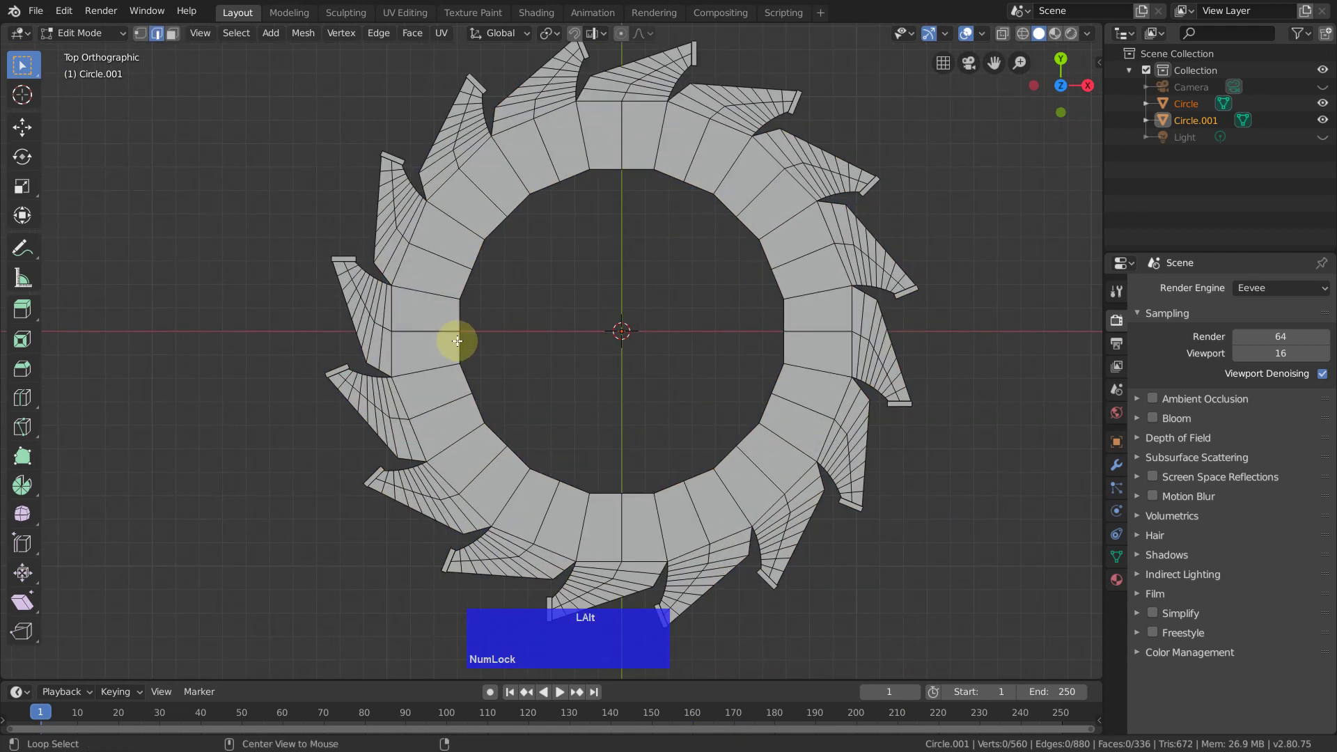
pyautogui.click(459, 343)
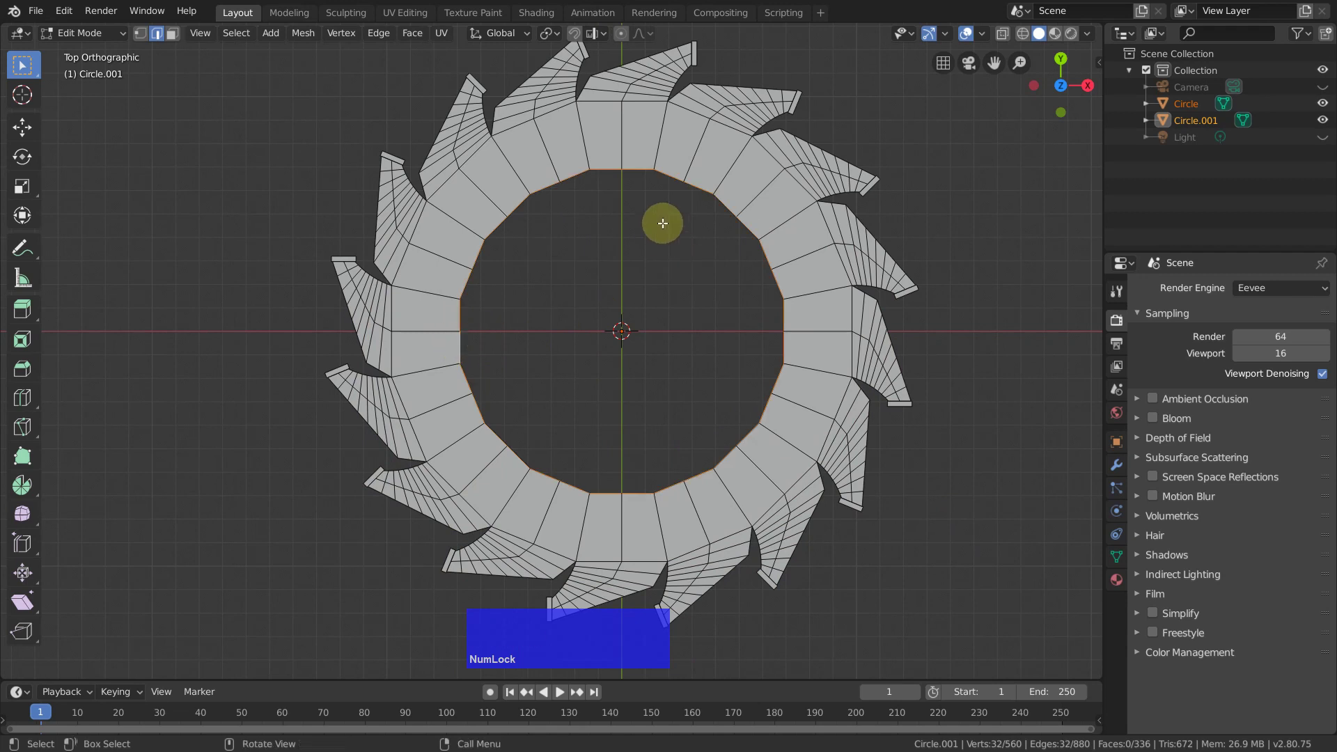
# Step: Round the inner loop into a circle via LoopTools and scale the new loop toward the centre
pyautogui.rightClick(666, 223)
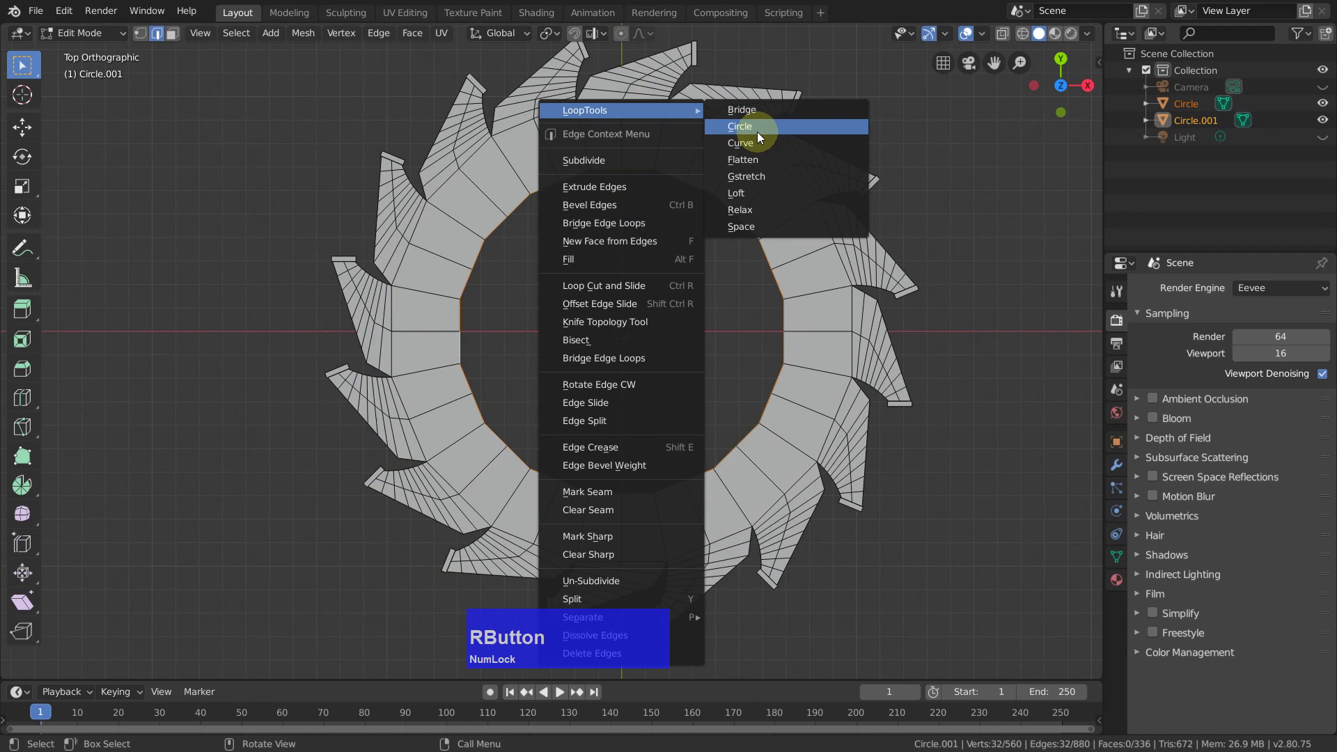
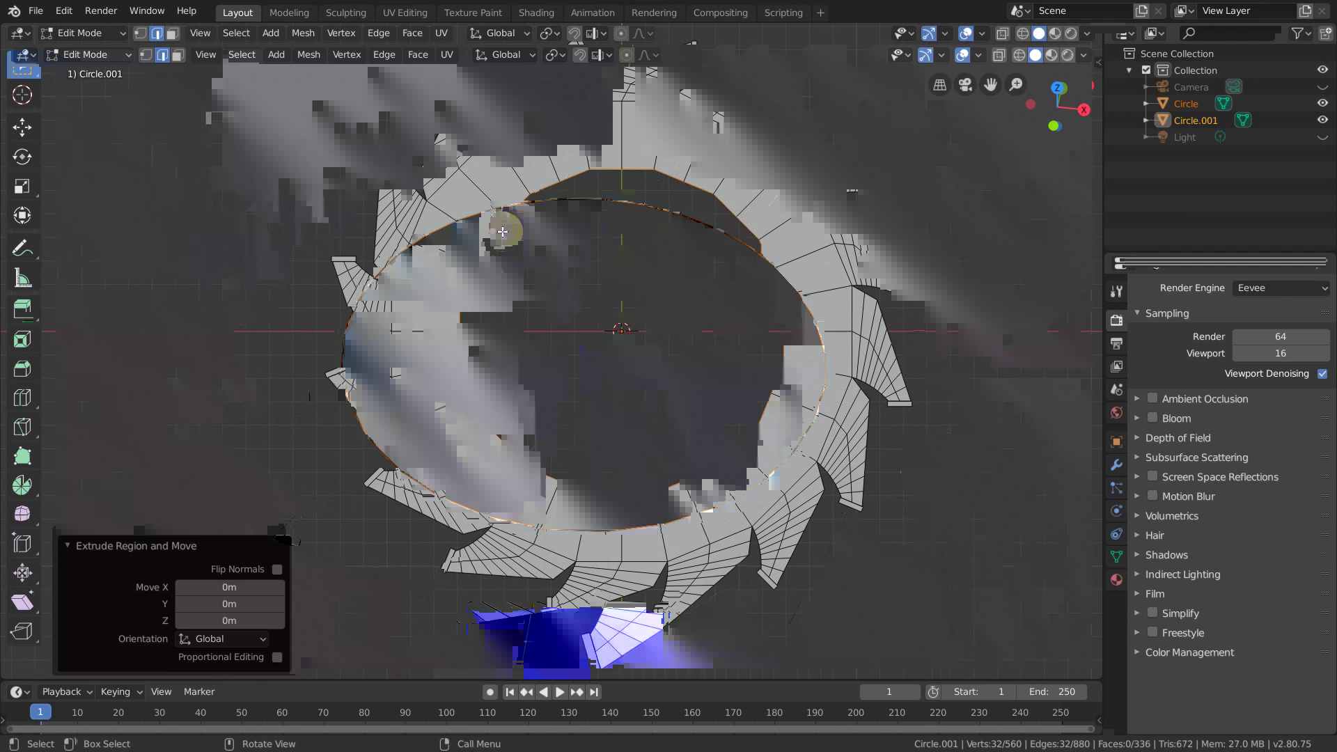
pyautogui.press('s')
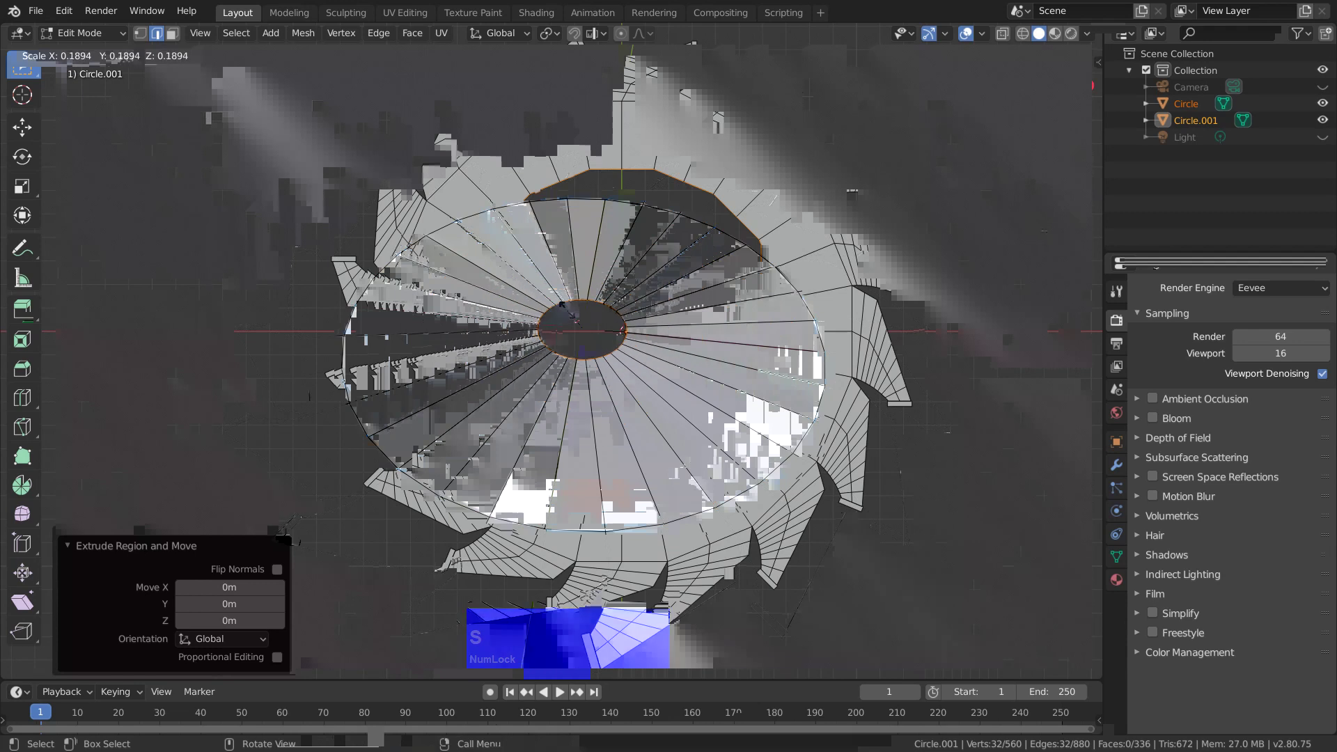
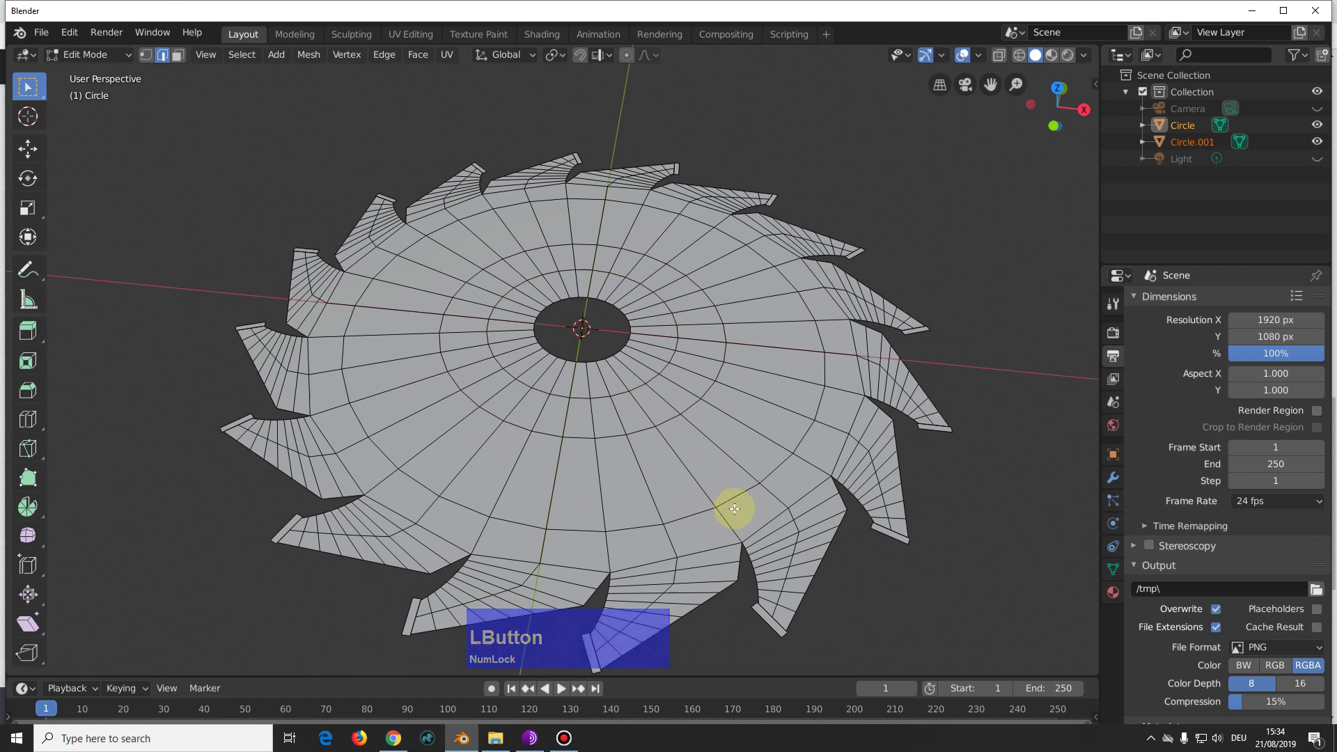
# Step: Inspect the filled disc in object mode, then re-enter editing with the whole mesh selected
pyautogui.middleClick(619, 467)
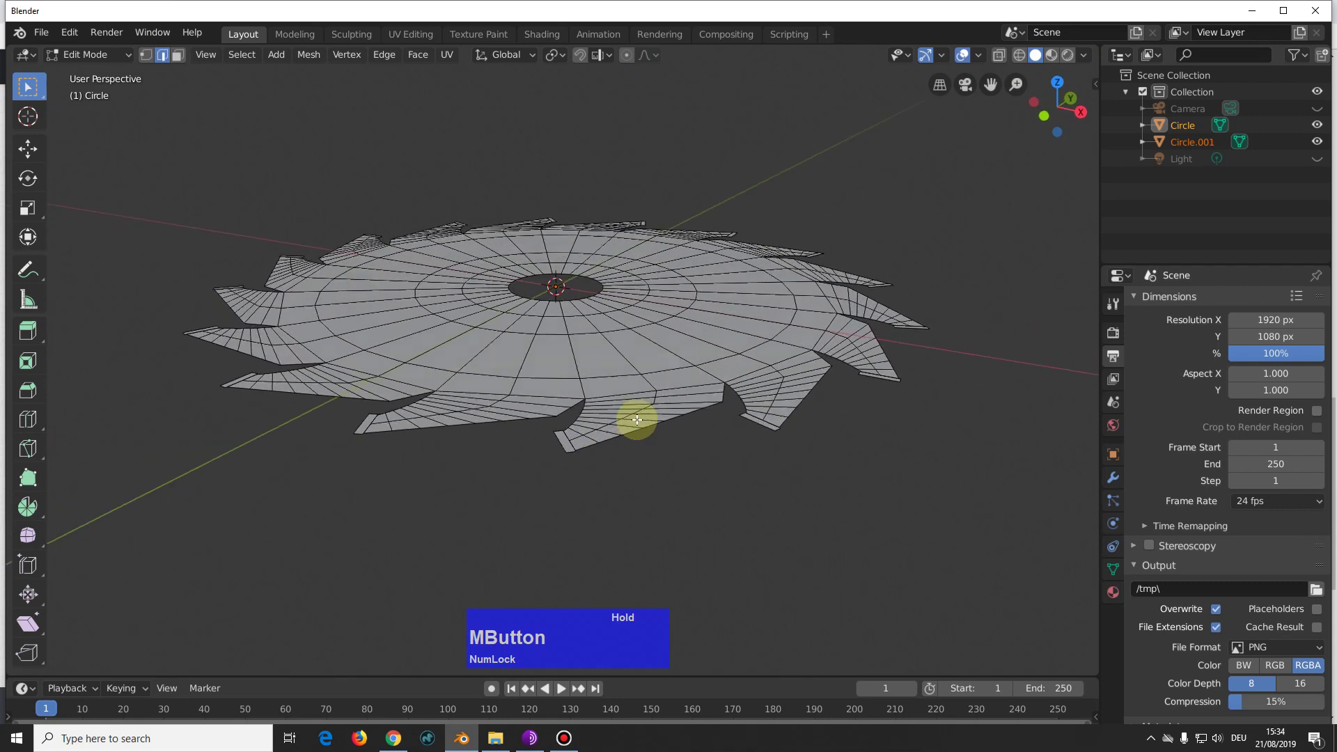
pyautogui.press('Tab')
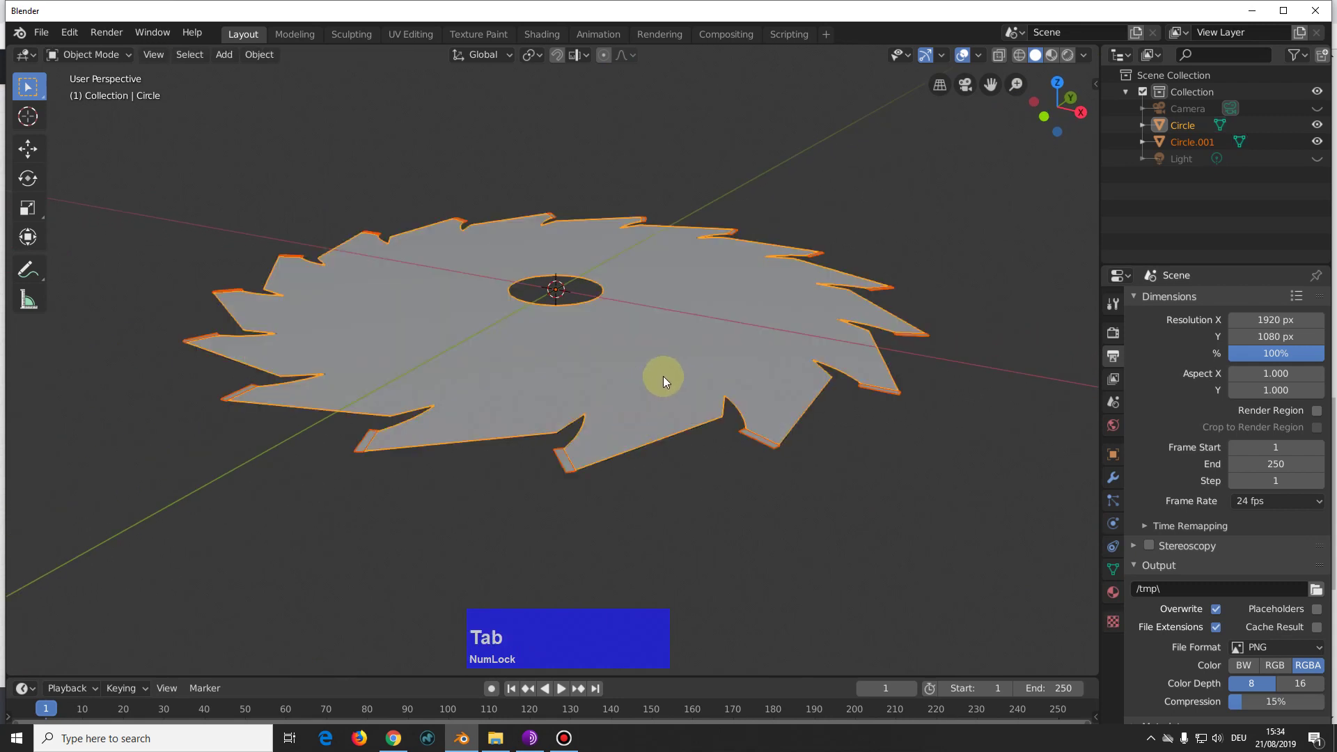
pyautogui.press('a')
pyautogui.press('Tab')
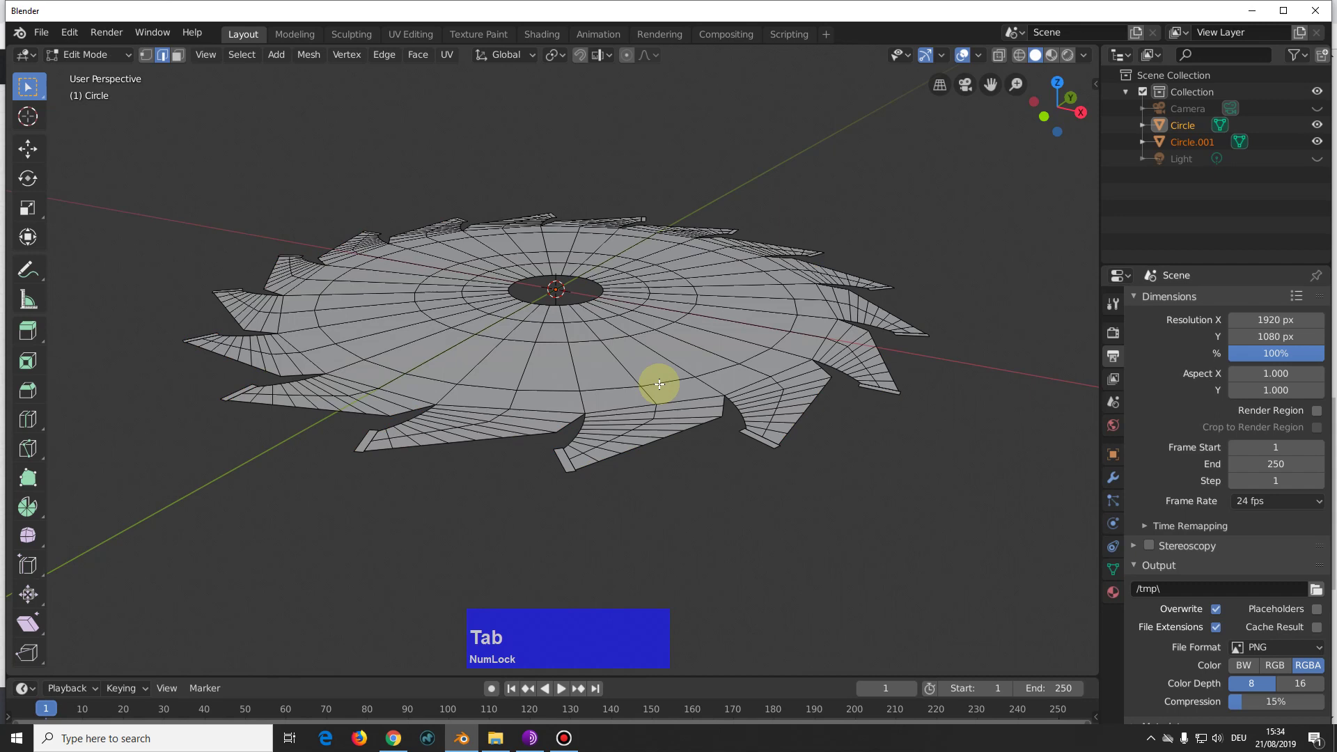
pyautogui.press('a')
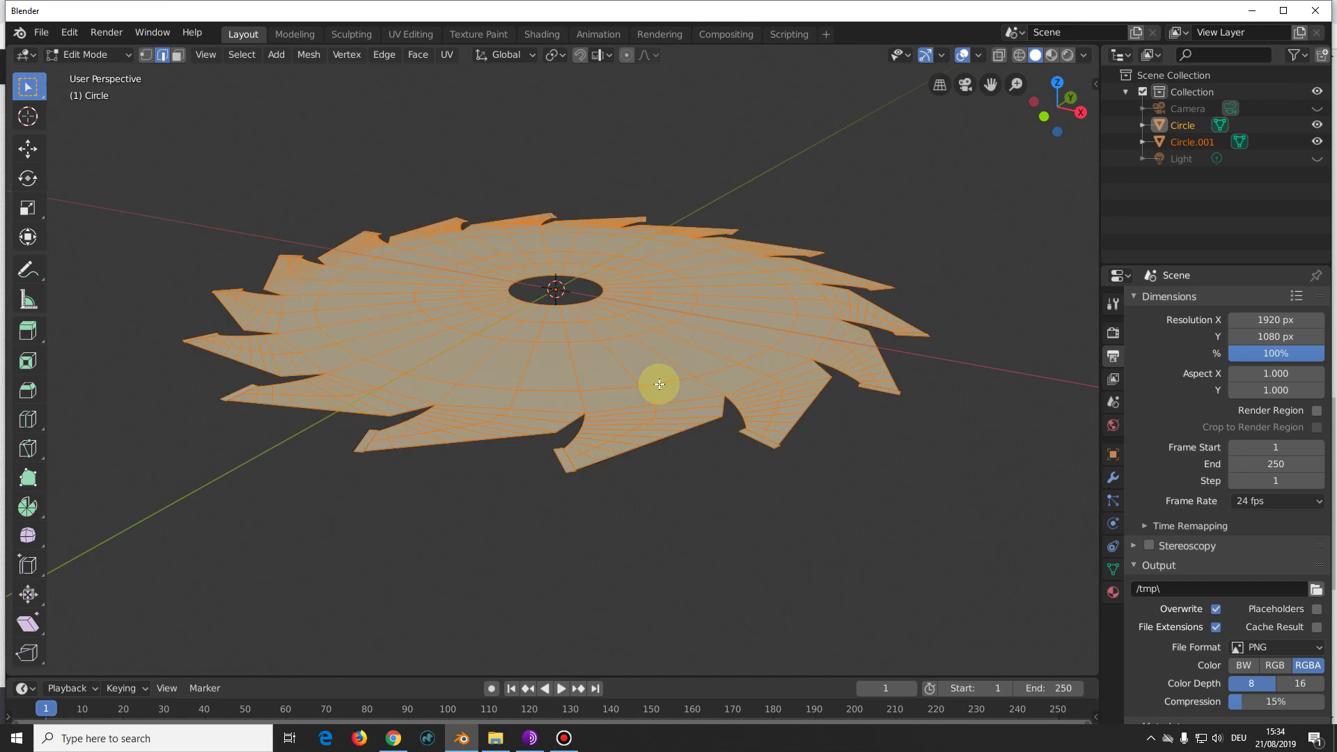
# Step: Extrude the blade along its normal to a thickness of about 0.035 m
pyautogui.press('e')
pyautogui.press('z')
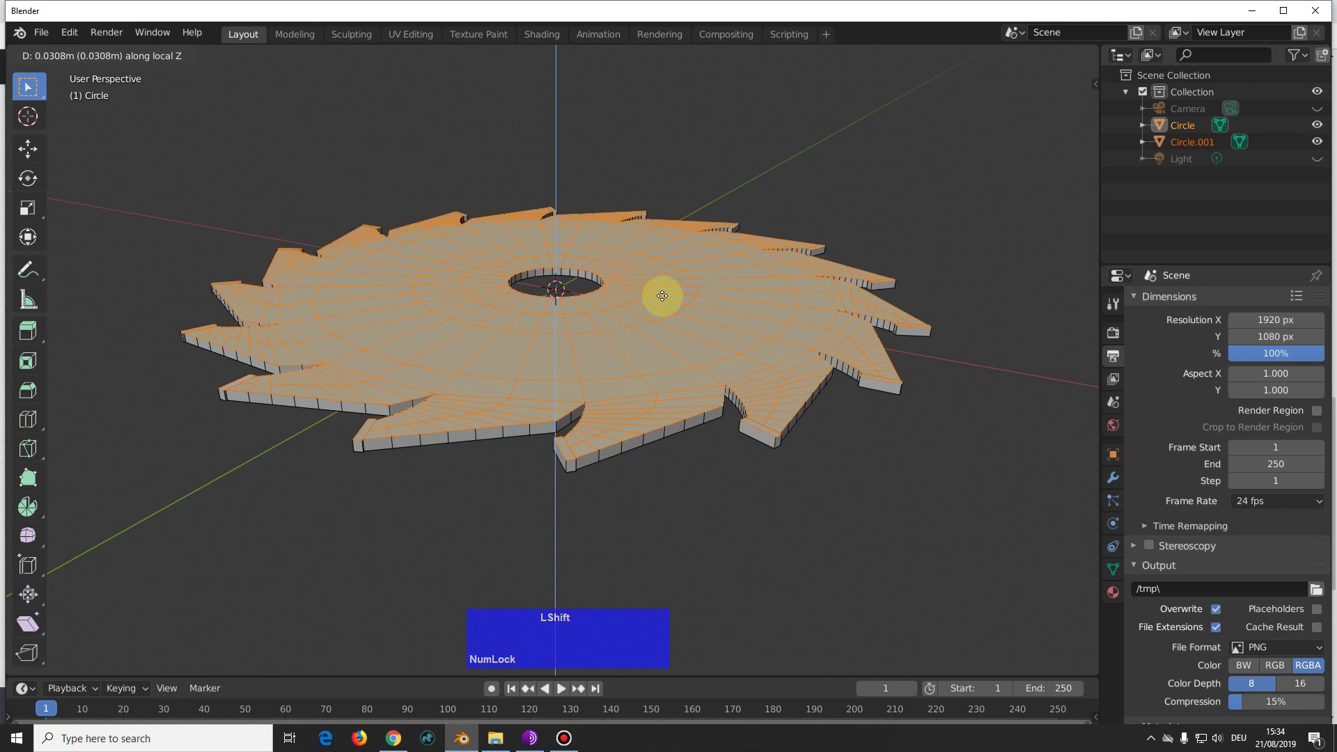
pyautogui.click(649, 298)
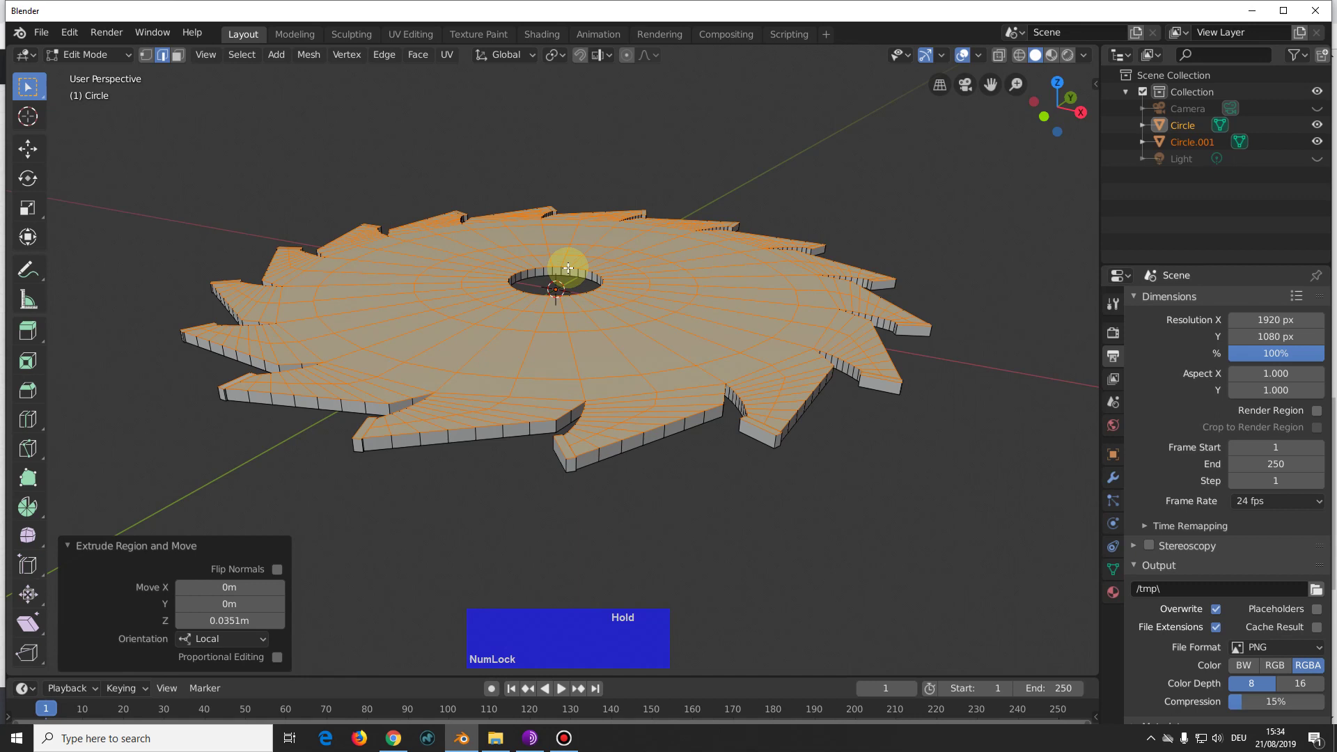
# Step: Extrude the face ring around the centre hole straight up about 0.036 m into a collar, then leave edit mode
pyautogui.middleClick(584, 301)
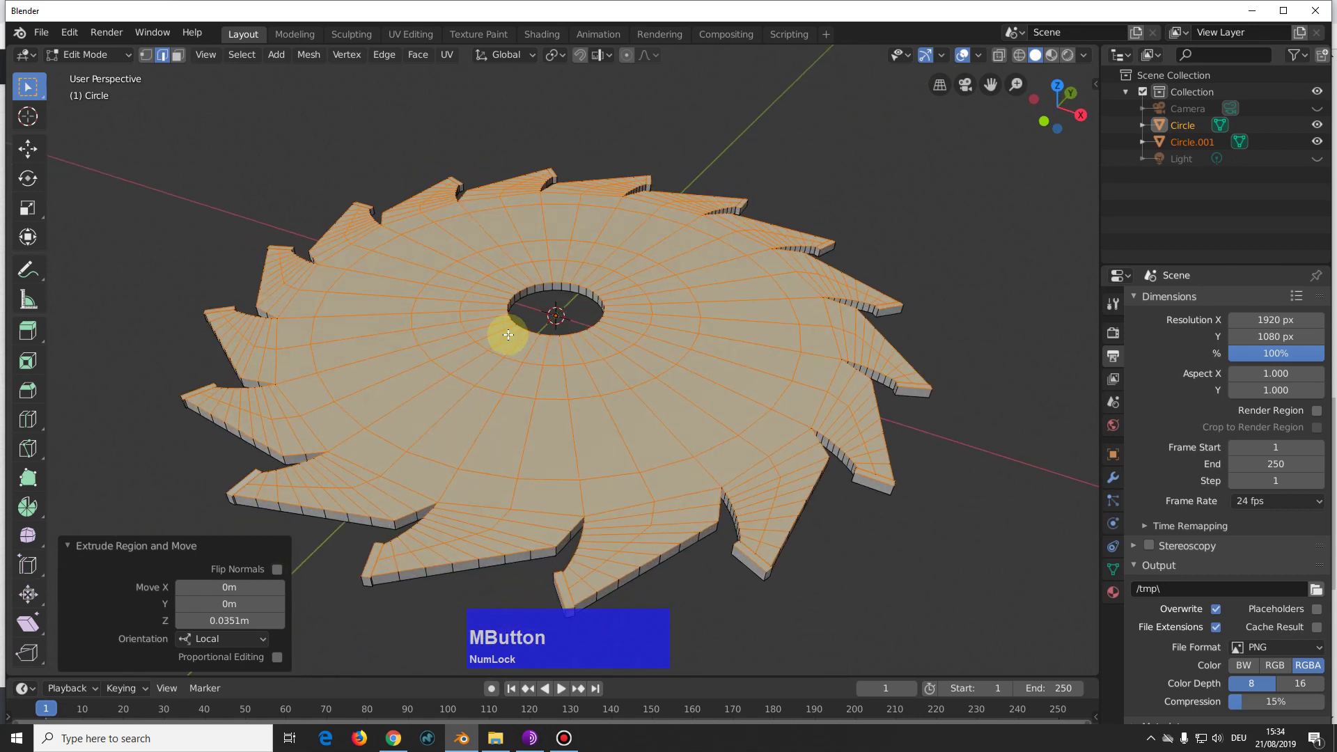
pyautogui.press('3')
pyautogui.click(509, 336)
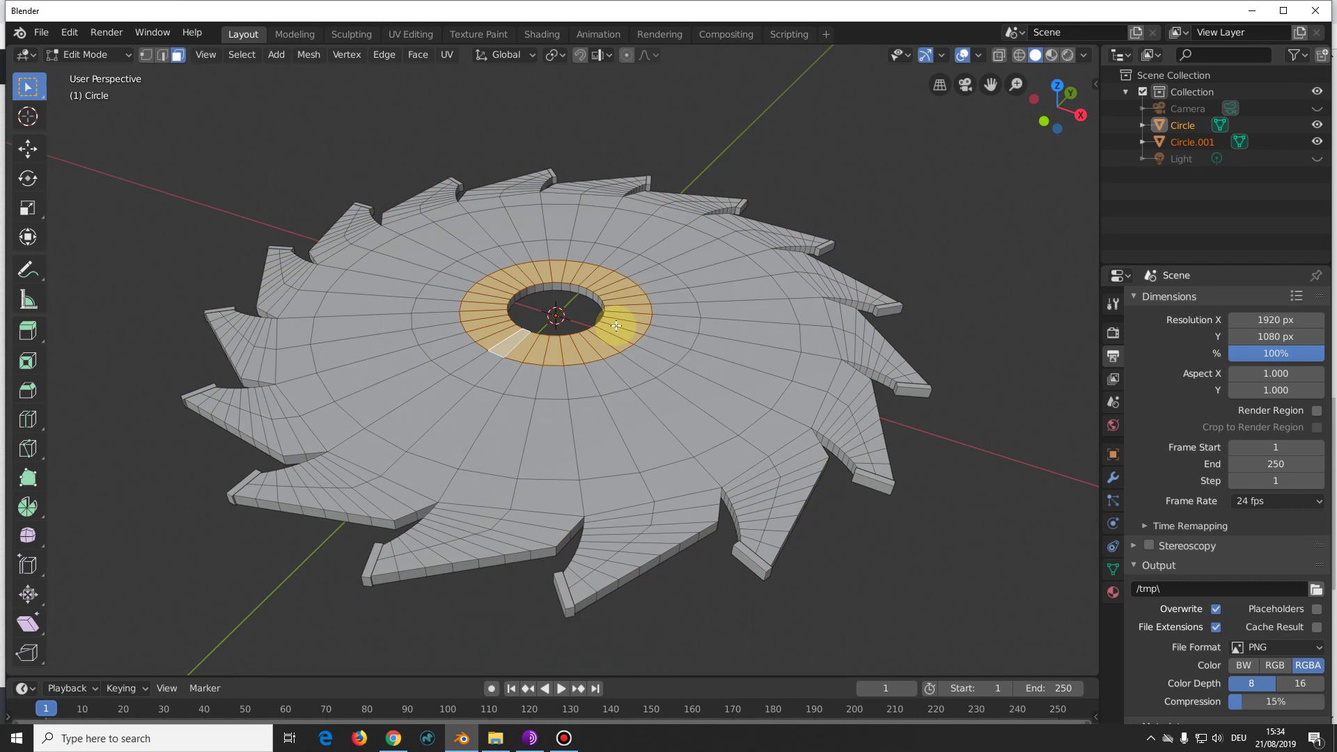
pyautogui.press('g')
pyautogui.press('z')
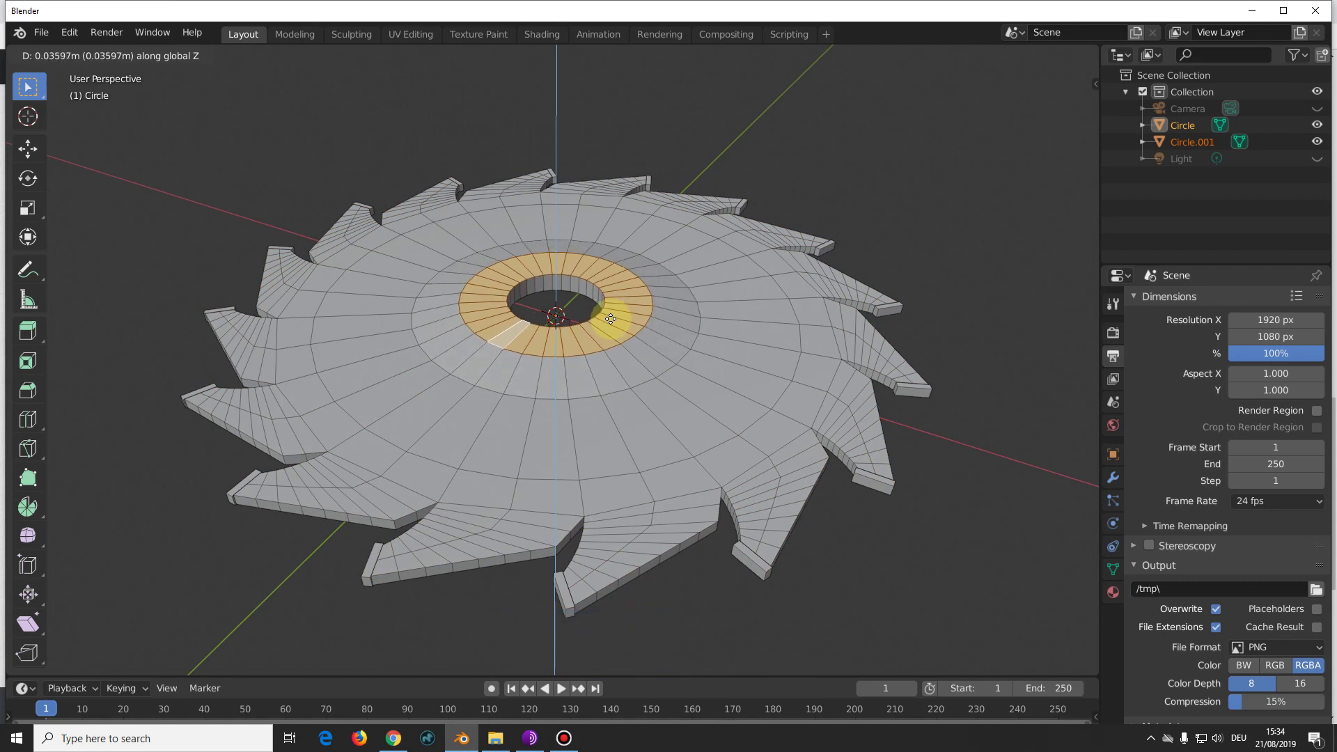
pyautogui.click(612, 317)
pyautogui.middleClick(884, 556)
pyautogui.press('Tab')
# Step: Edit Circle.001 and scale all its tooth tips along Z to about 1.218
pyautogui.click(543, 453)
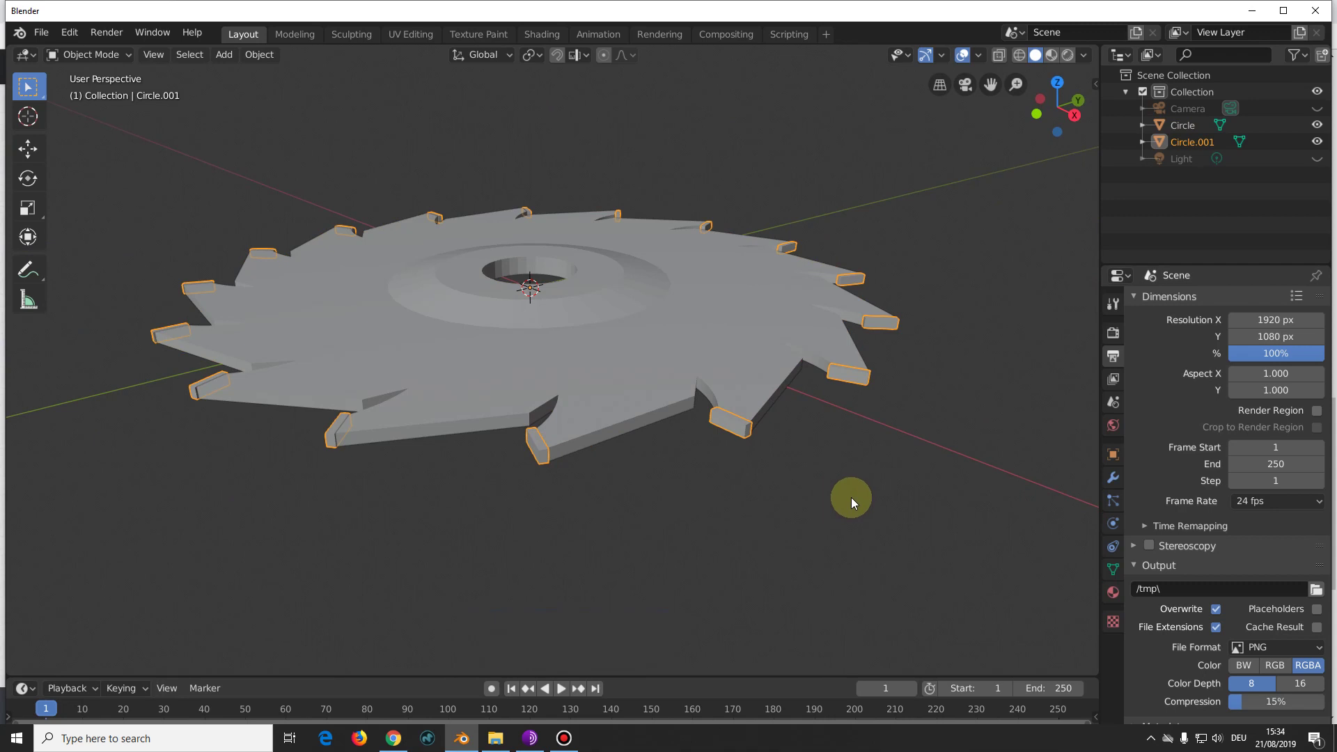
pyautogui.press('Tab')
pyautogui.middleClick(829, 513)
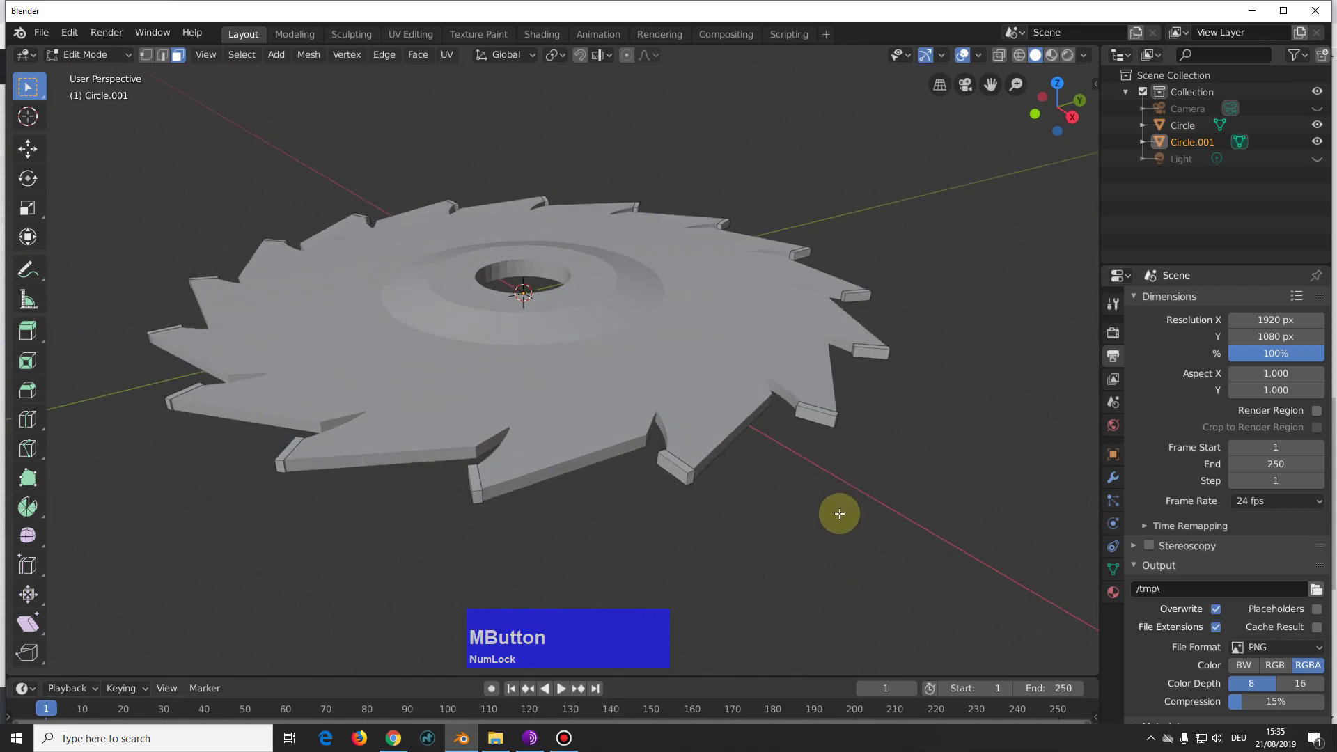
pyautogui.press('a')
pyautogui.write('as')
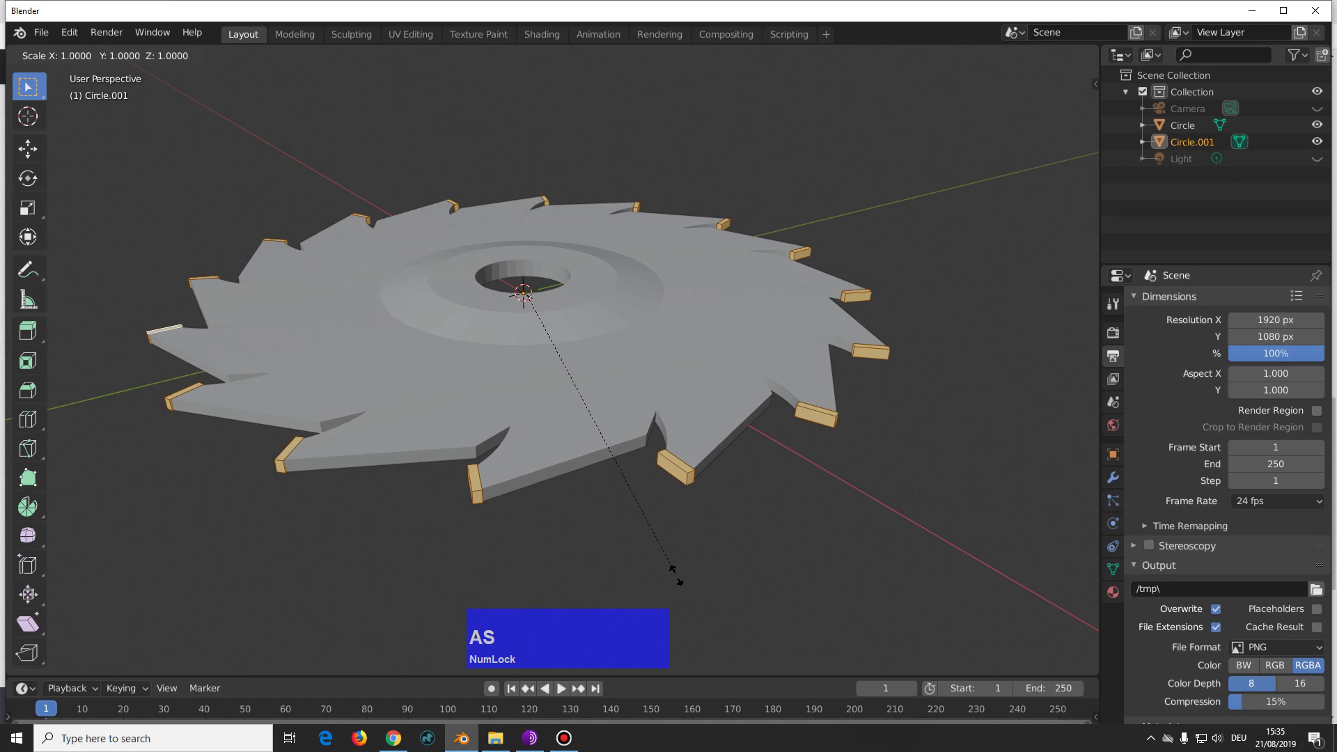
pyautogui.press('z')
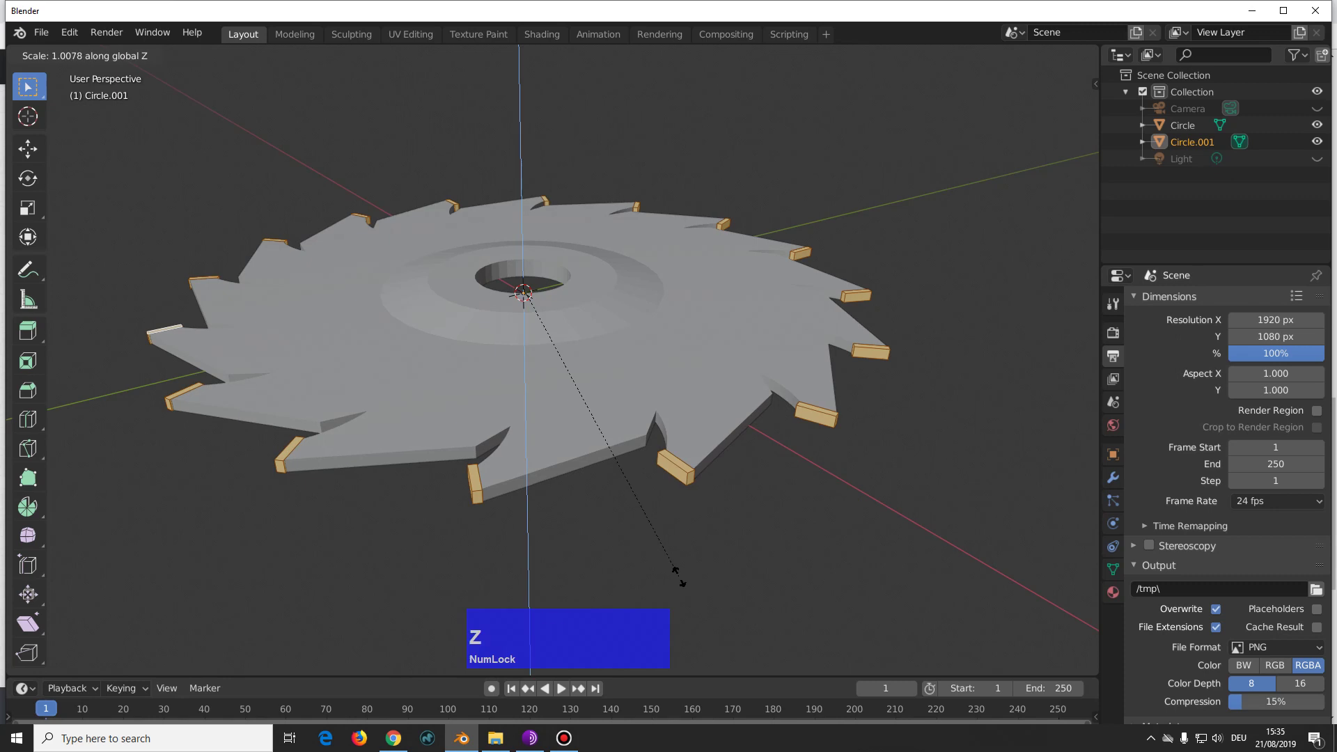
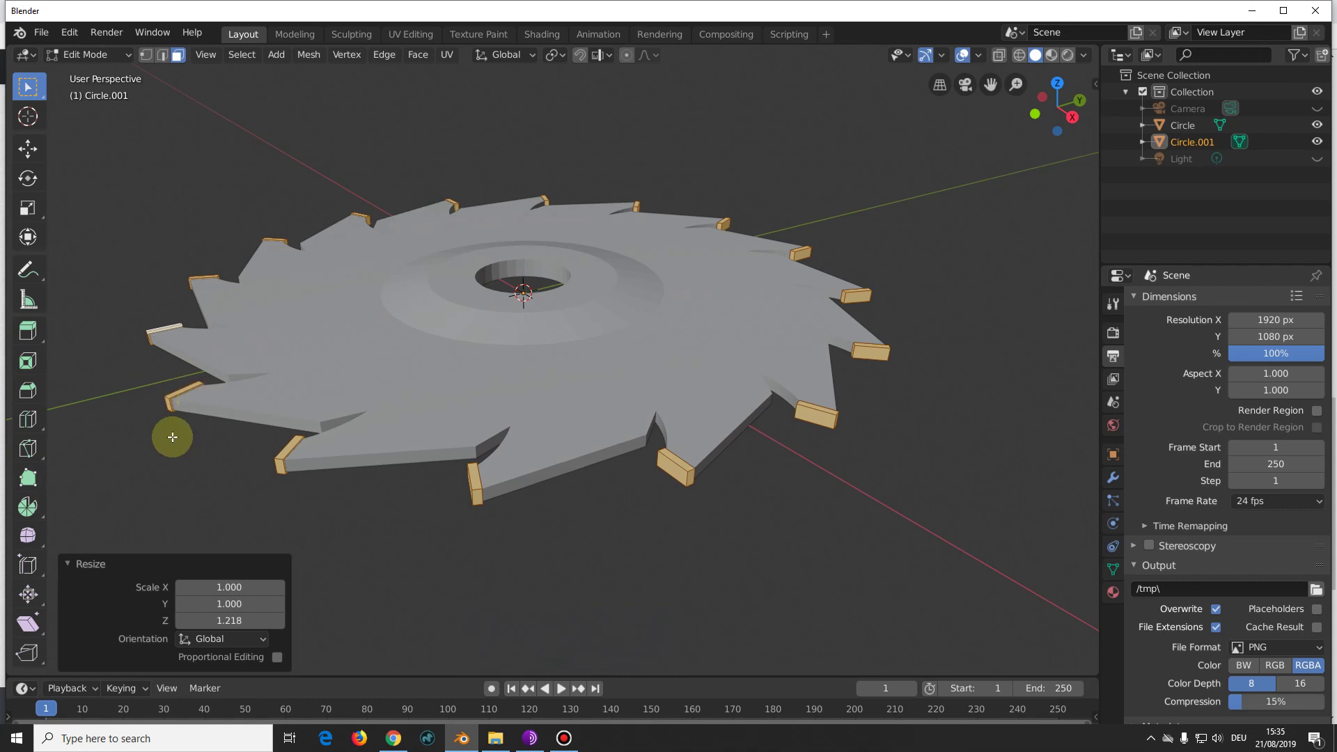
# Step: Set Material.001 on the tips to Metallic 1.000 and Roughness about 0.152
pyautogui.middleClick(746, 527)
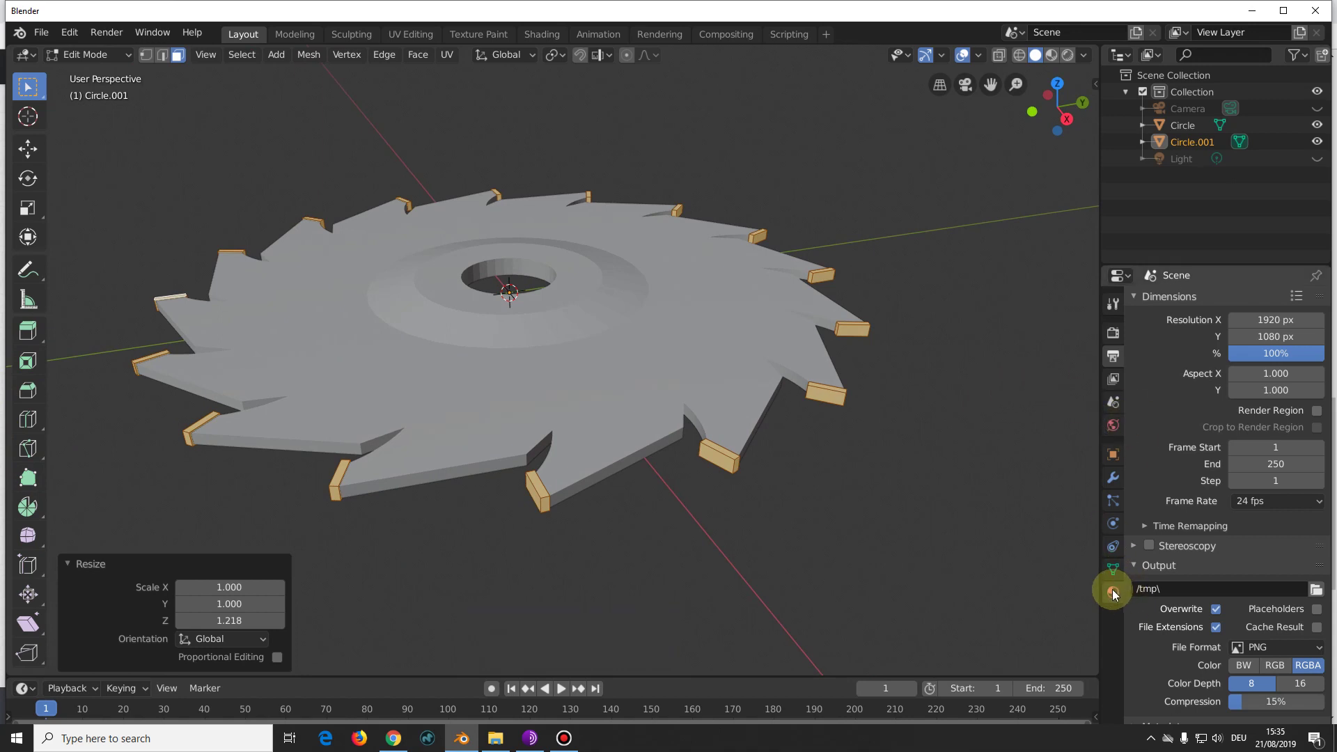
pyautogui.click(1117, 592)
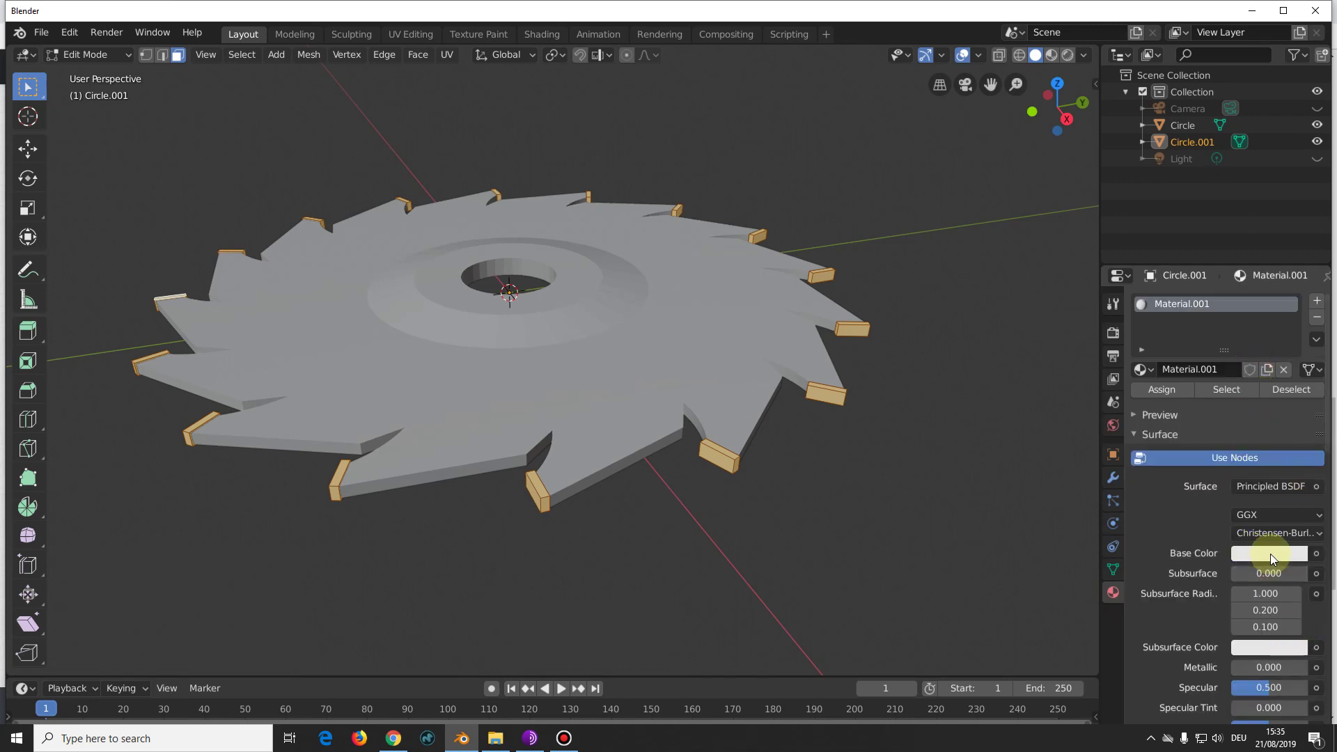
pyautogui.click(1270, 553)
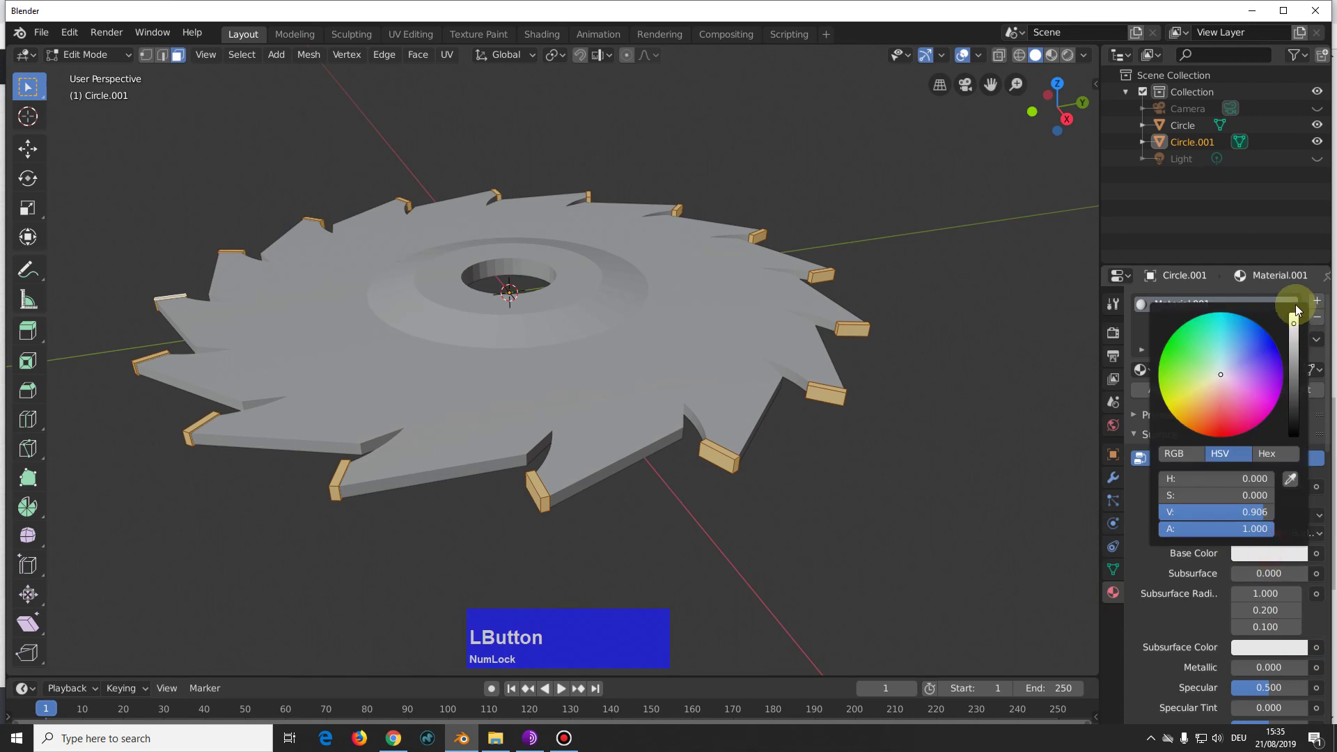
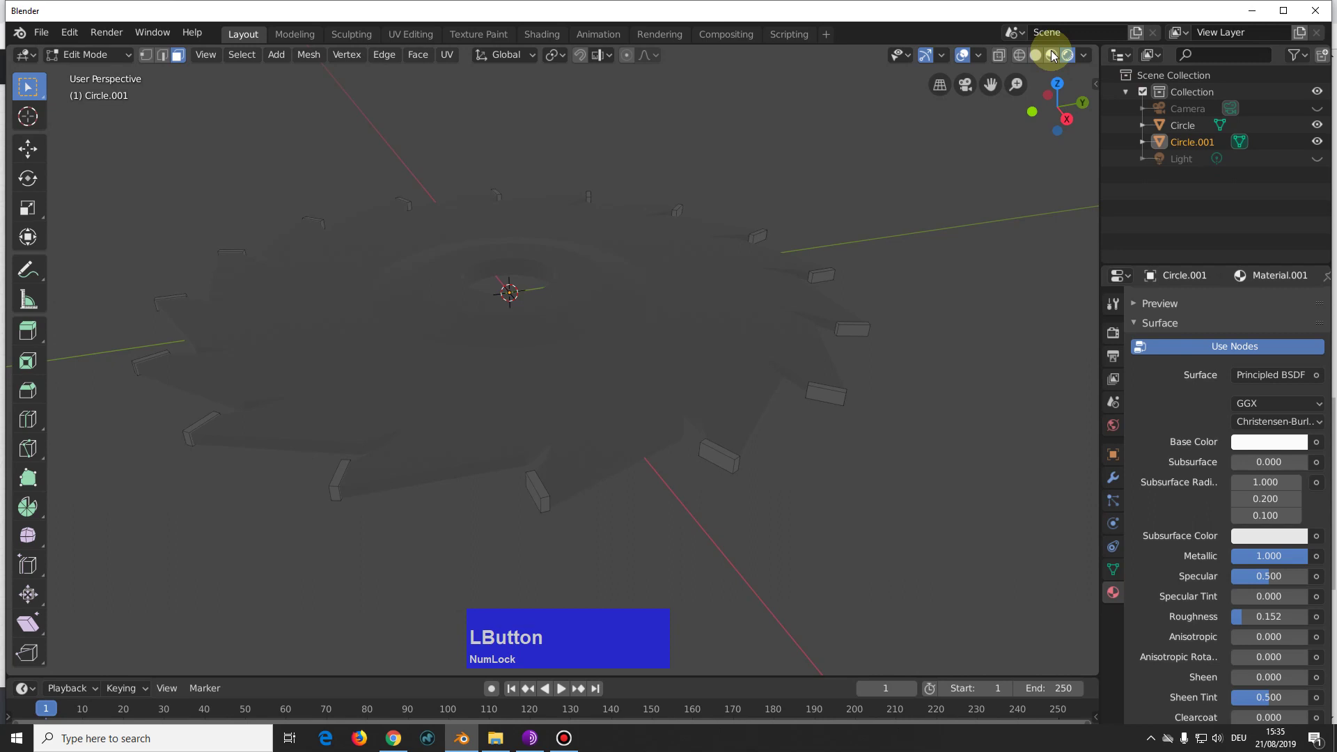
pyautogui.middleClick(961, 293)
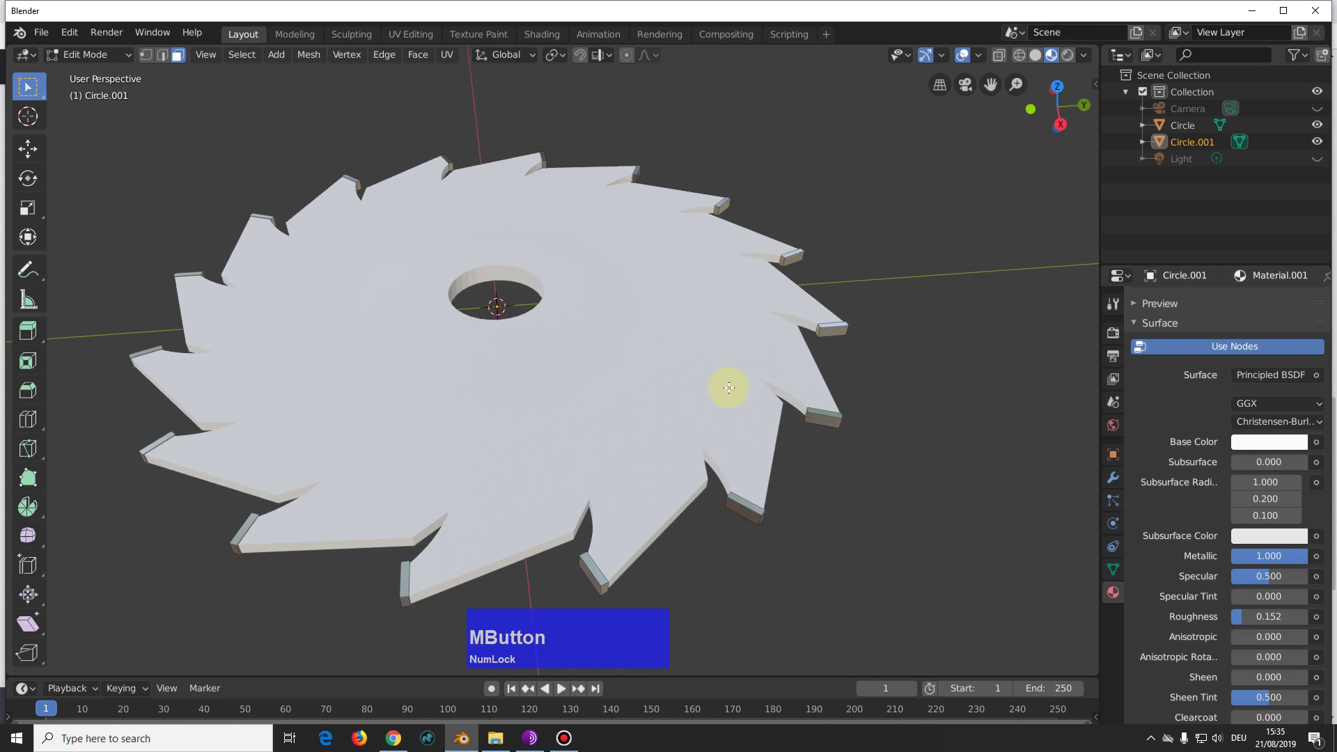
# Step: Leave the tips, select the saw blade object and enter its edit mode
pyautogui.press('Tab')
pyautogui.click(643, 410)
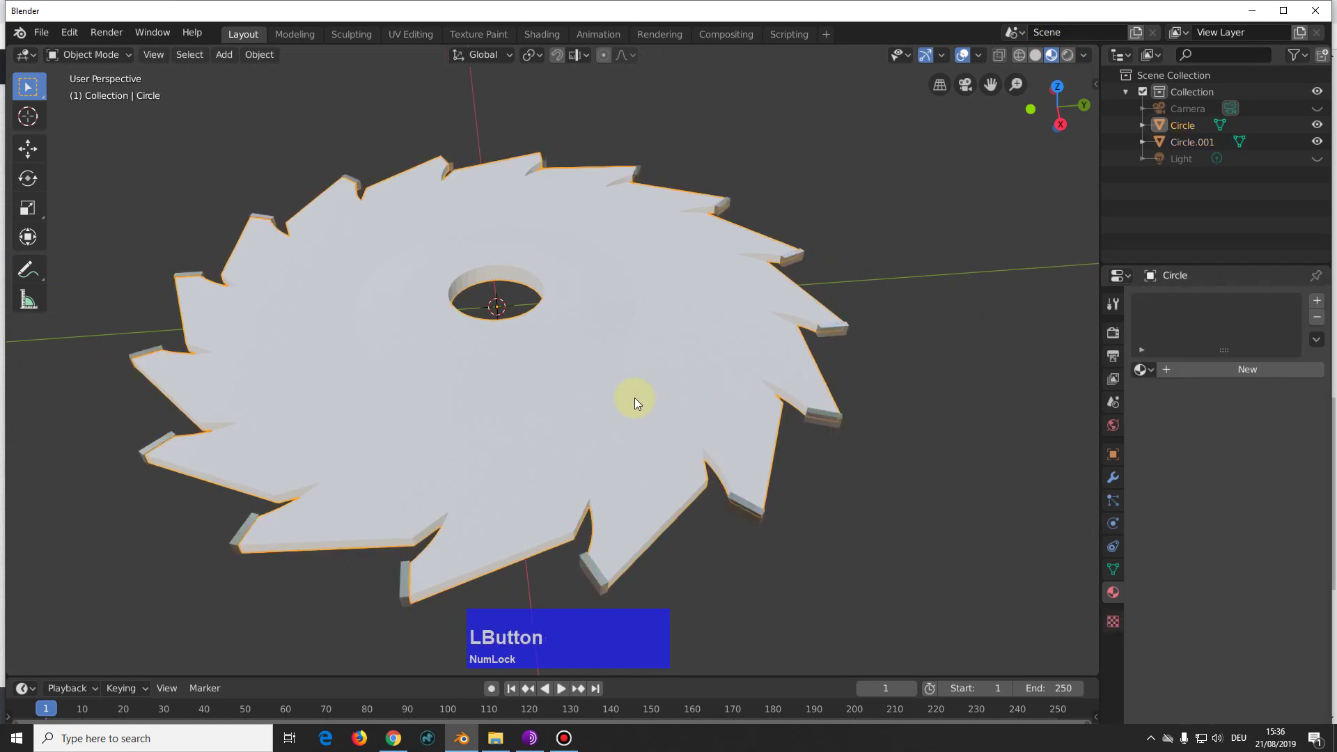
pyautogui.press('Tab')
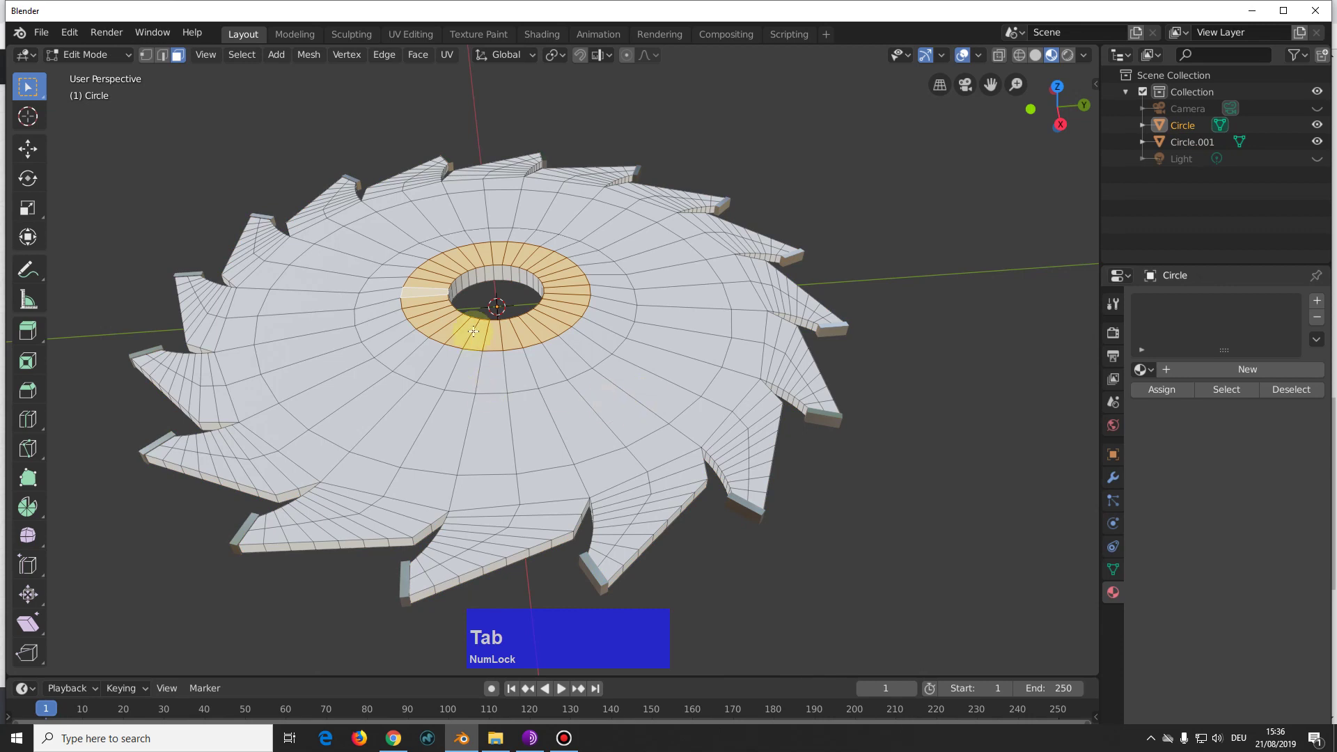
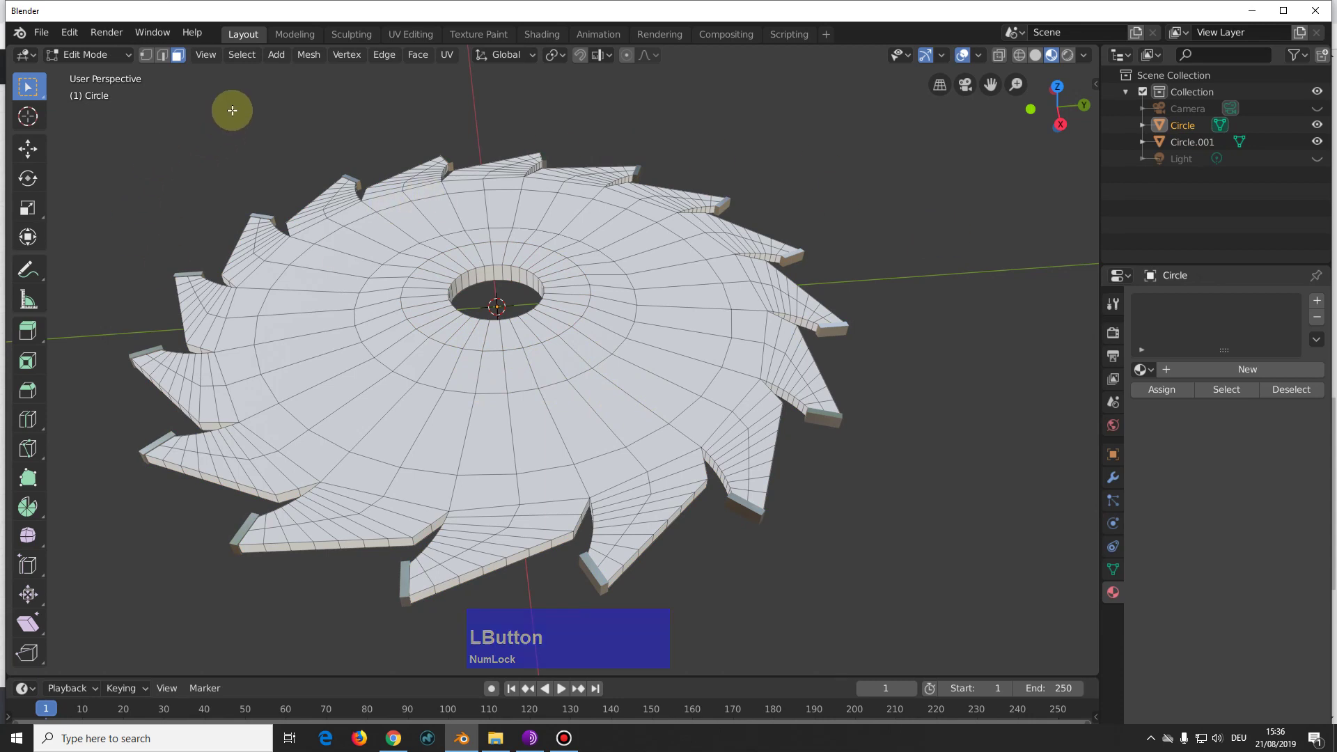
pyautogui.click(242, 64)
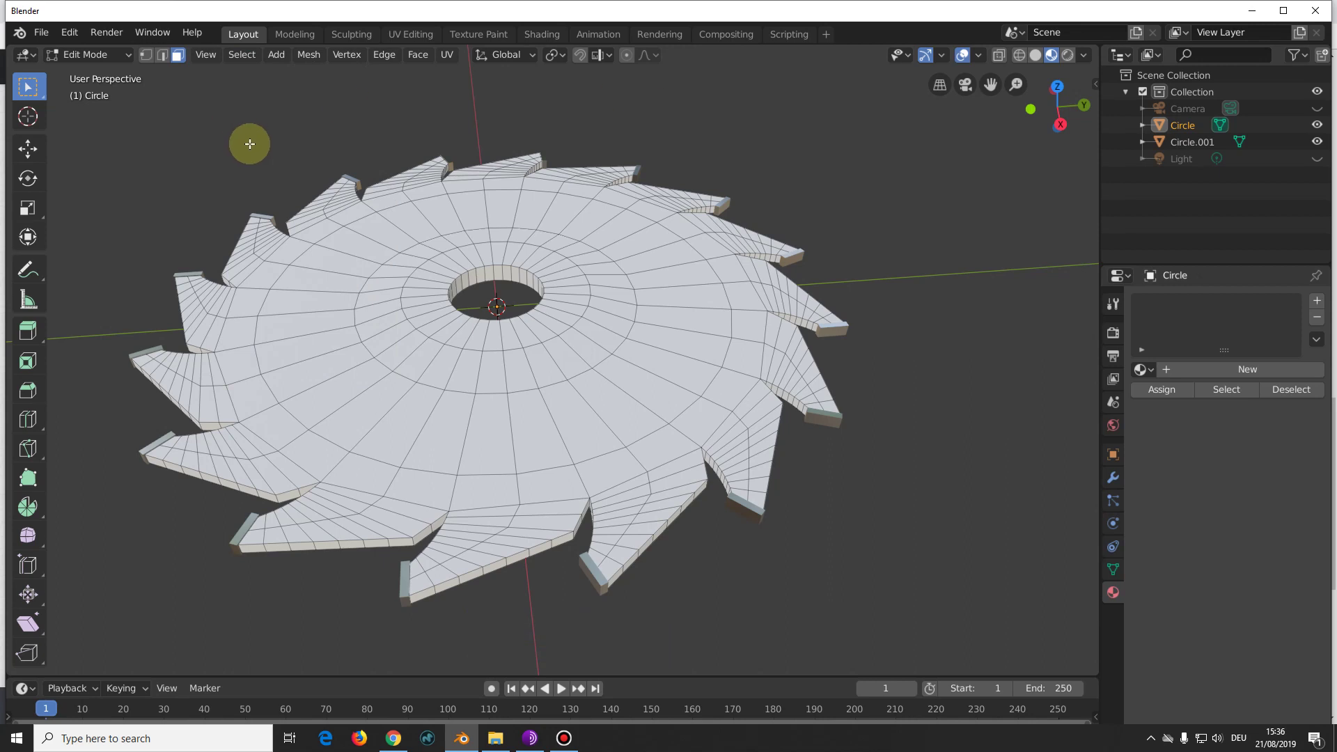
# Step: Try Quick Favorites > Select Sharp Edges (30°) on the blade, then deselect and inspect
pyautogui.press('q')
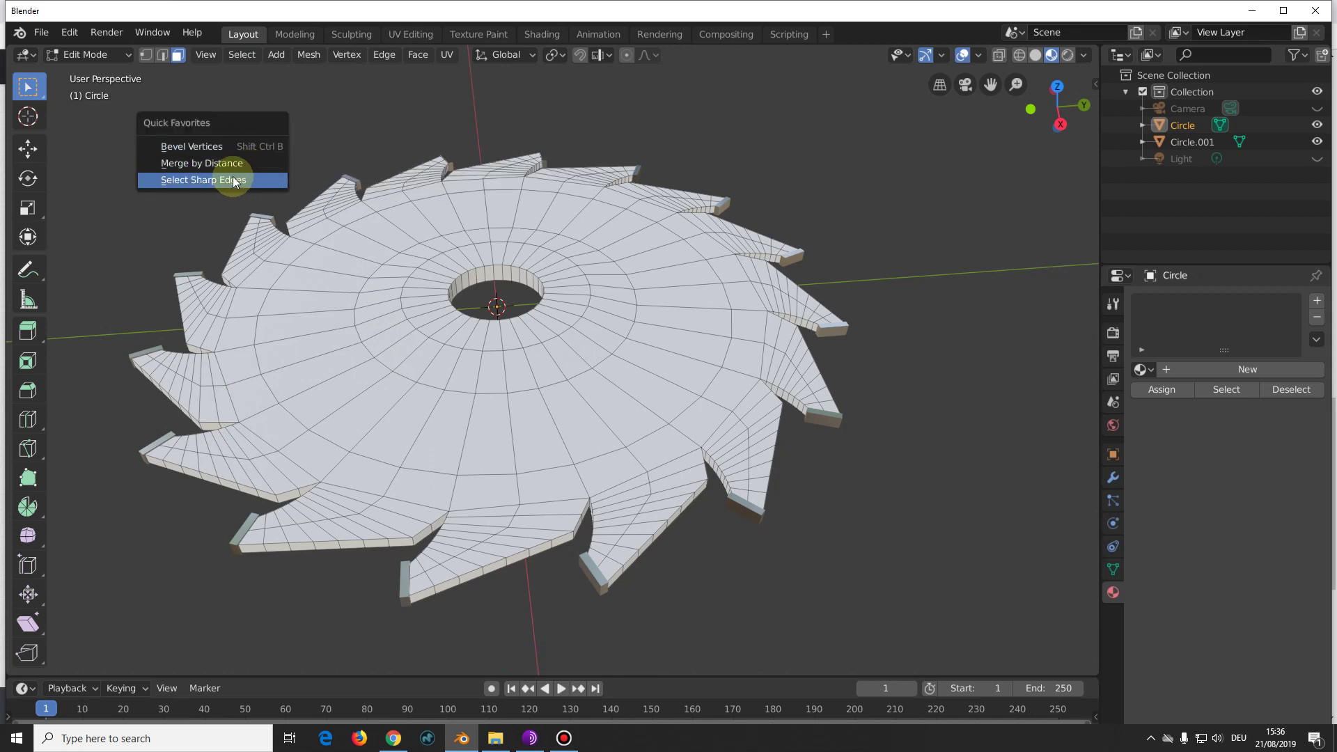
pyautogui.click(237, 180)
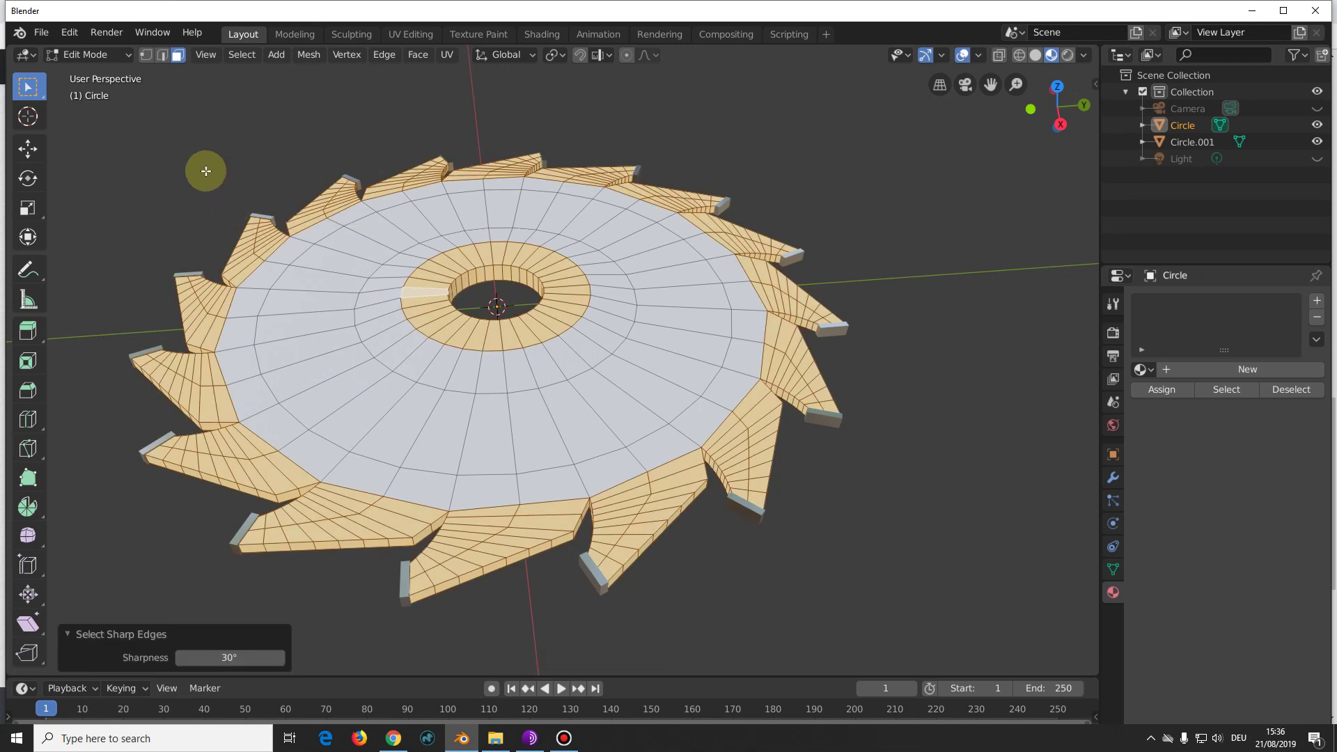
pyautogui.click(163, 58)
pyautogui.press('q')
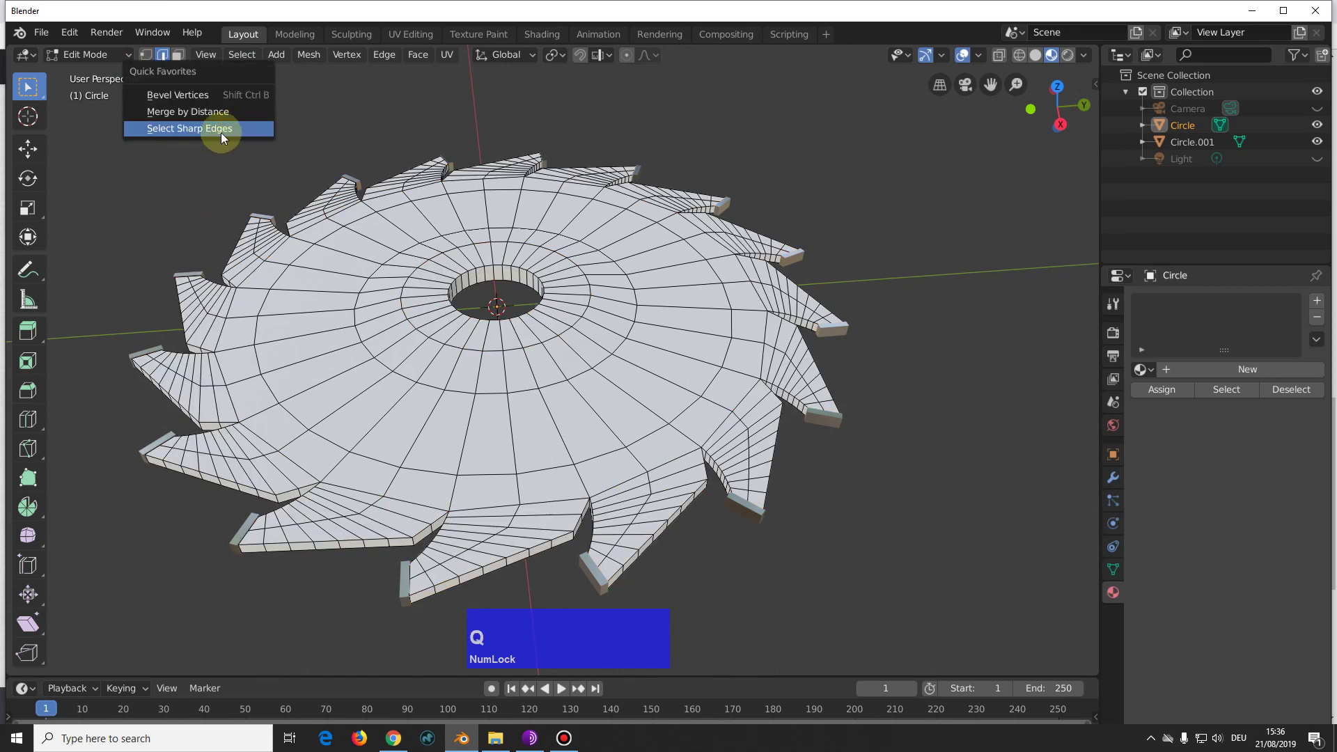
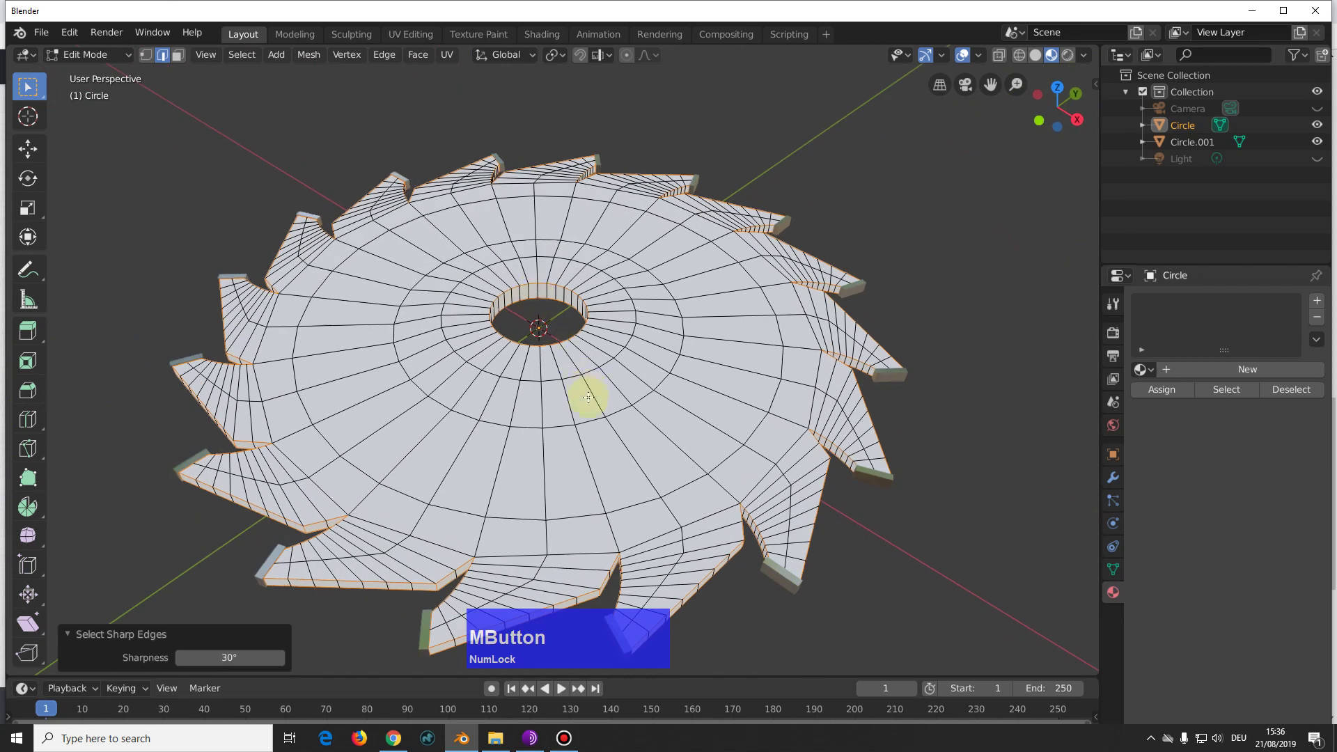
pyautogui.scroll(3)
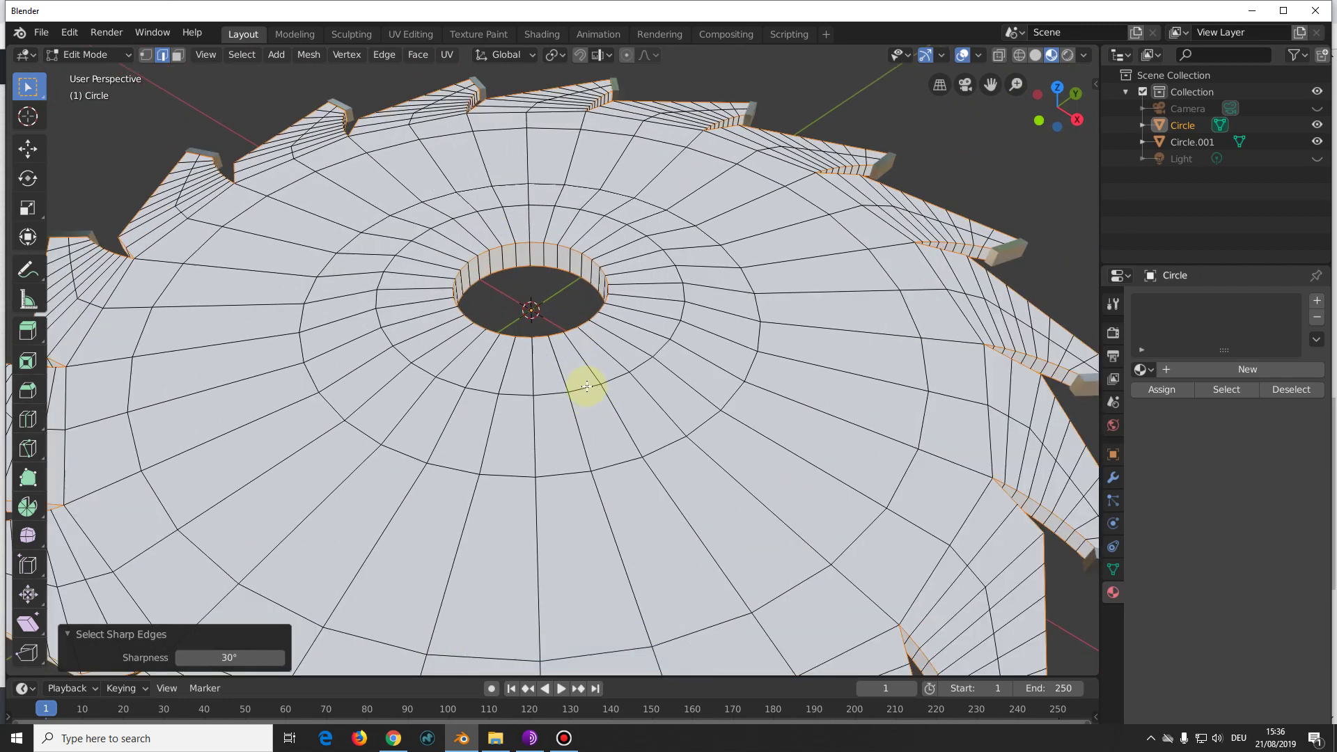
pyautogui.scroll(-3)
pyautogui.scroll(3)
pyautogui.scroll(-3)
# Step: Select the entire blade mesh and assign it a new yellow material (Material.002)
pyautogui.click(898, 290)
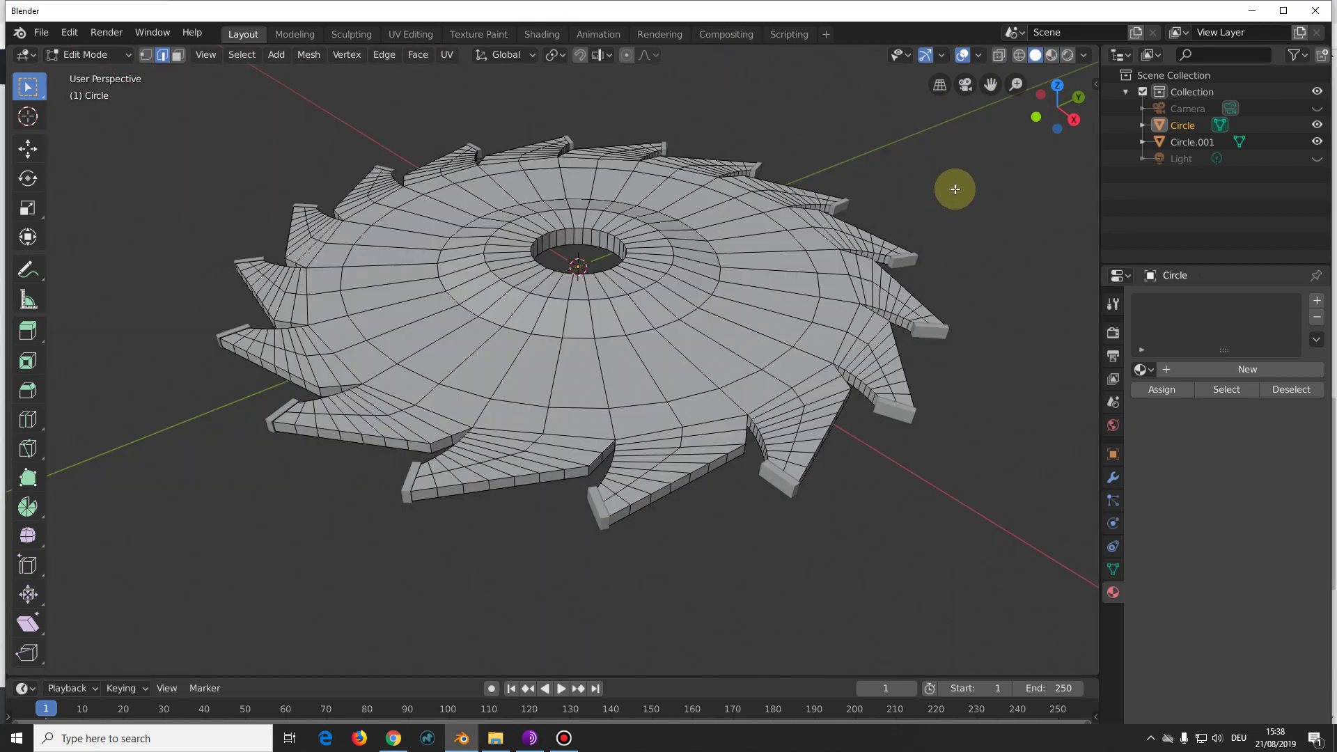
pyautogui.press('a')
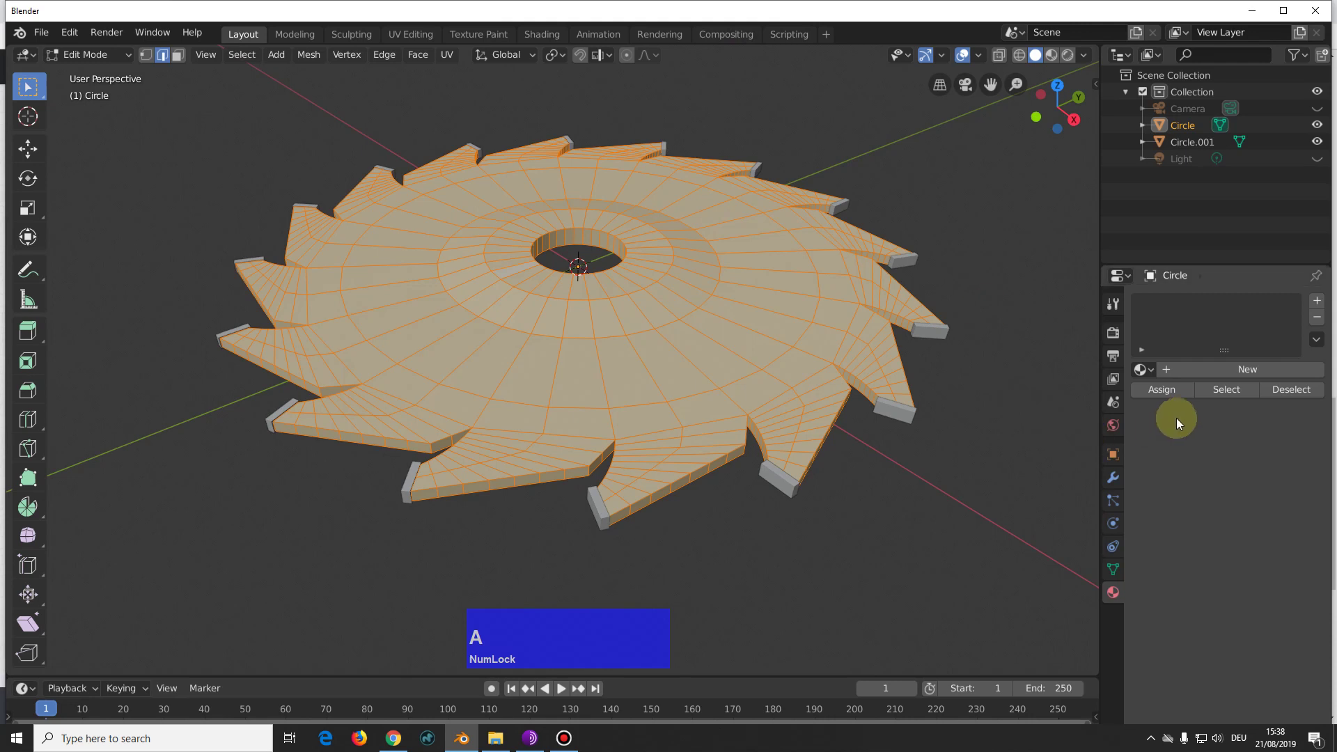
pyautogui.click(1243, 381)
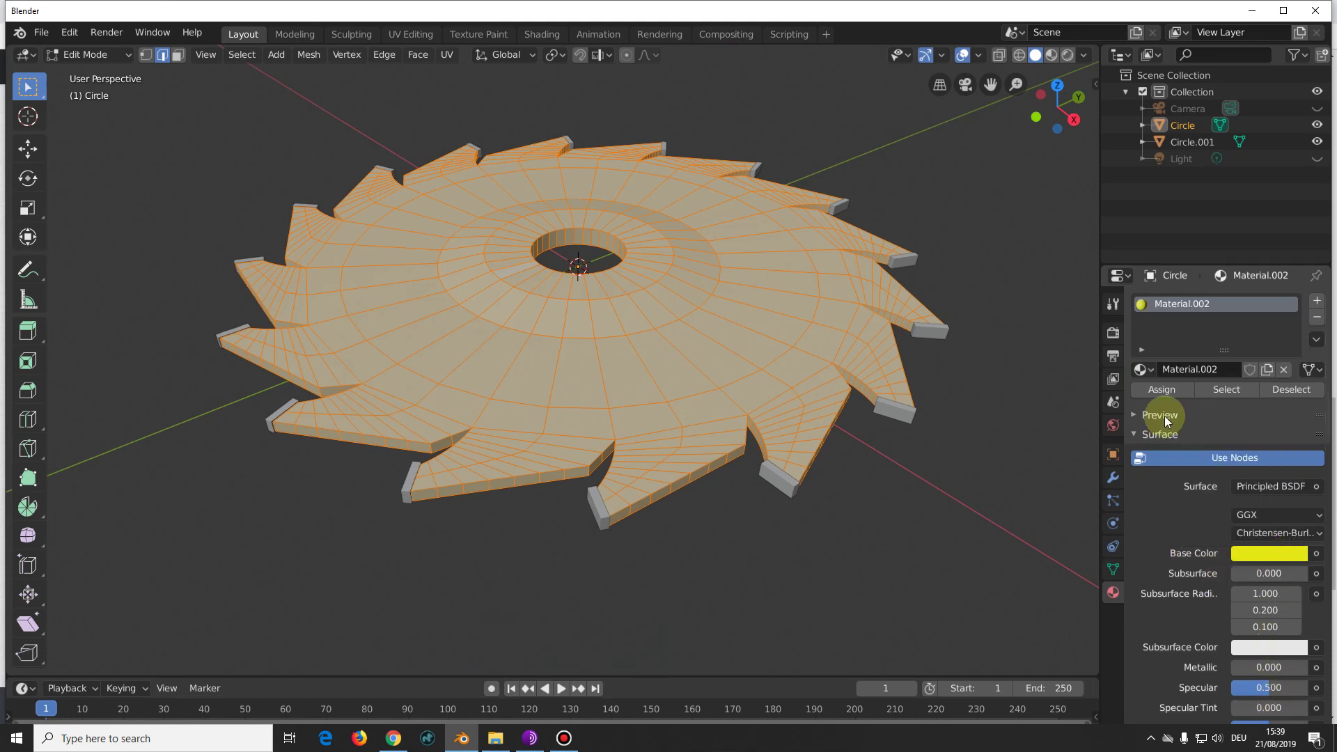
pyautogui.click(1164, 393)
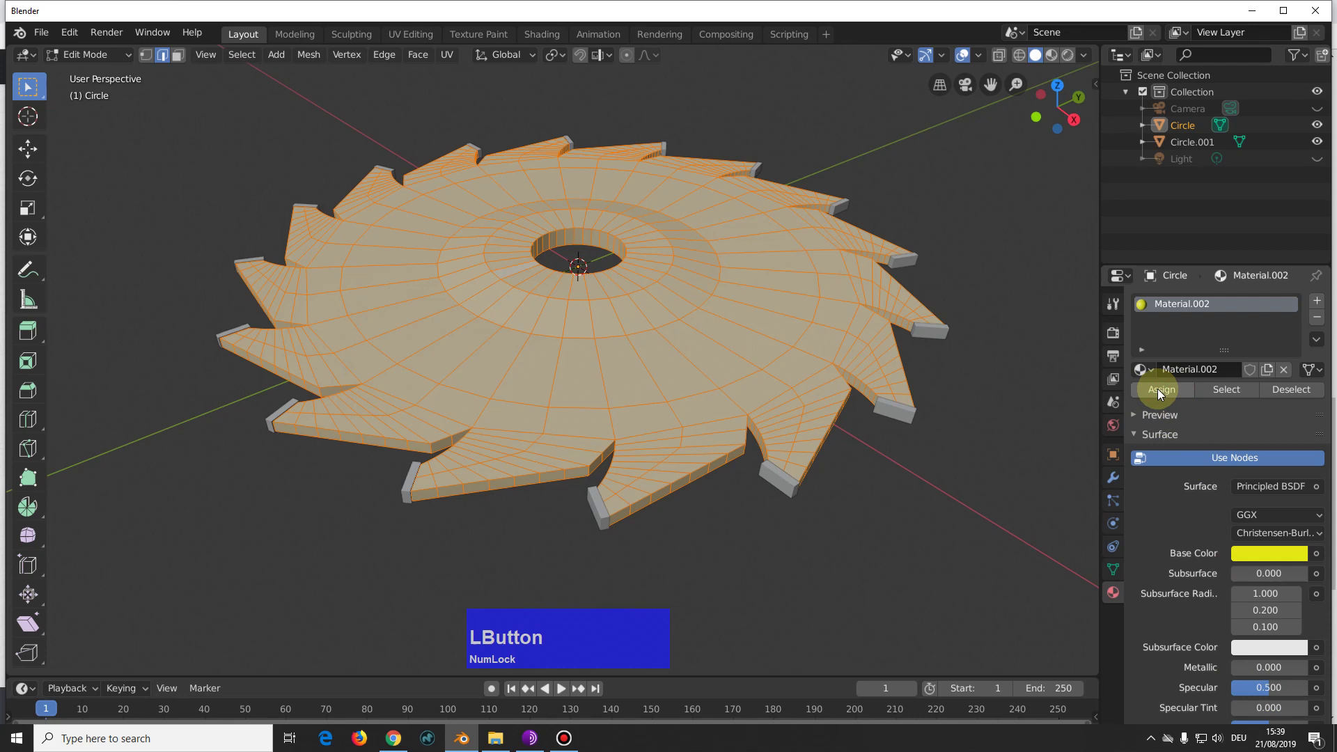
pyautogui.scroll(3)
# Step: In face select mode, select only the ring of faces around the centre hole
pyautogui.press('2')
pyautogui.click(690, 279)
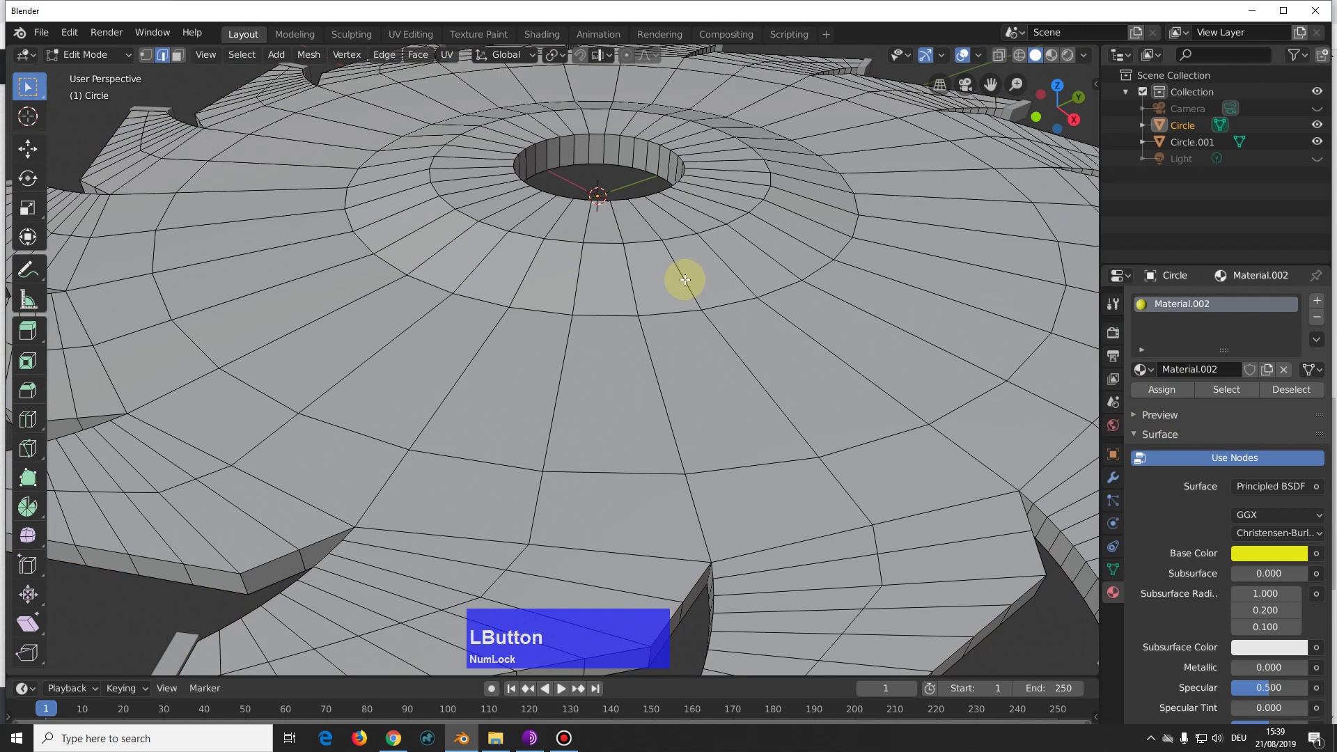
pyautogui.press('3')
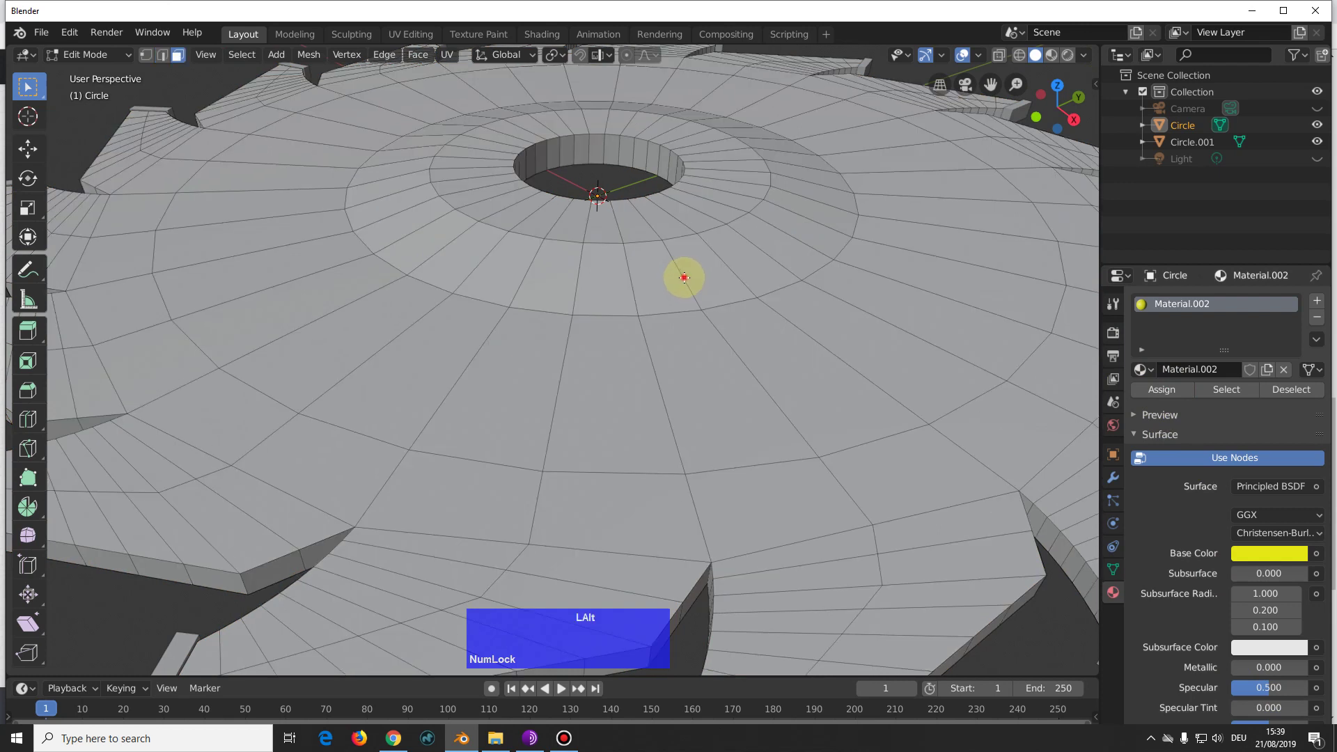
pyautogui.scroll(-3)
pyautogui.scroll(3)
# Step: Assign the ring a new black Material.003 with Roughness 1 and Specular 0
pyautogui.click(1321, 303)
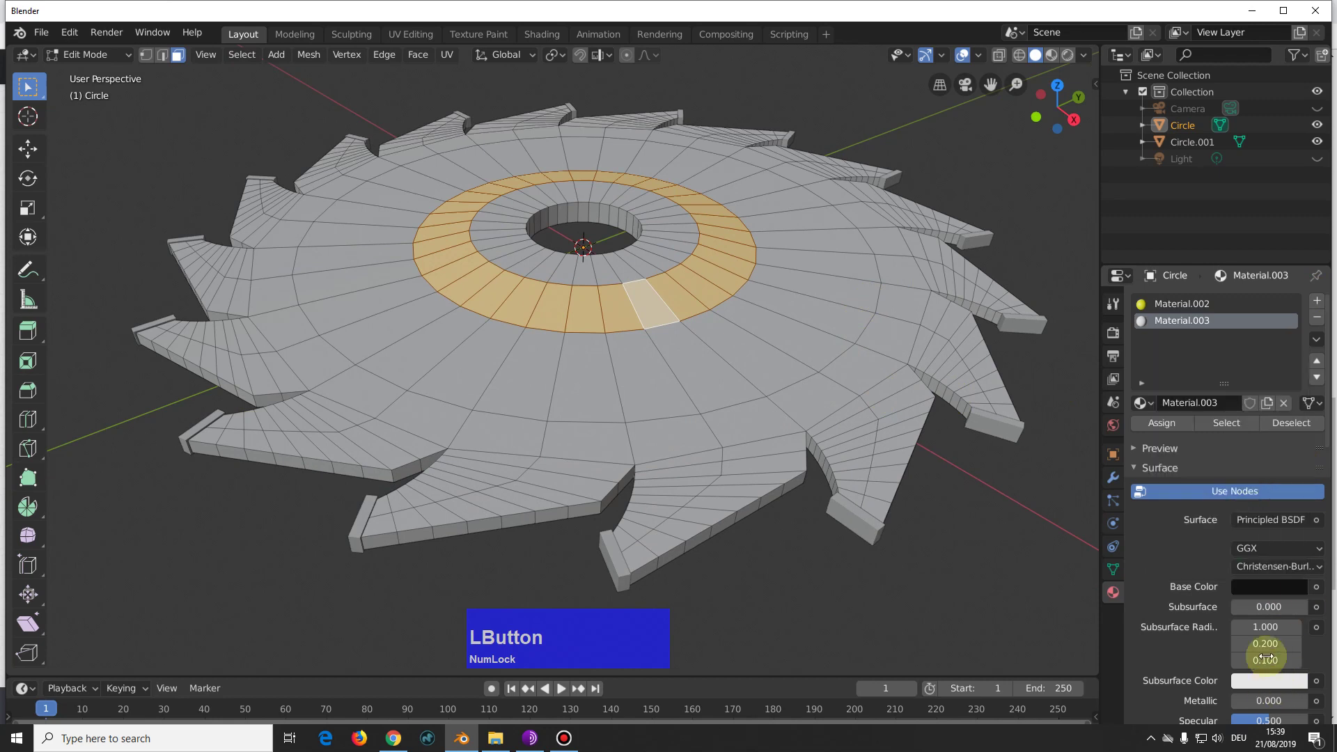
pyautogui.scroll(-3)
pyautogui.click(1274, 584)
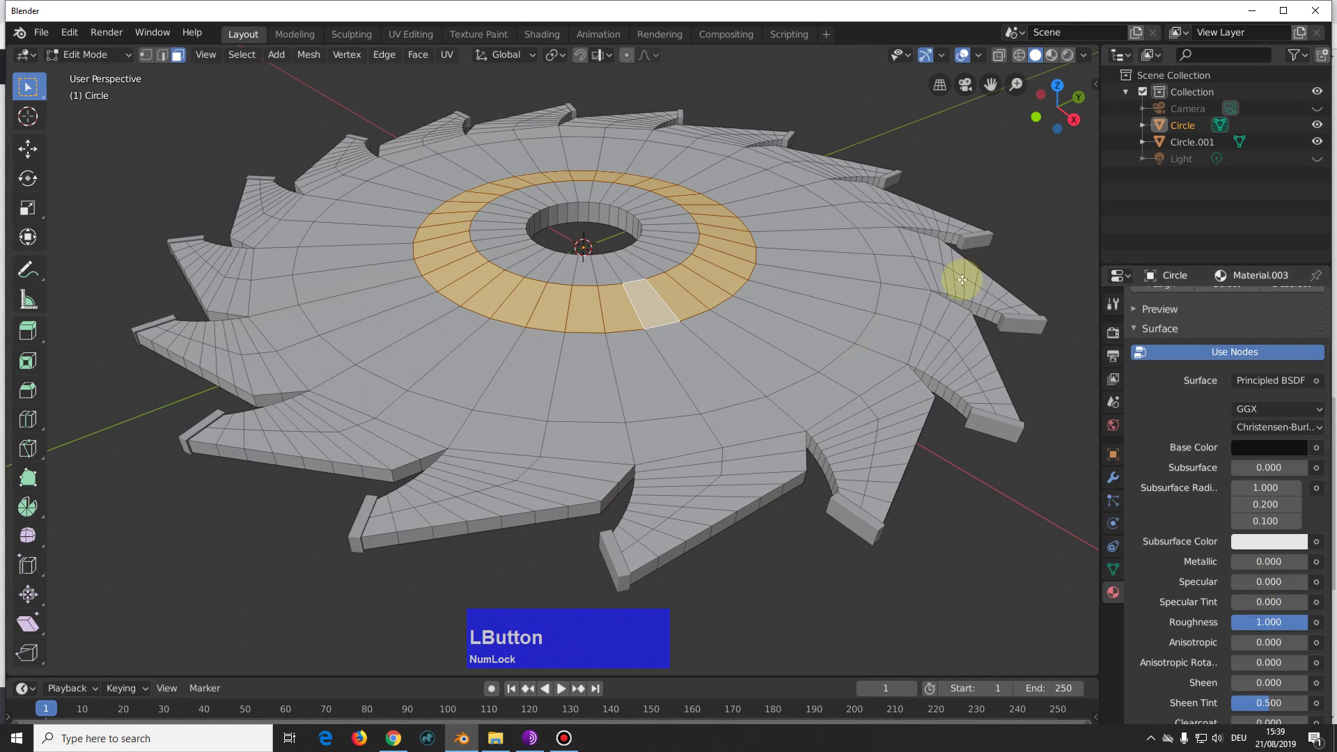
pyautogui.scroll(3)
# Step: Show the viewport in Look Dev shading and switch mesh selection to edges
pyautogui.click(1158, 424)
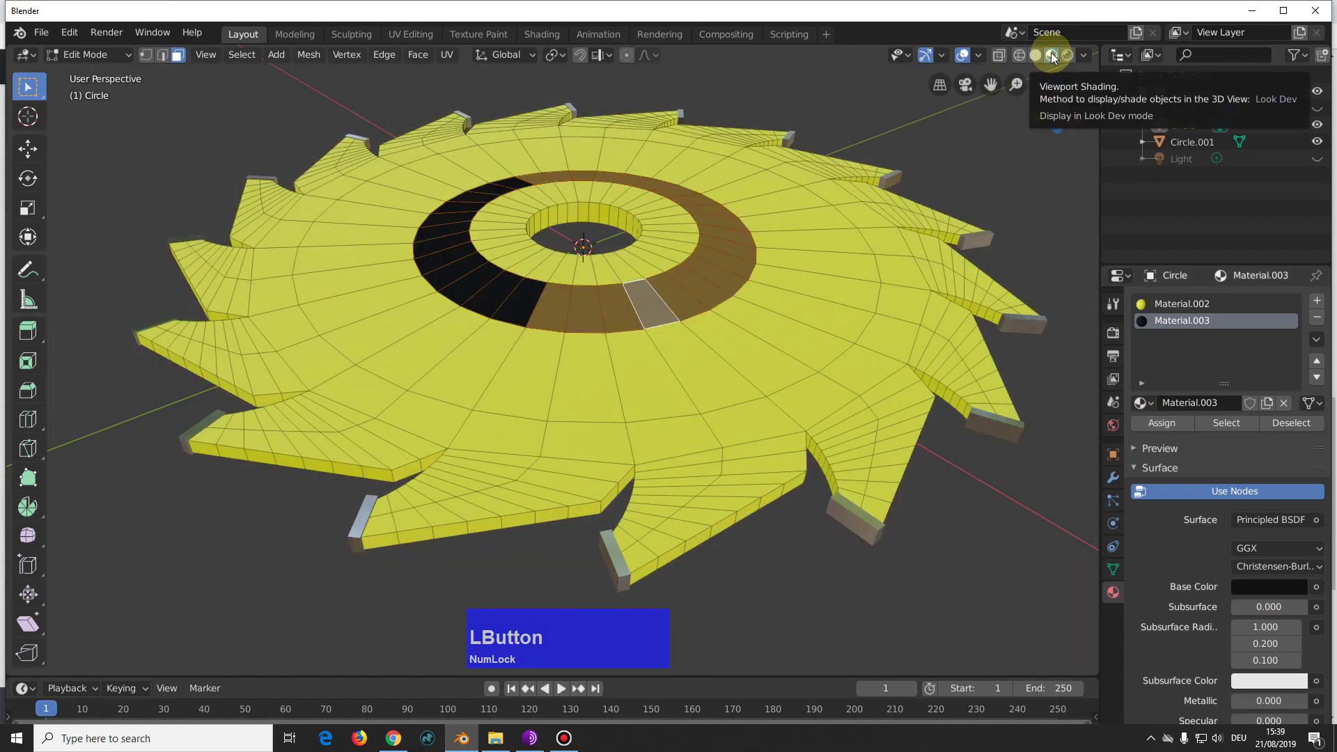
pyautogui.click(1054, 57)
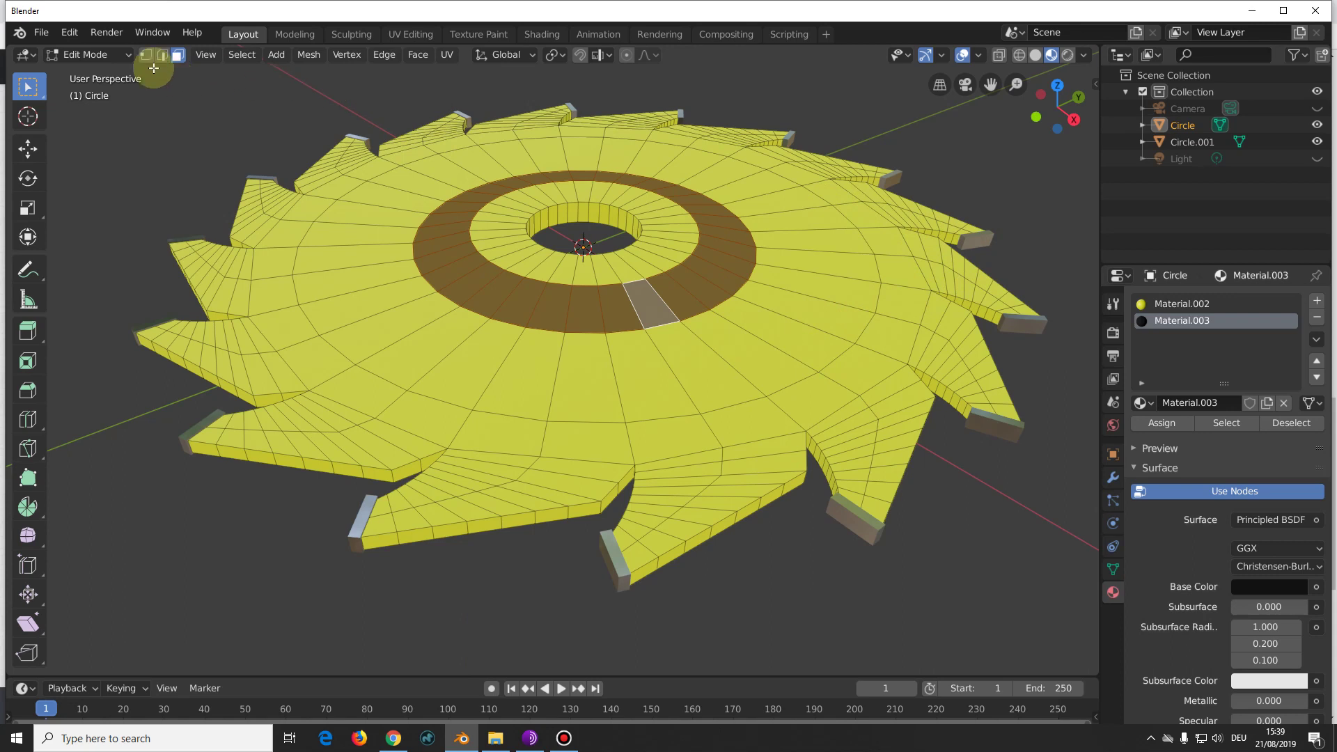
pyautogui.click(165, 57)
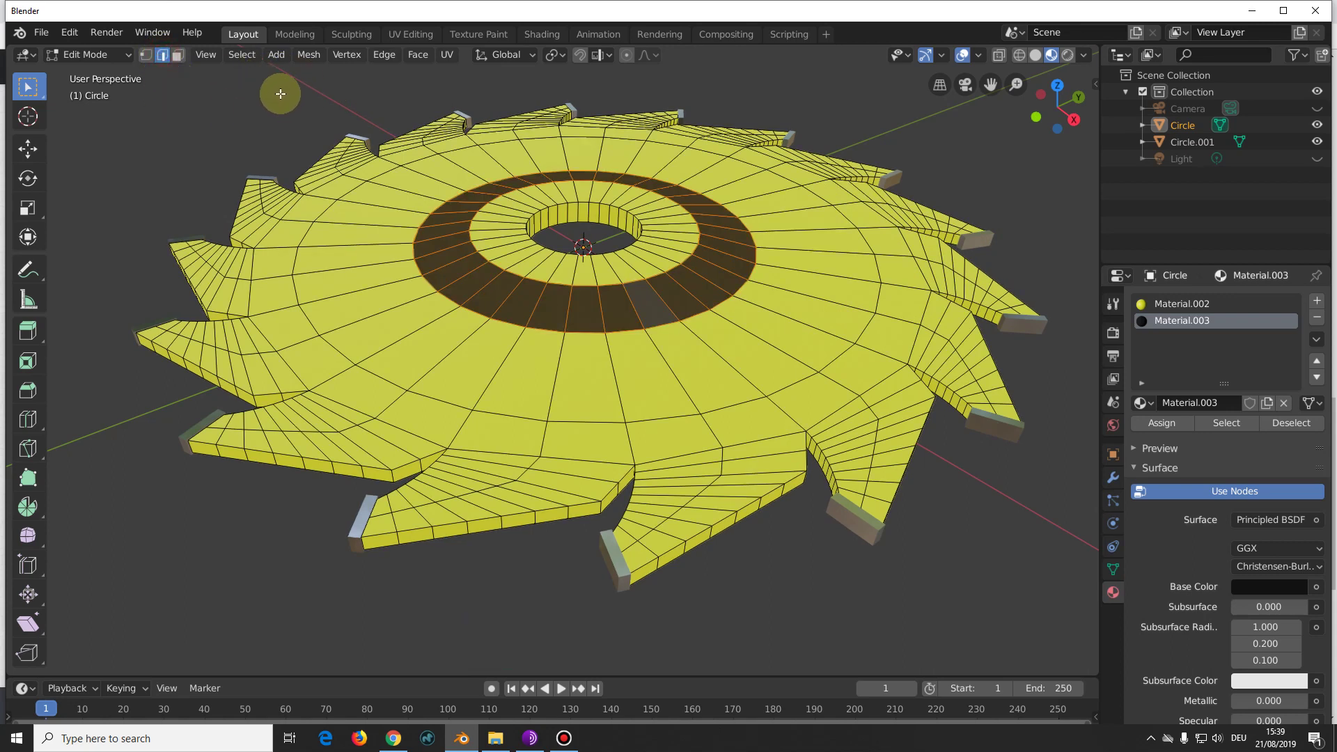
# Step: Select all of the blade's sharp edges via Select Sharp Edges
pyautogui.click(247, 59)
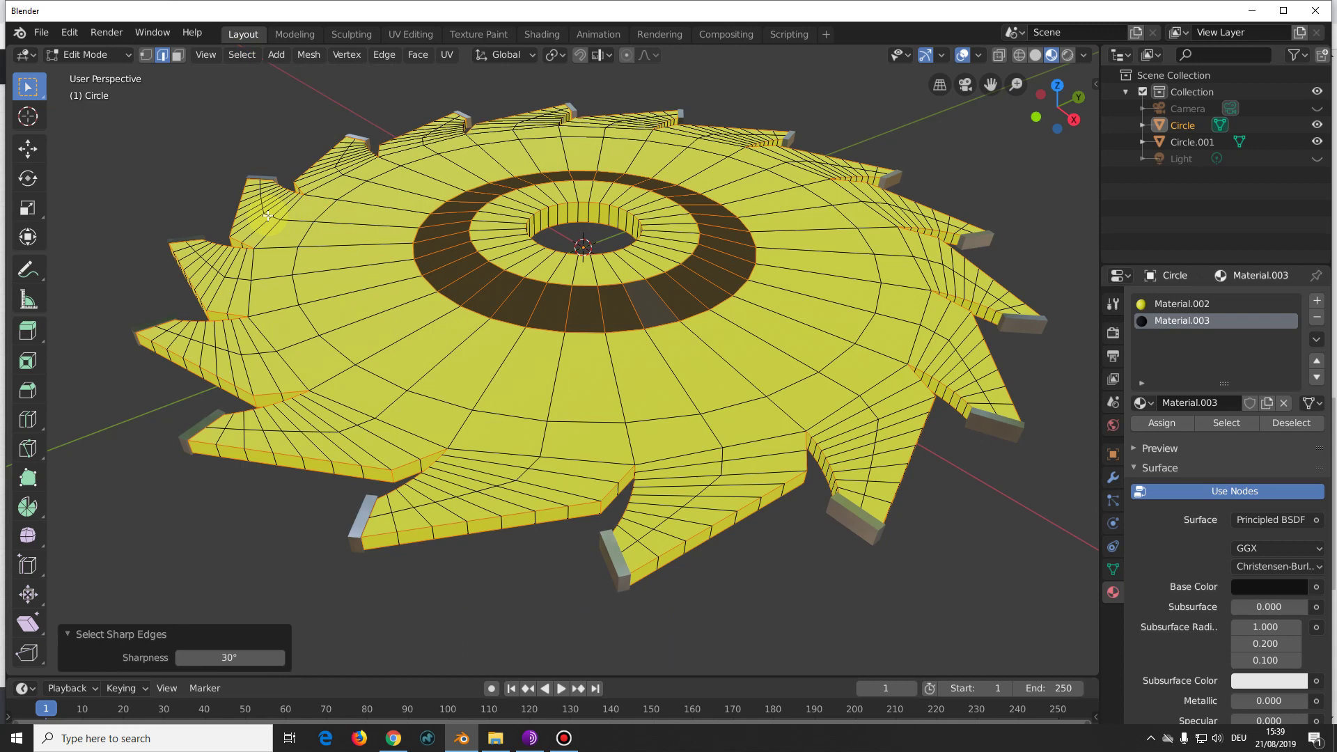
pyautogui.scroll(3)
pyautogui.scroll(-3)
pyautogui.scroll(3)
pyautogui.scroll(-3)
pyautogui.click(883, 81)
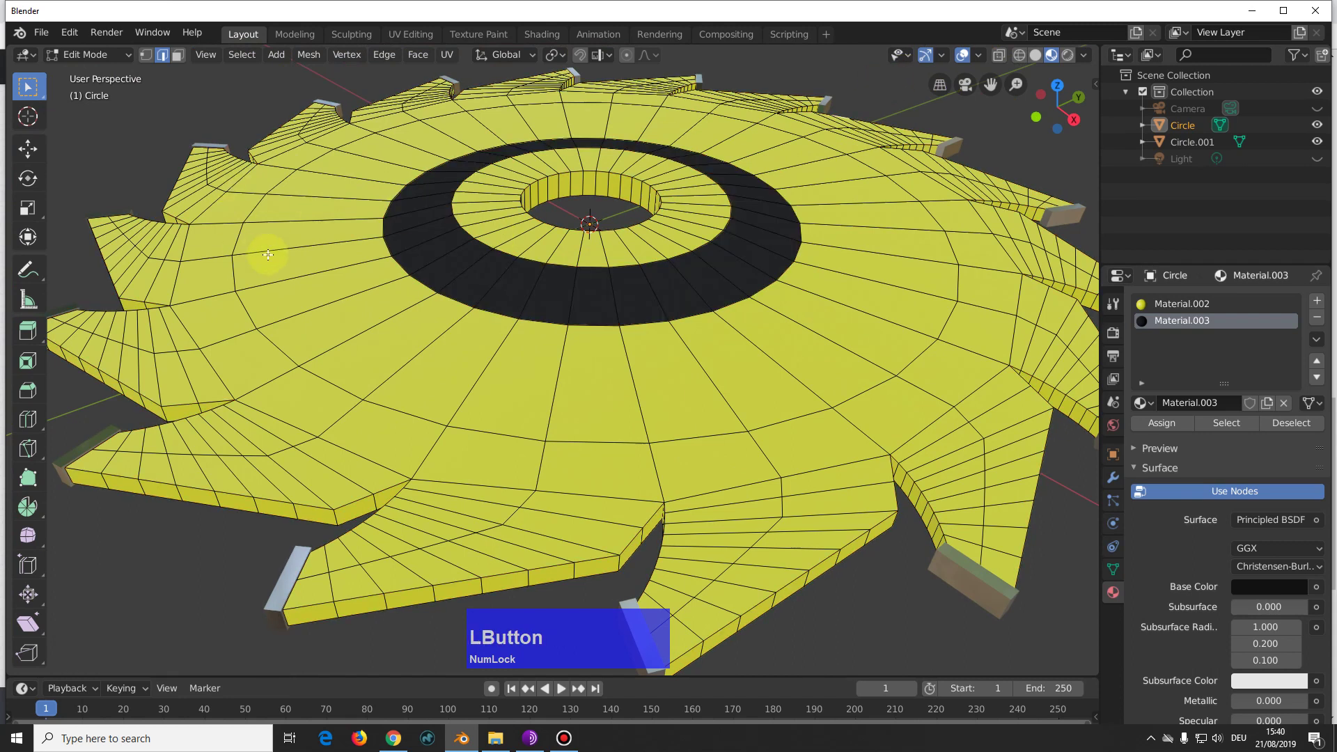
pyautogui.press('q')
pyautogui.click(287, 269)
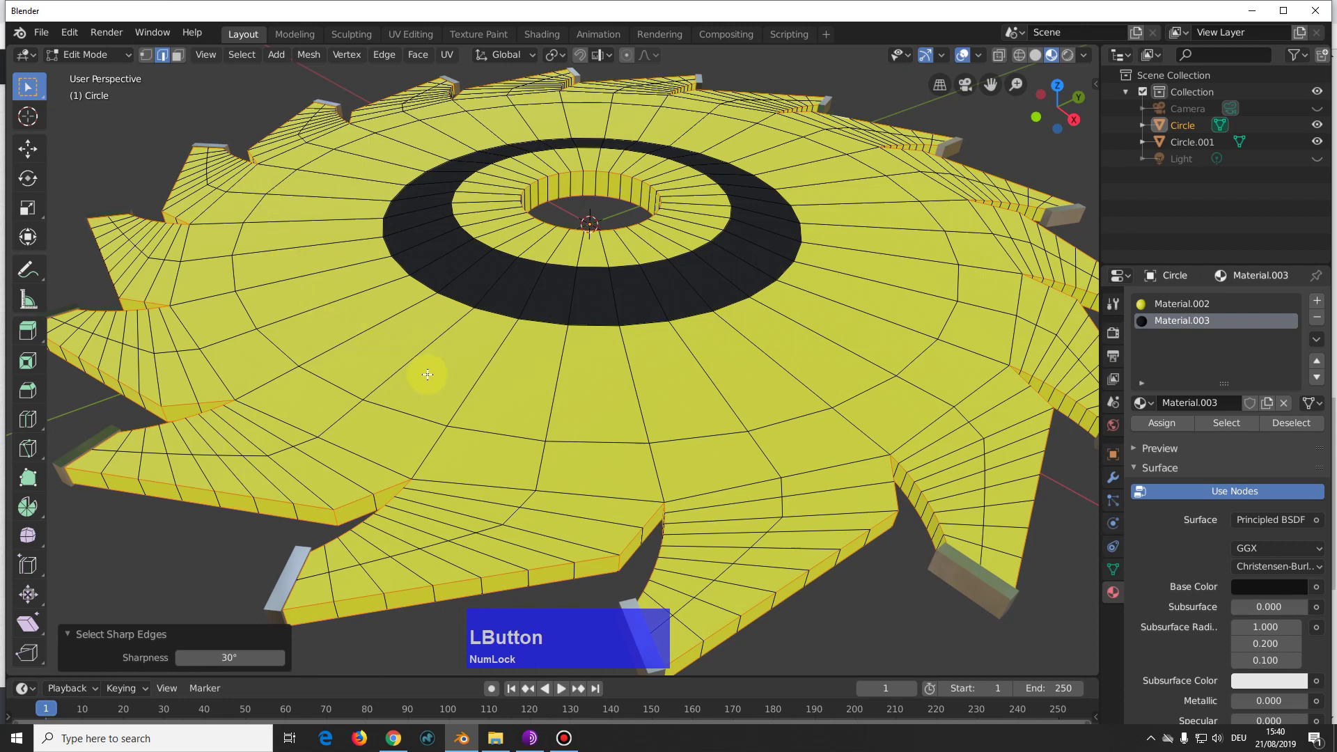
pyautogui.middleClick(568, 386)
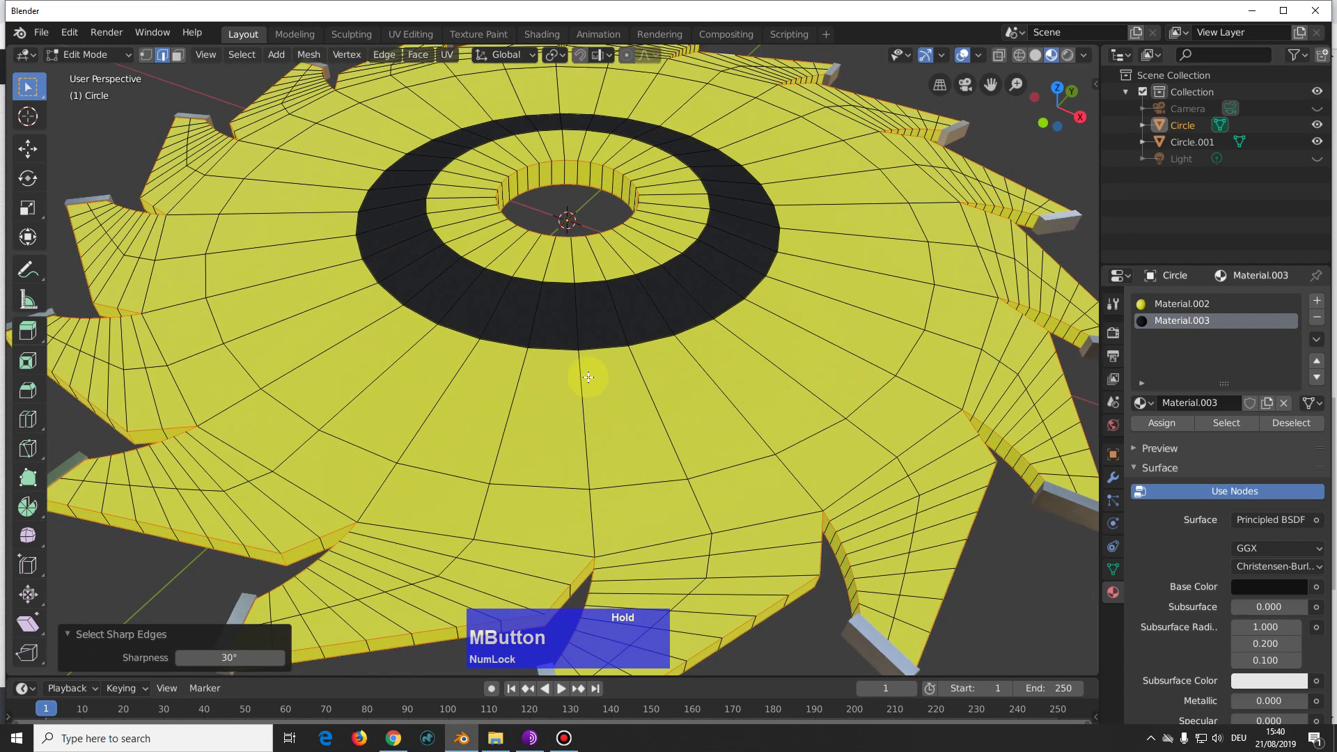
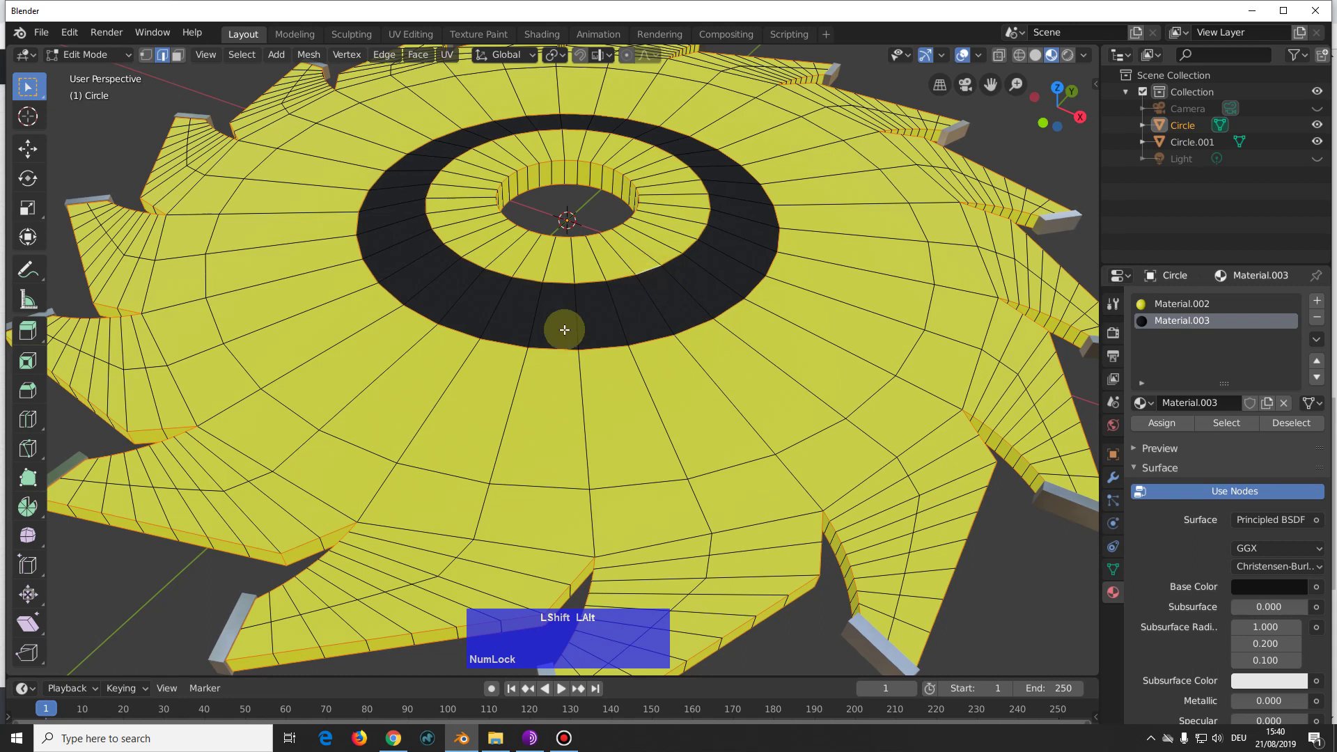
pyautogui.scroll(-3)
# Step: Bevel the sharp edges about 0.007 m wide with 2 segments and return to Object Mode
pyautogui.press('ctrl+b')
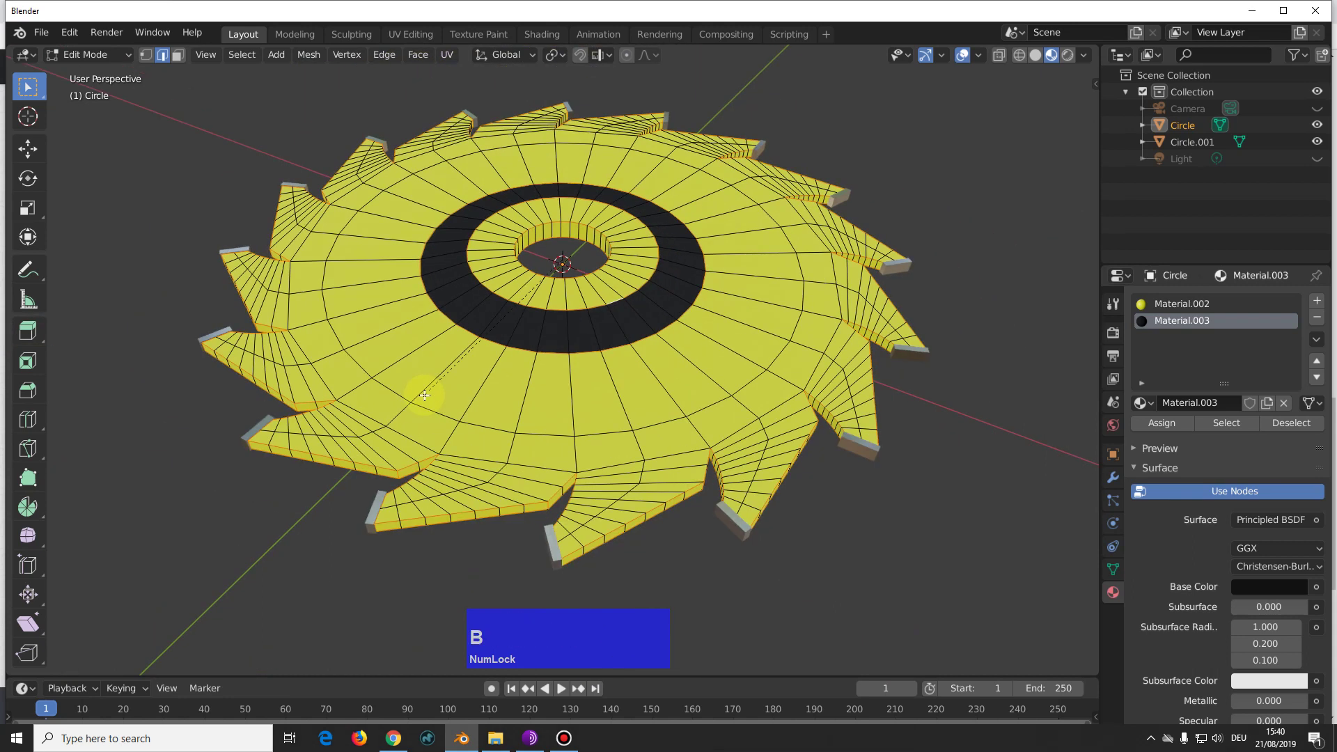
pyautogui.press('shift+Num_Lock')
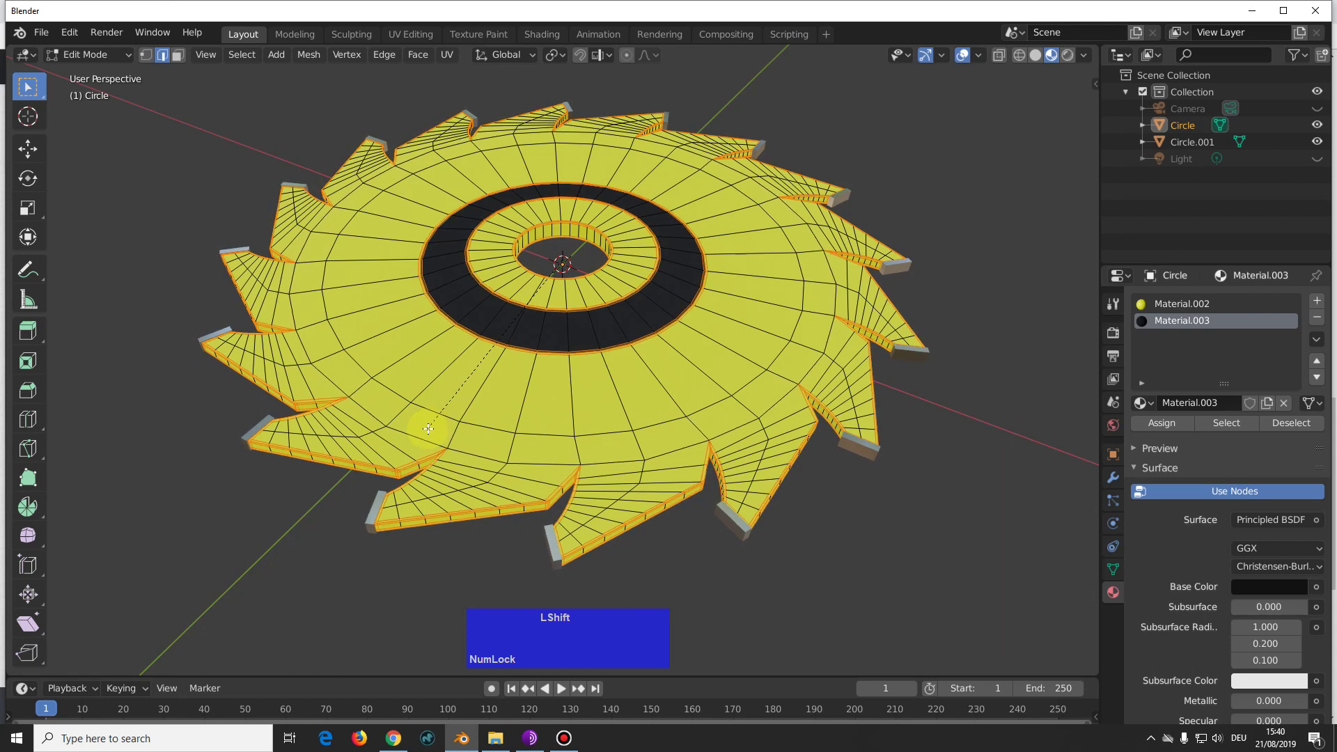
pyautogui.click(429, 428)
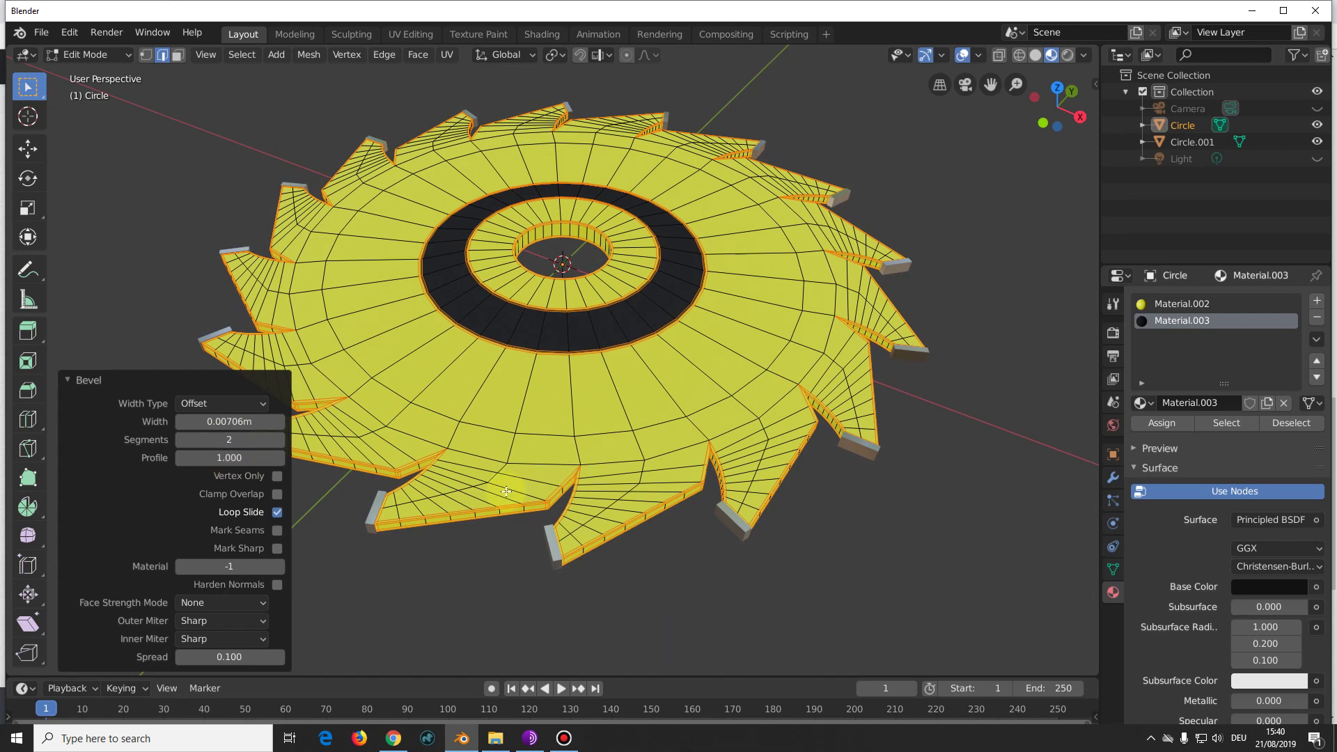
pyautogui.click(1065, 278)
pyautogui.press('Tab')
# Step: Orbit to inspect the bevelled blade, then bring up the Shift+A add menu
pyautogui.middleClick(1052, 356)
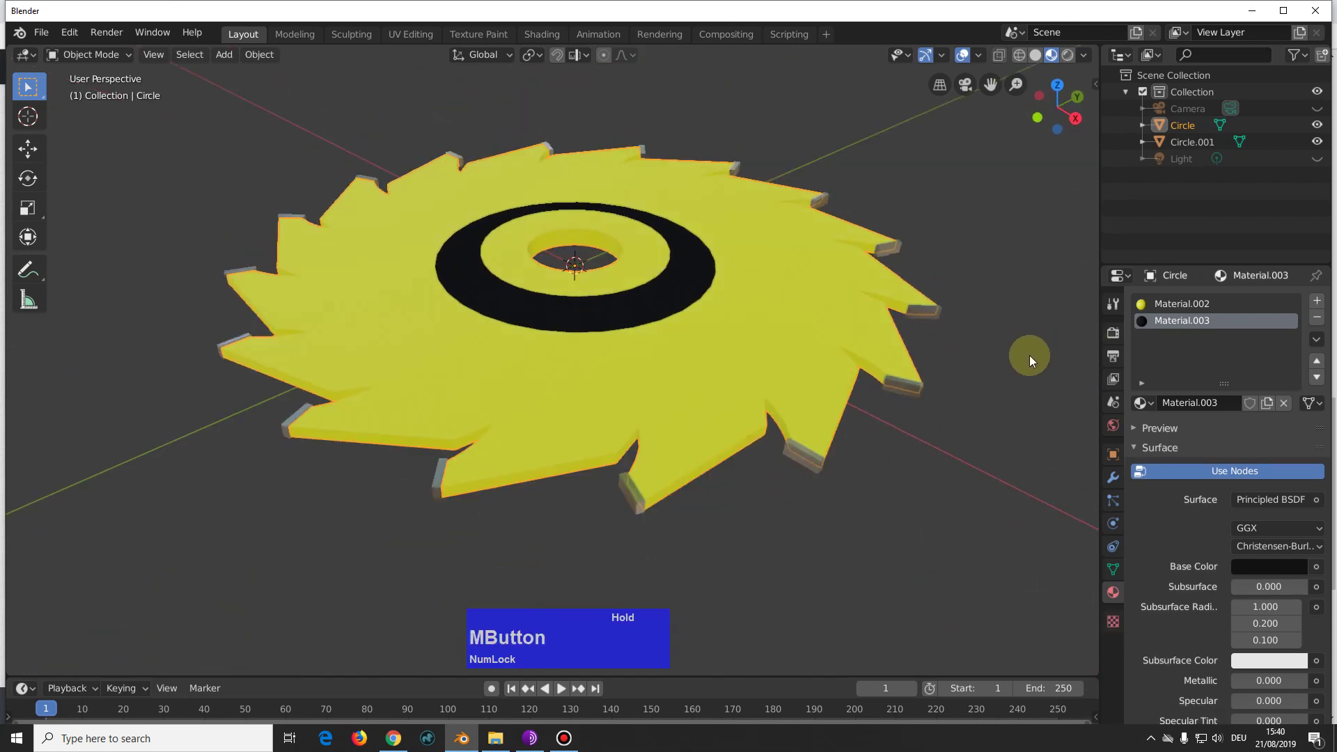
pyautogui.middleClick(1003, 321)
pyautogui.rightClick(983, 267)
pyautogui.click(987, 267)
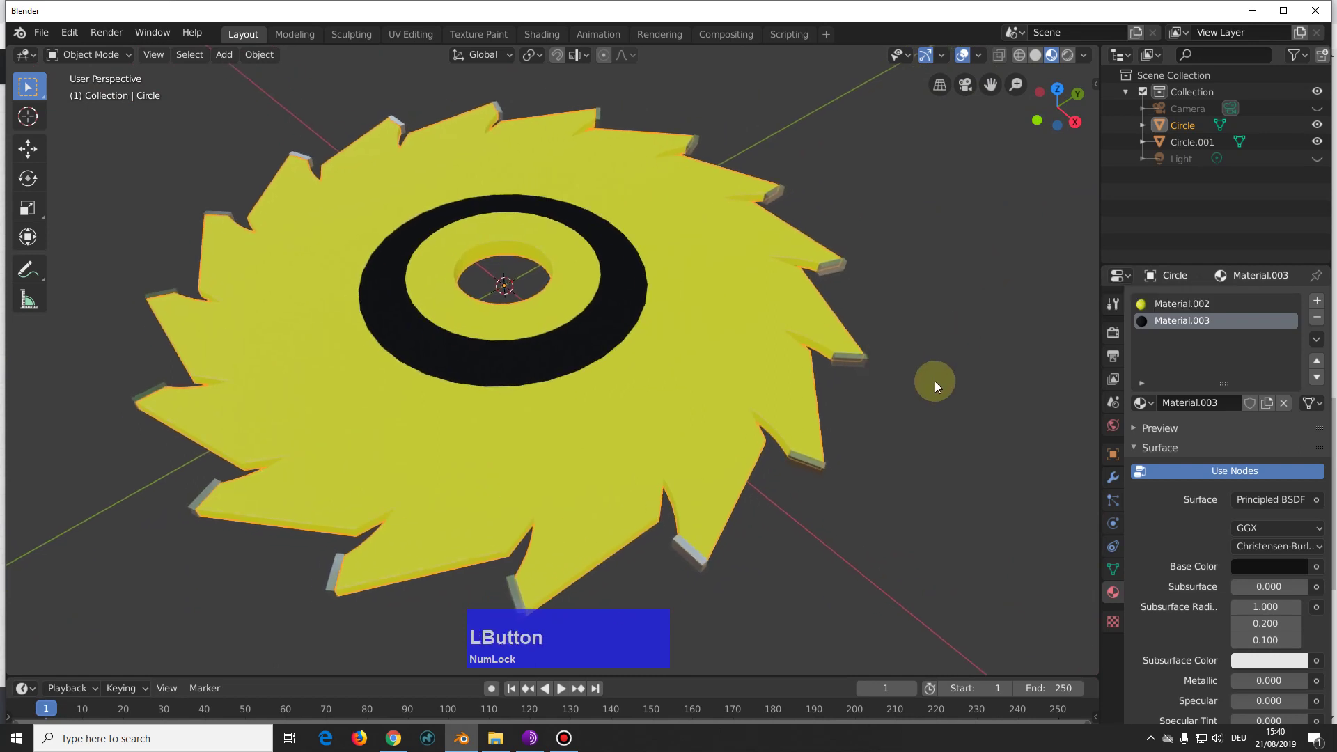
pyautogui.middleClick(934, 397)
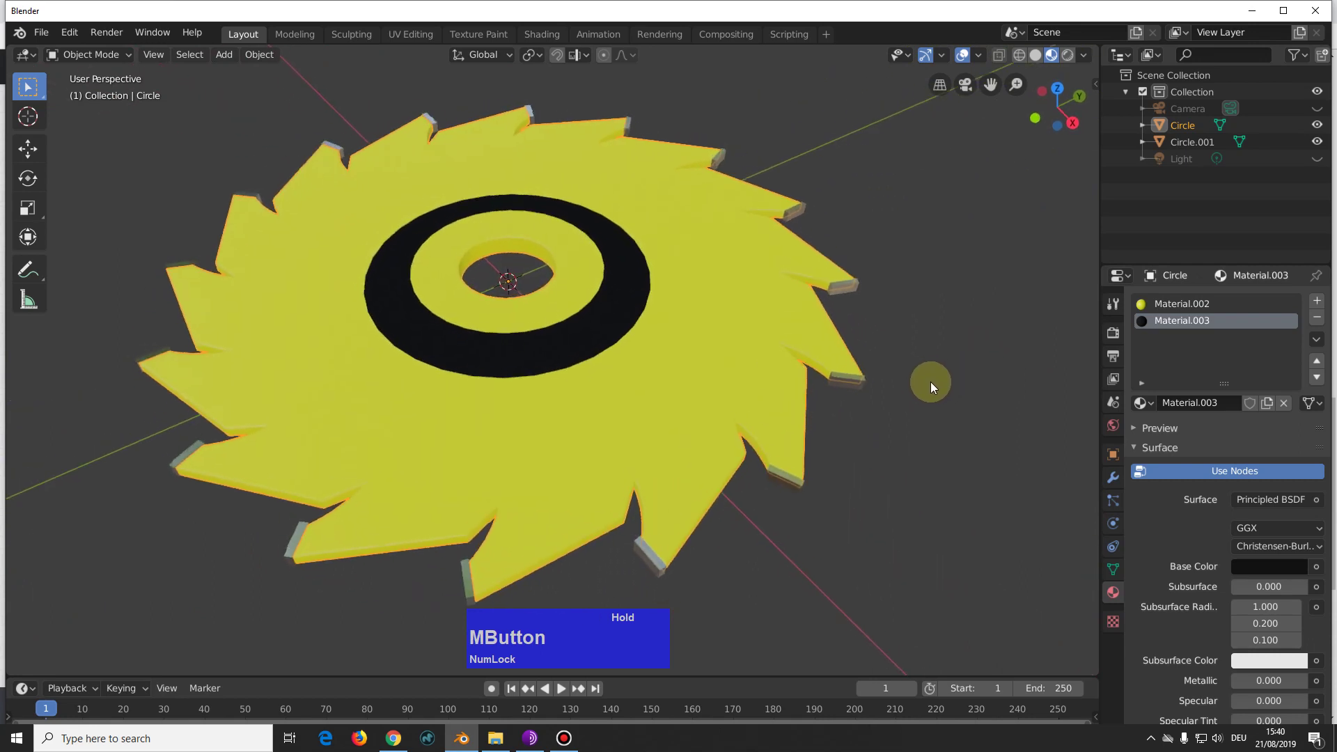
pyautogui.click(949, 318)
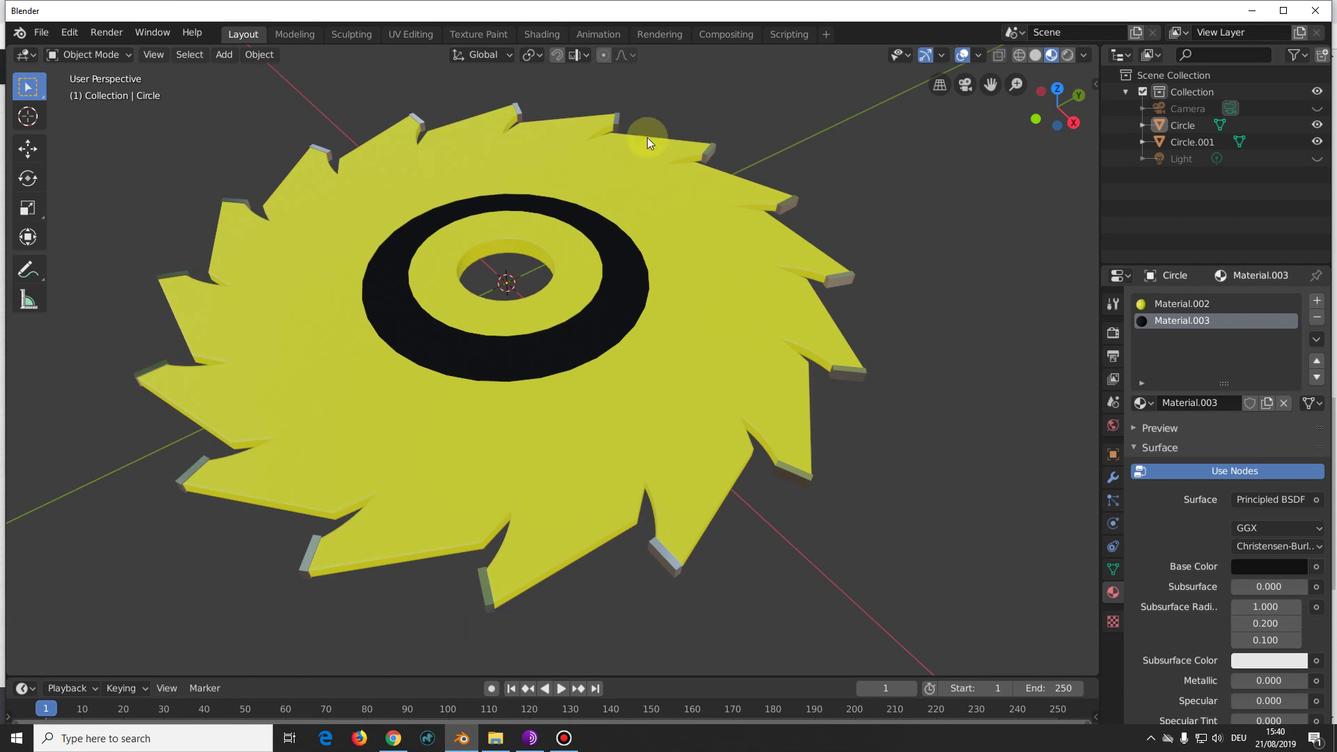
pyautogui.middleClick(644, 376)
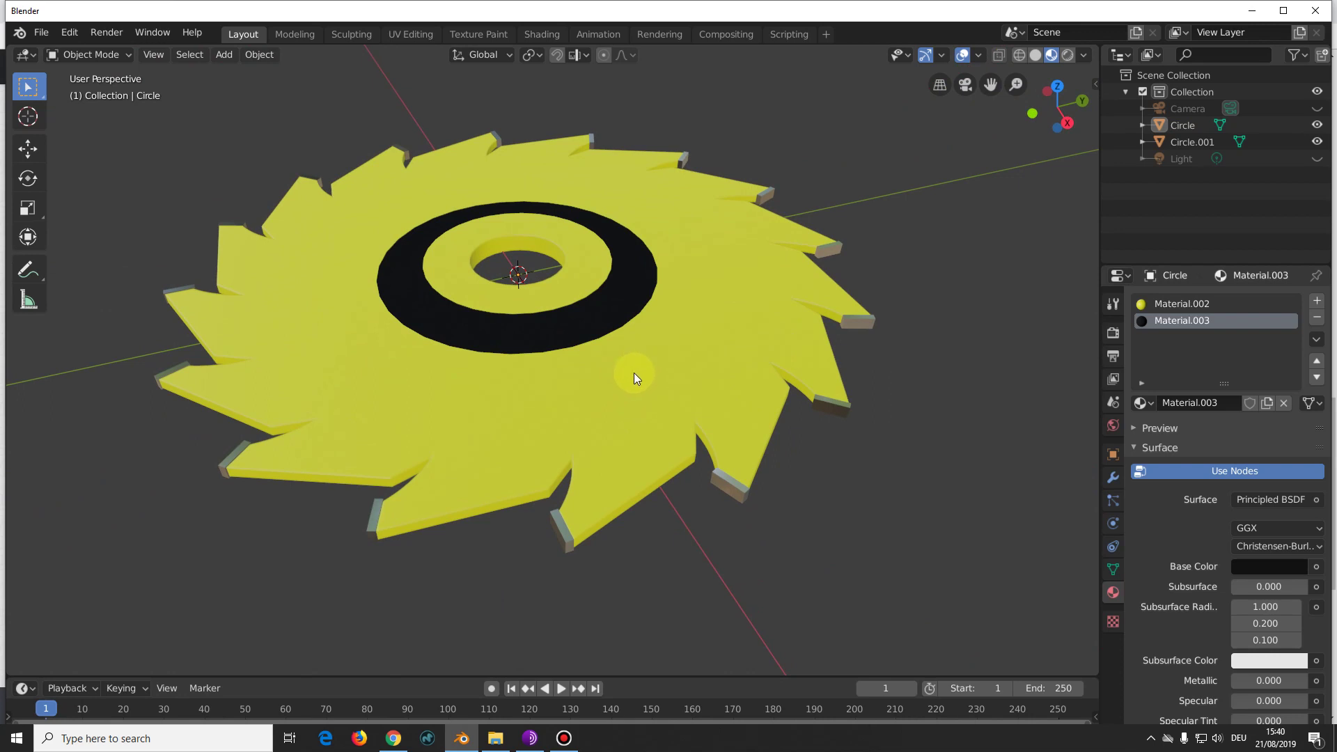
pyautogui.press('shift+Num_Lock')
pyautogui.press('shift+a')
# Step: Add a plane mesh and scale it 22 times to form a ground under the blade
pyautogui.click(736, 379)
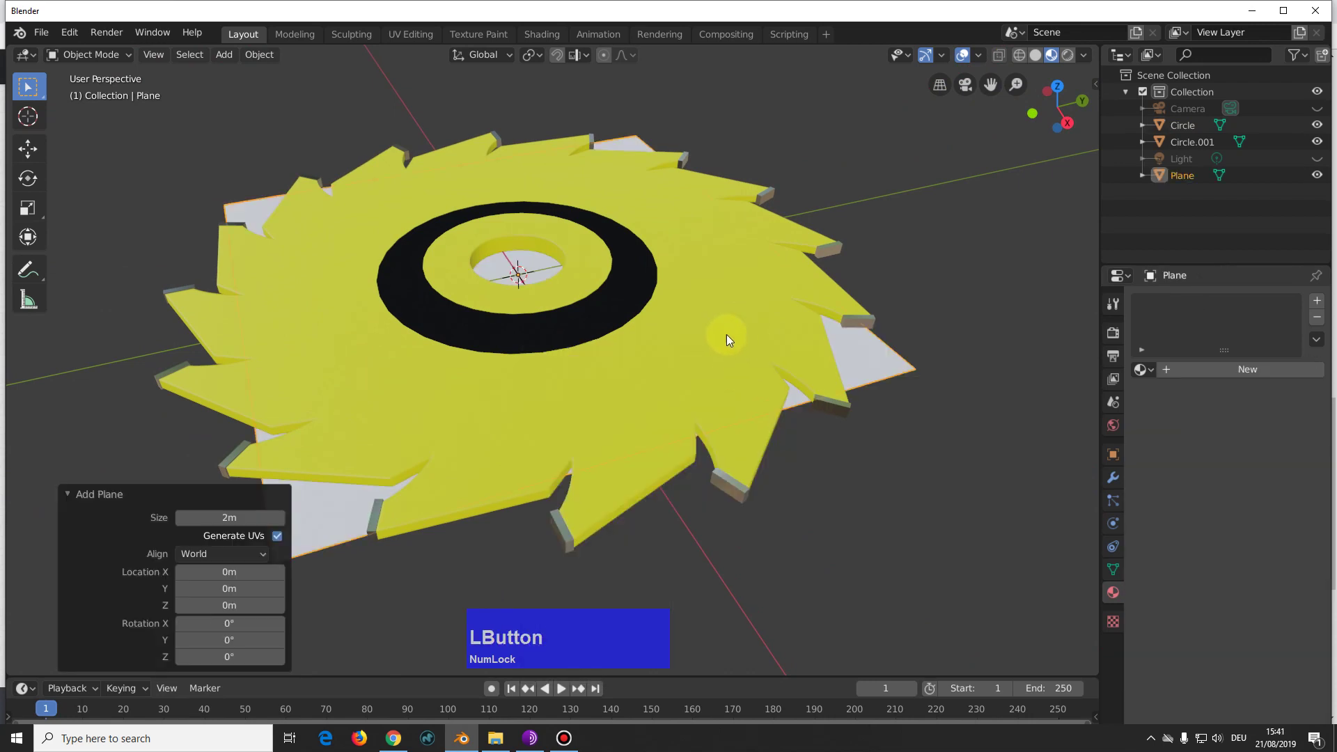
pyautogui.press('s')
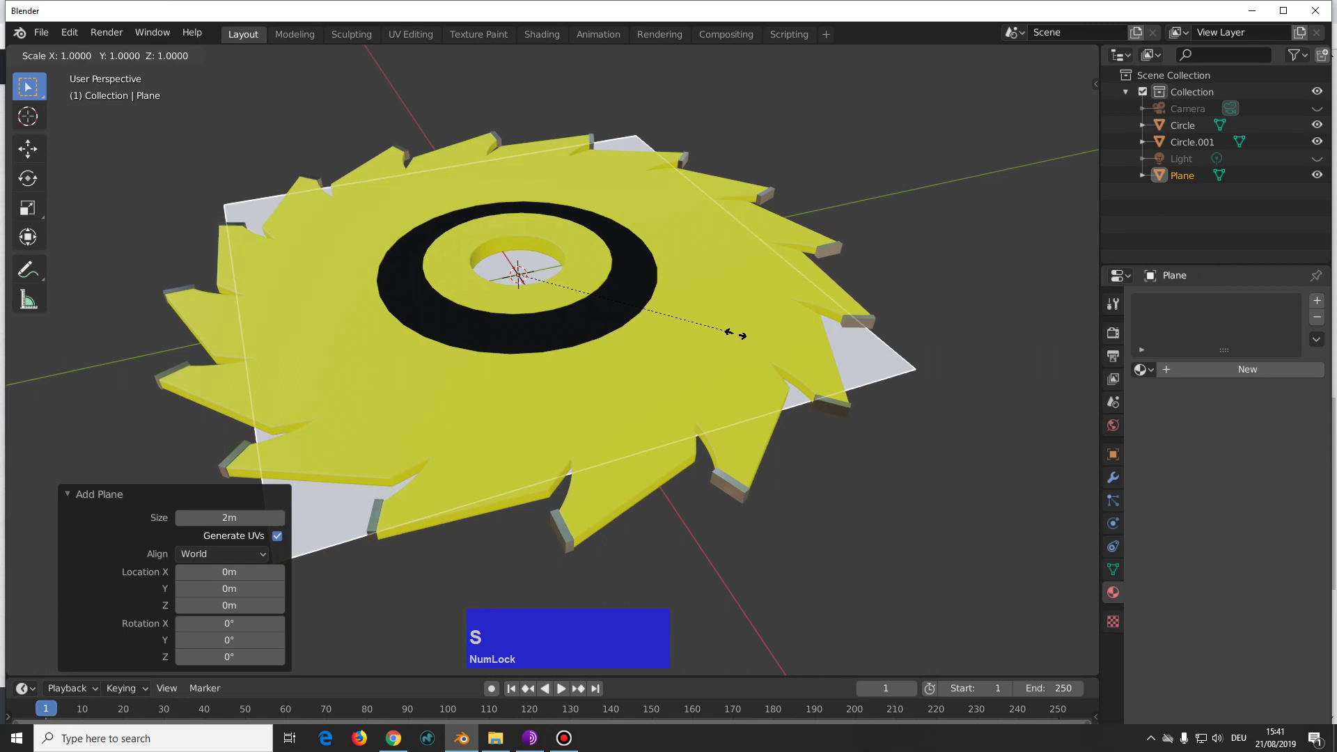
pyautogui.write('s22')
pyautogui.click(736, 340)
# Step: Give the ground plane a new light blue material (Material.004)
pyautogui.middleClick(968, 404)
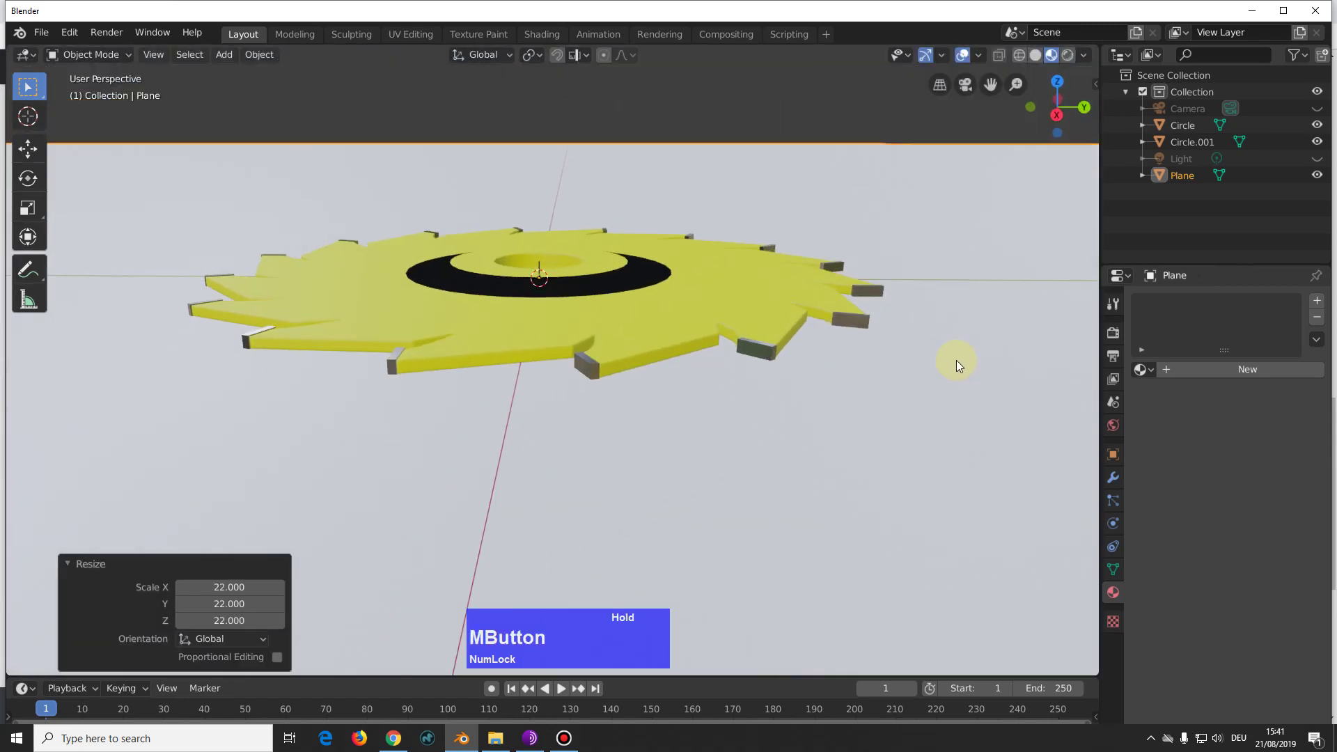
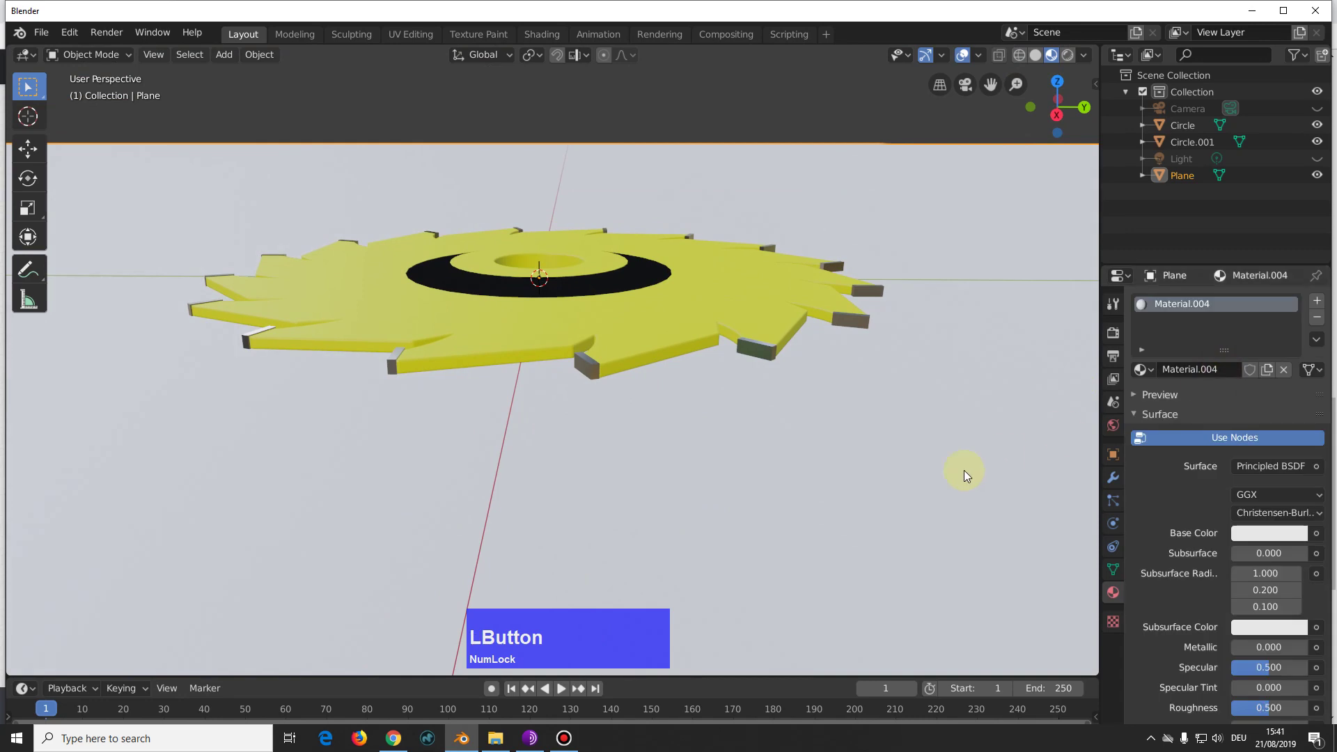
pyautogui.click(1257, 537)
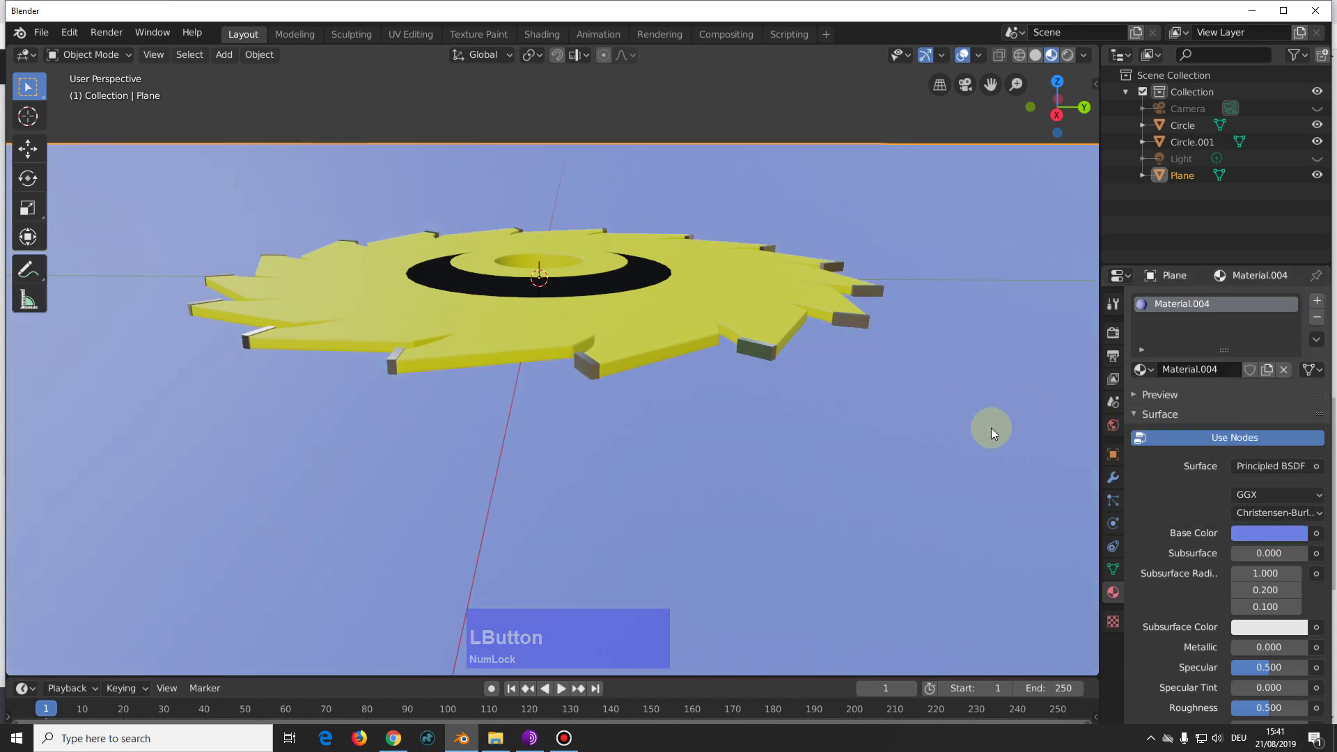
pyautogui.click(988, 430)
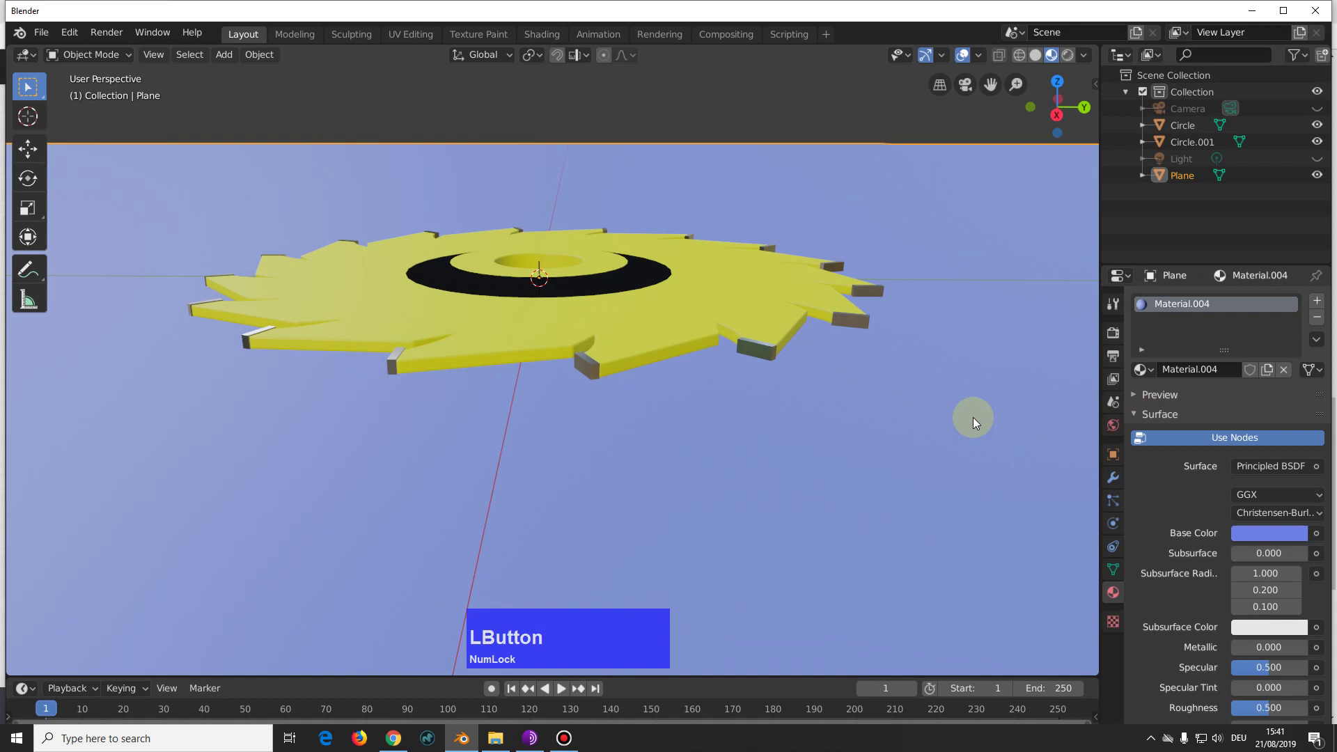
# Step: In front view, move the blue plane down slightly so it sits just beneath the blade
pyautogui.press('KP_1')
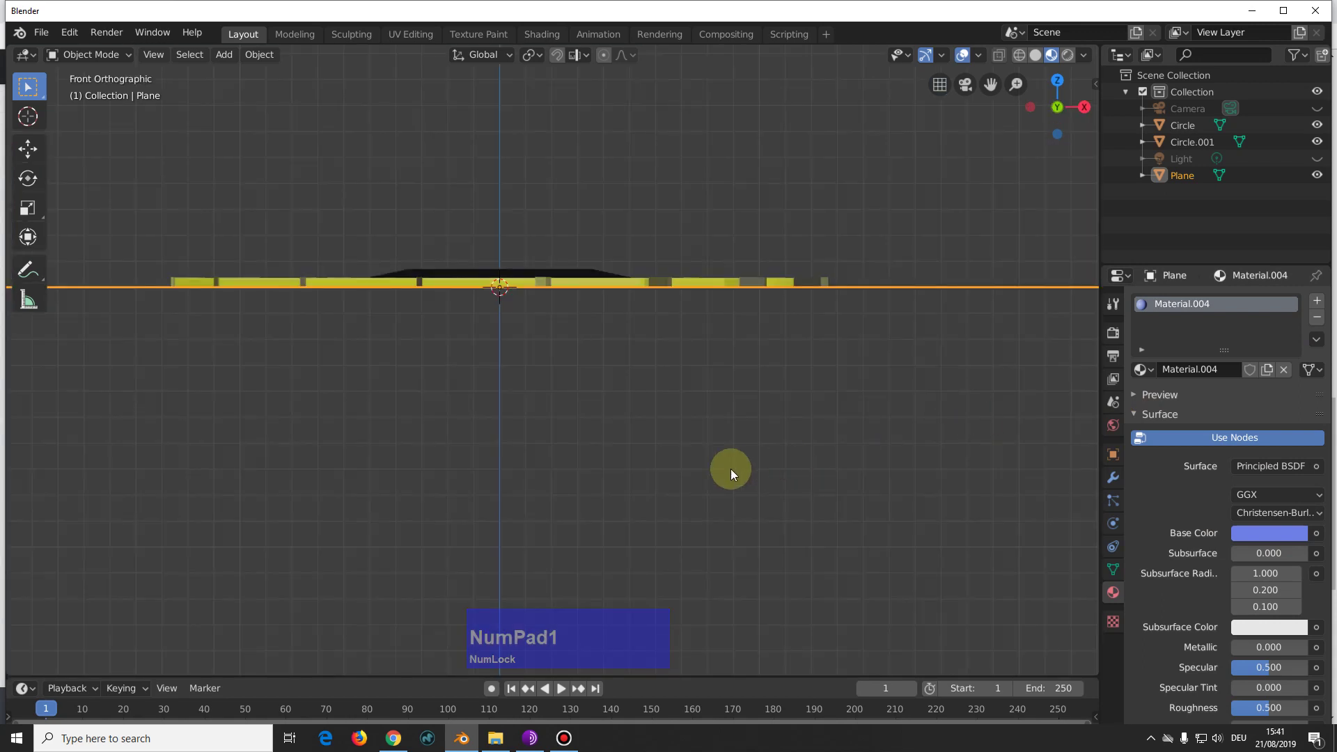
pyautogui.press('g')
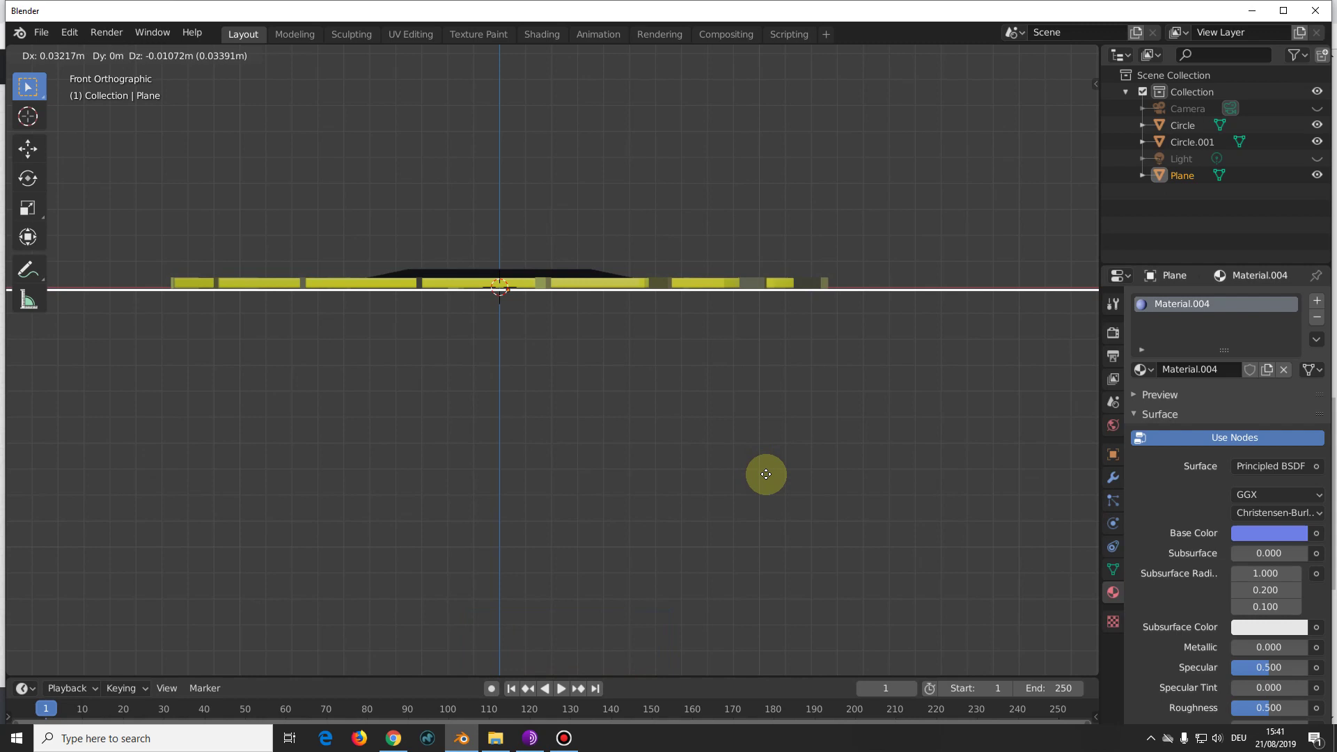
pyautogui.click(772, 475)
pyautogui.middleClick(874, 383)
pyautogui.scroll(-3)
pyautogui.scroll(3)
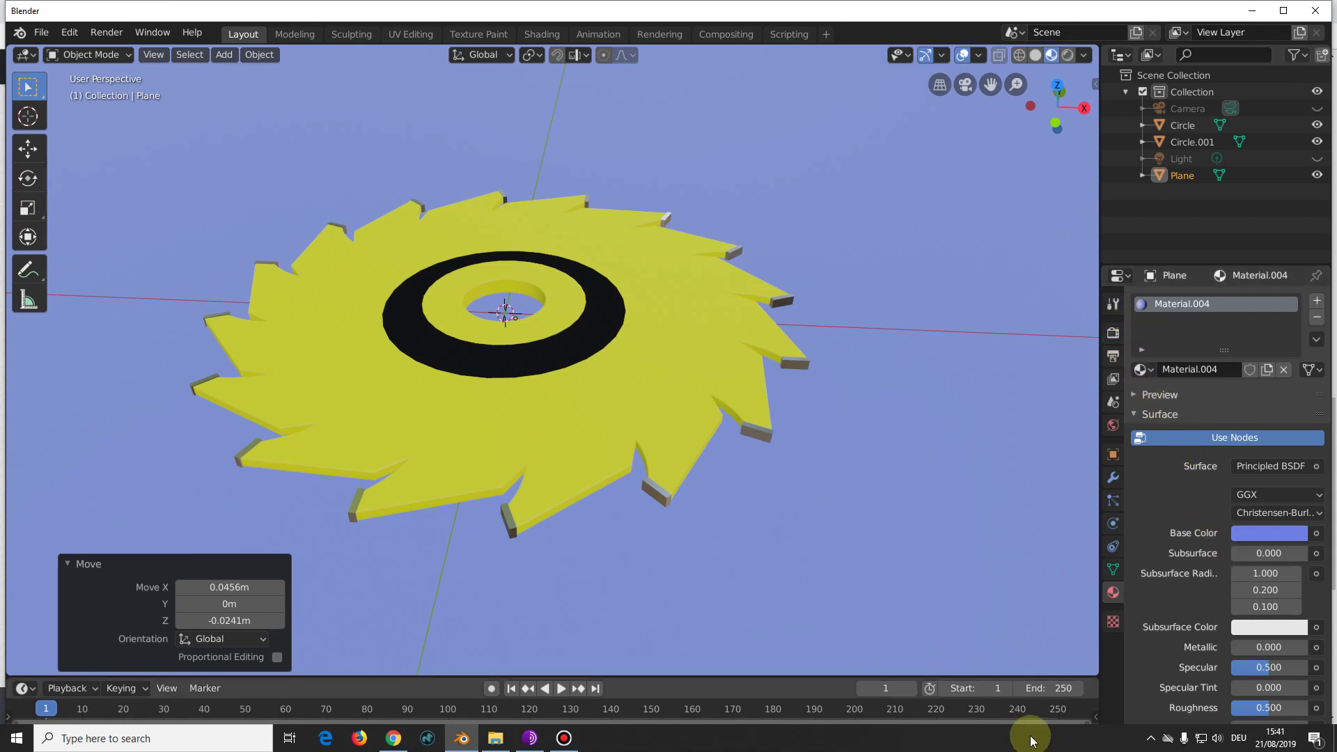
pyautogui.press('KP_0')
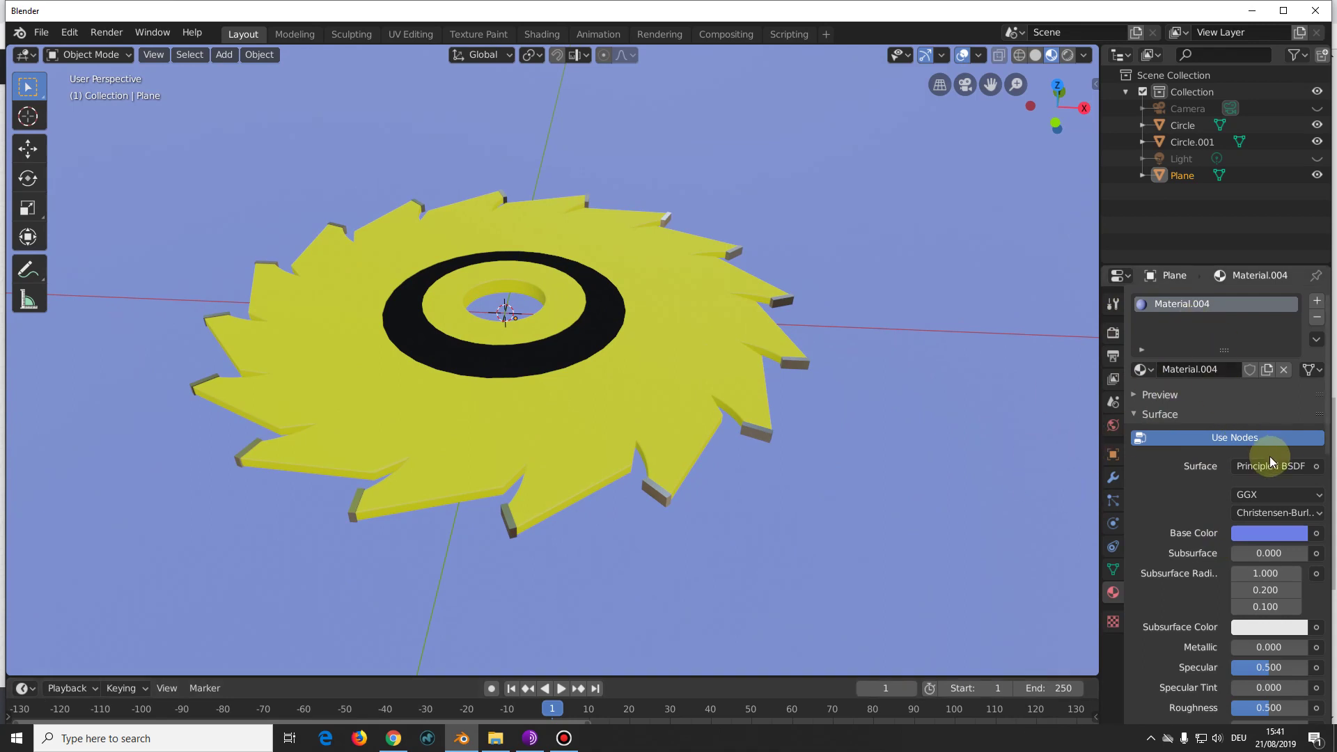
pyautogui.press('q')
pyautogui.click(1017, 268)
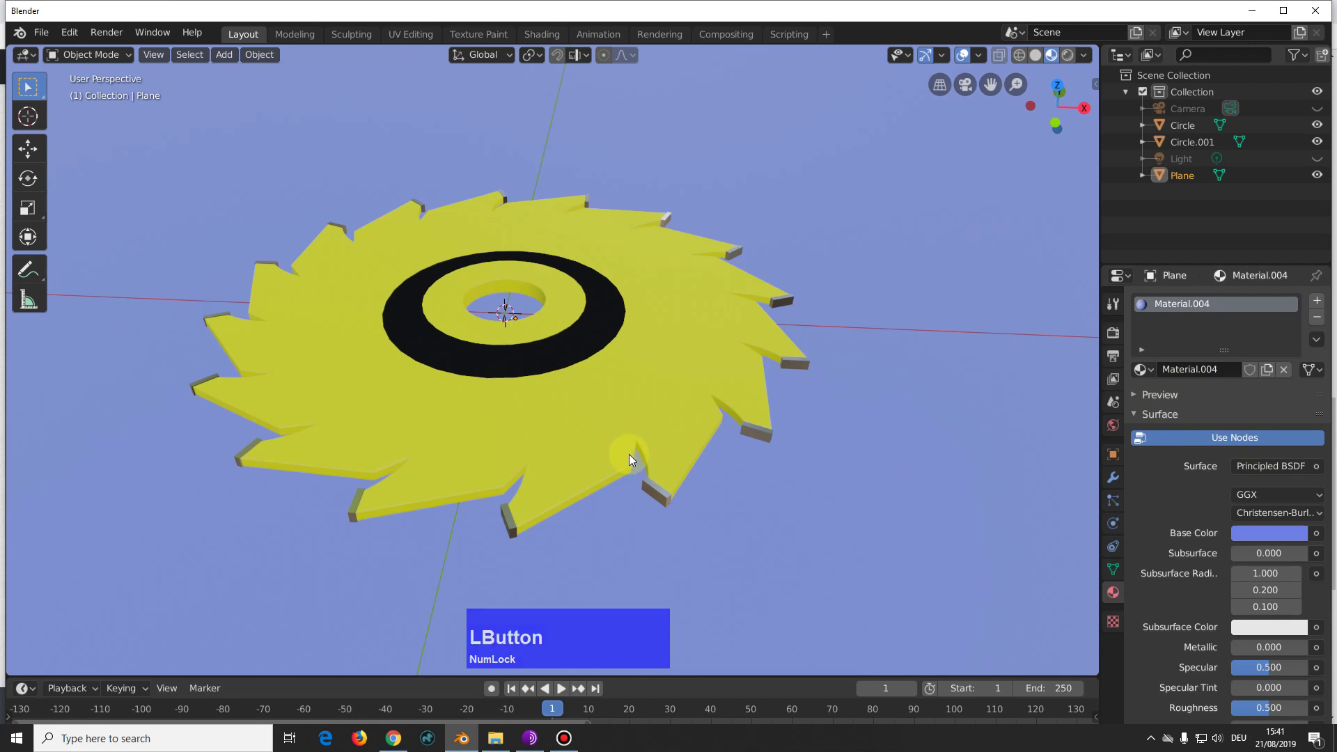
# Step: In camera view, move the camera in so the saw blade fills the frame
pyautogui.press('KP_0')
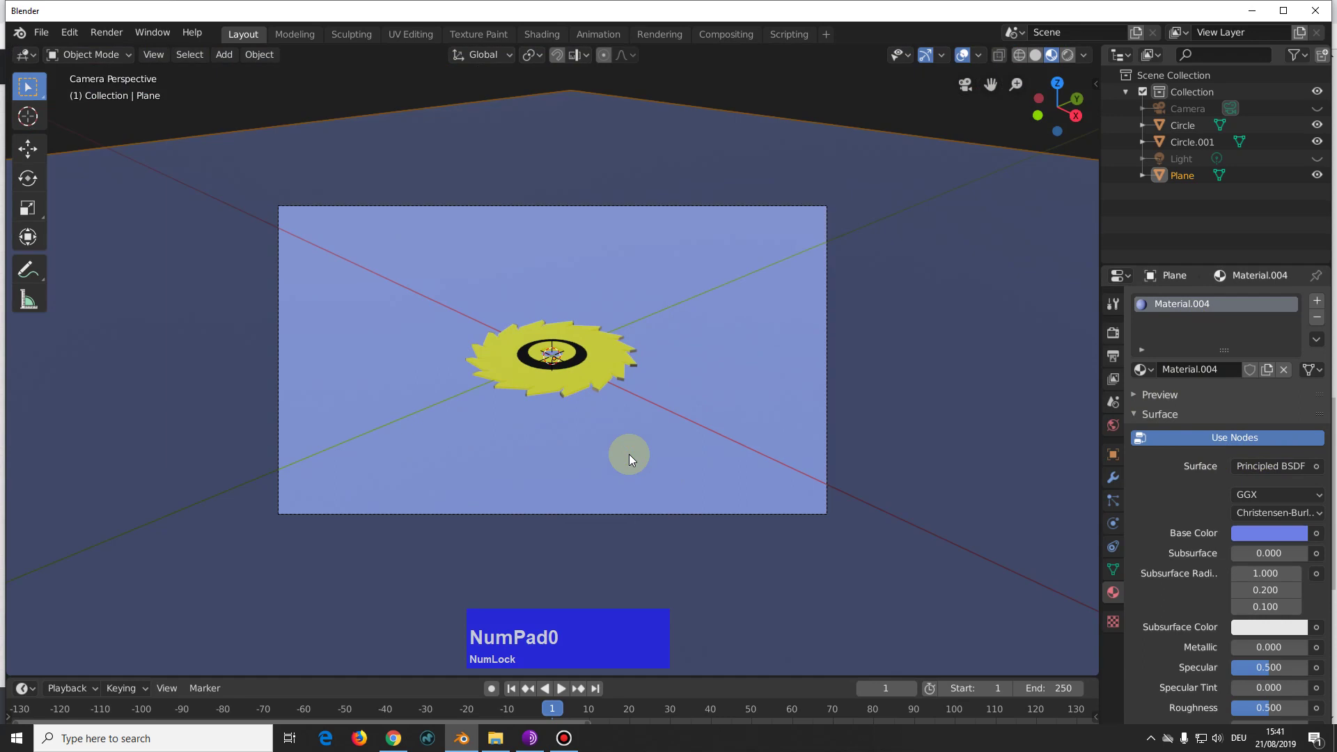
pyautogui.scroll(3)
pyautogui.scroll(-3)
pyautogui.click(597, 359)
pyautogui.scroll(3)
pyautogui.scroll(-3)
pyautogui.press('q')
pyautogui.click(1020, 328)
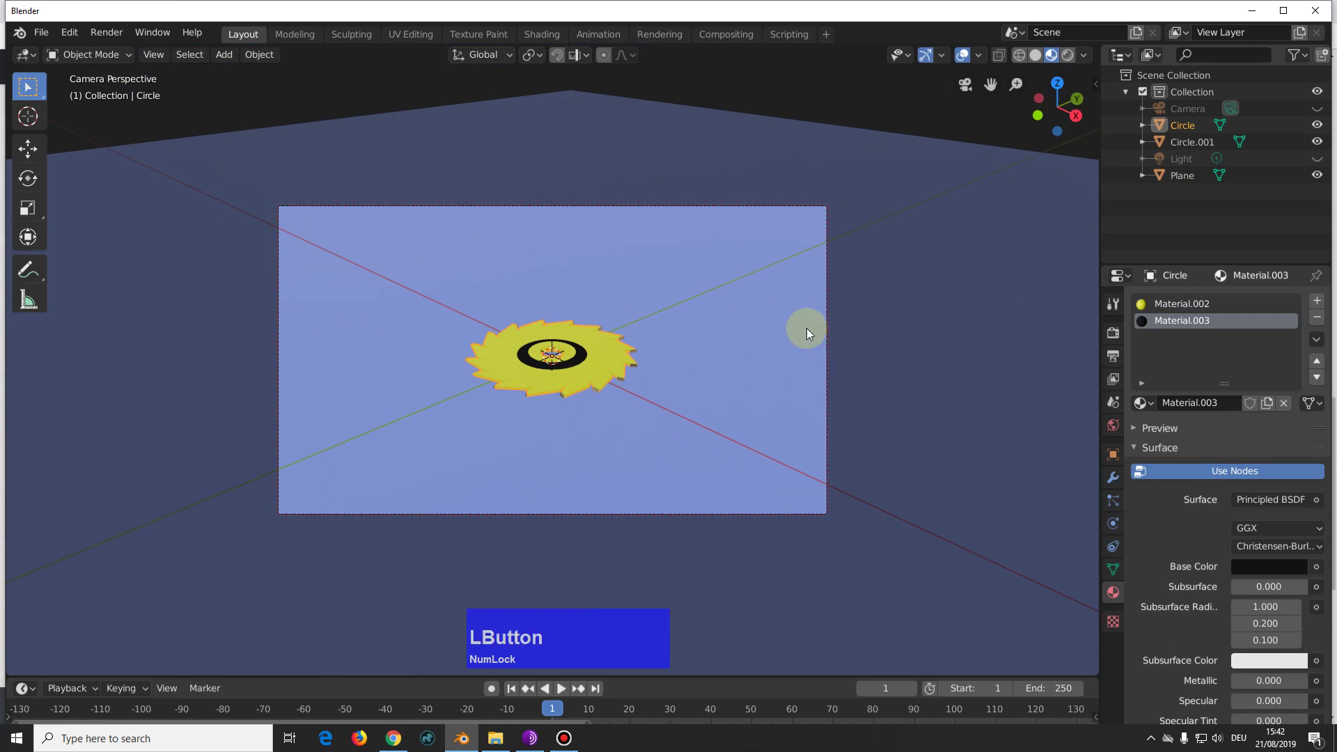
pyautogui.scroll(3)
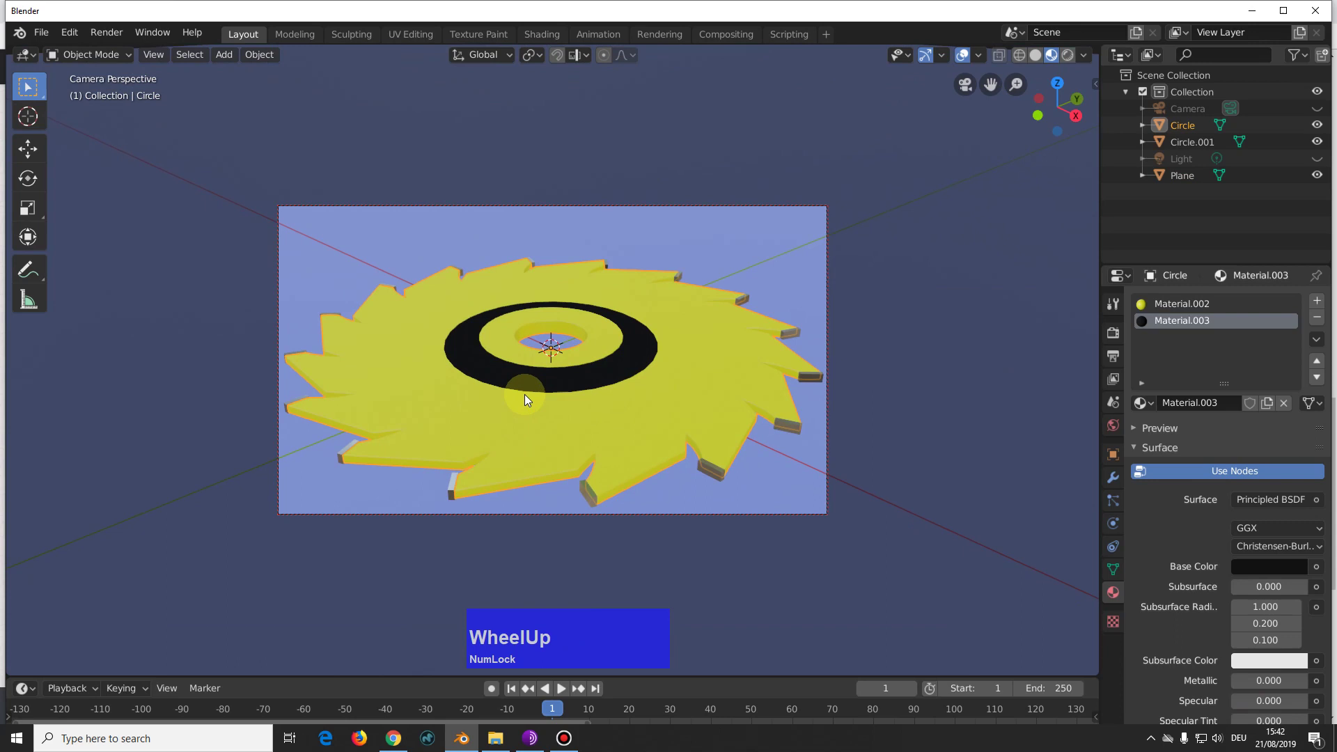
pyautogui.scroll(-3)
pyautogui.scroll(3)
pyautogui.scroll(-3)
# Step: Bring up Render Properties with the engine set to Cycles on GPU Compute
pyautogui.click(1115, 333)
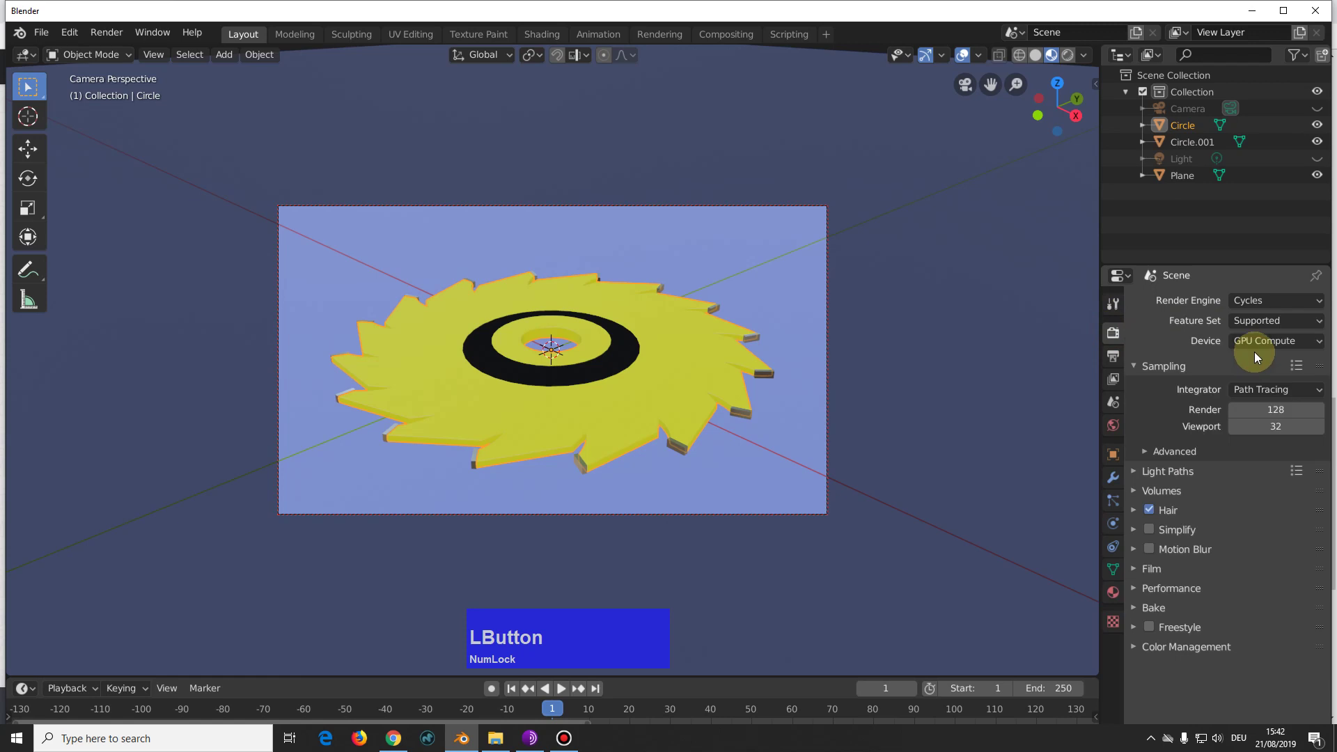
# Step: Switch viewport shading to Rendered to preview the scene
pyautogui.click(1071, 58)
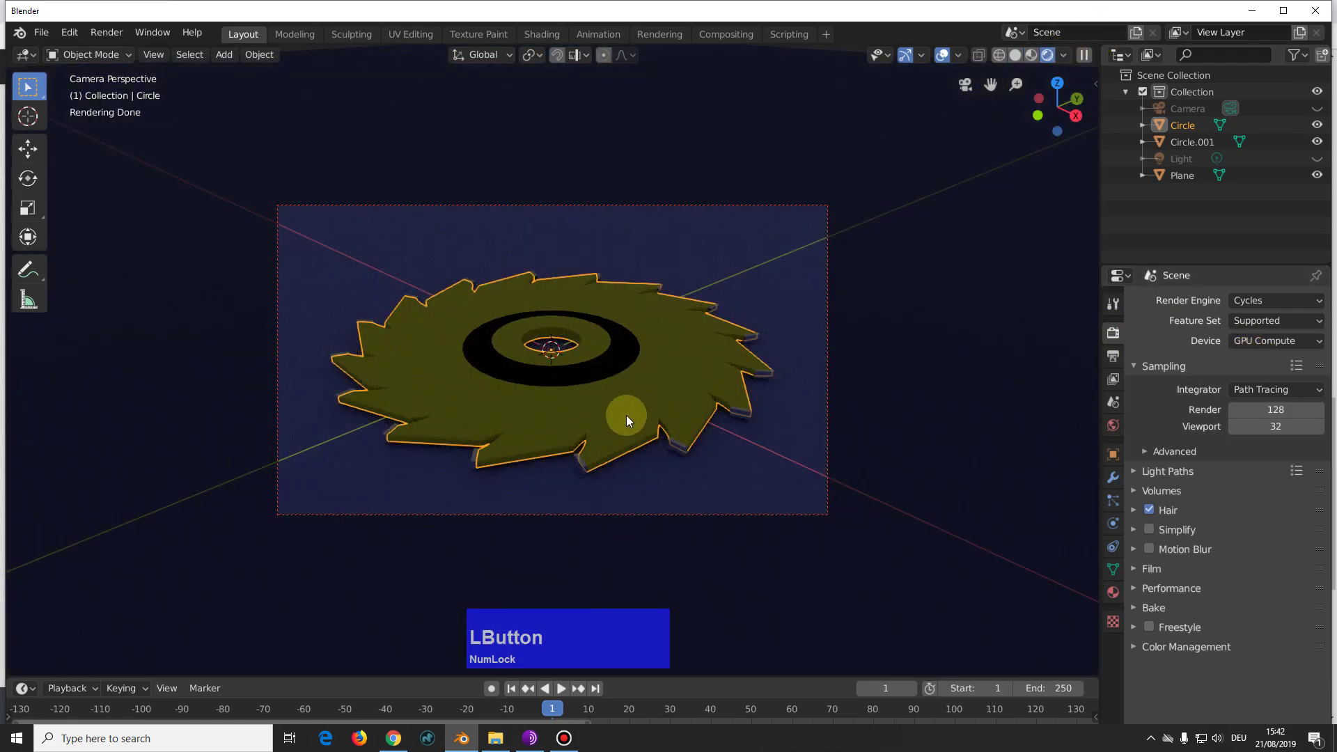
pyautogui.middleClick(642, 403)
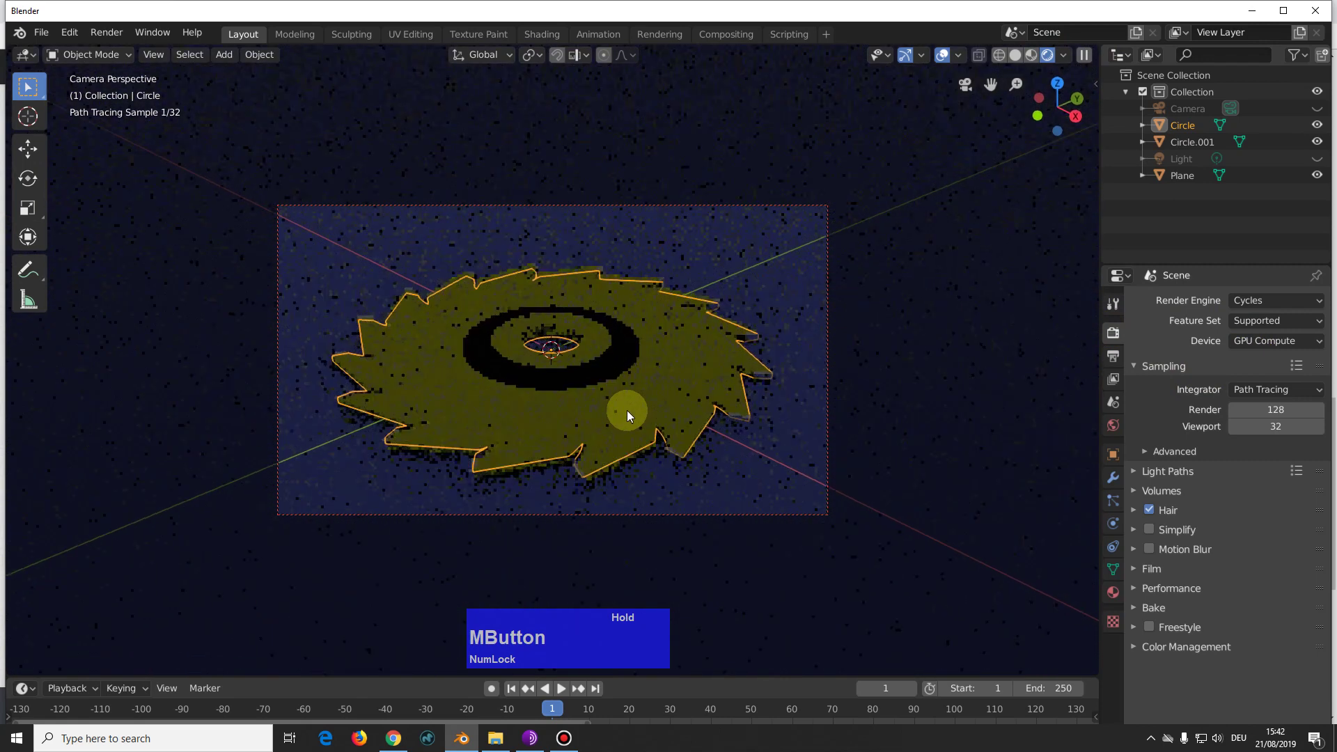
pyautogui.scroll(-3)
pyautogui.scroll(3)
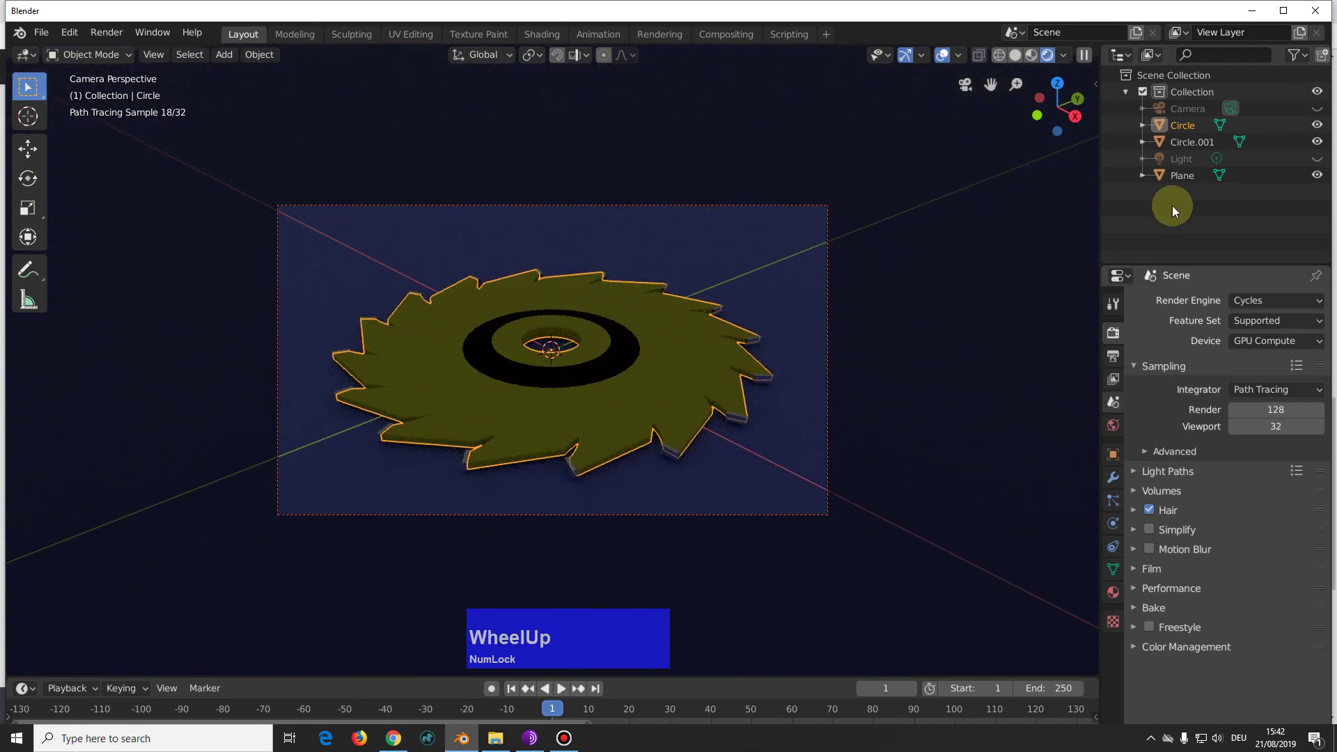
# Step: Enable and select the Light, make it a 1000 W Area light, and adjust the camera angle
pyautogui.click(1324, 163)
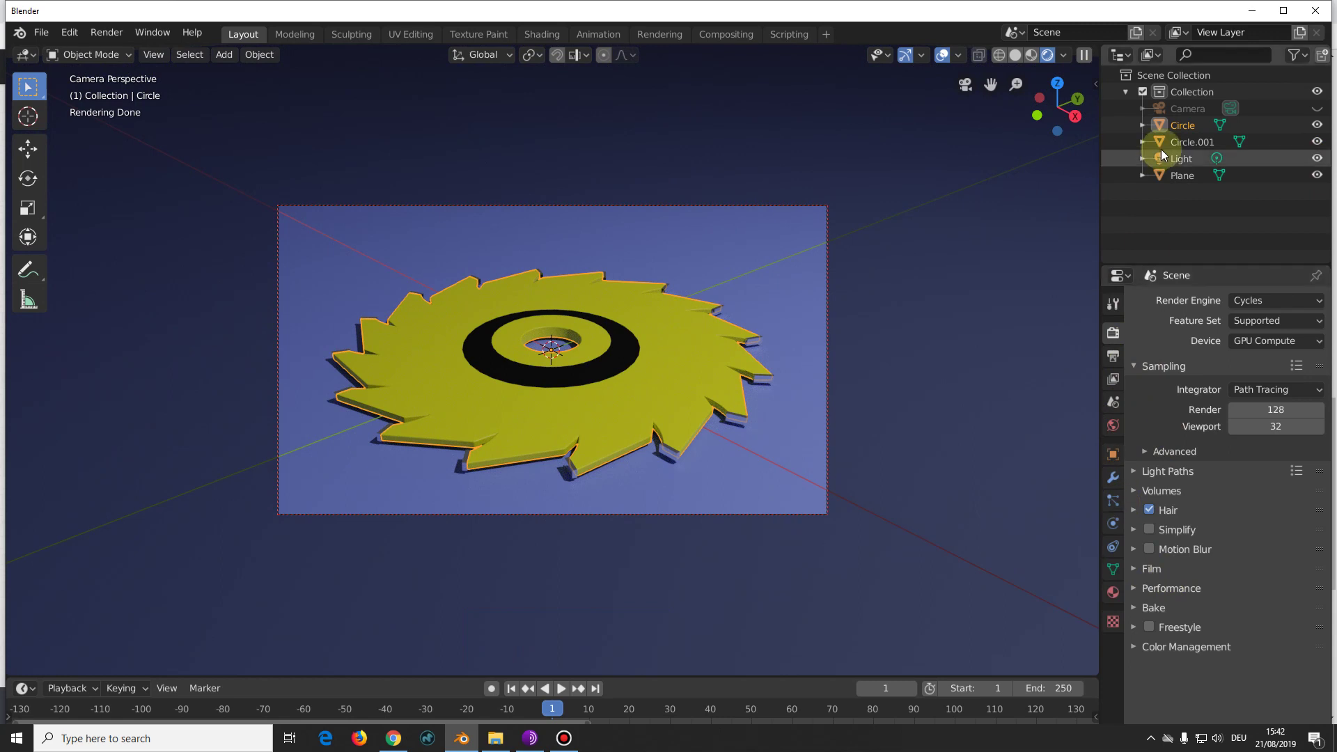
pyautogui.click(1186, 165)
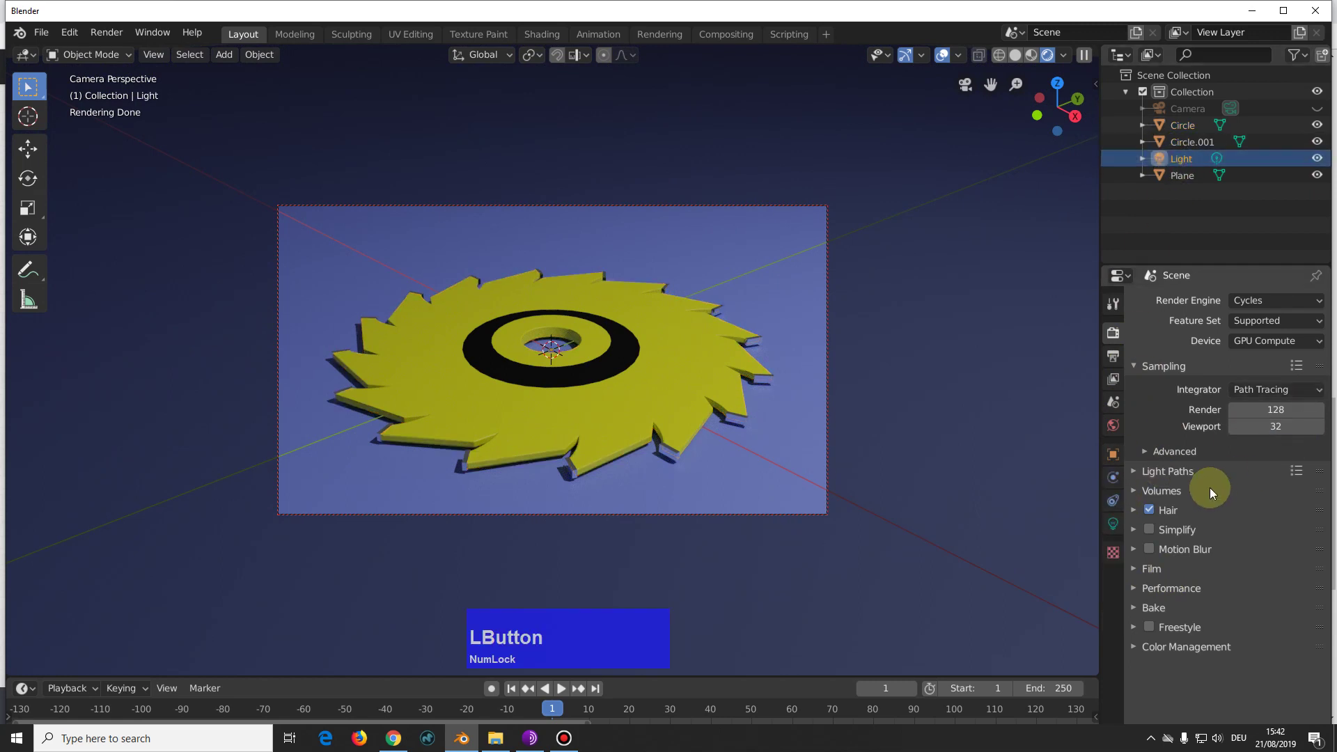
pyautogui.click(1115, 523)
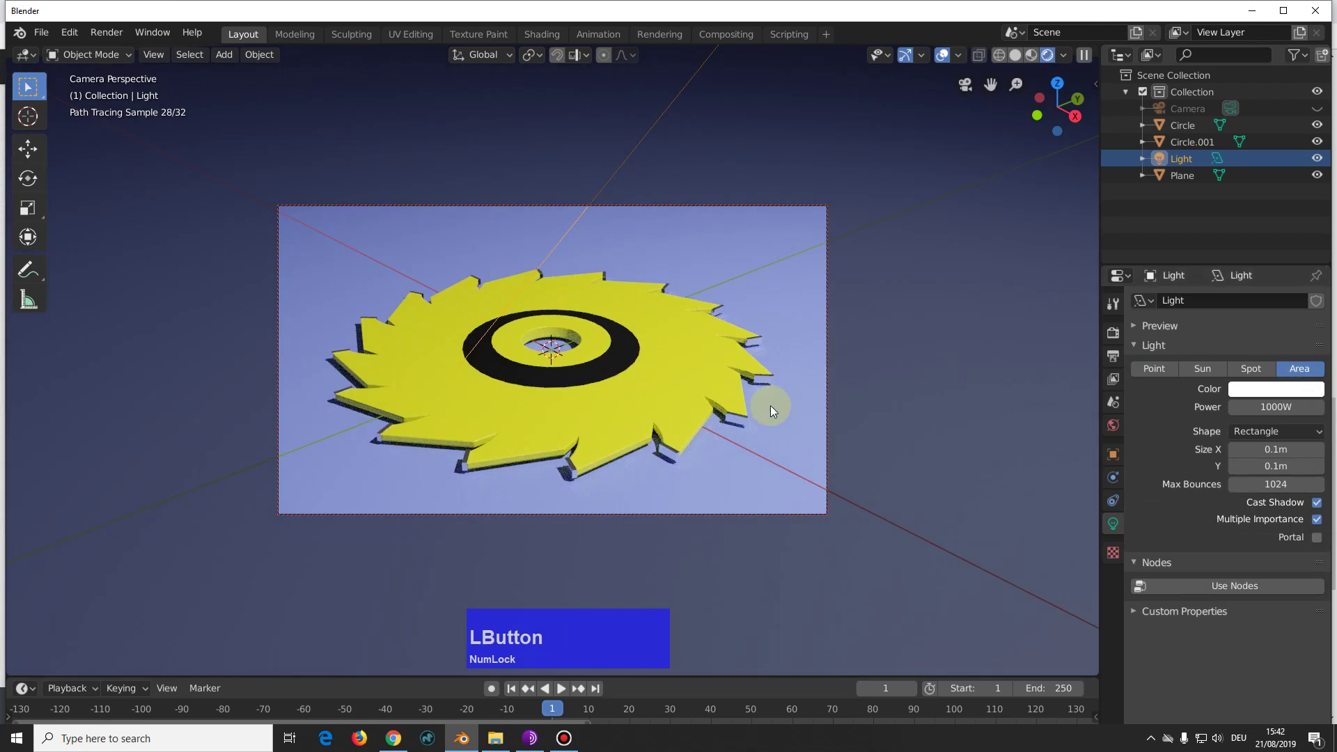
pyautogui.middleClick(761, 411)
pyautogui.middleClick(728, 421)
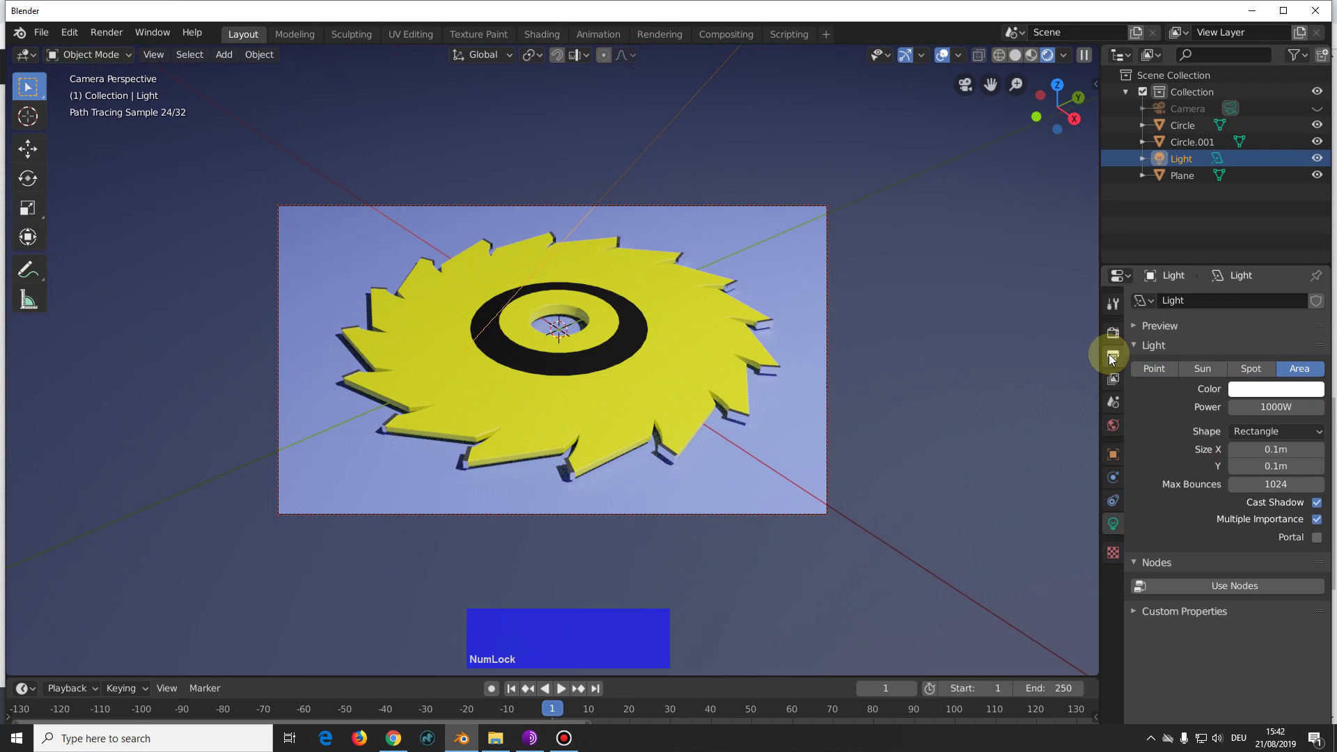
# Step: Set output resolution to 66% of 1920×1080 and render the final image with F12
pyautogui.click(1117, 360)
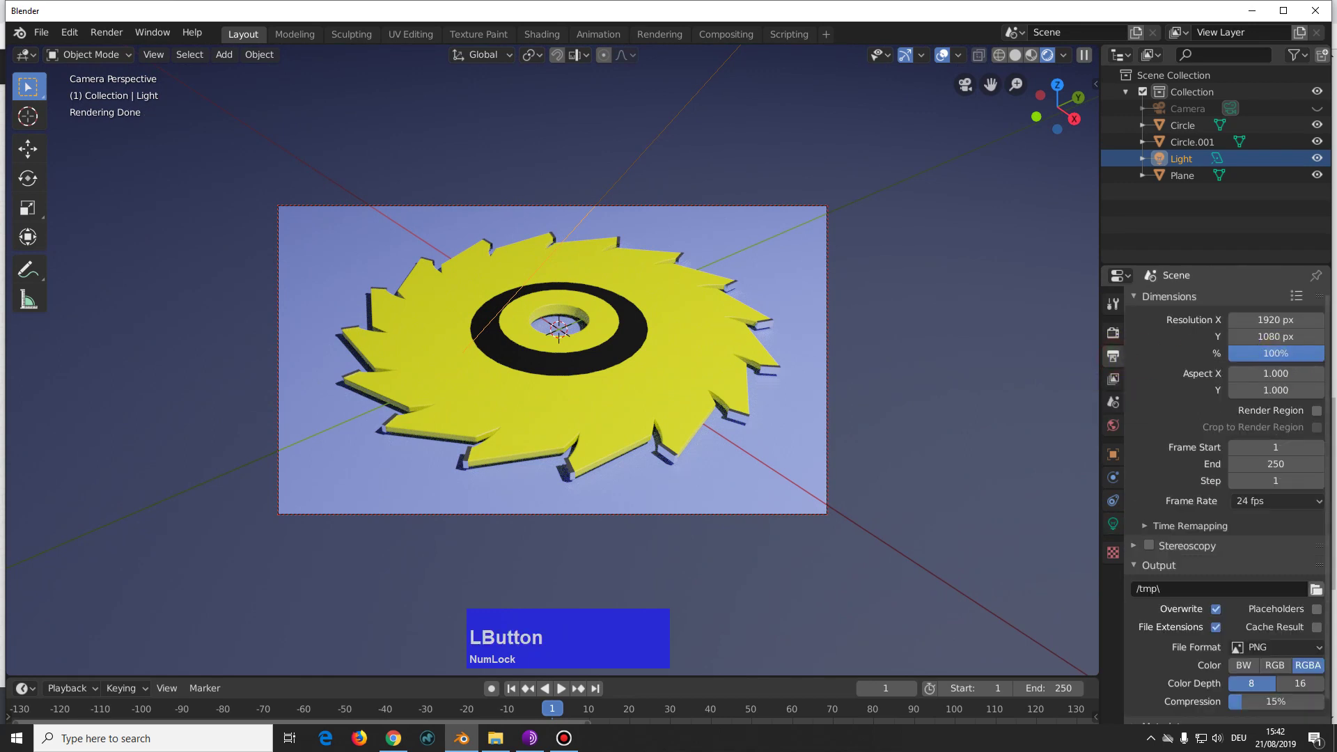
pyautogui.press('6')
pyautogui.press('6')
pyautogui.press('Return')
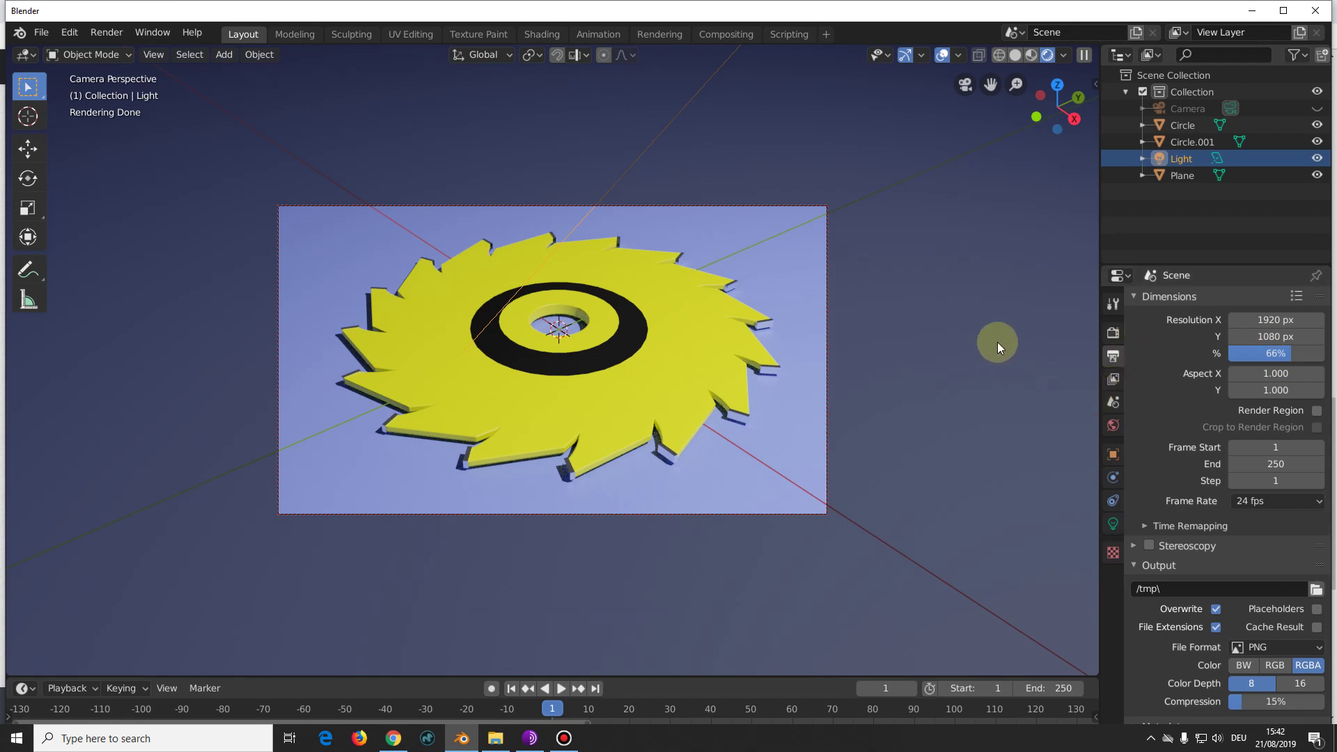
pyautogui.press('F12')
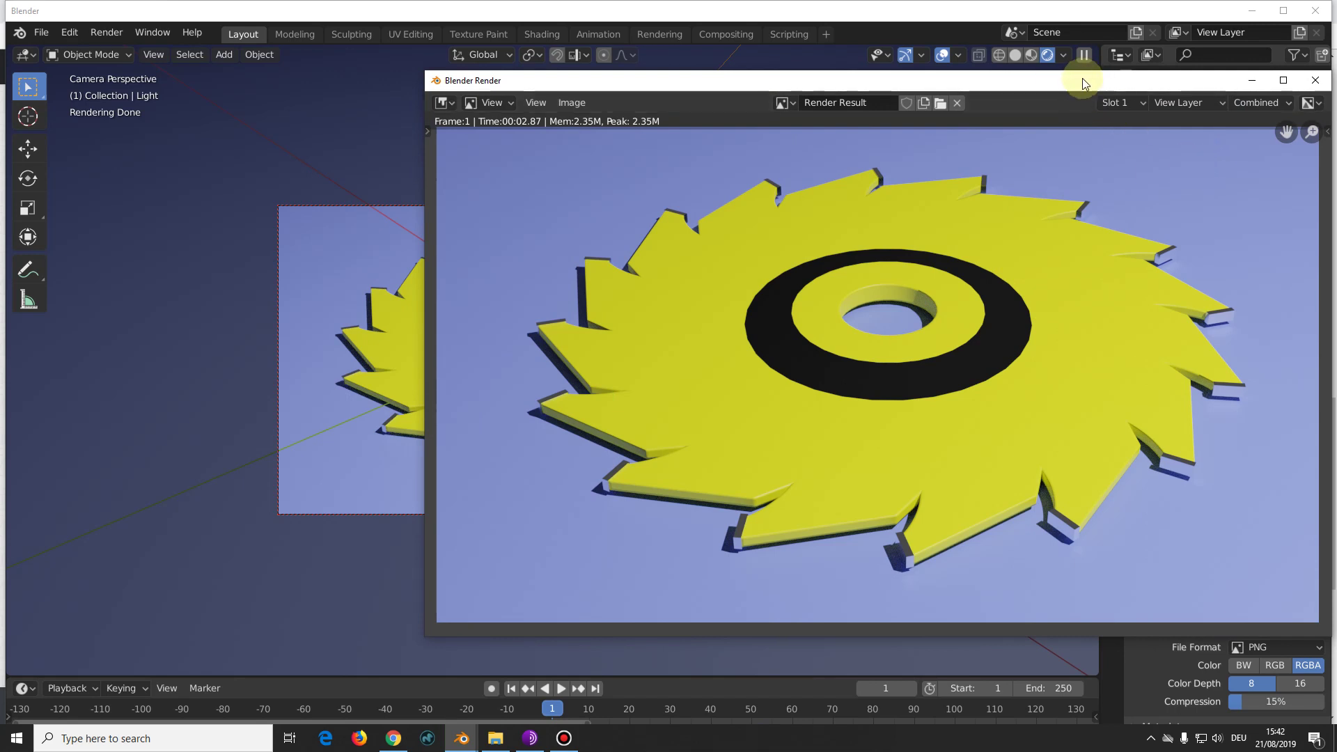
# Step: Move the Blender Render window left so the full saw blade image shows beside the settings
pyautogui.click(1089, 84)
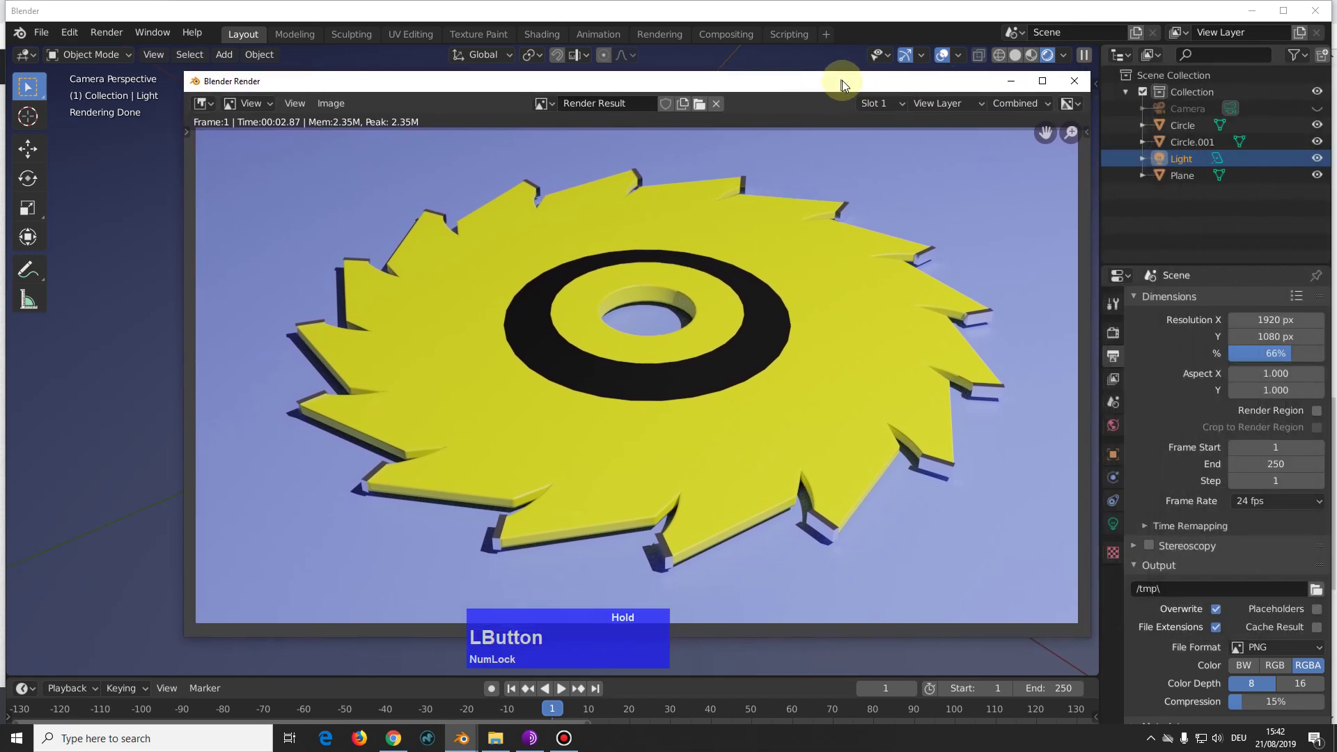